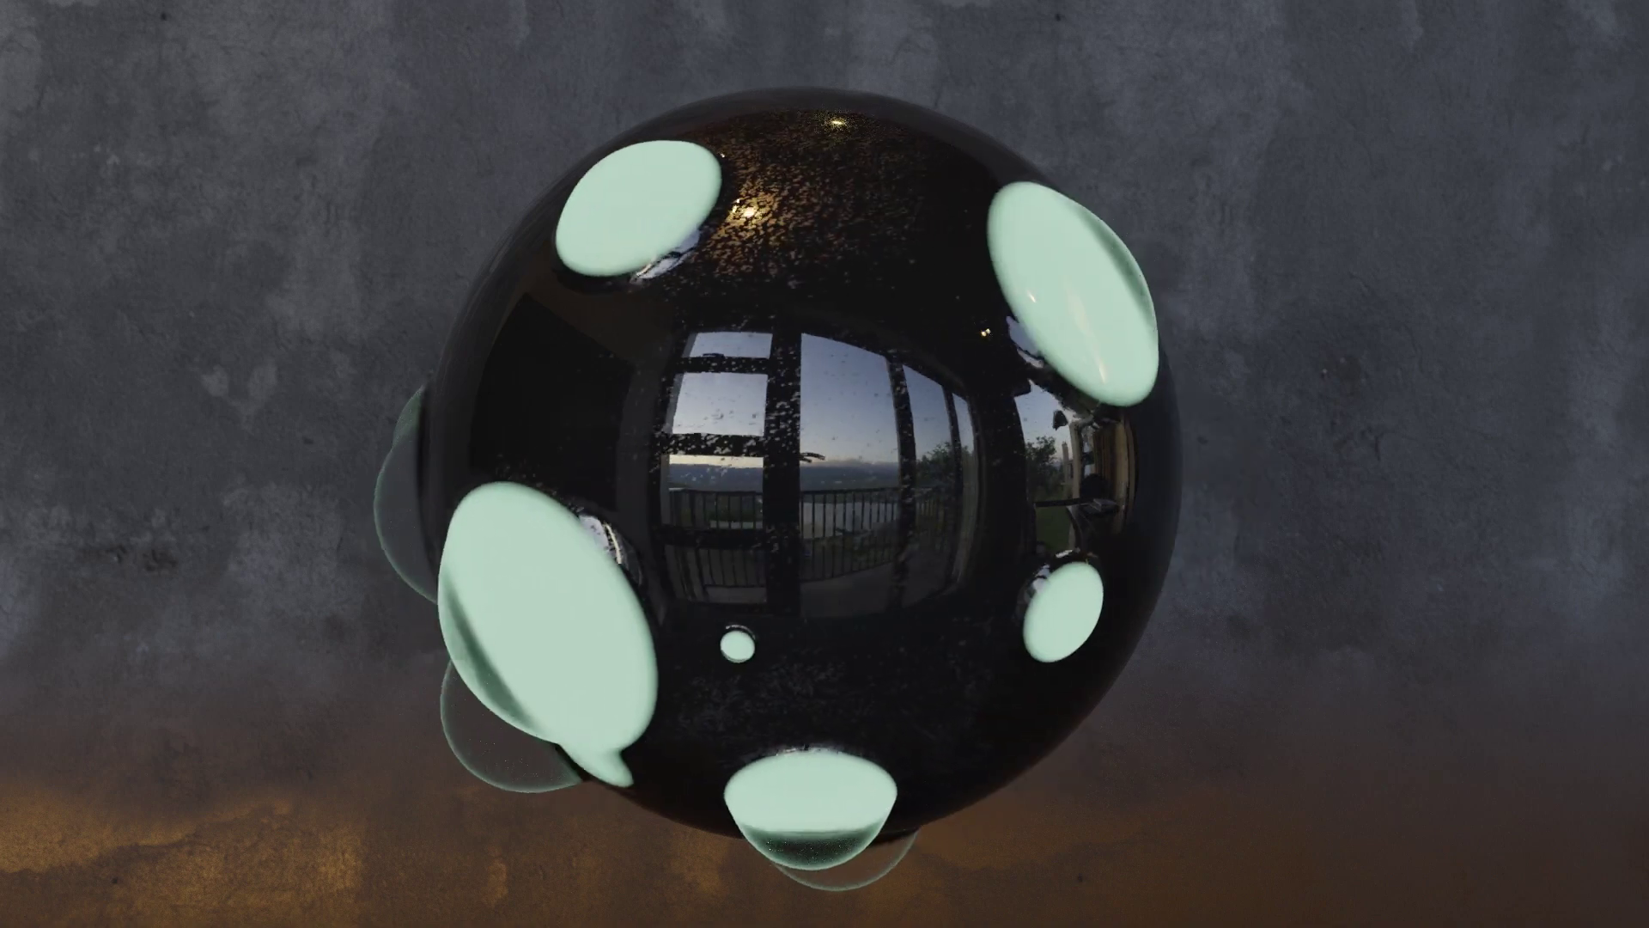
Step: Delete the default cube so only the camera and light remain
key("x")
middle_click(754, 430)
right_click(754, 431)
scroll("up", 3)
key("shift+a")
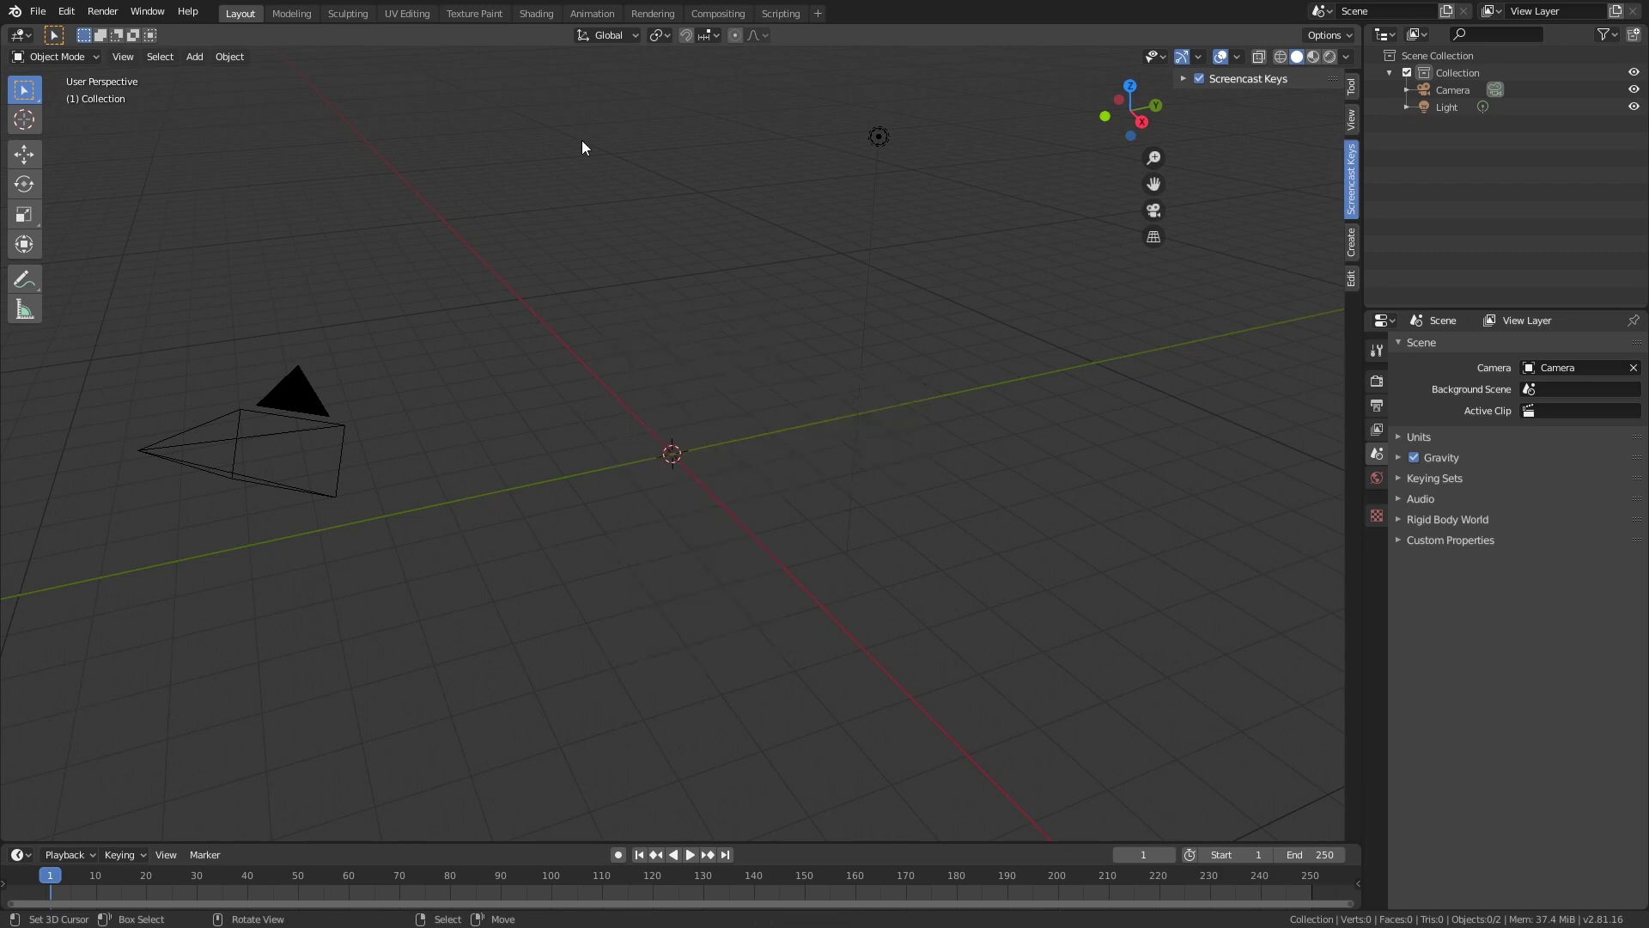
Step: Add a Metaball ball at the origin and duplicate it to test merging
key("shift+a")
scroll("up", 3)
scroll("up", 3)
key("shift+d")
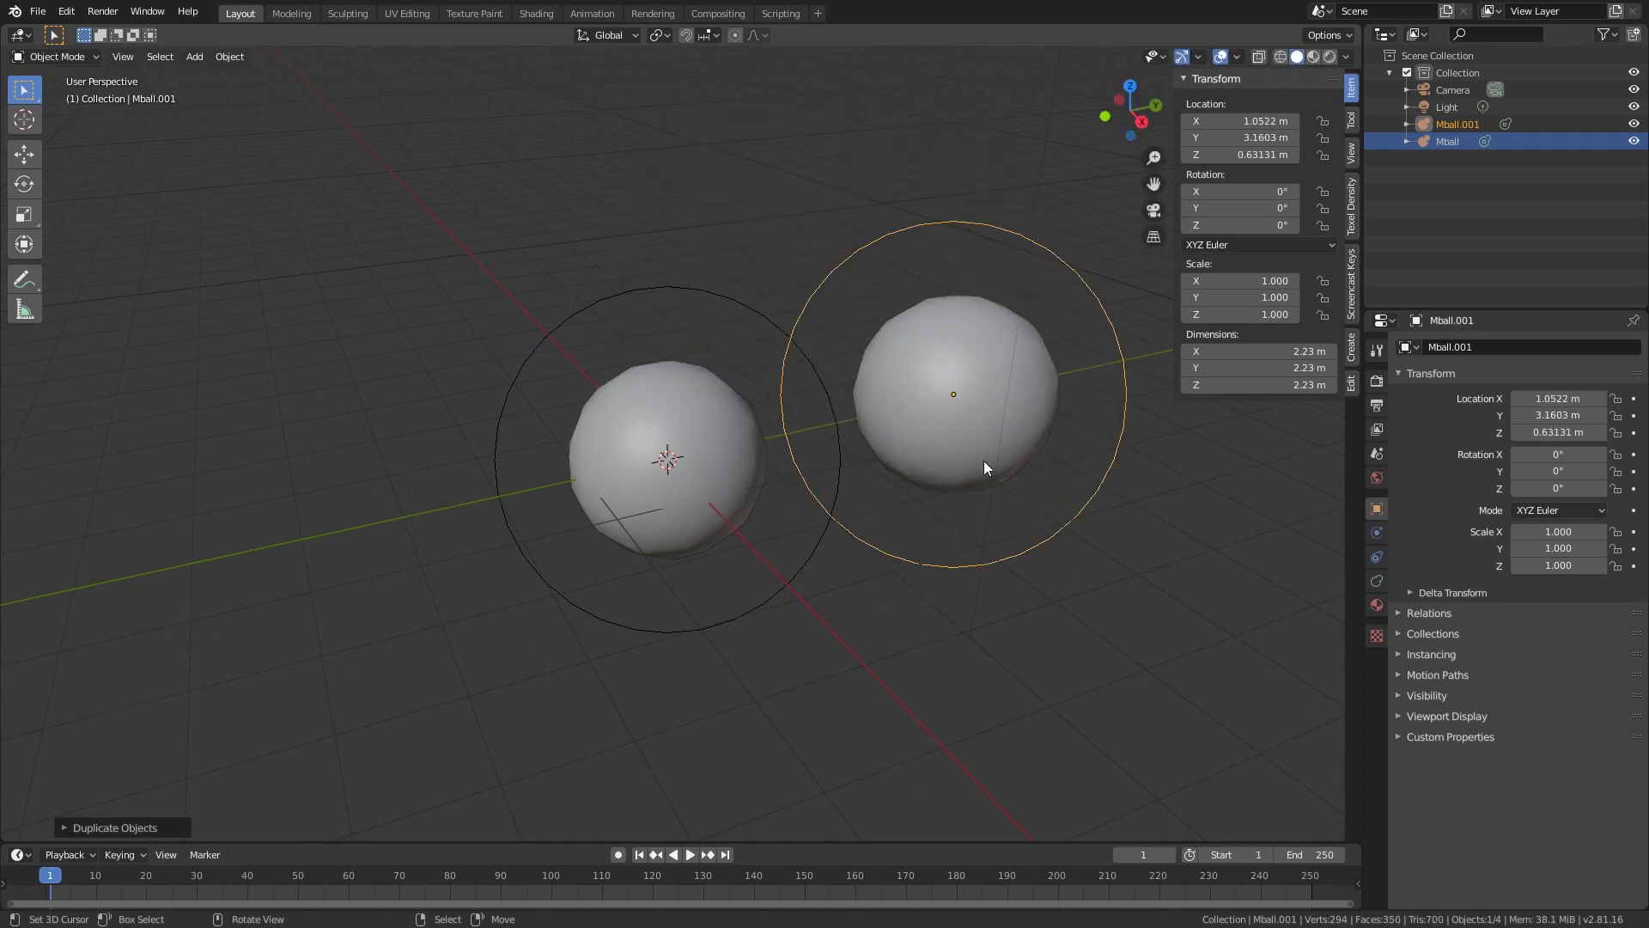
Step: Move the duplicate metaball aside, then delete it, leaving one ball
key("g")
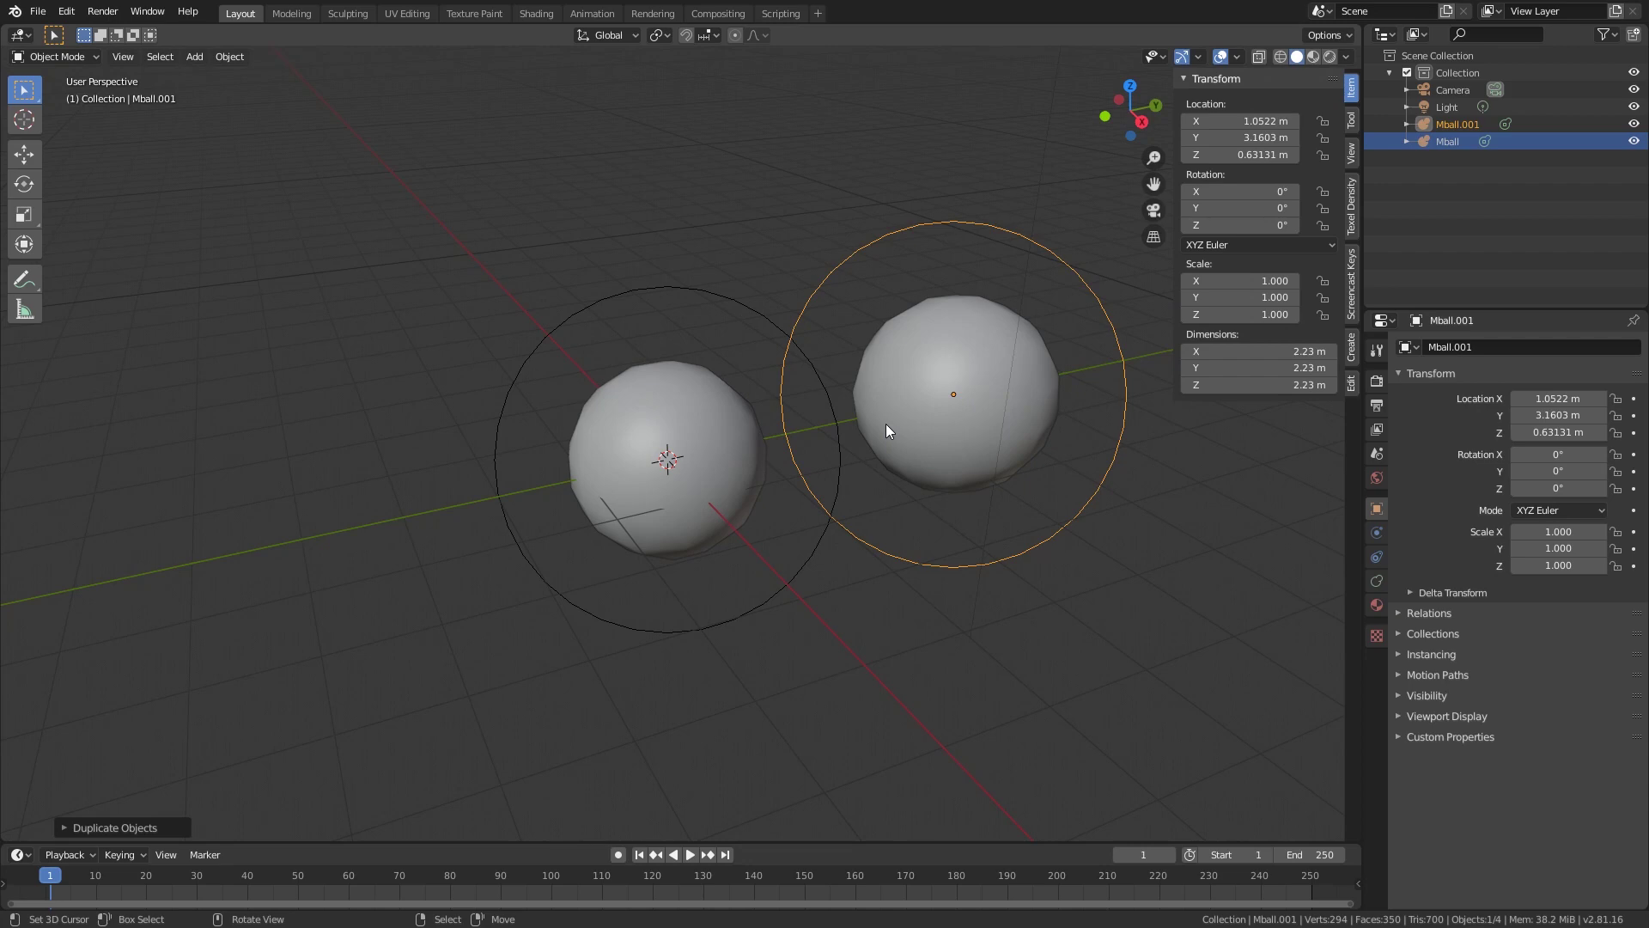
key("x")
key("shift+a")
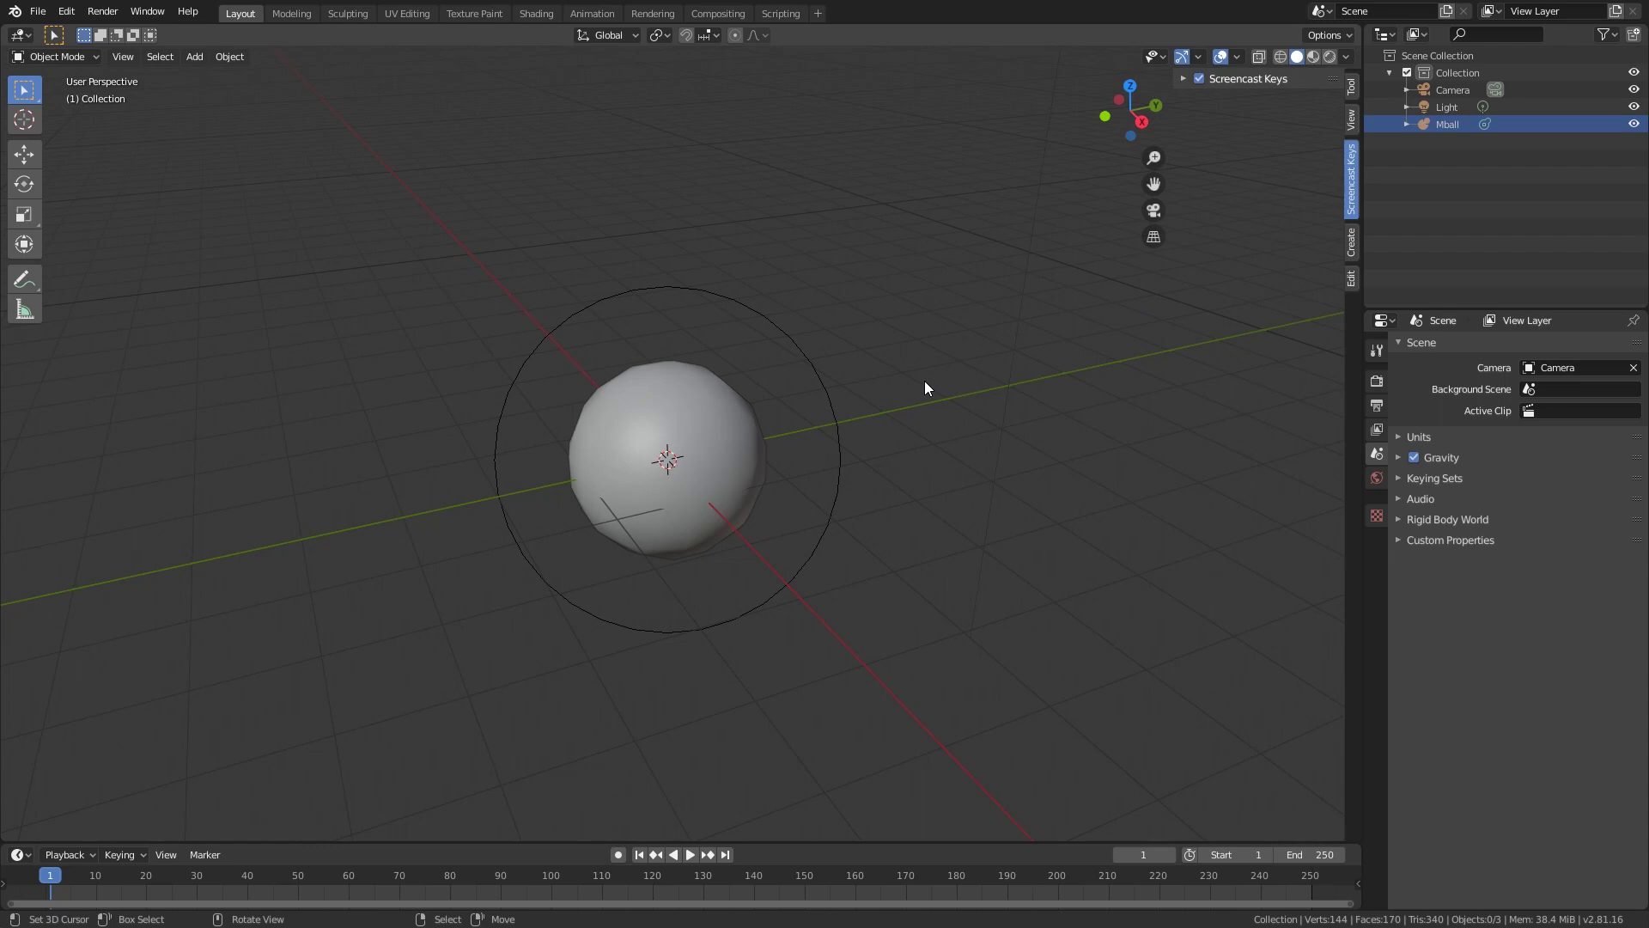
Step: Select the lone metaball ball at the world origin
right_click(686, 403)
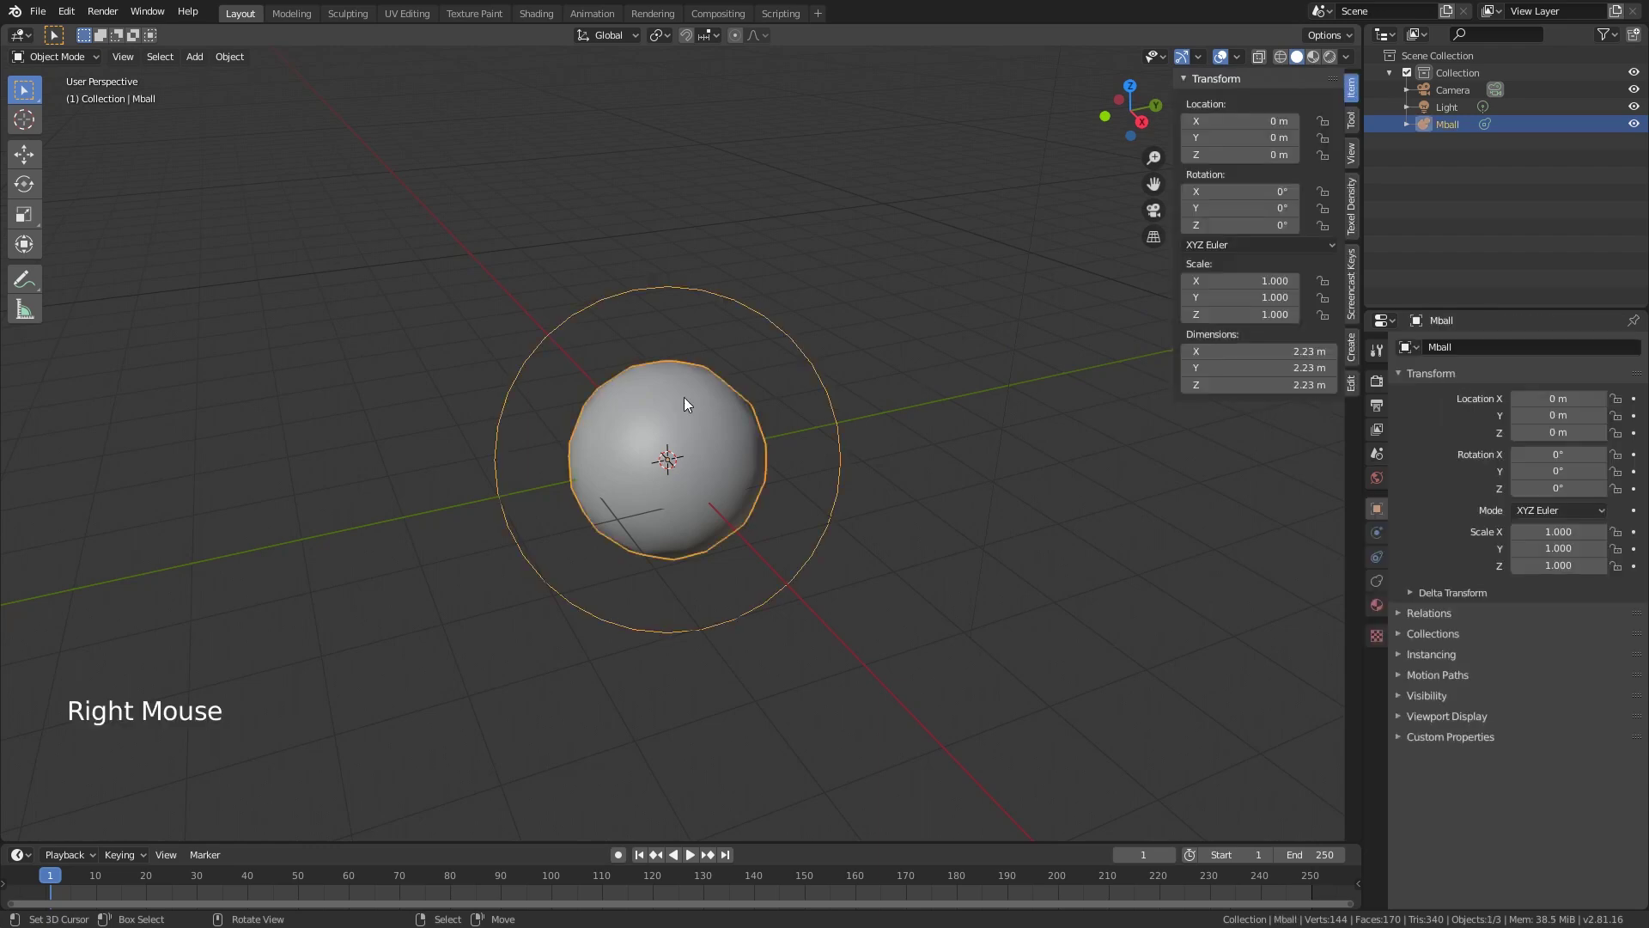
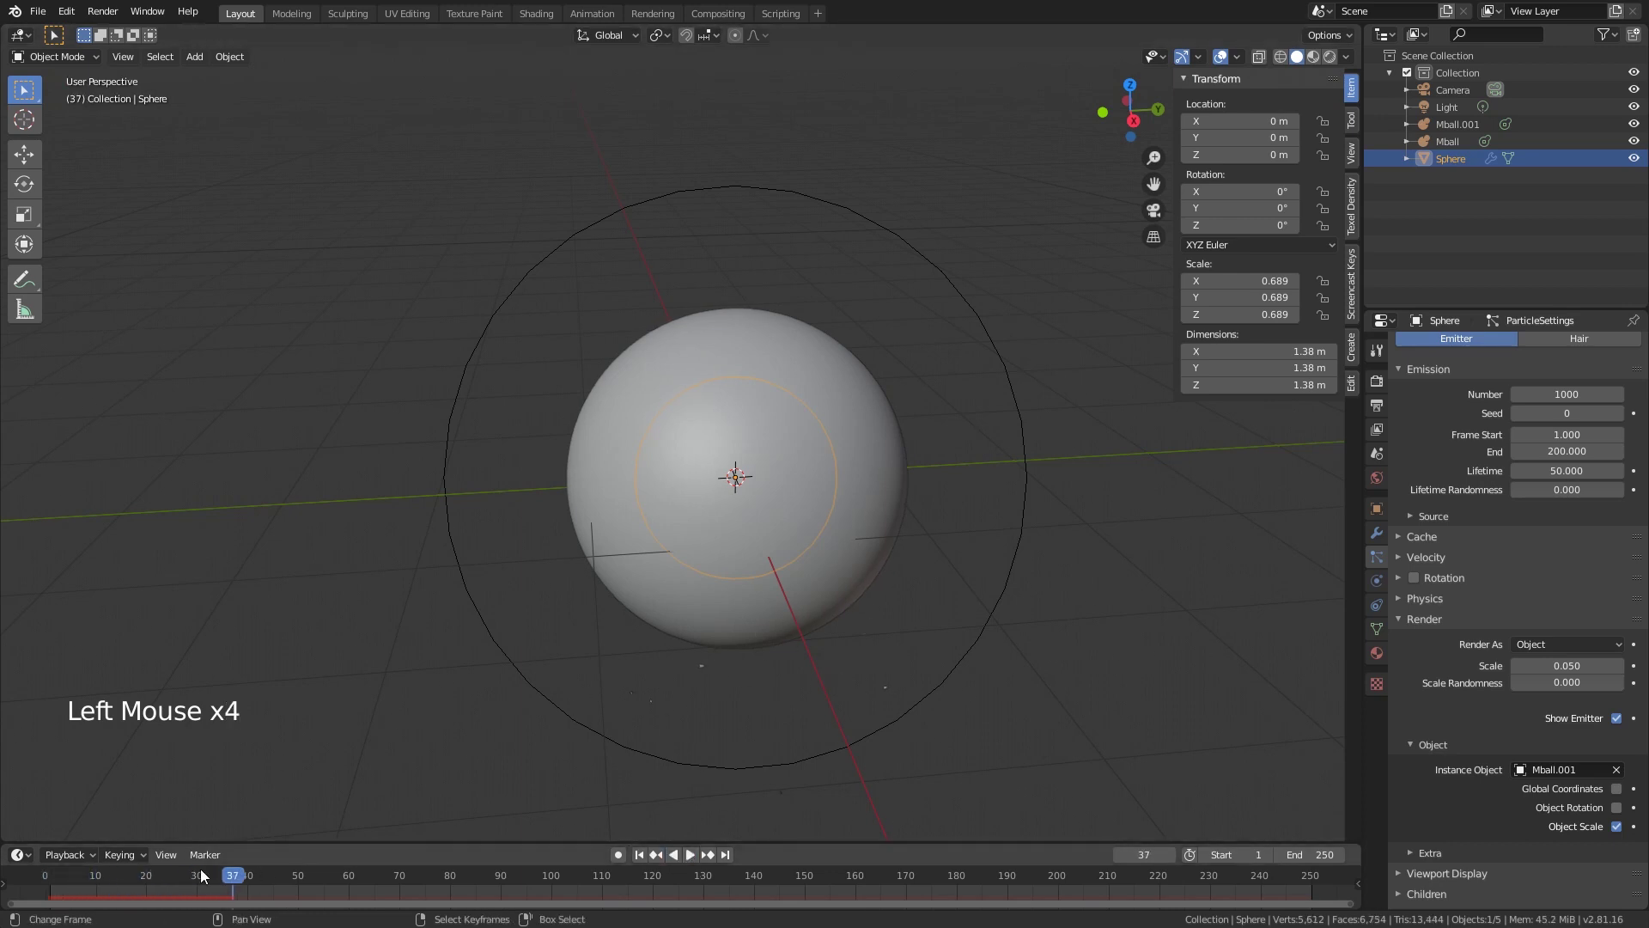
Step: Set particle render scale 0.81 with randomness 0.418 and preview playback
left_click(194, 878)
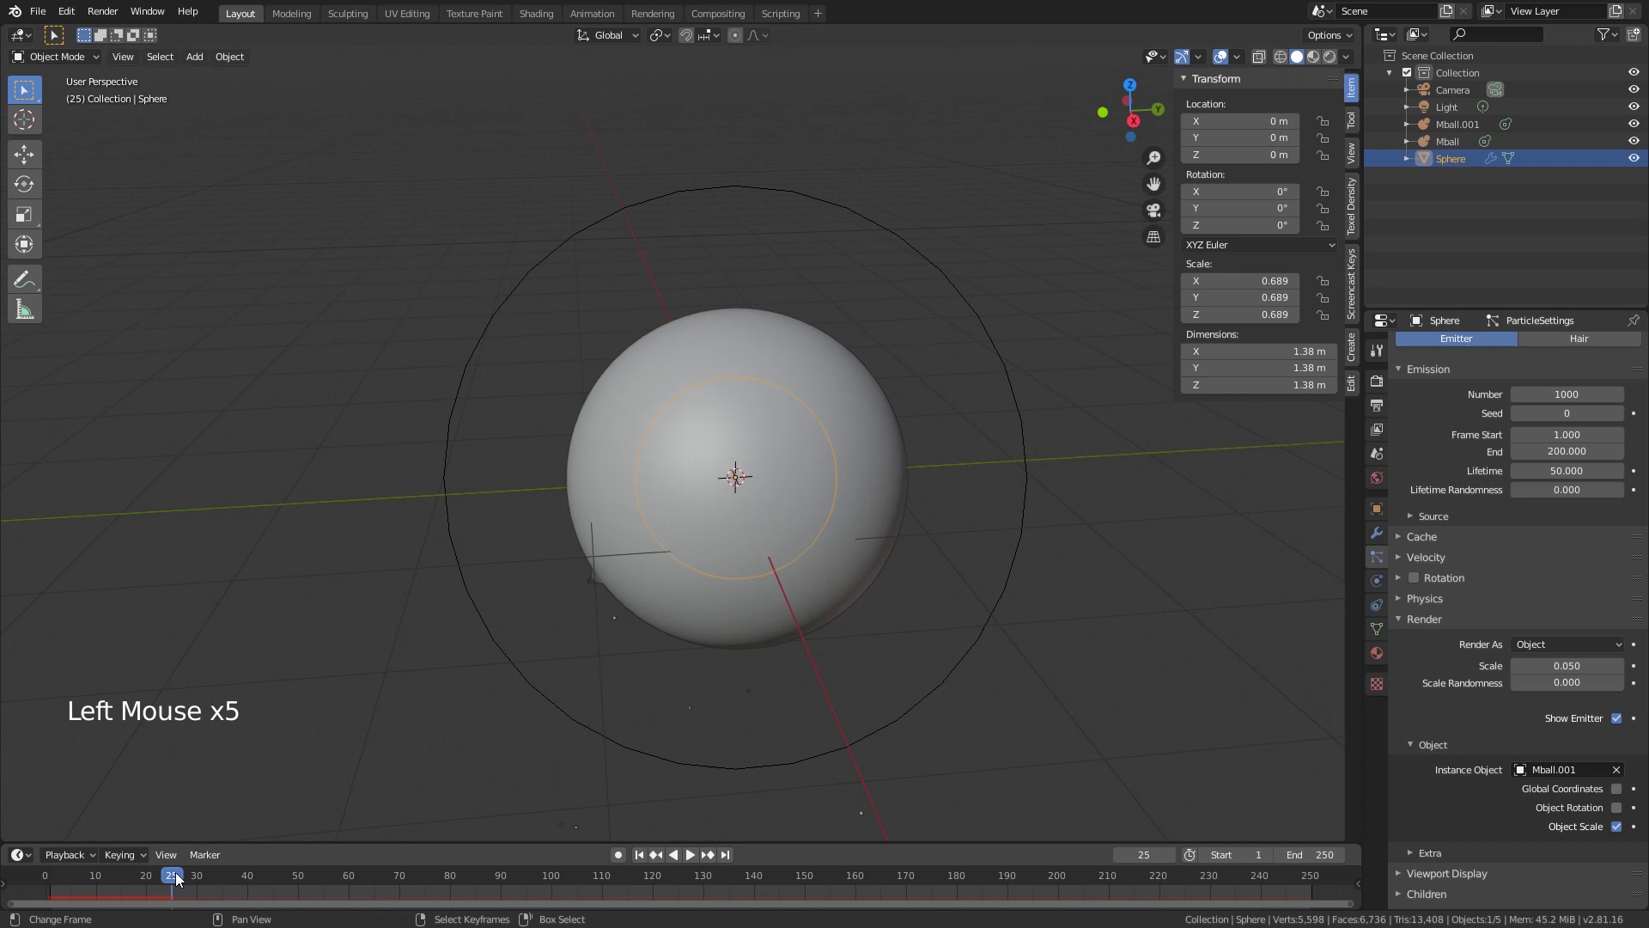
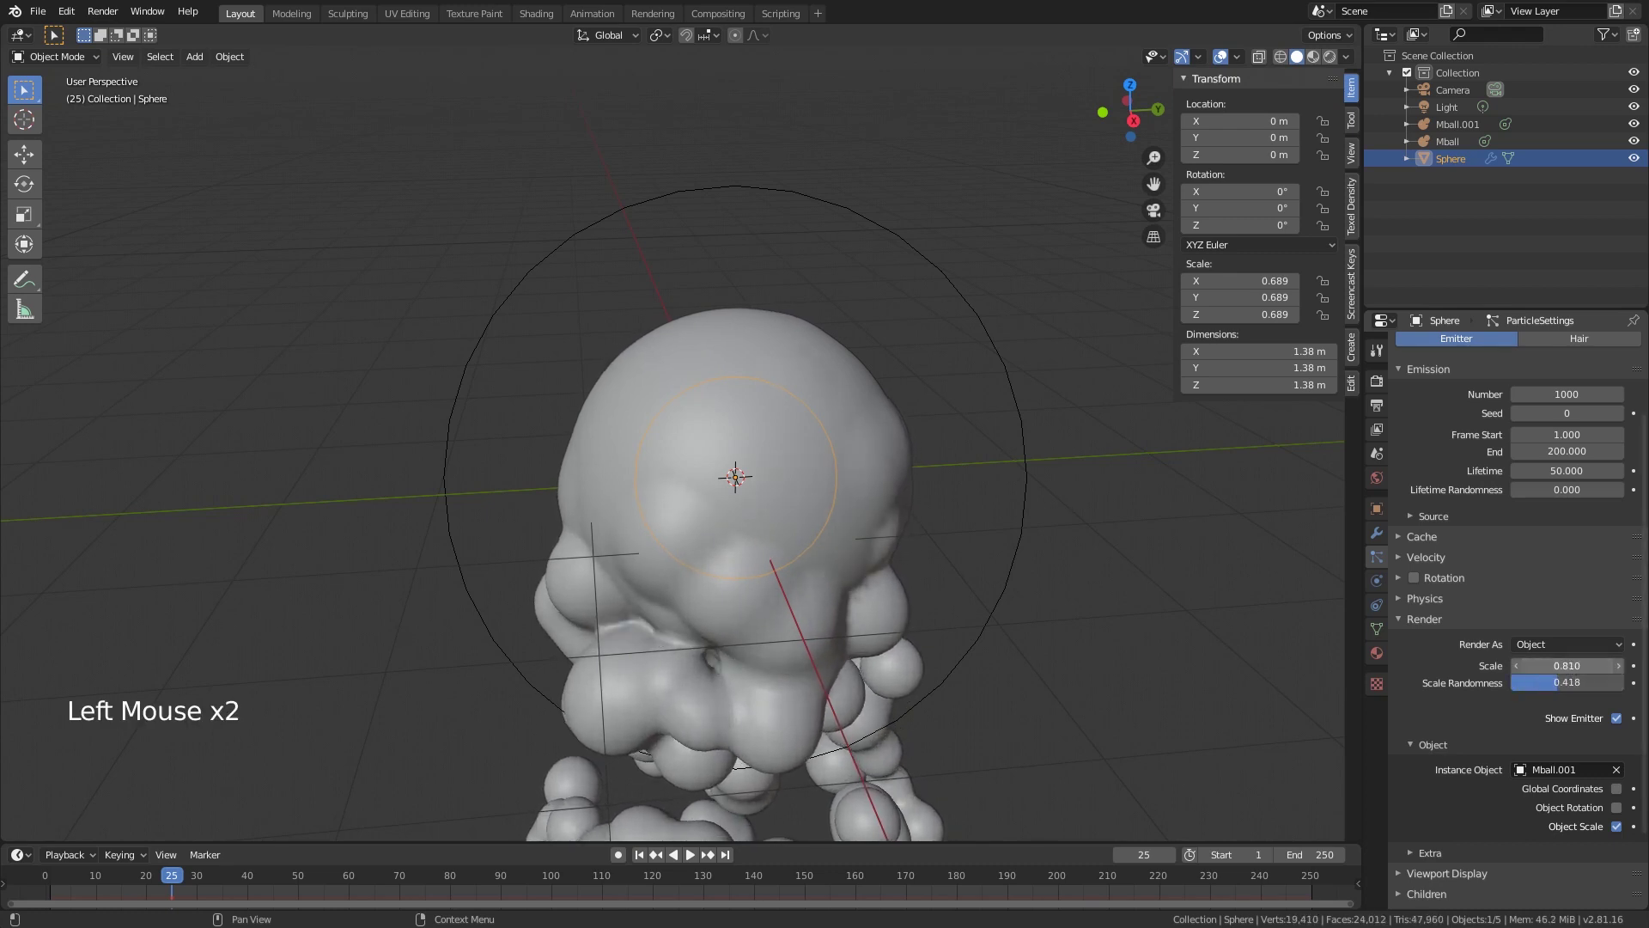
scroll("down", 3)
left_click(705, 864)
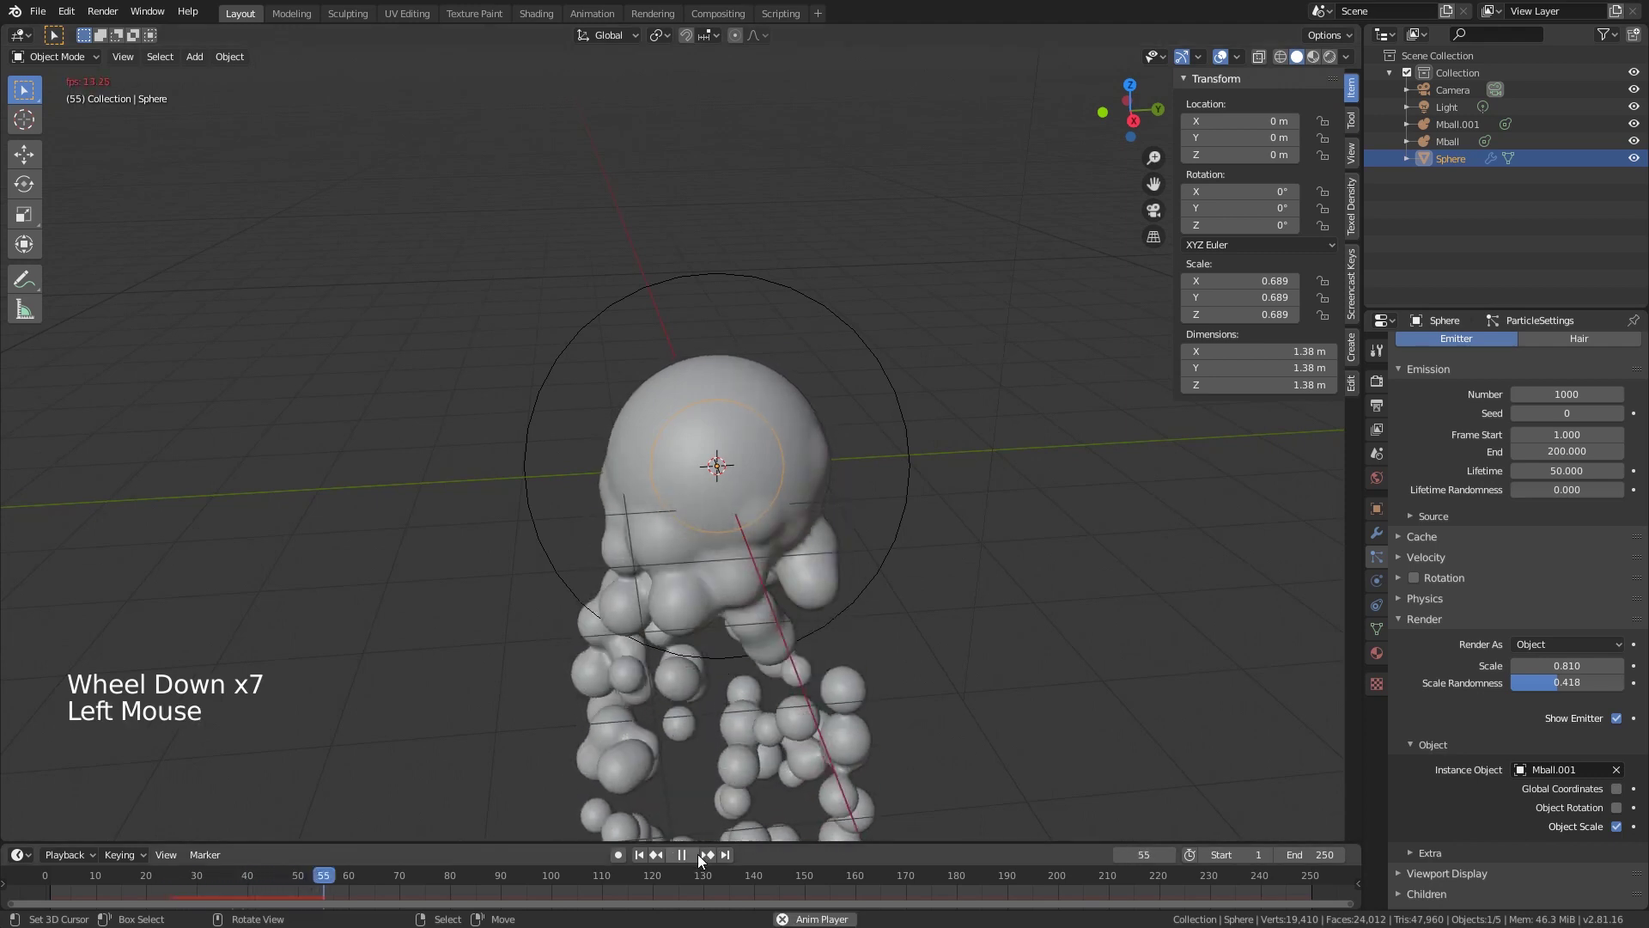
left_click(704, 864)
Step: Lower the emission count to 100 particles and replay the animation
scroll("down", 3)
scroll("down", 3)
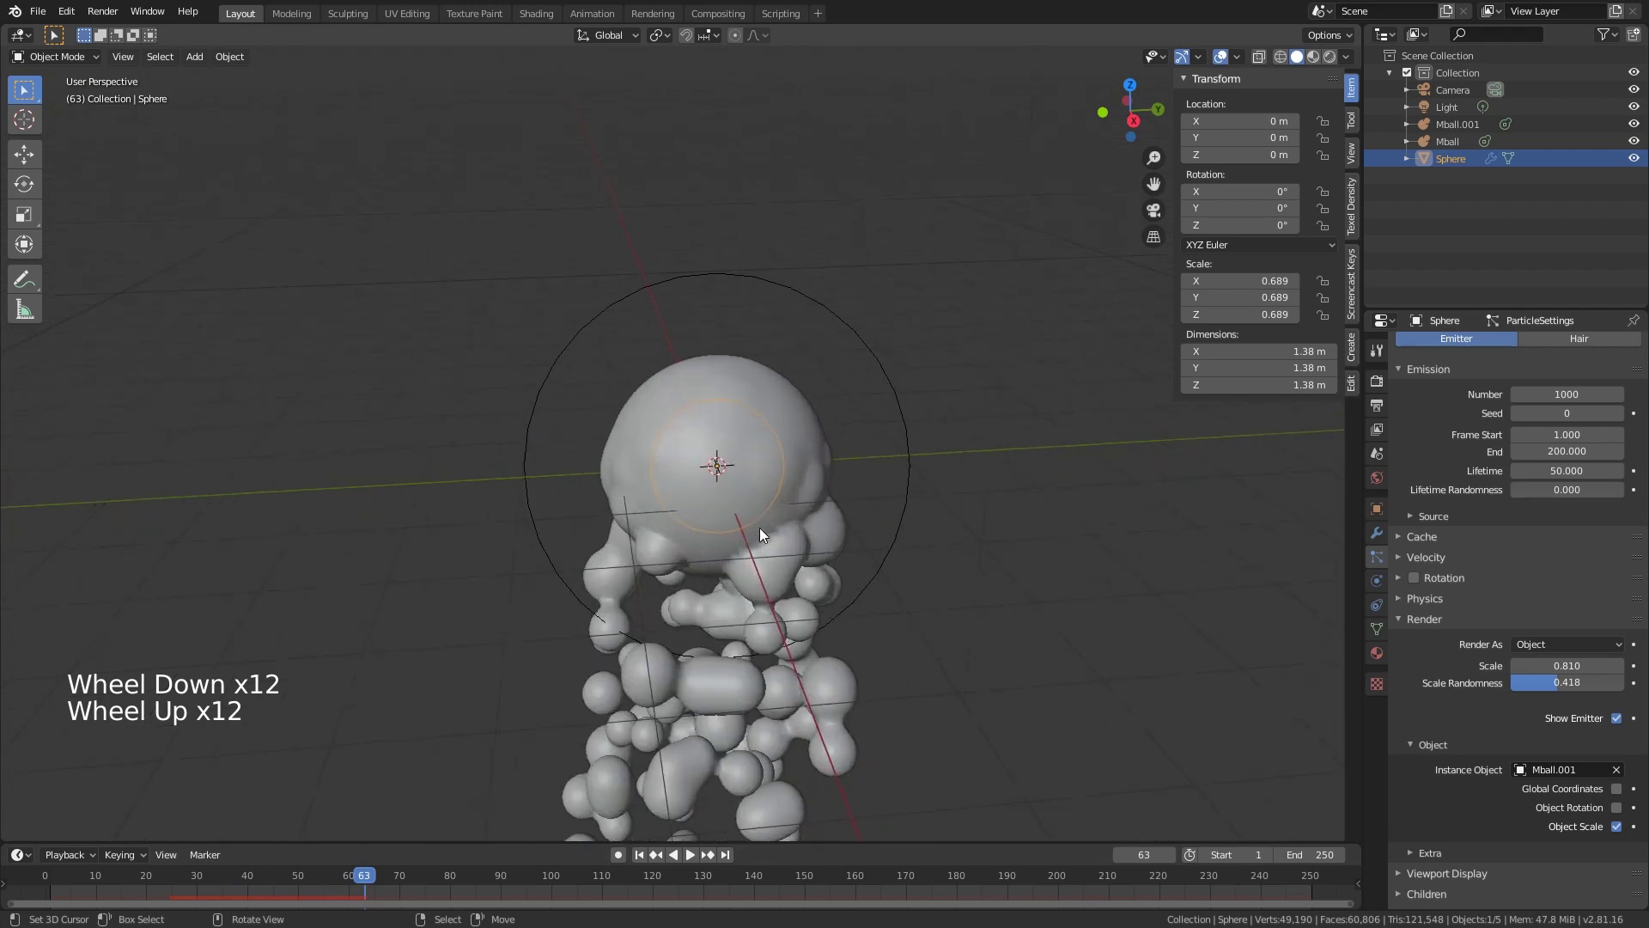
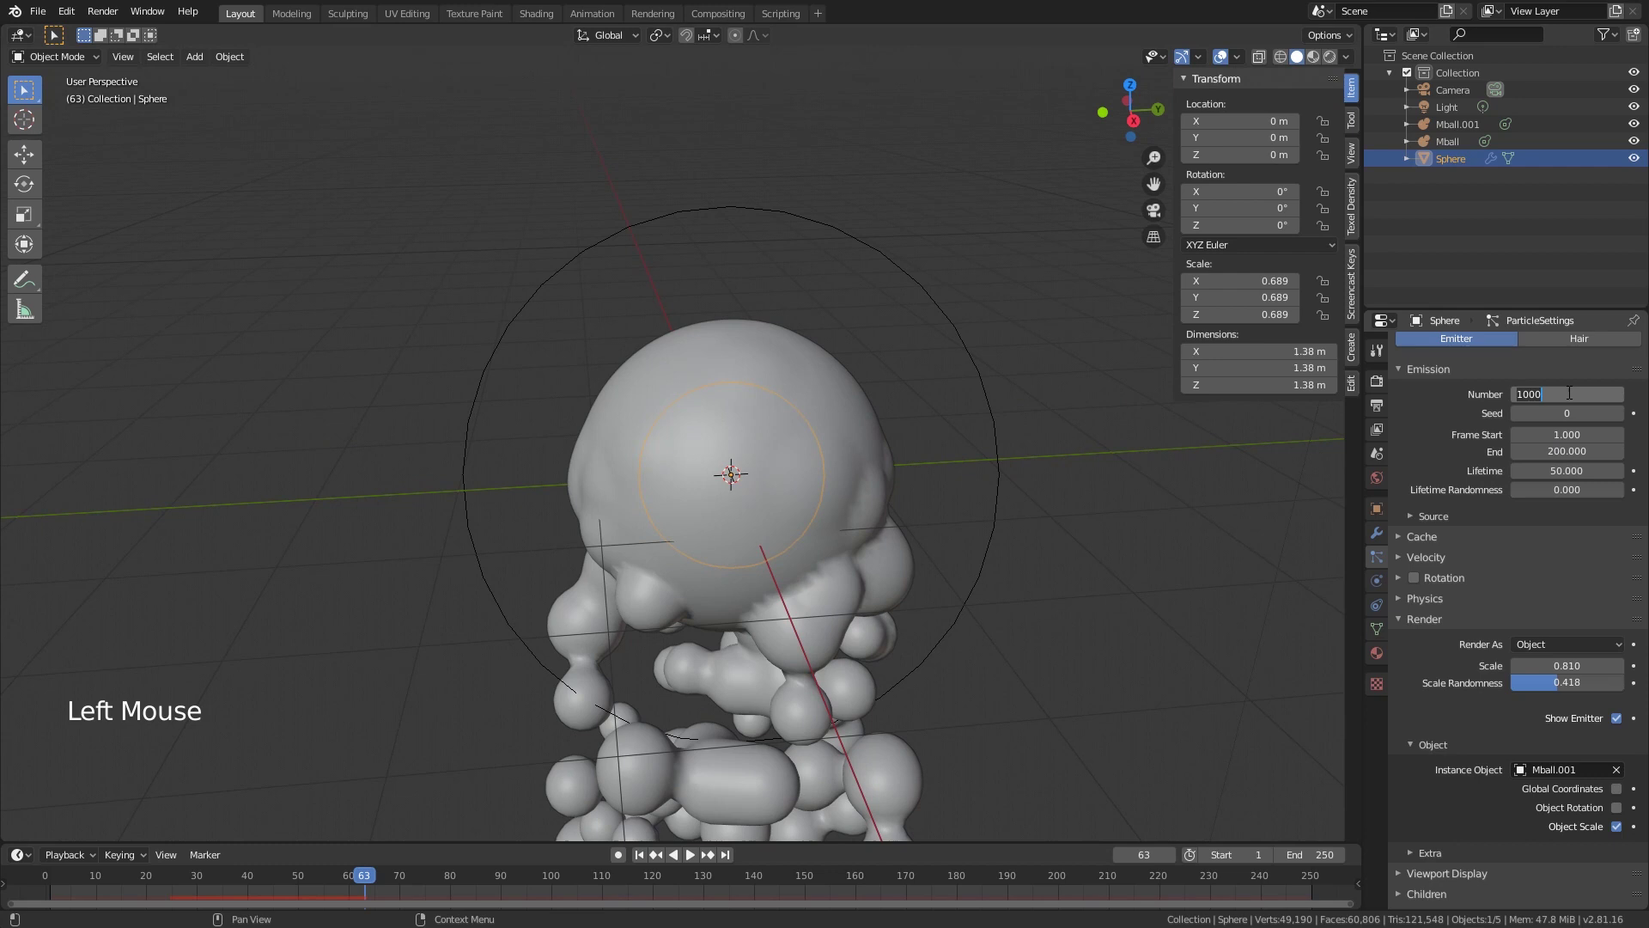
key("KP_0")
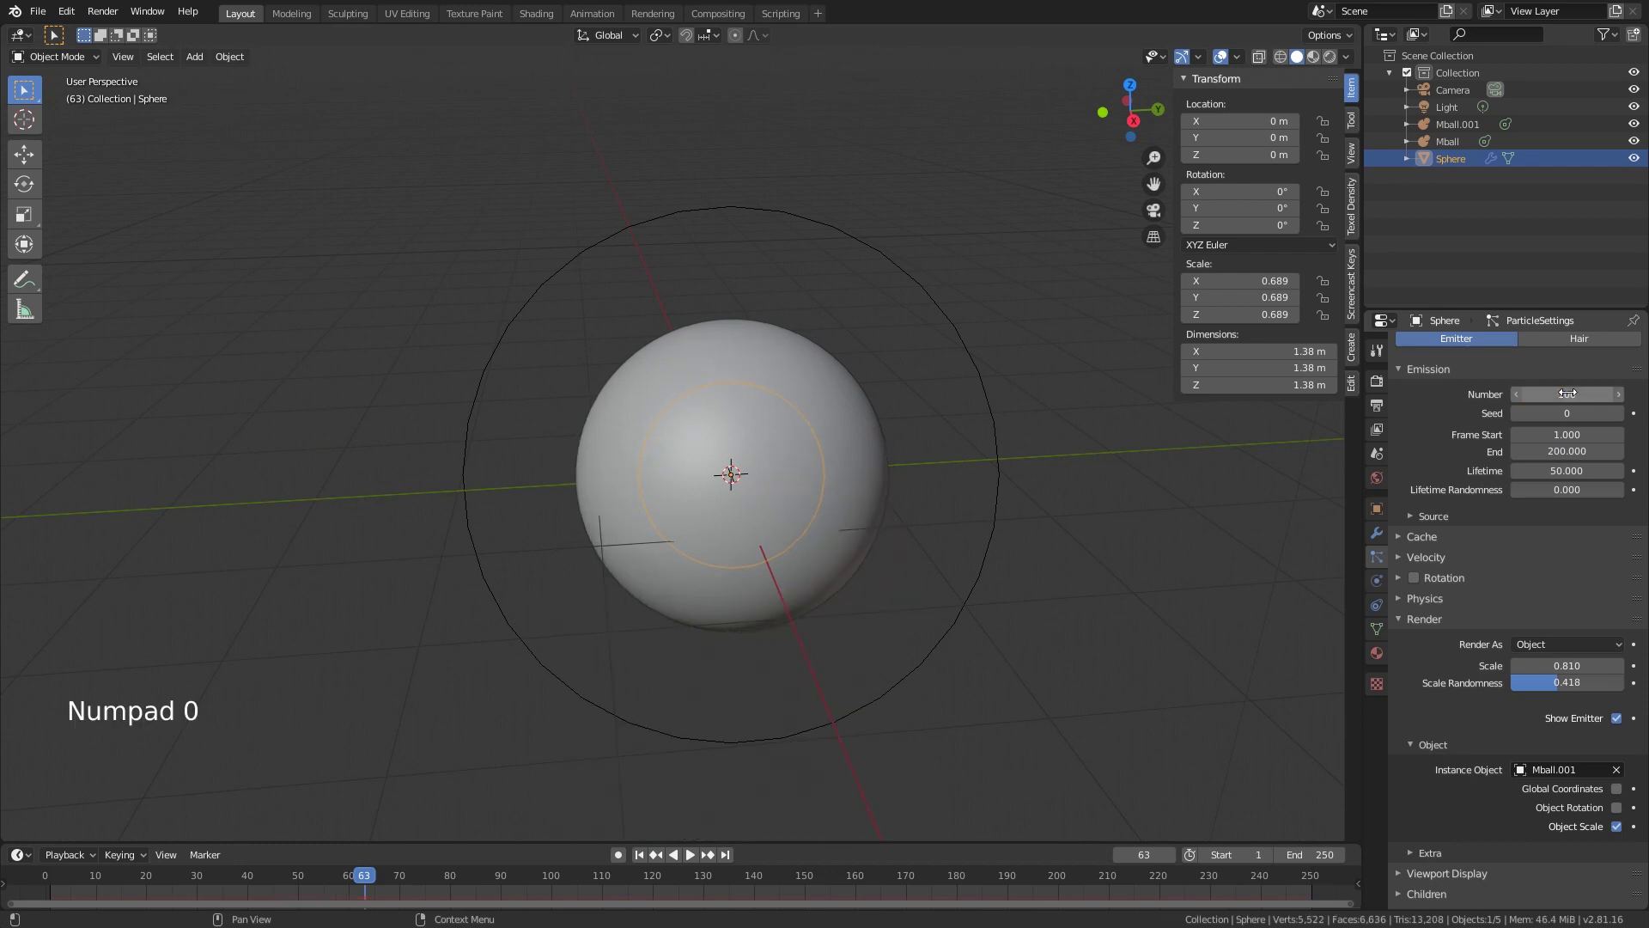
left_click(694, 863)
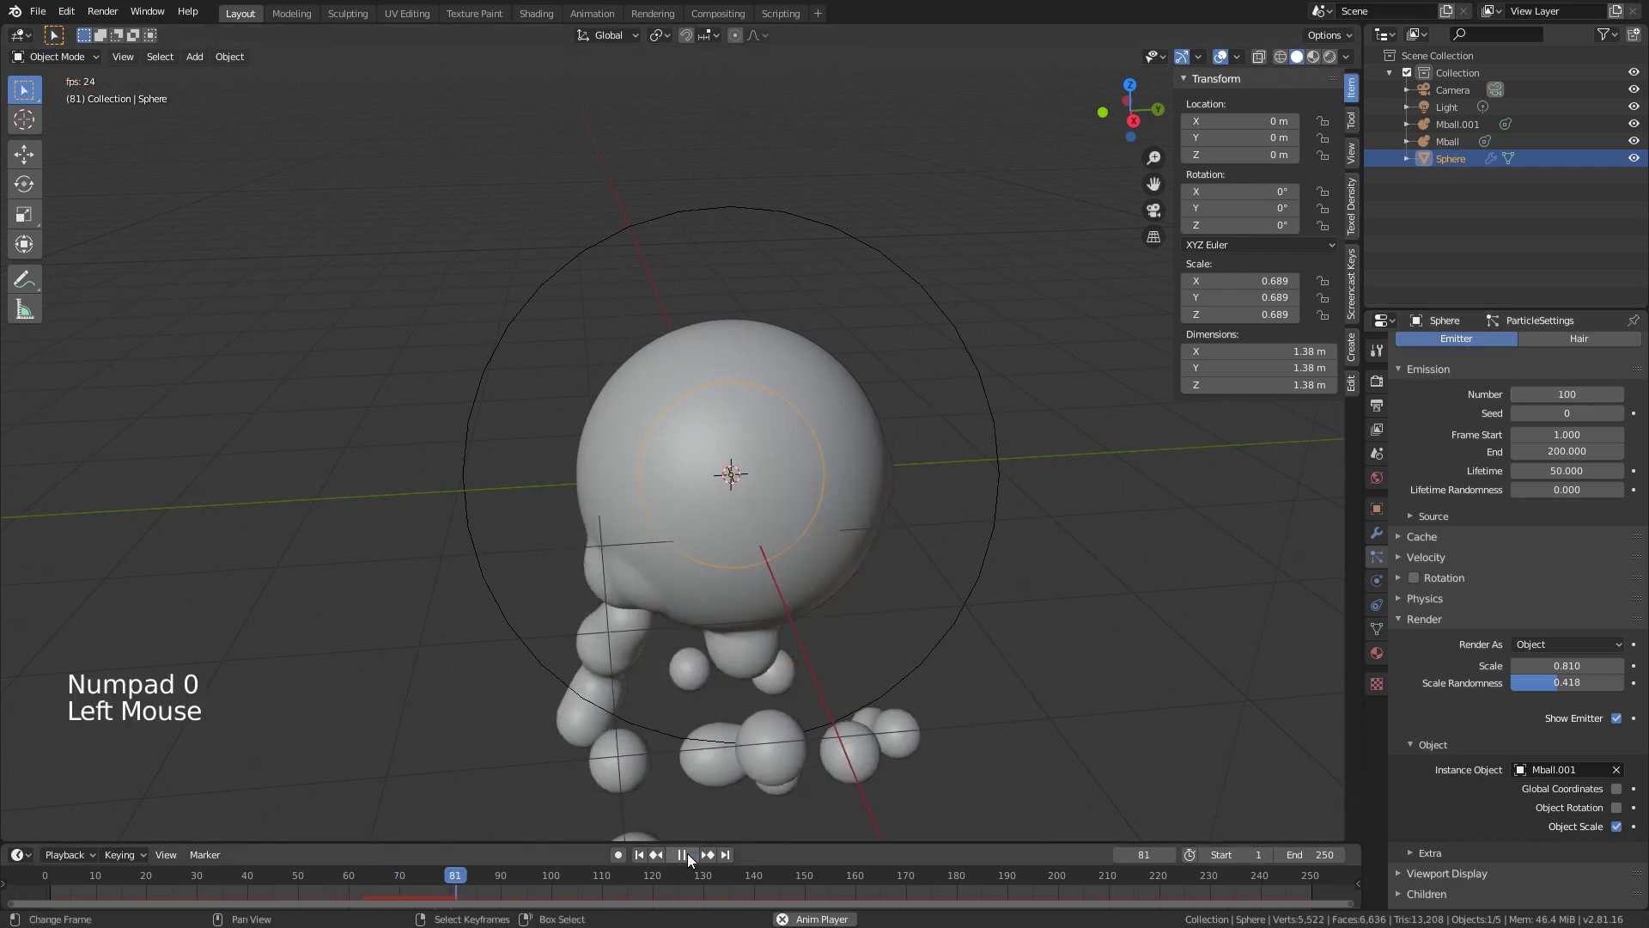
left_click(694, 863)
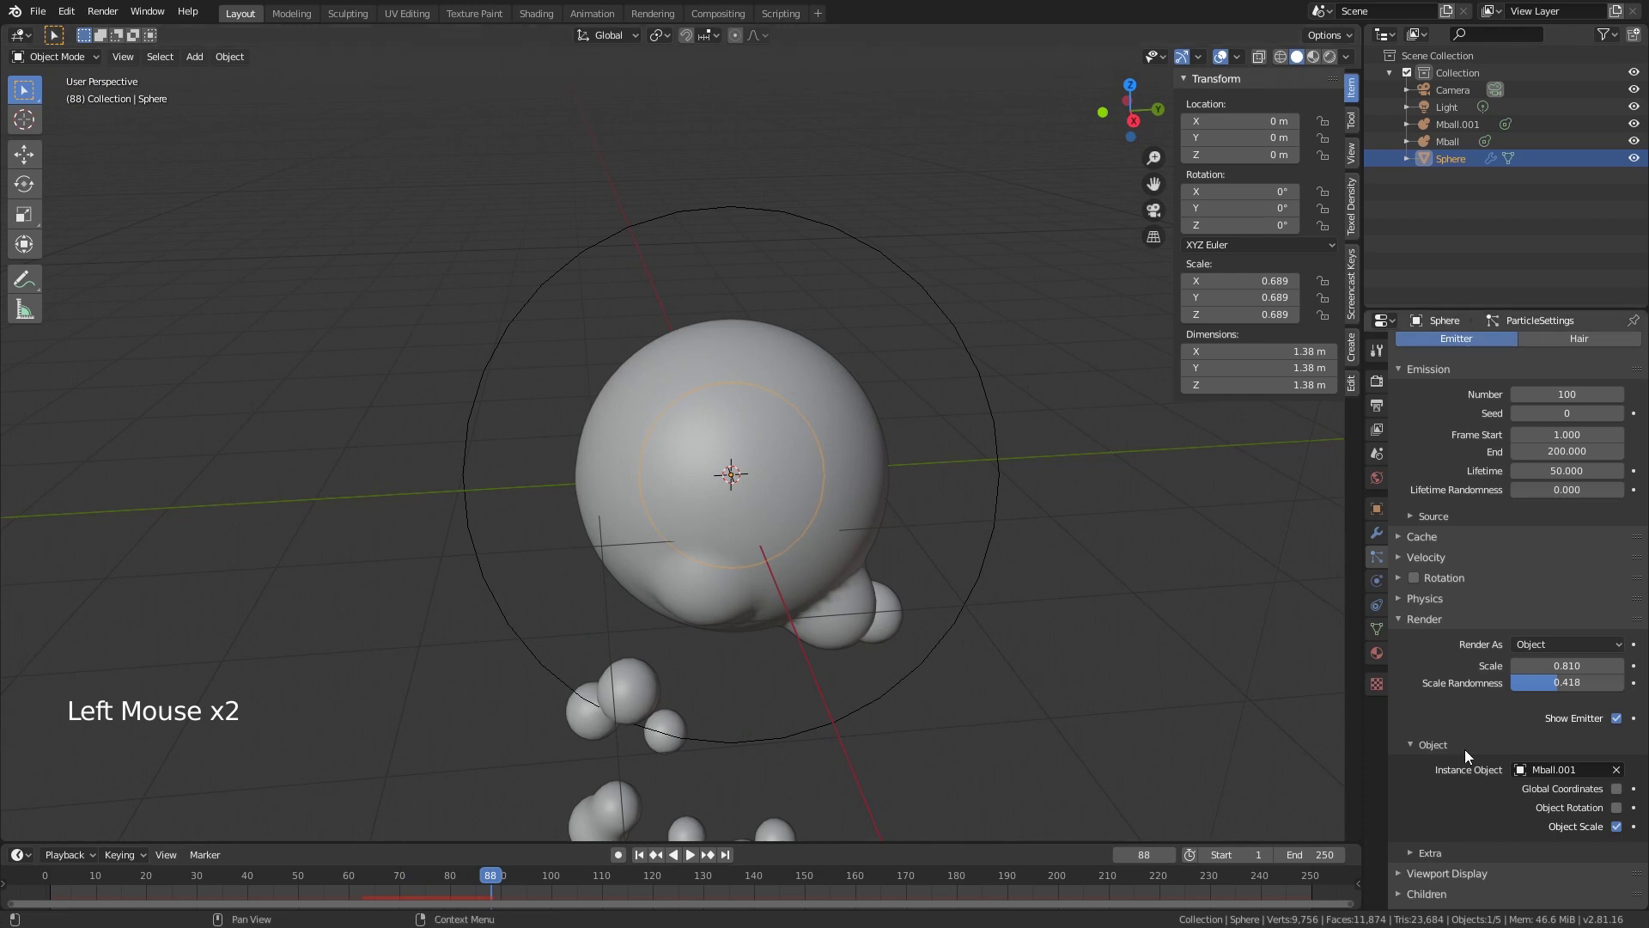
Step: Set the particle Gravity field weight to 0 so particles no longer fall
left_click(1449, 632)
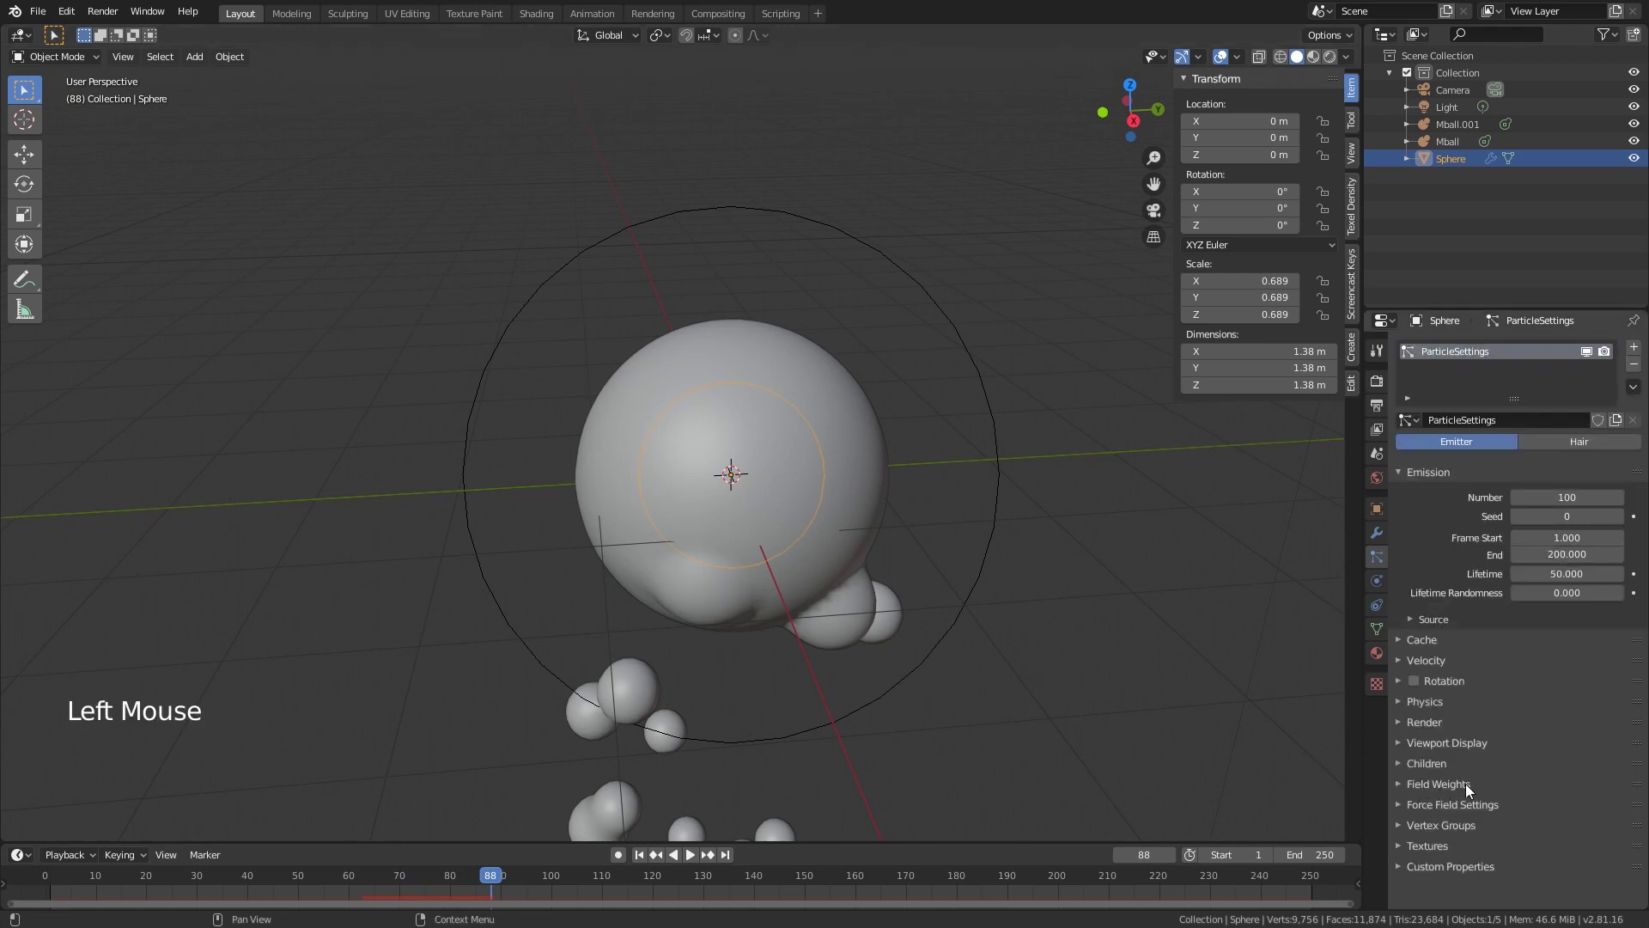
left_click(1471, 790)
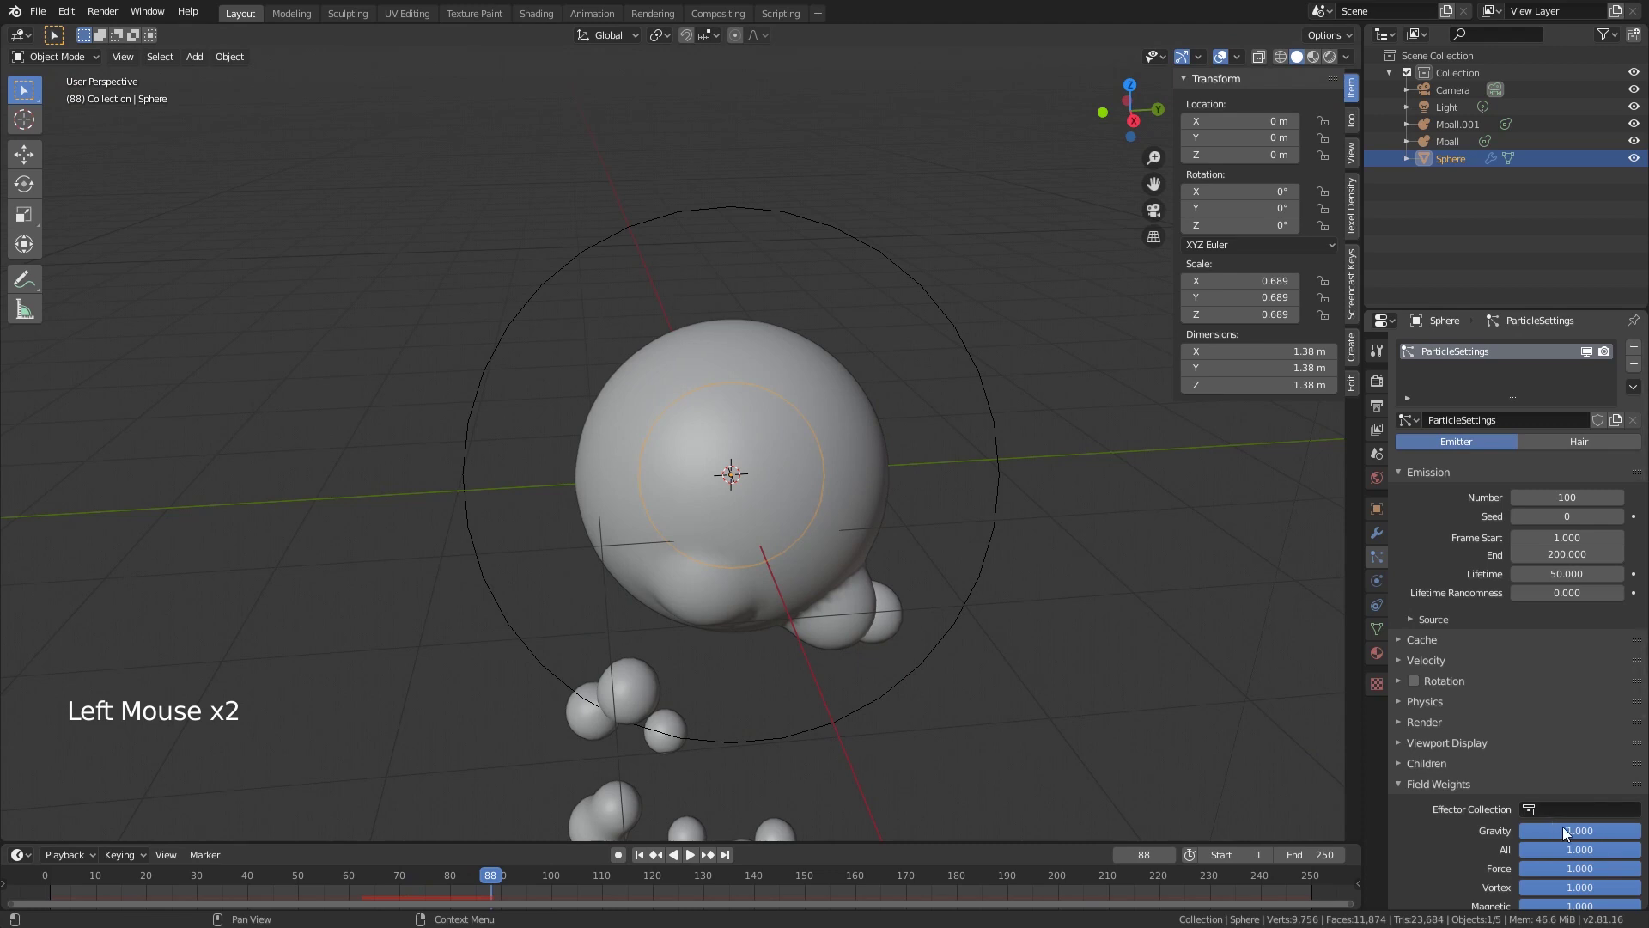
left_click(1607, 834)
left_click(1301, 885)
Step: Play the animation to check the particles drifting outward around the sphere
left_click(695, 865)
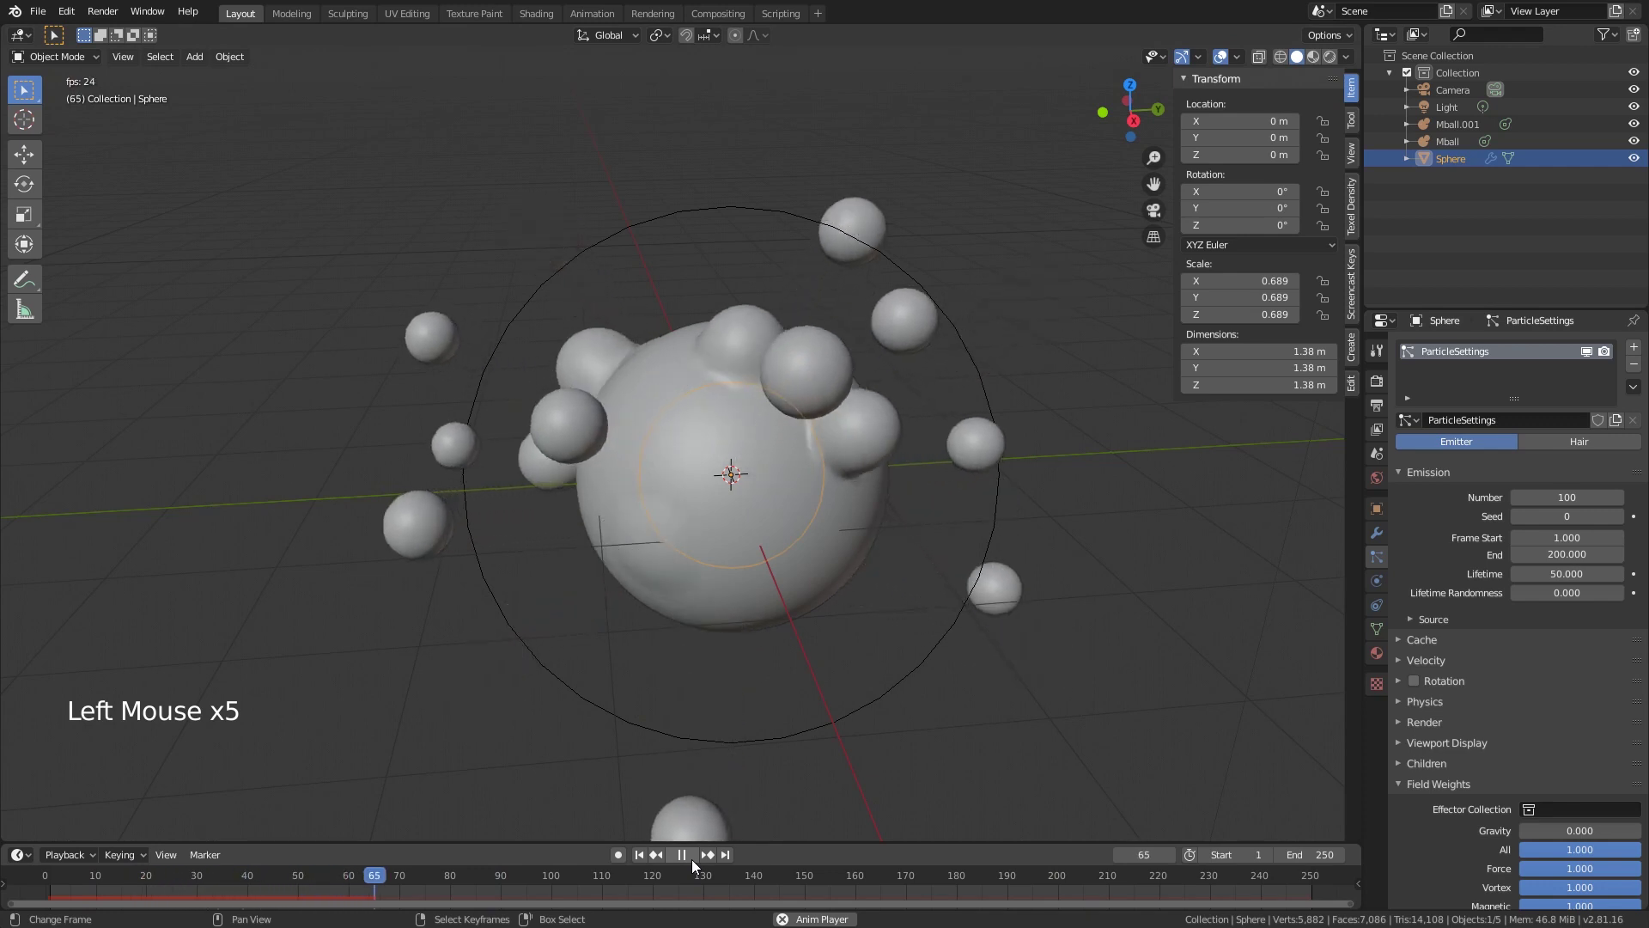
left_click(694, 866)
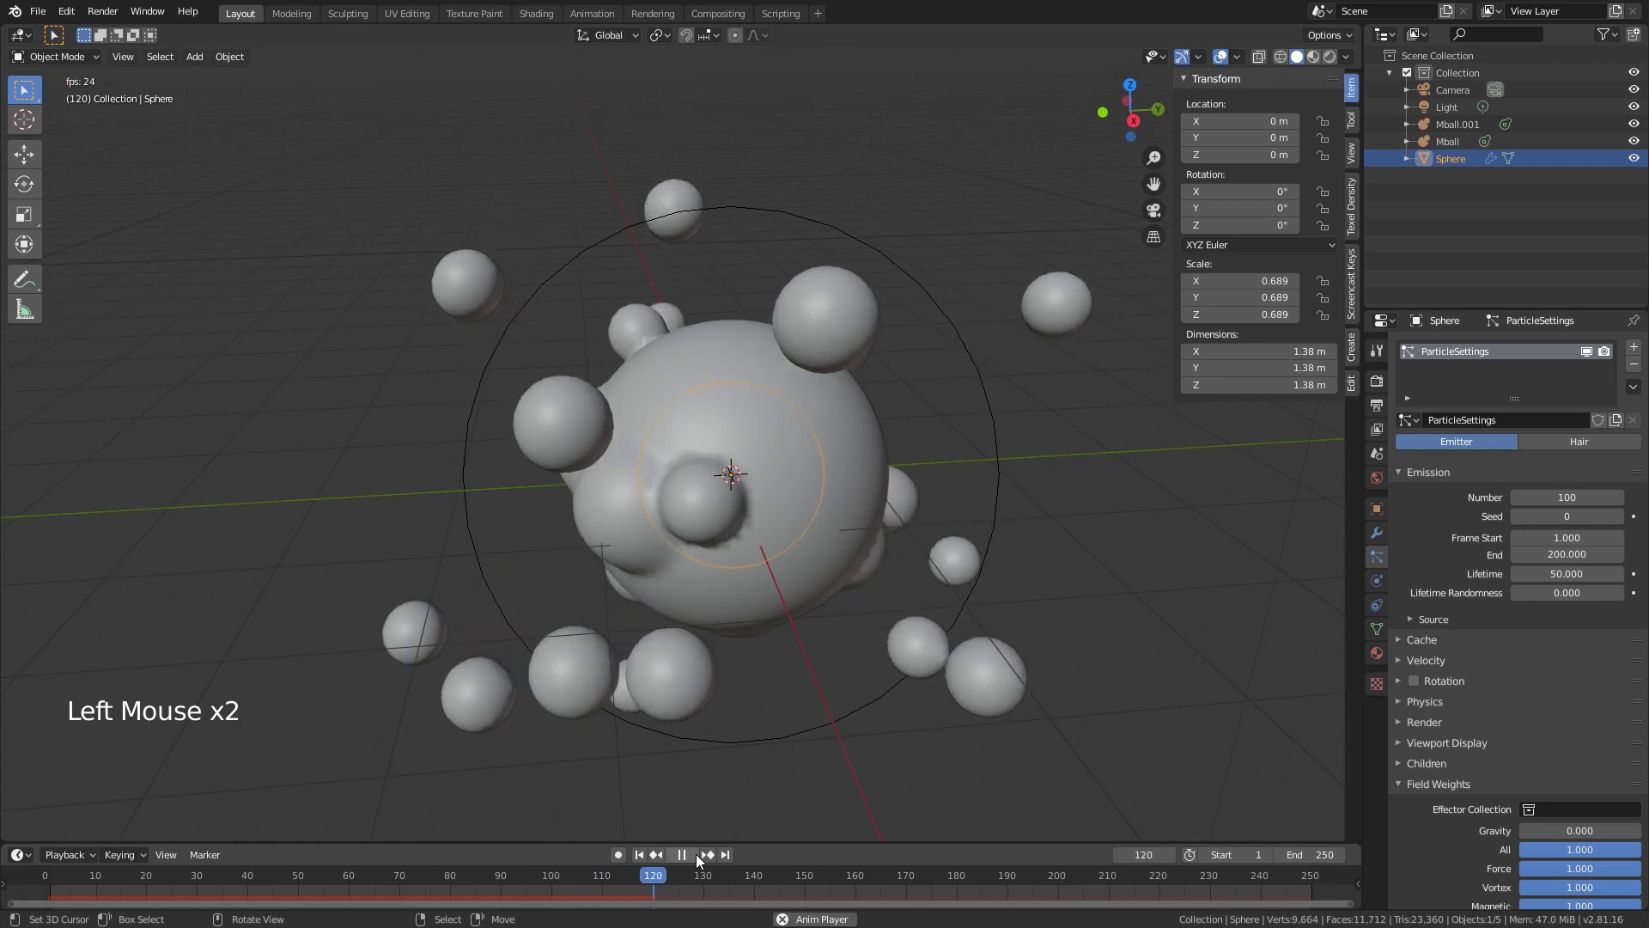
left_click(703, 864)
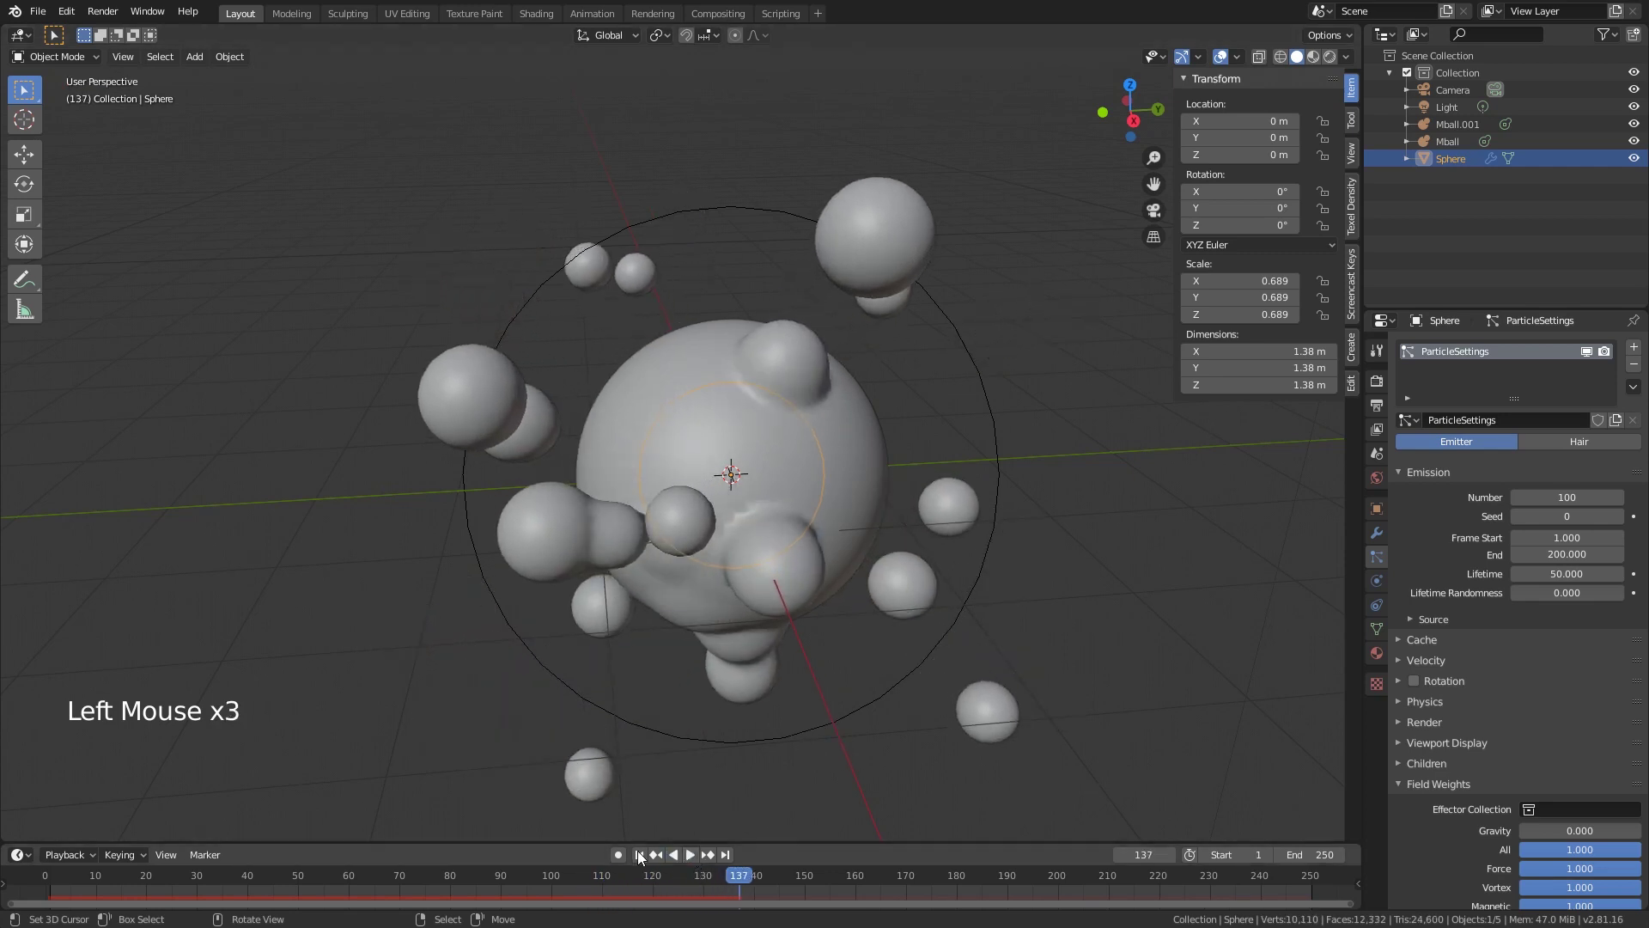
left_click(700, 868)
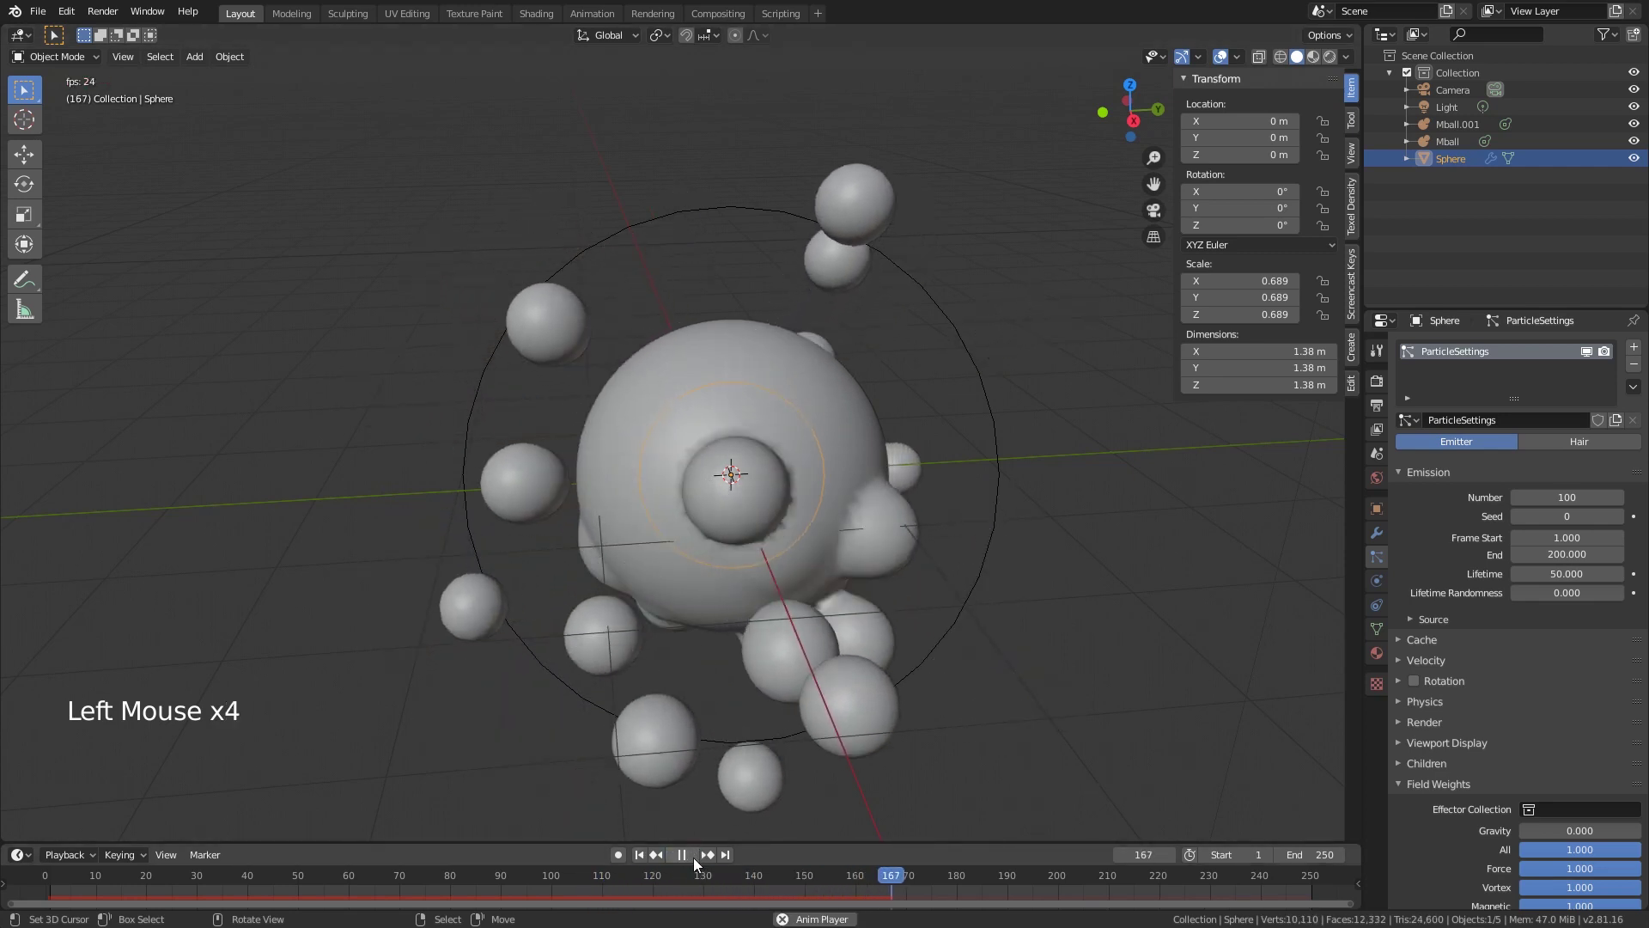
left_click(699, 867)
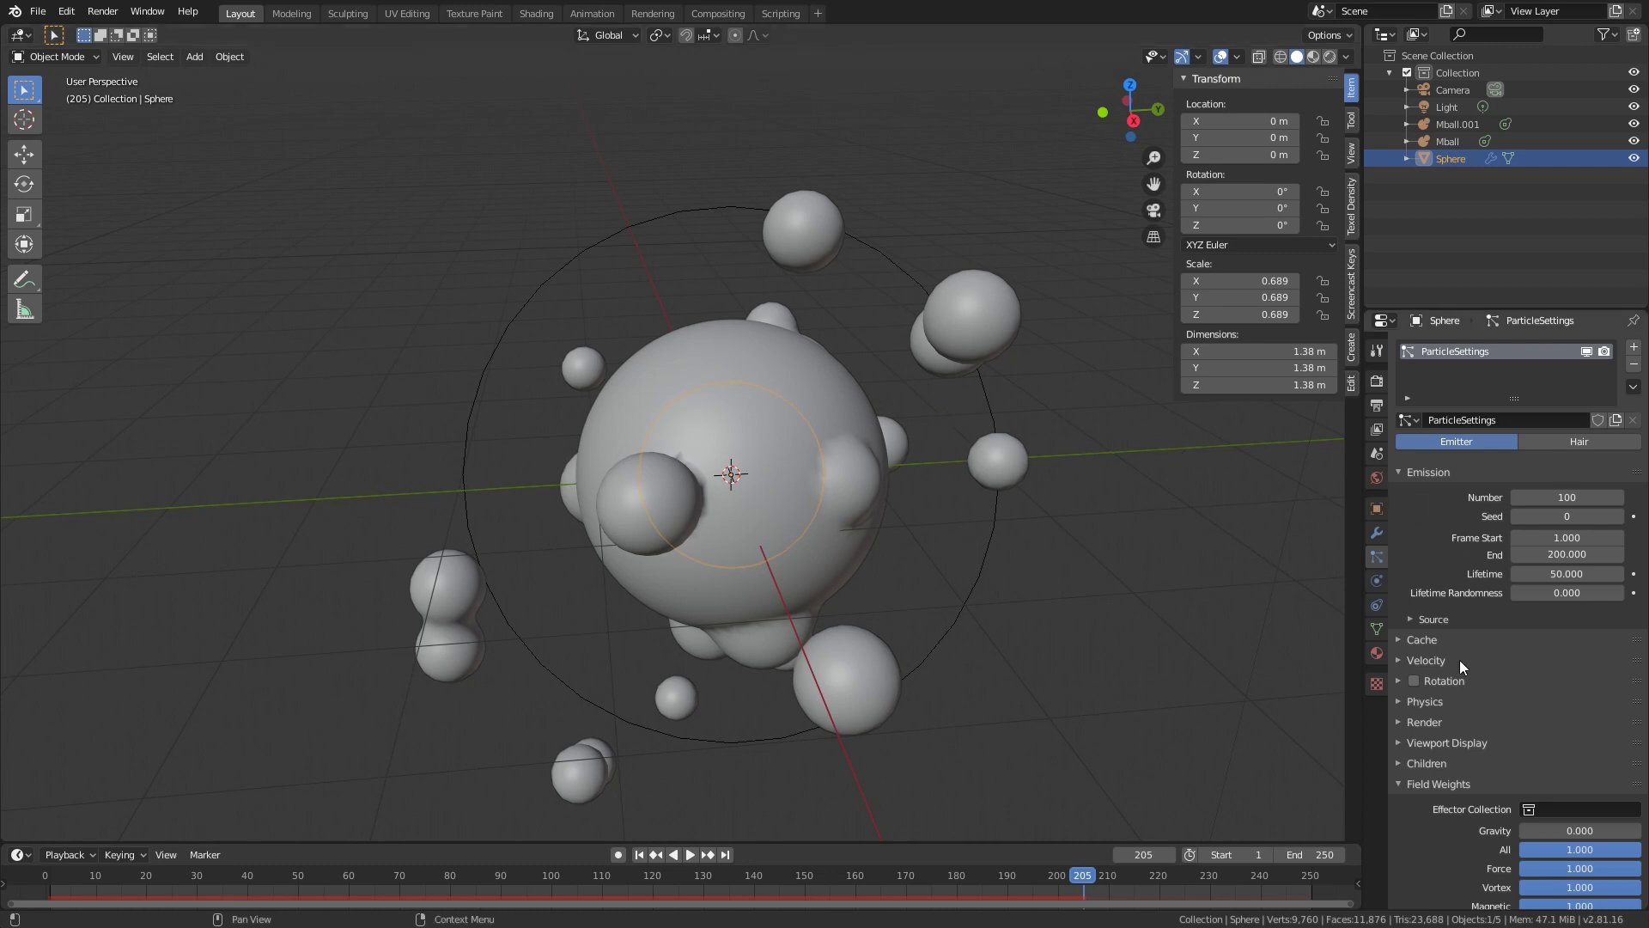
left_click(1429, 670)
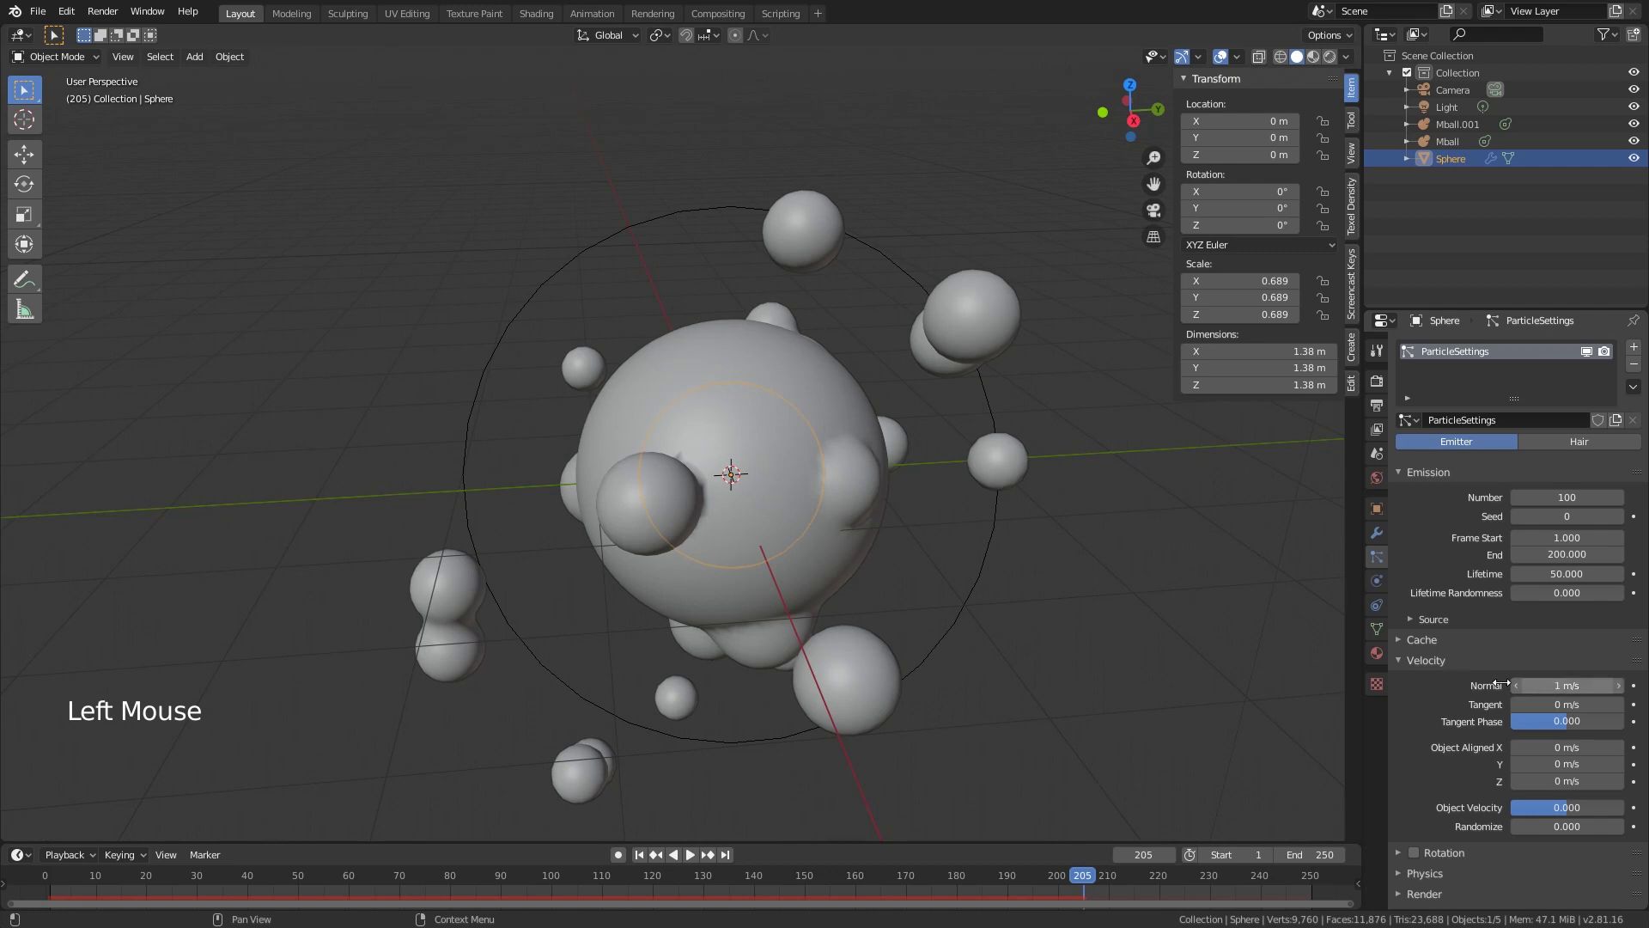
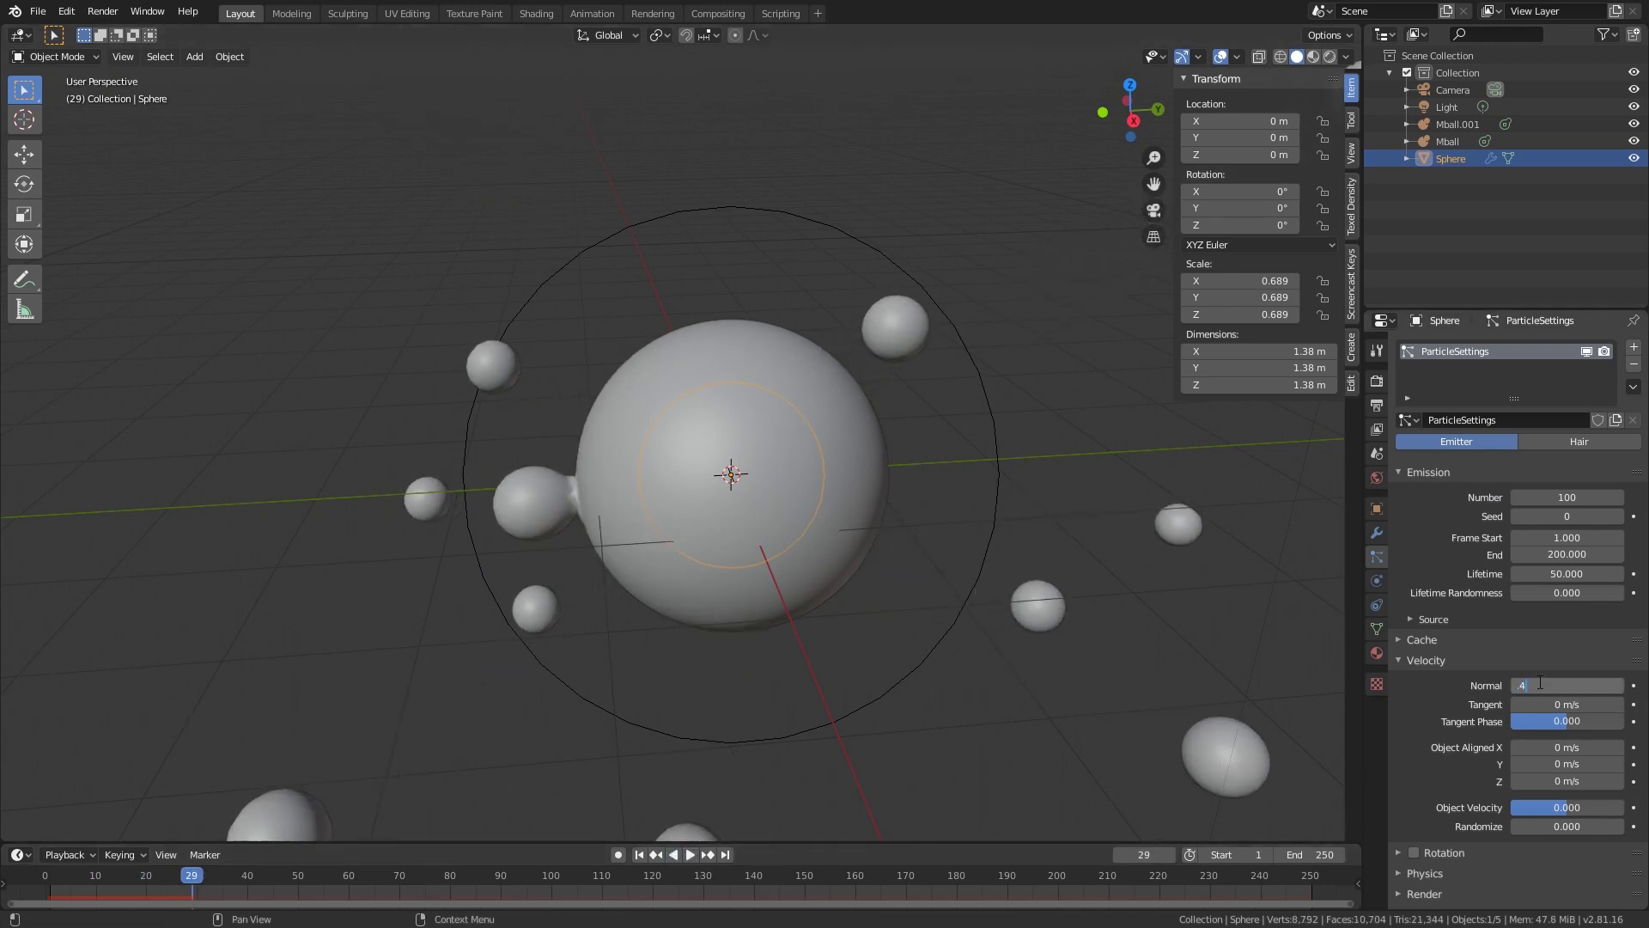
Step: Set particle Normal velocity to 0.15 m/s and replay from the first frame
key("BackSpace")
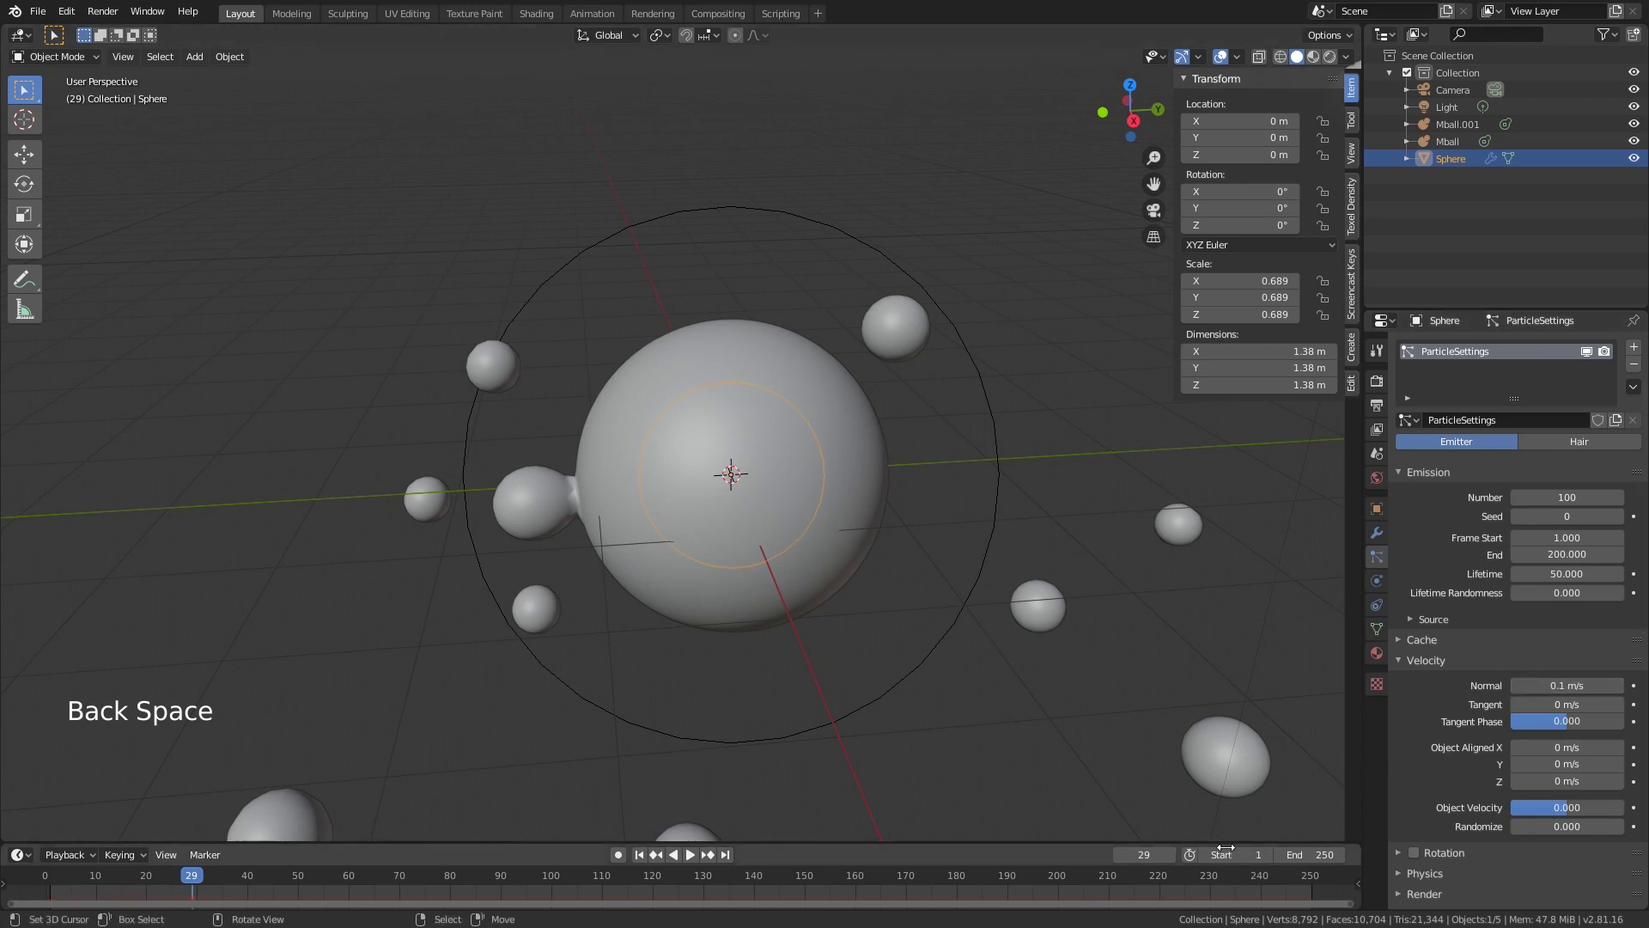
left_click(1288, 884)
left_click(692, 861)
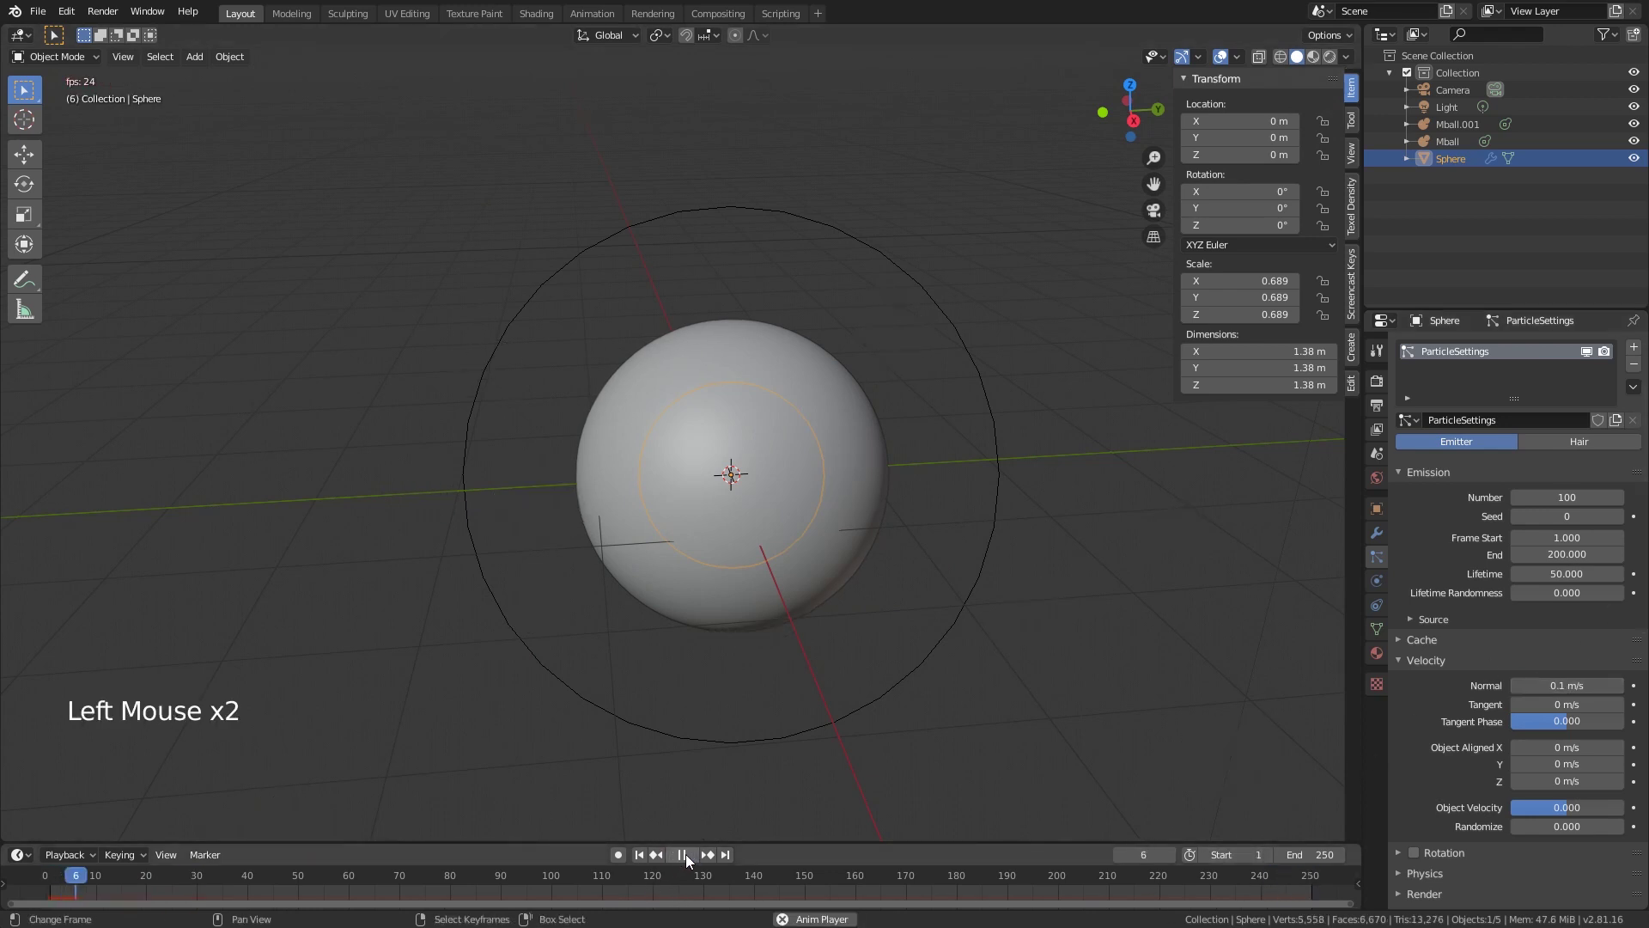
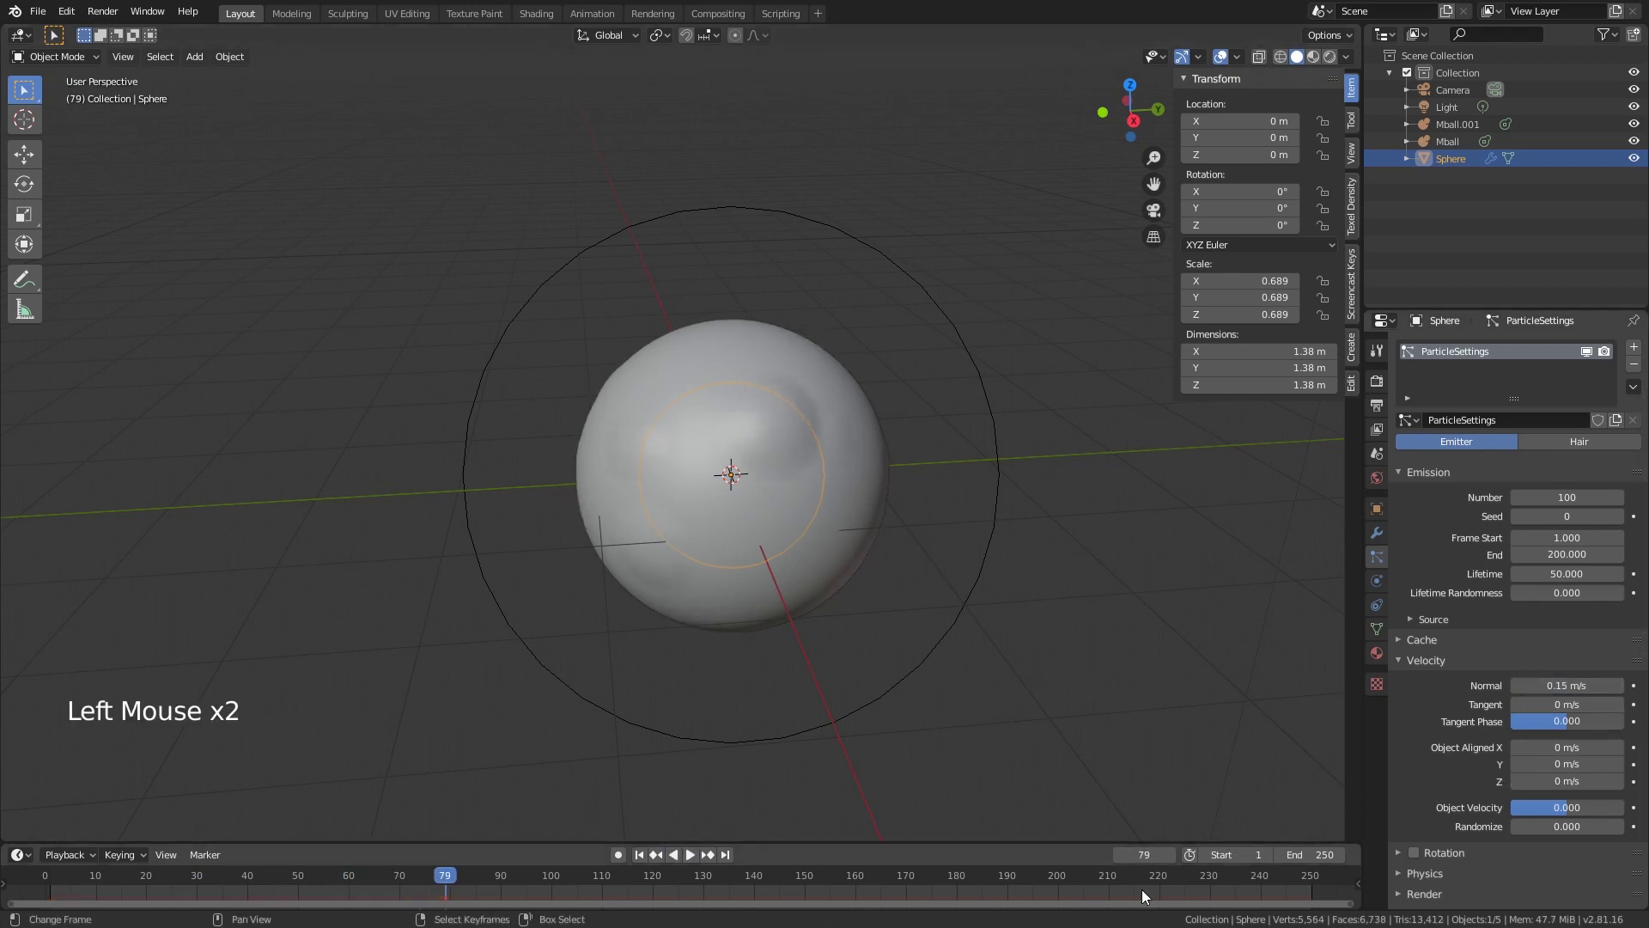
left_click(1304, 893)
left_click(699, 859)
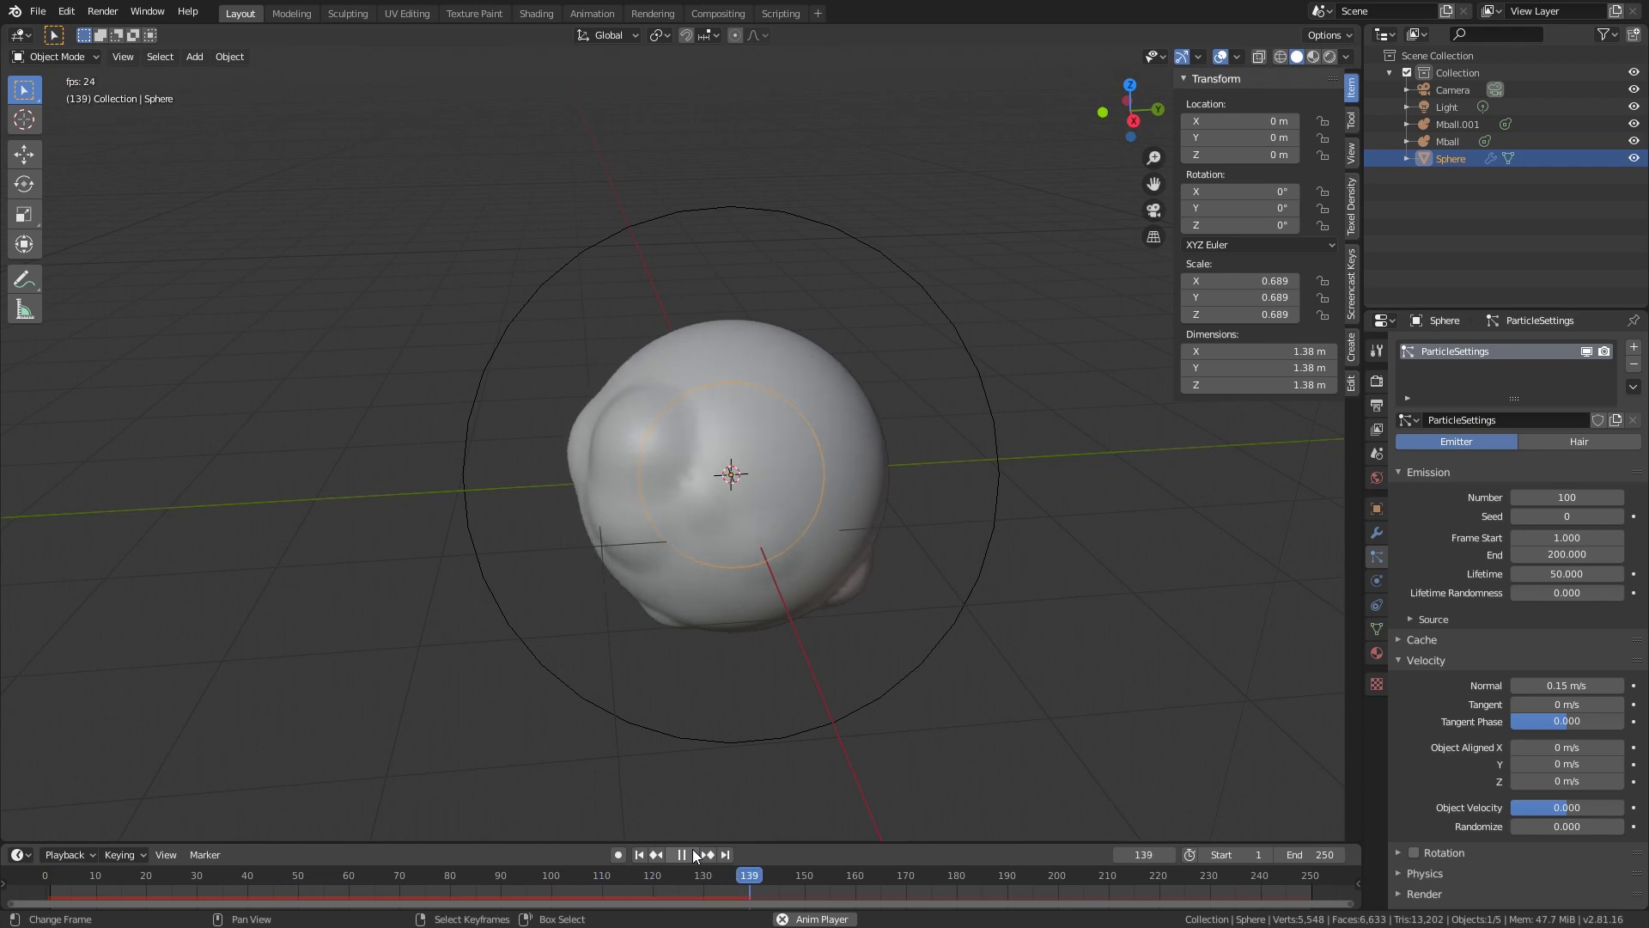
left_click(699, 859)
Step: Reduce the emission Number to 50 particles
left_click(695, 862)
left_click(694, 857)
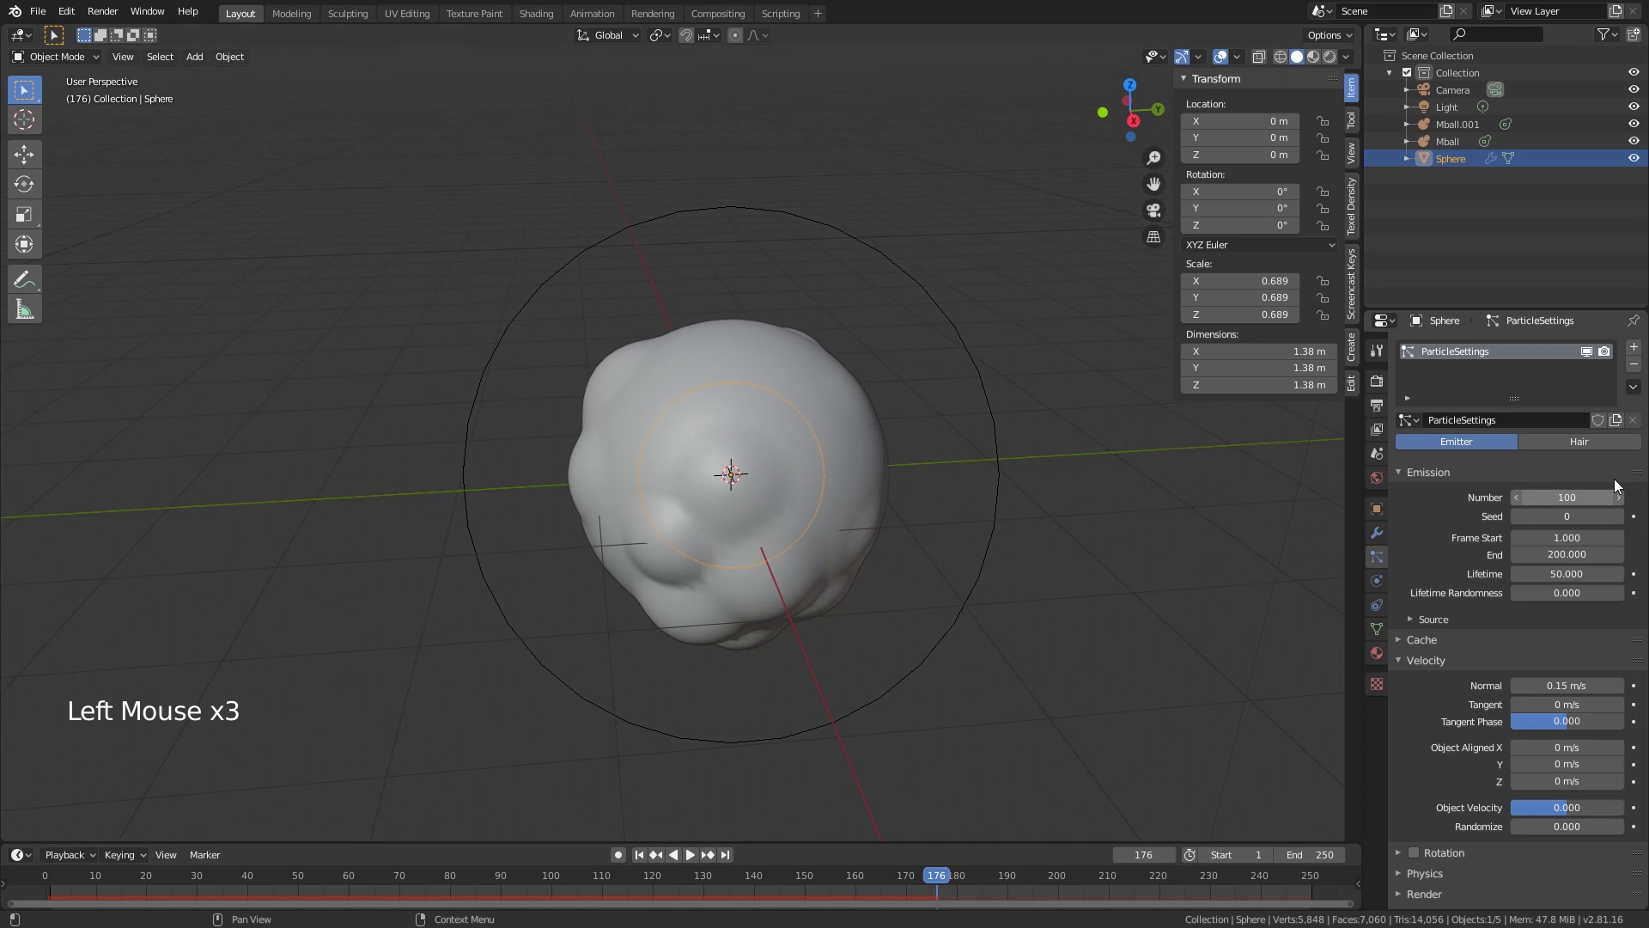
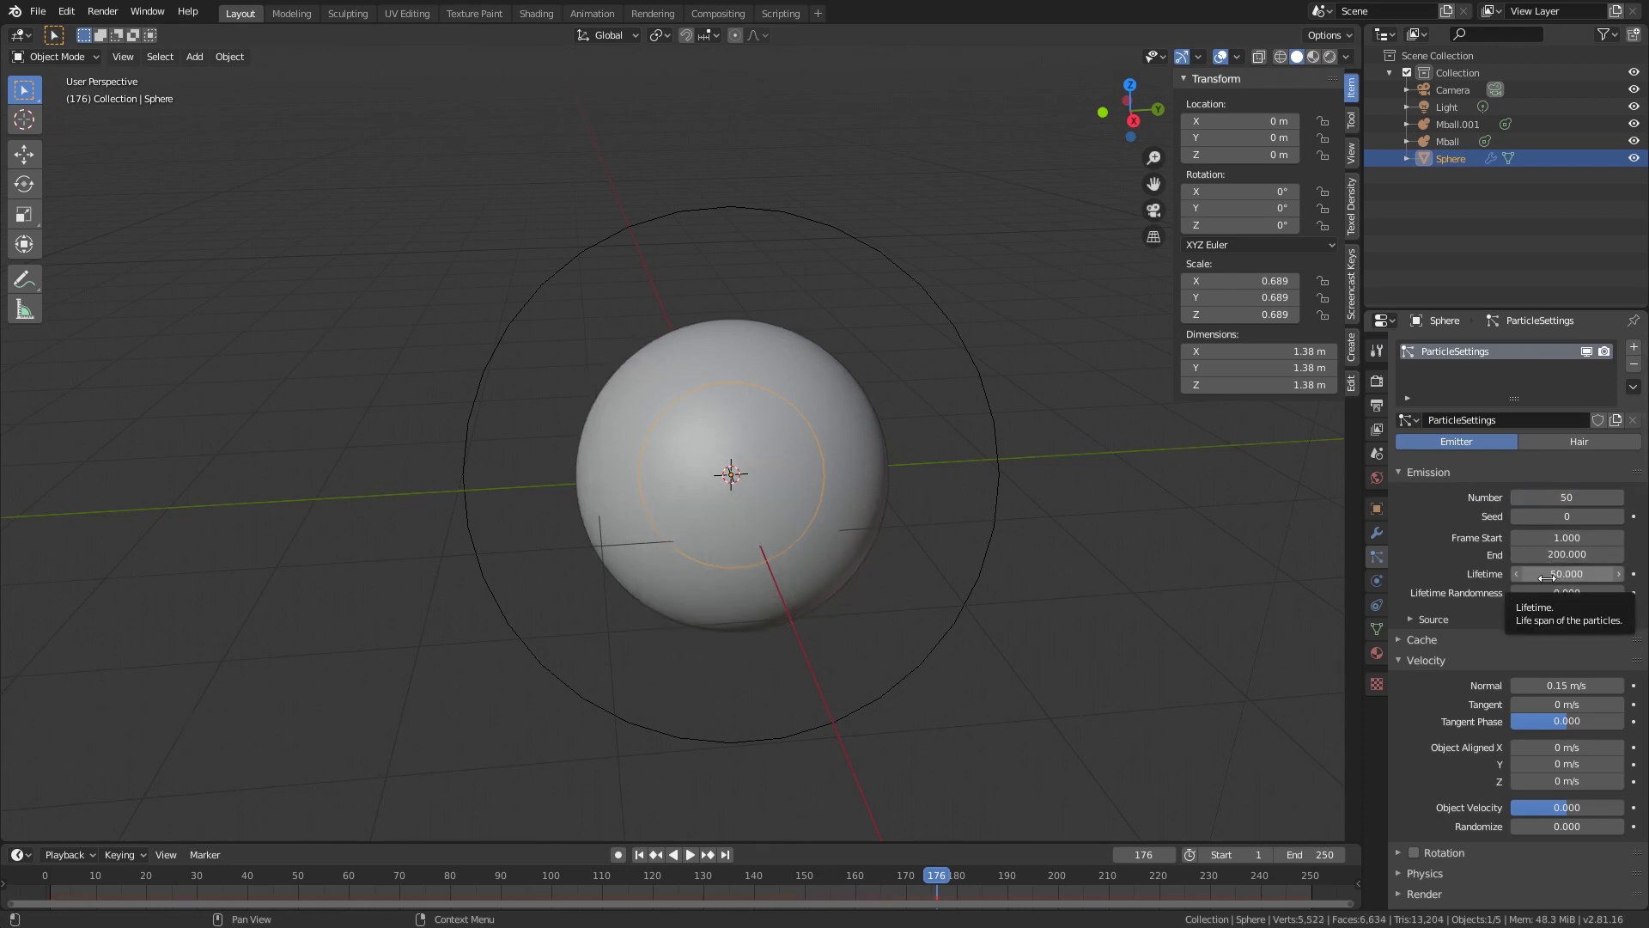
Step: Replay the animation and set particle Lifetime to 70 frames
left_click(1309, 888)
left_click(700, 864)
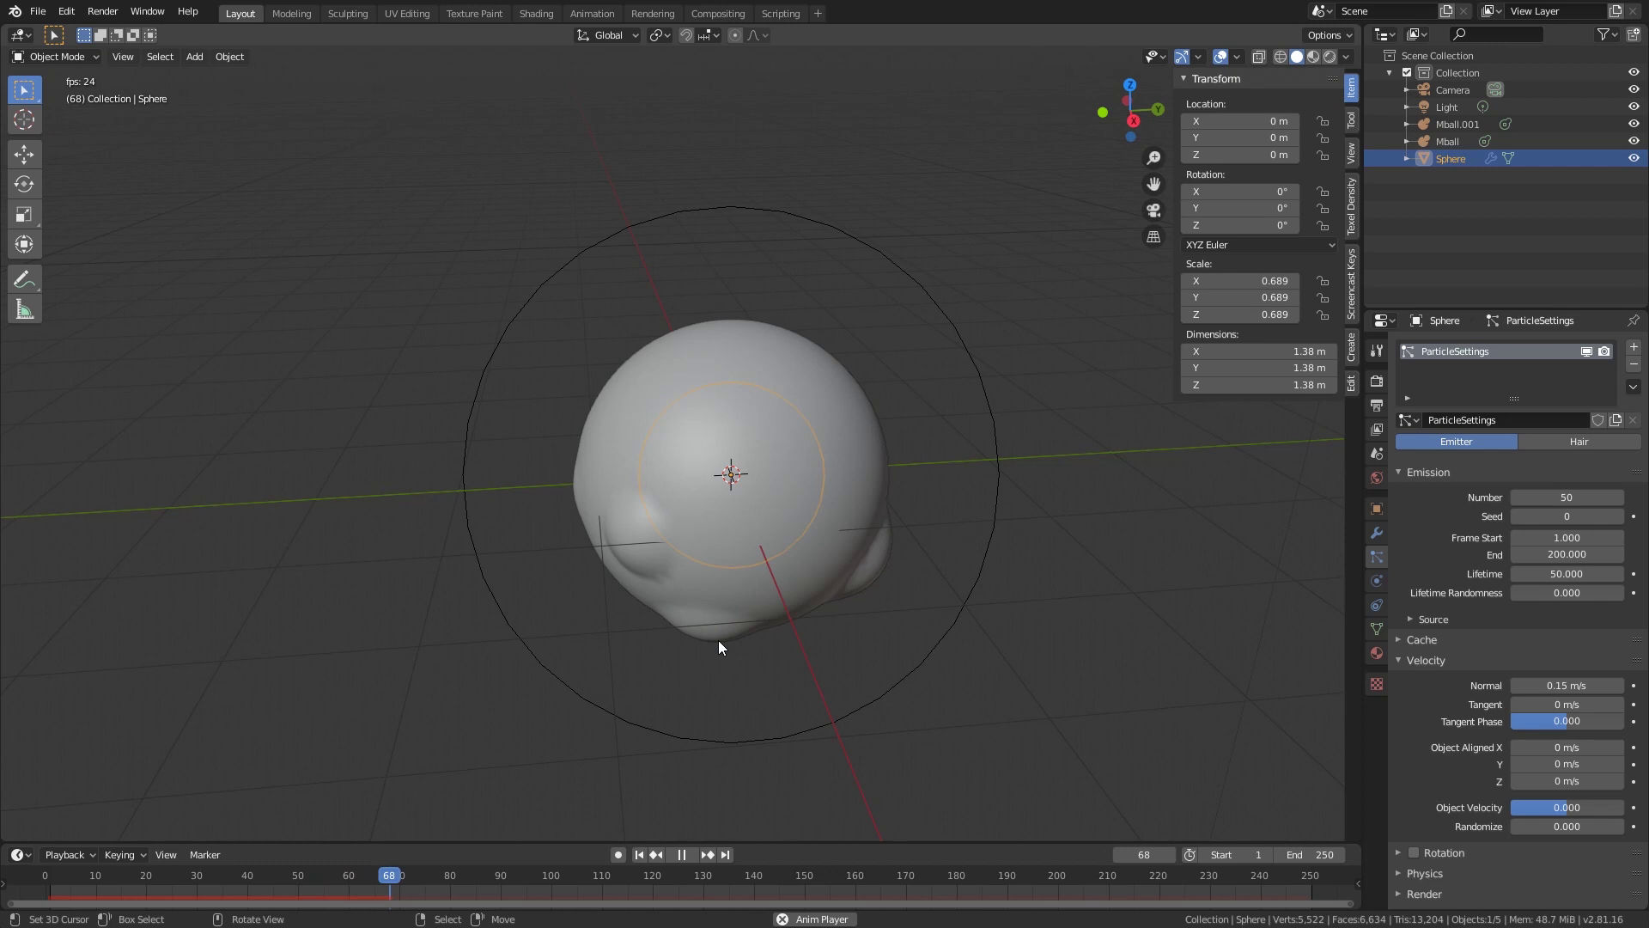
left_click(700, 868)
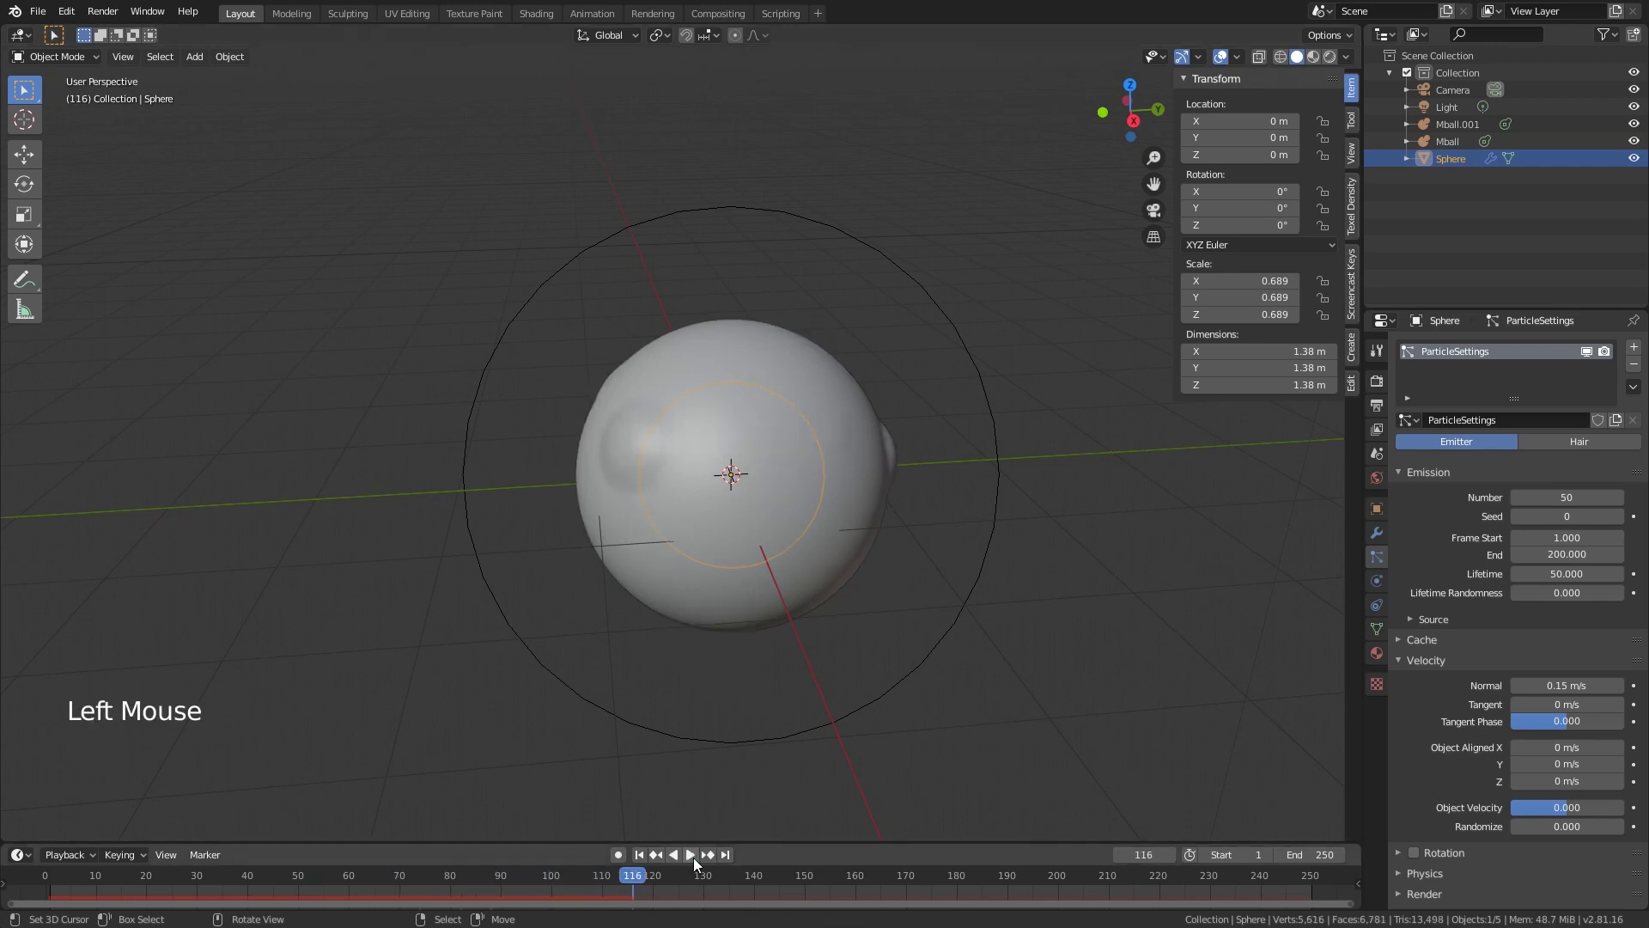
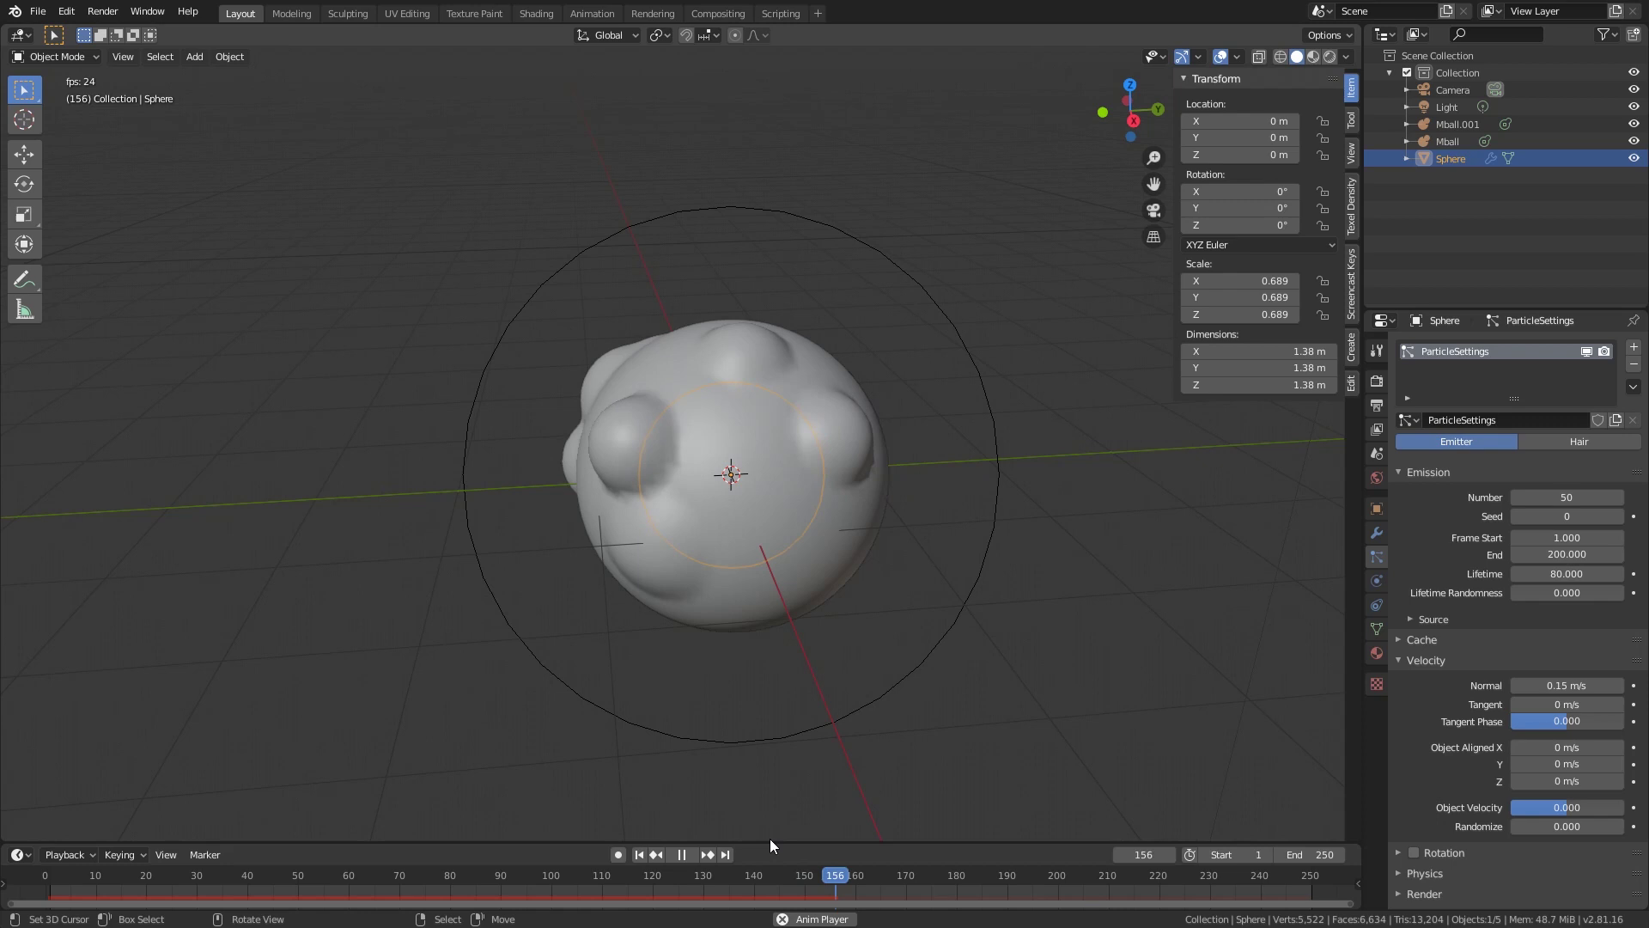
left_click(698, 870)
left_click(693, 861)
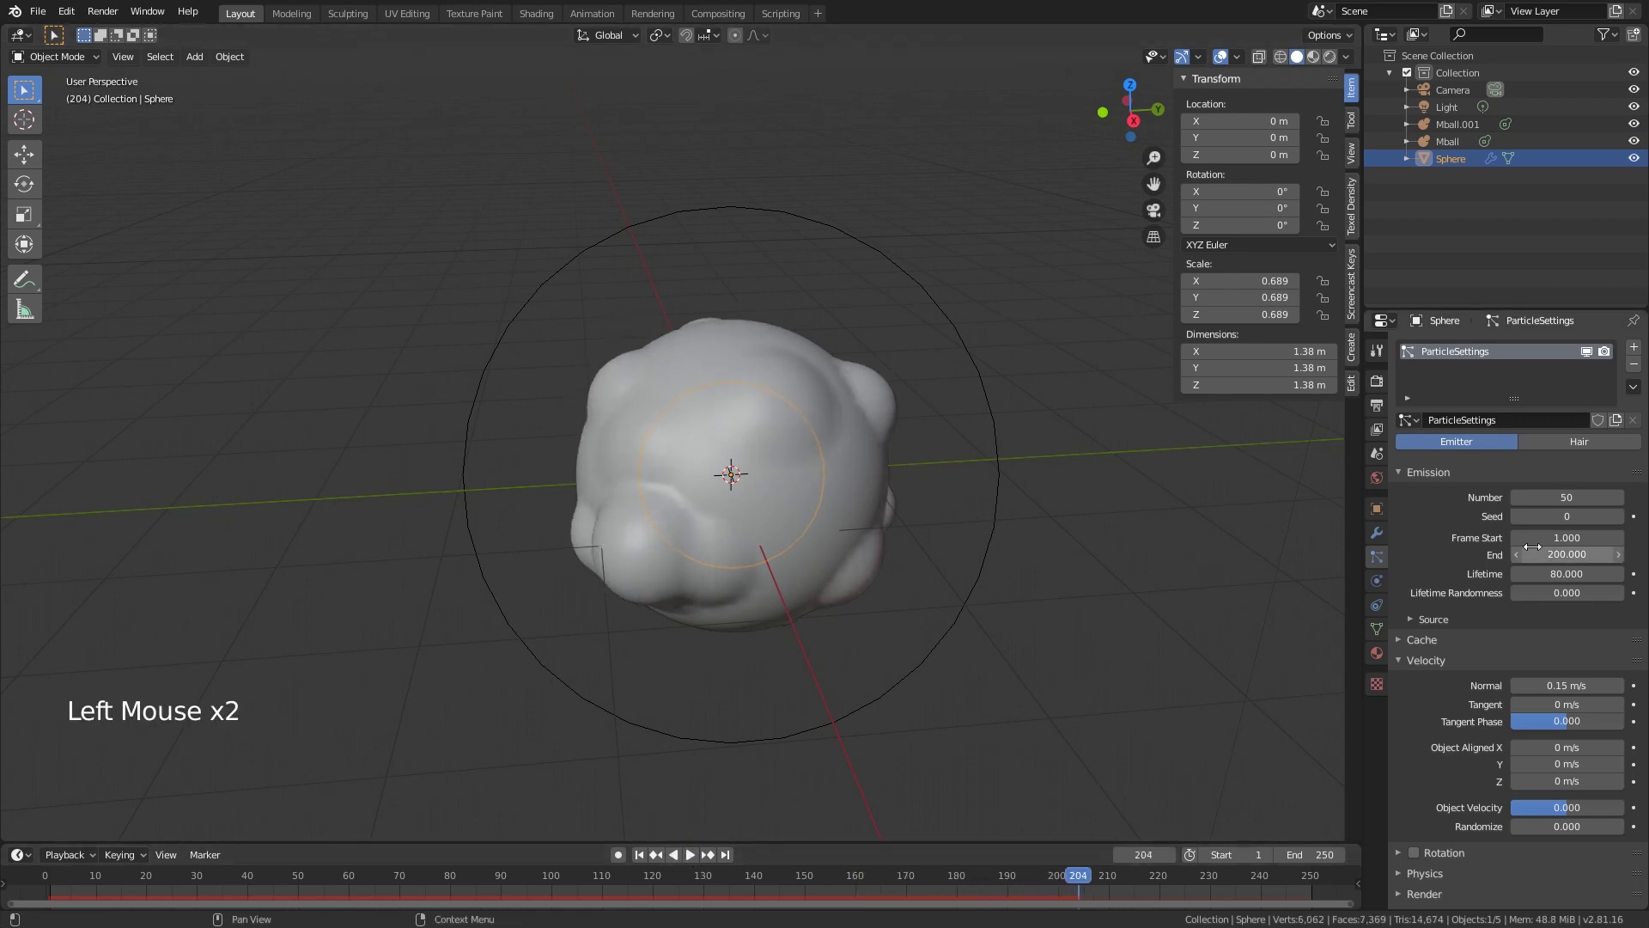
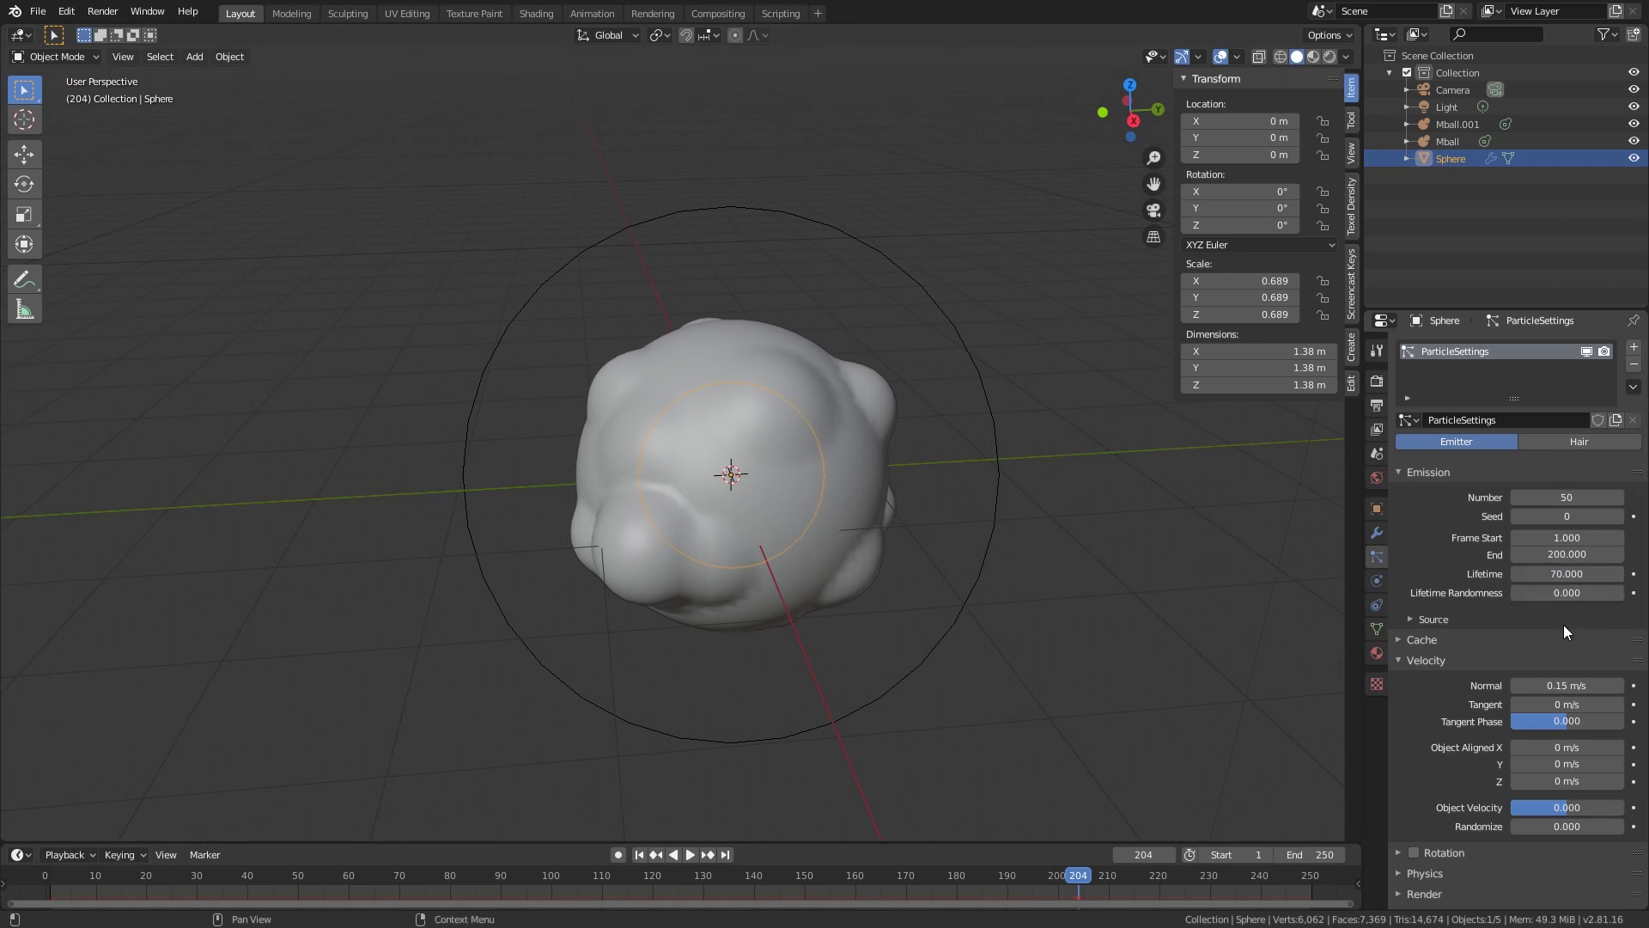
Step: Fold away the Velocity and Field Weights panels
left_click(1459, 667)
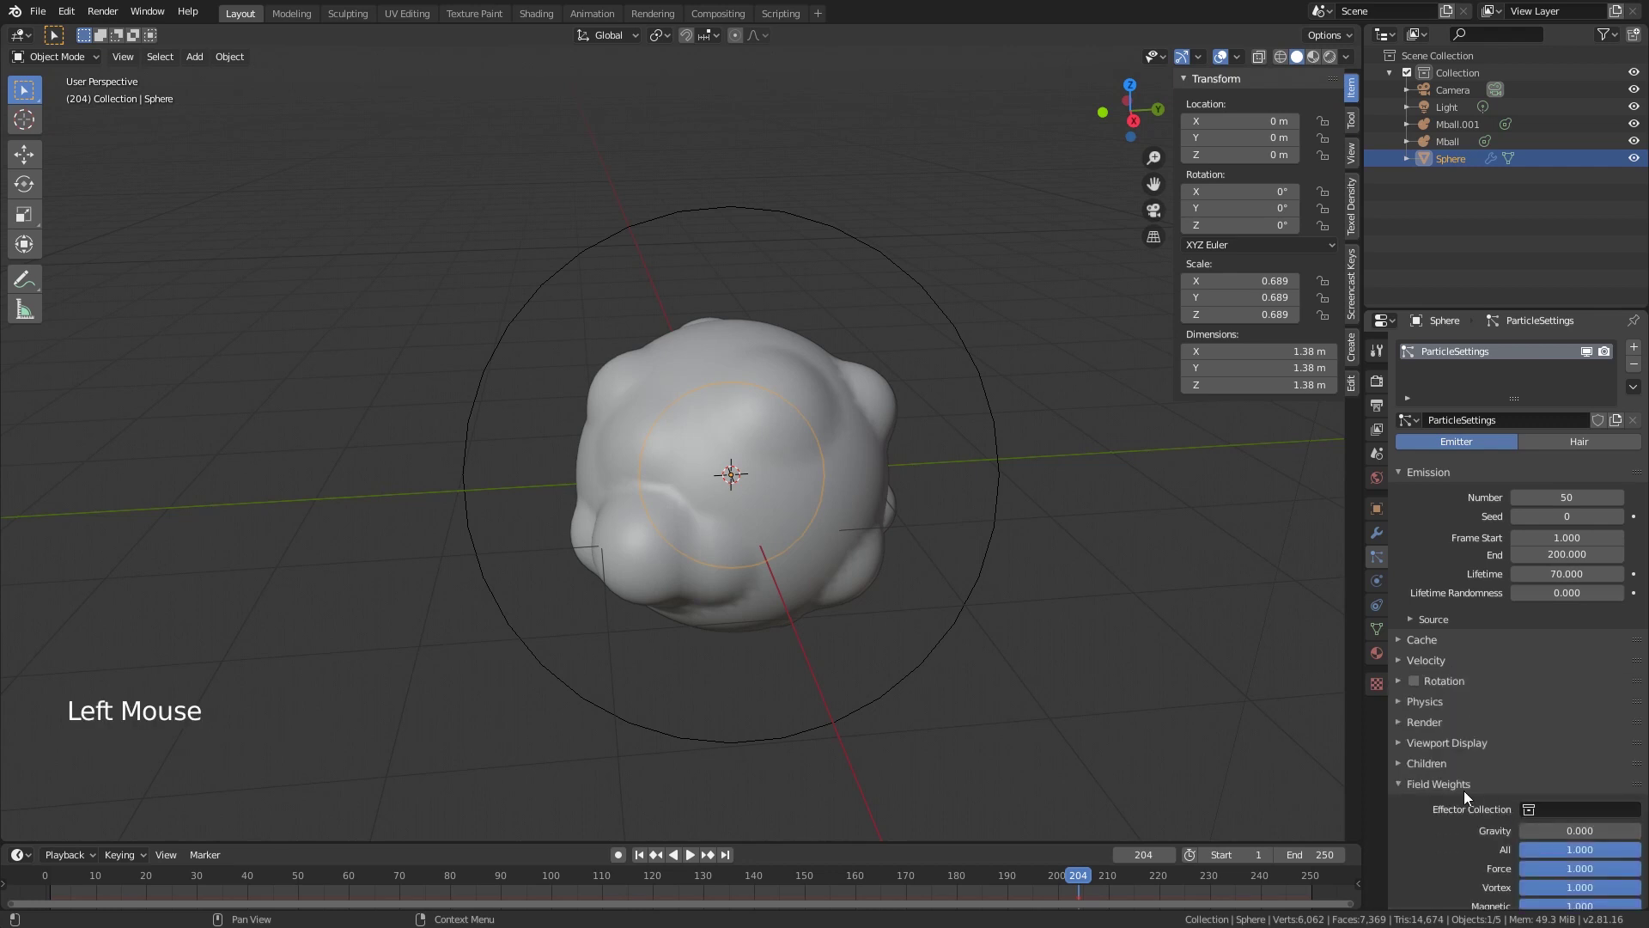
left_click(1468, 793)
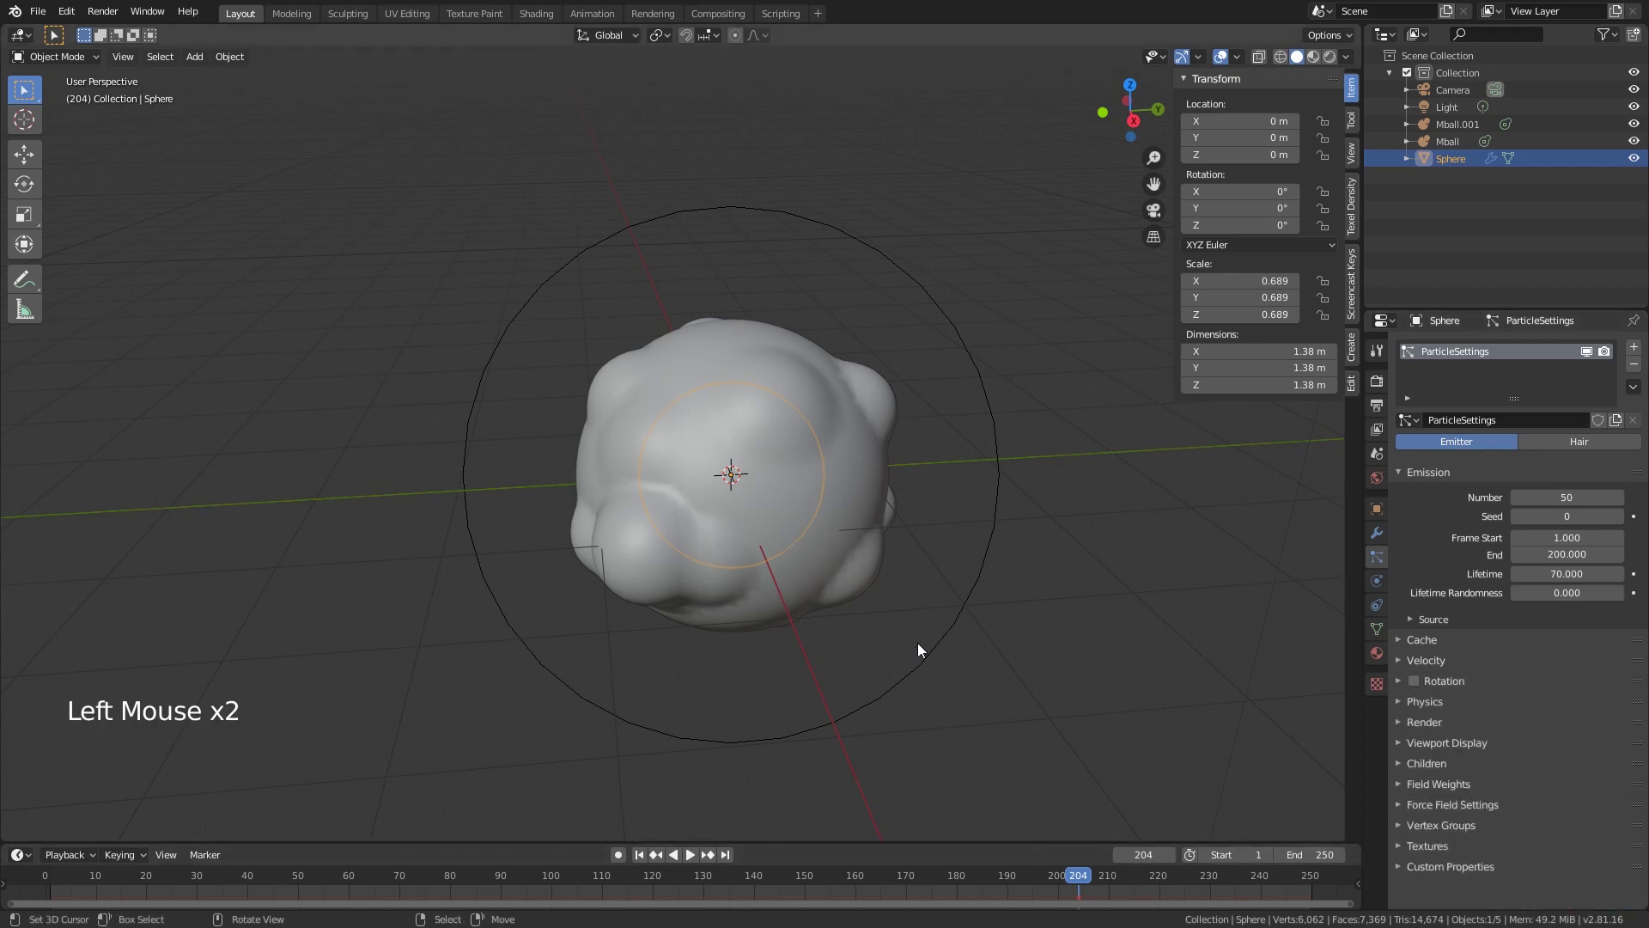
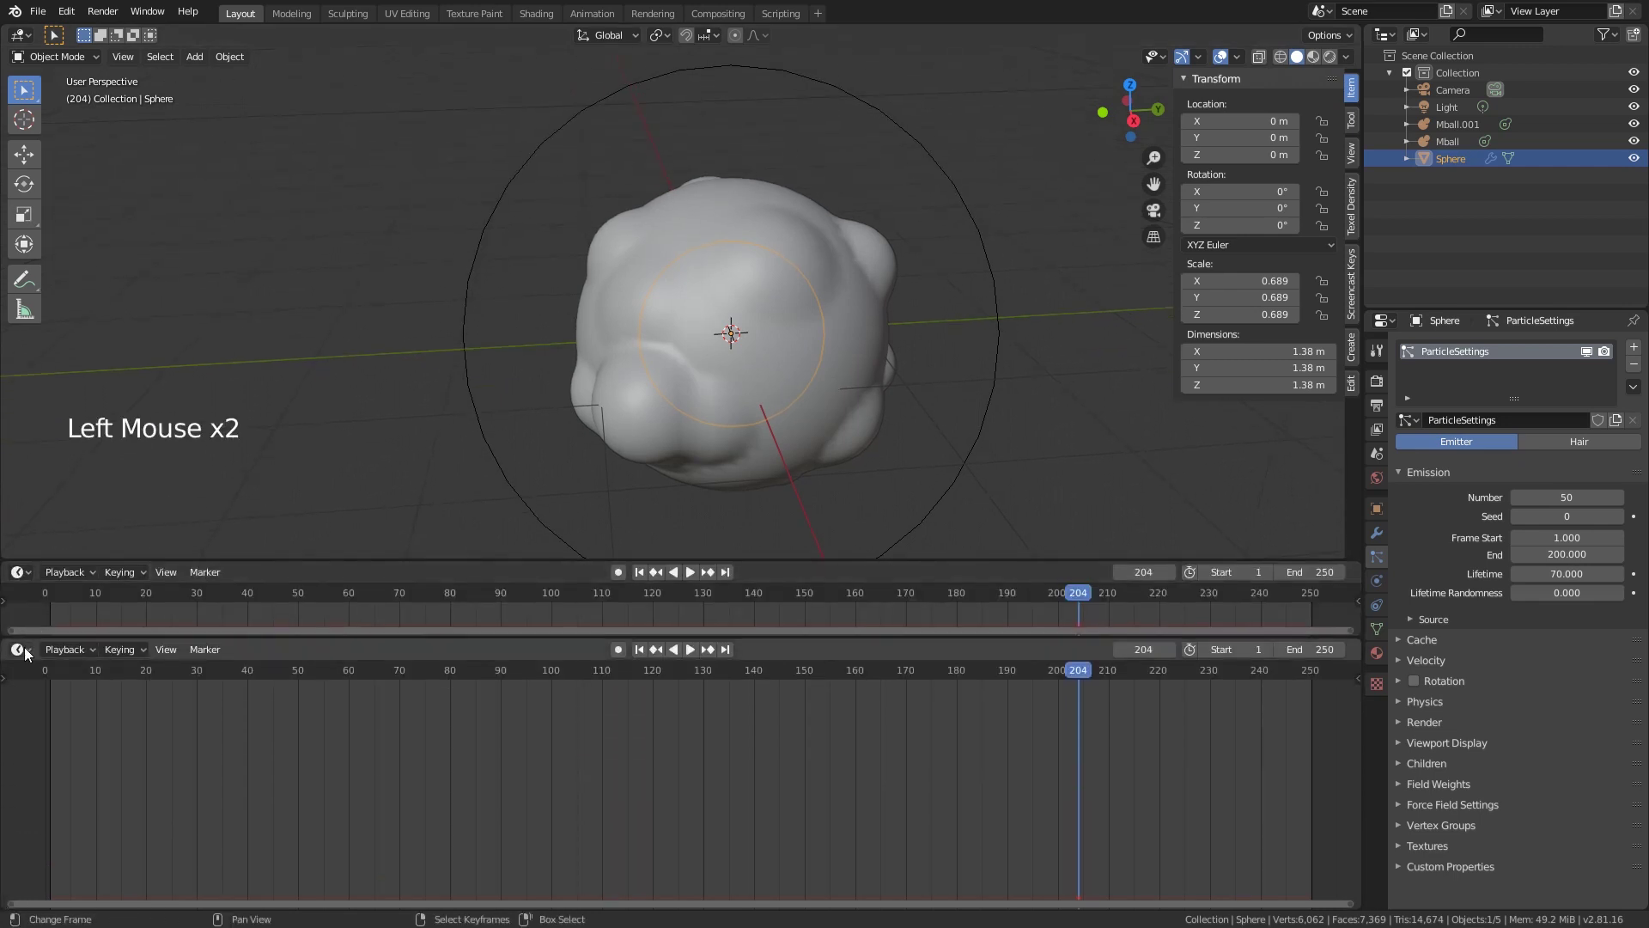
Step: Turn the lower Timeline area into a Shader Editor
left_click(21, 660)
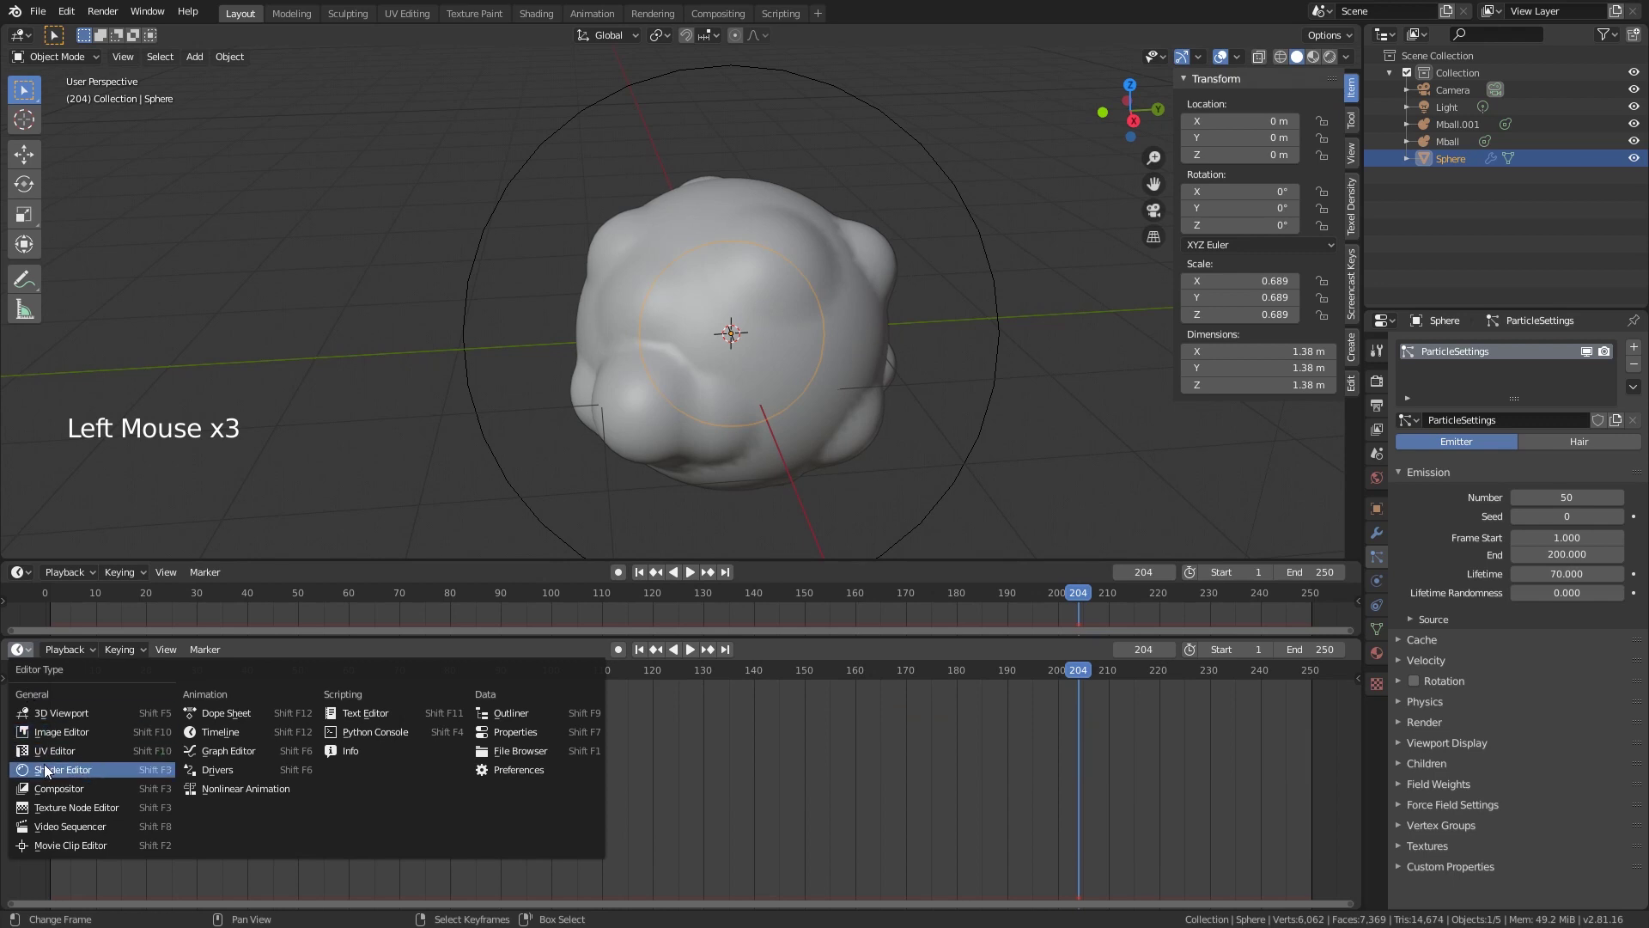
left_click(801, 477)
key("ctrl+z")
Step: Select Mball and give it a new material, Material.001
right_click(872, 340)
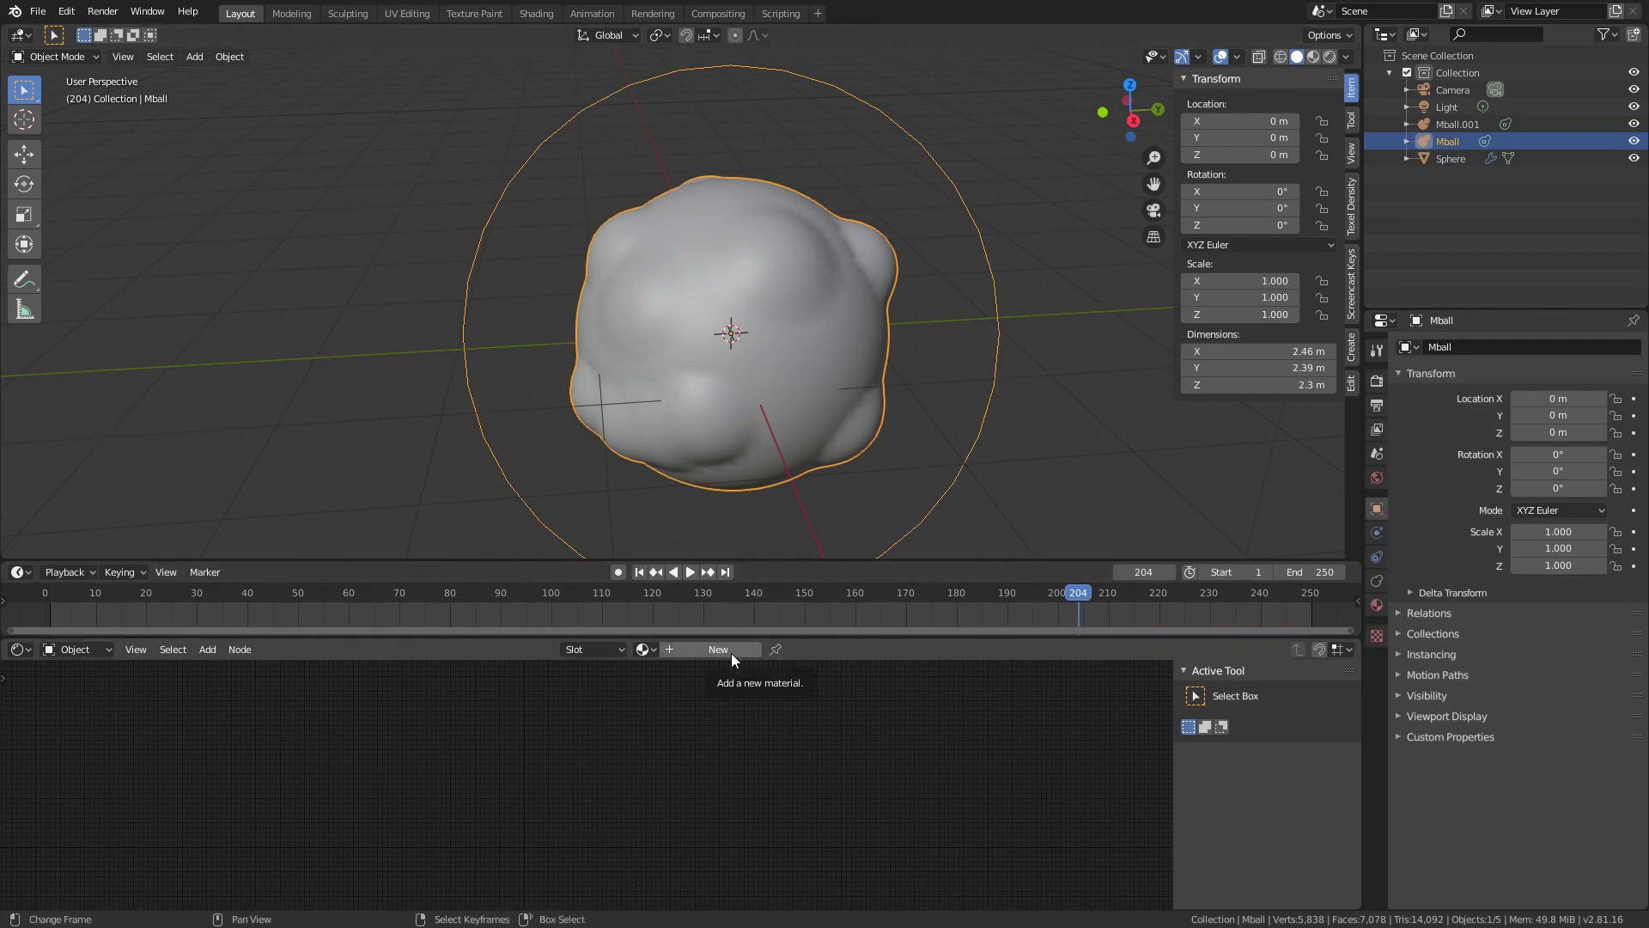
left_click(737, 659)
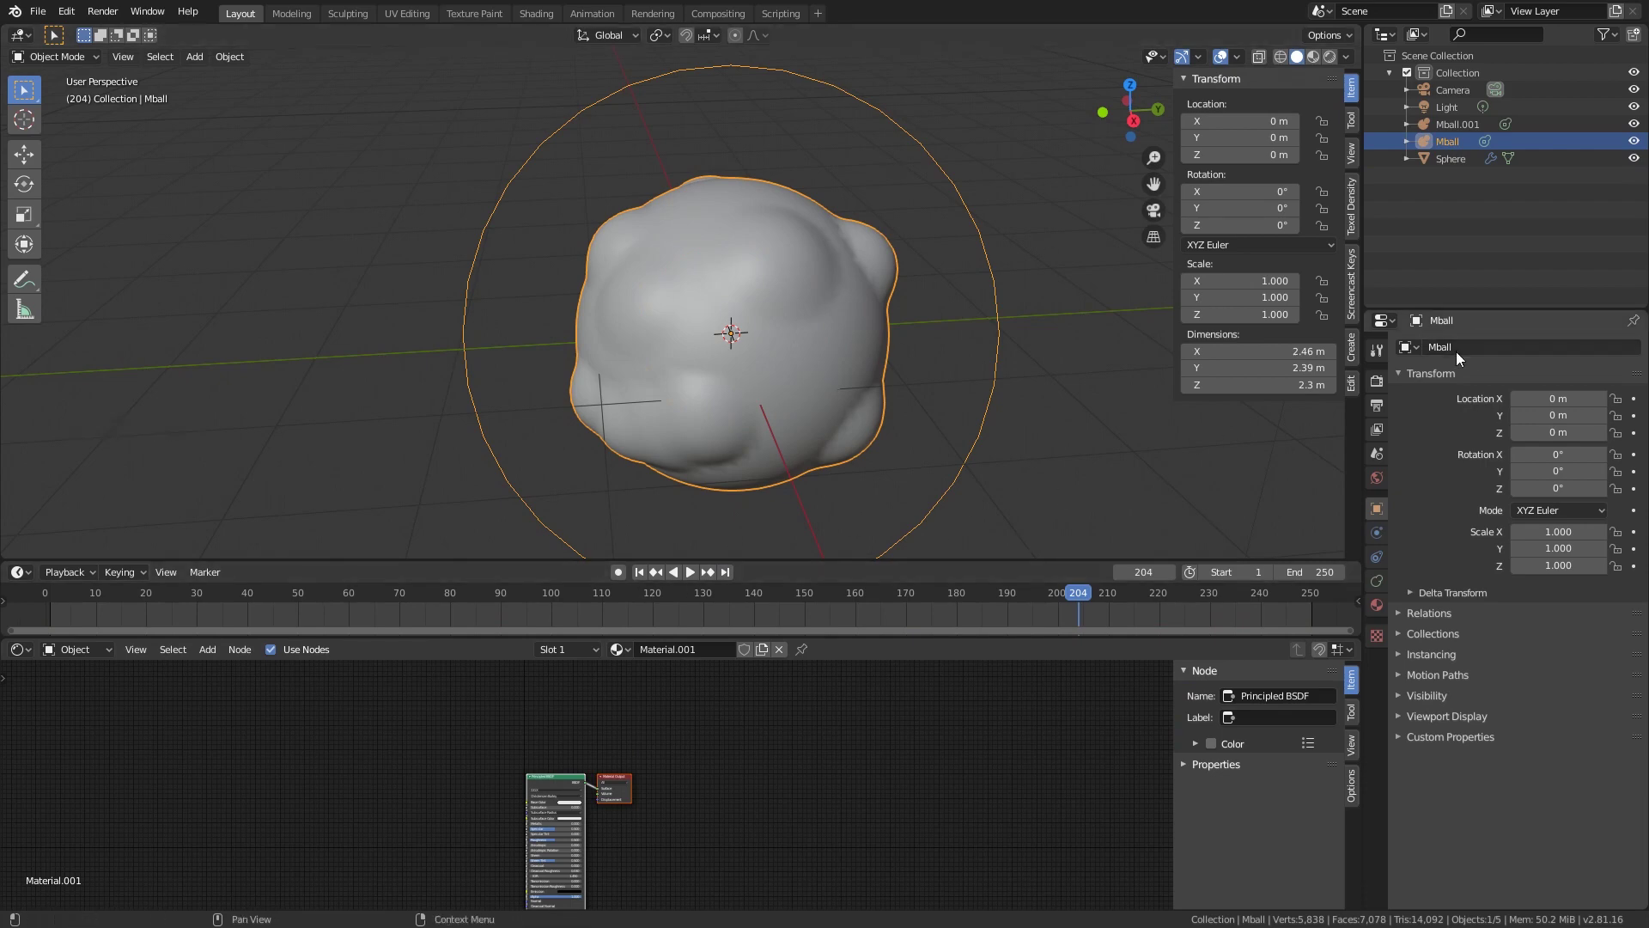
left_click(1390, 393)
Step: Switch Cycles render Device from CPU to GPU Compute
left_click(1547, 354)
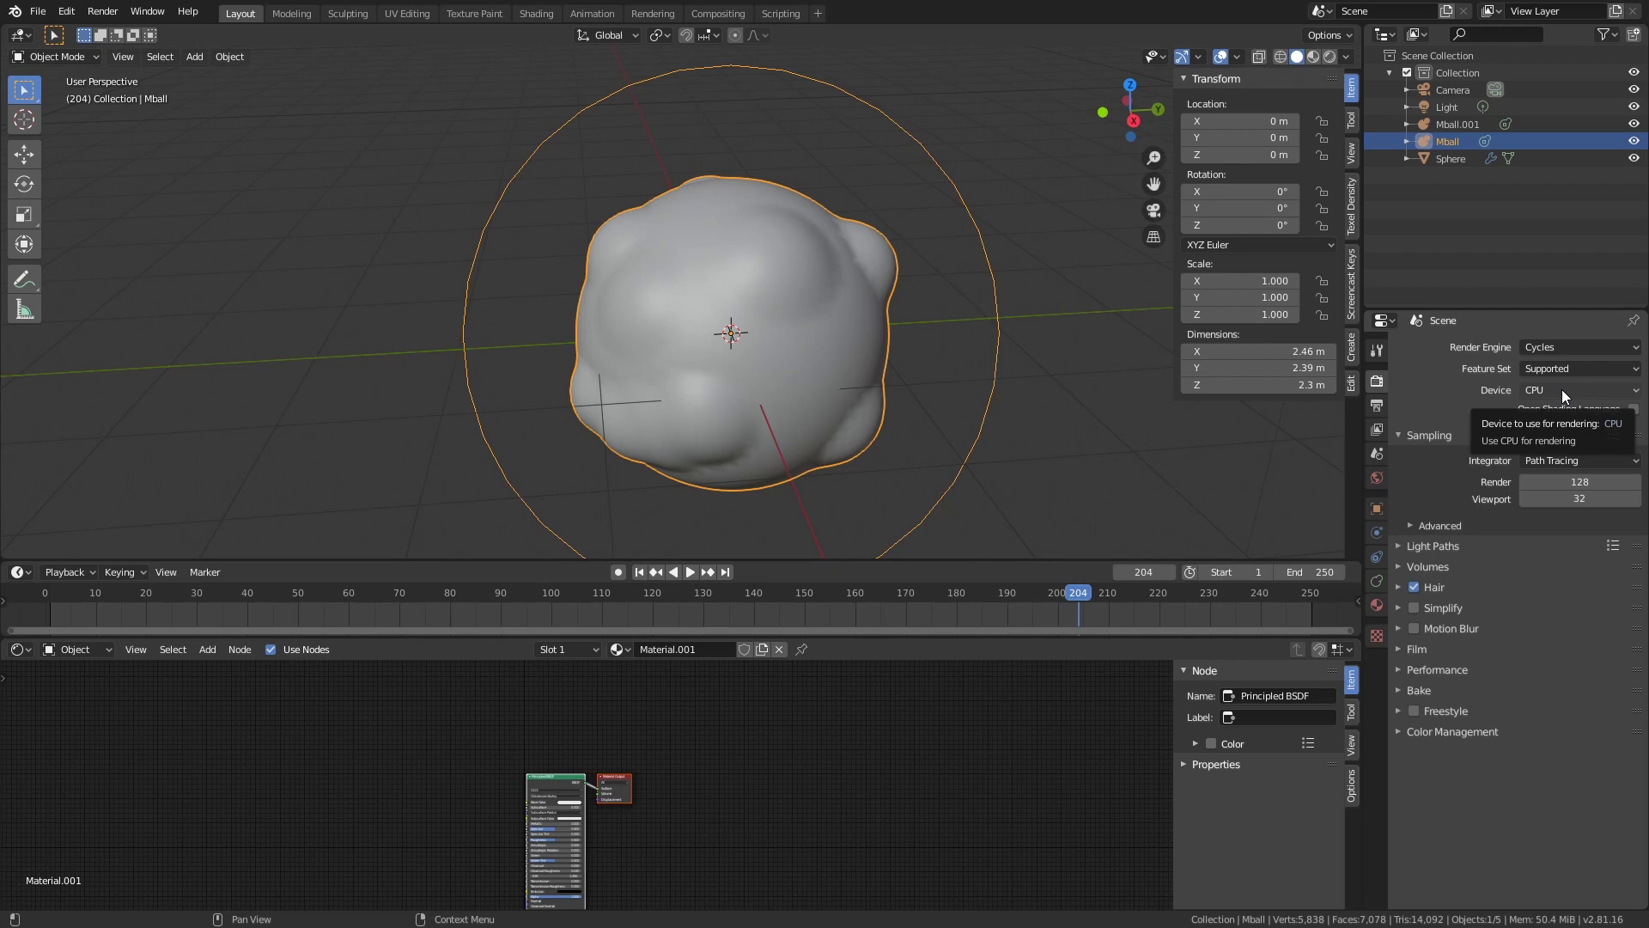
left_click(1565, 395)
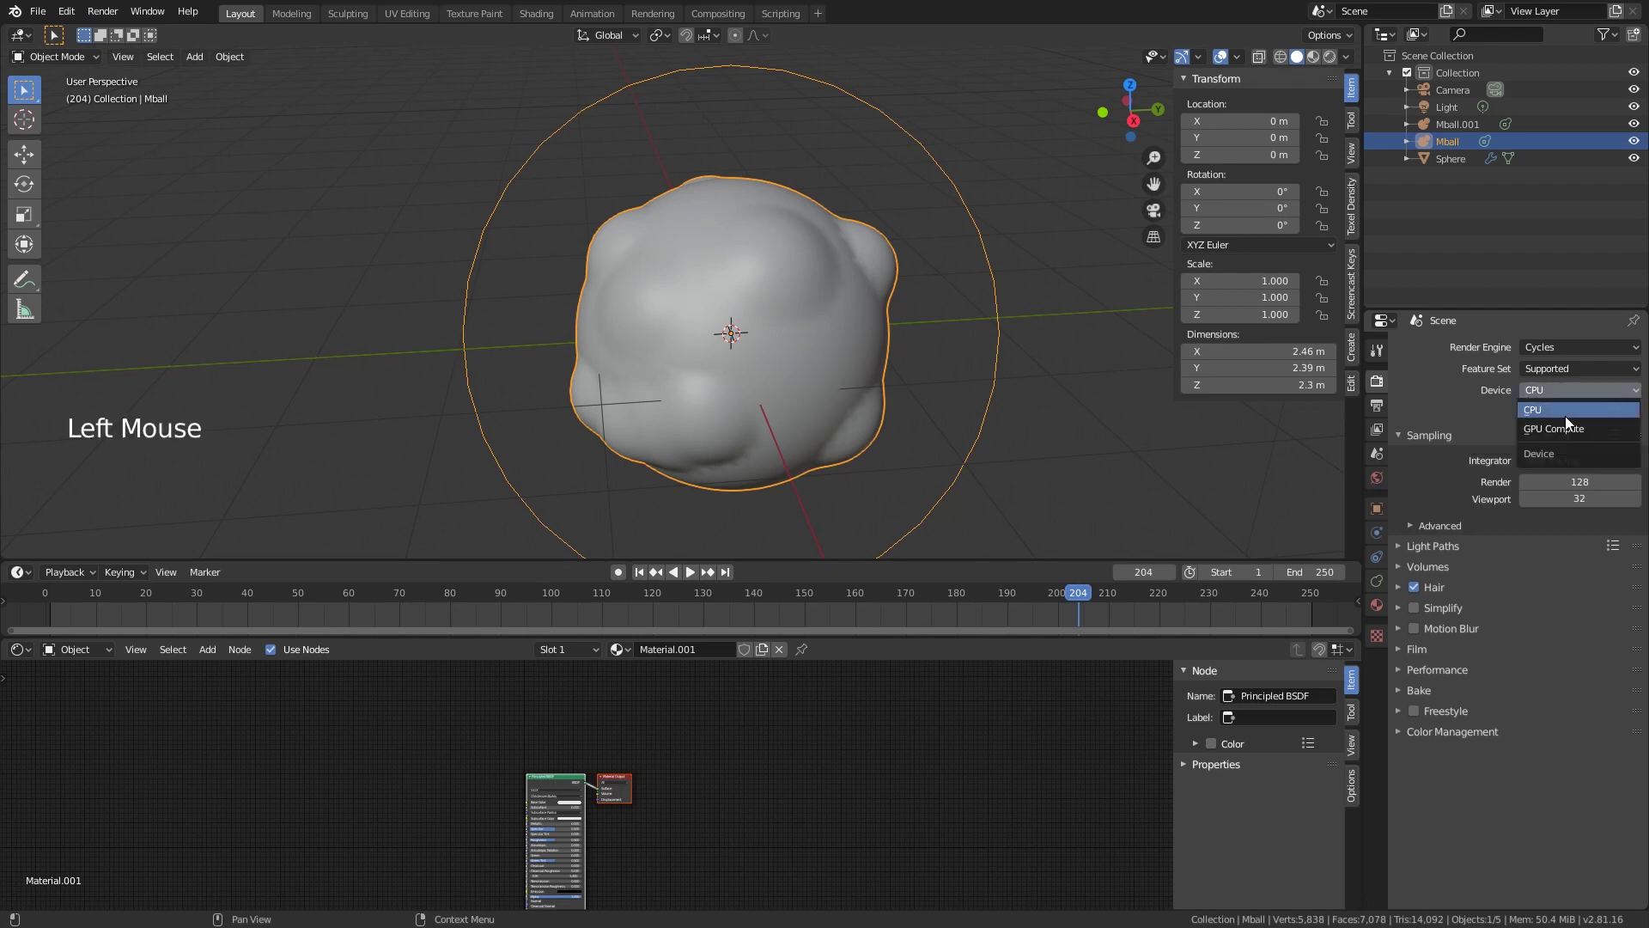
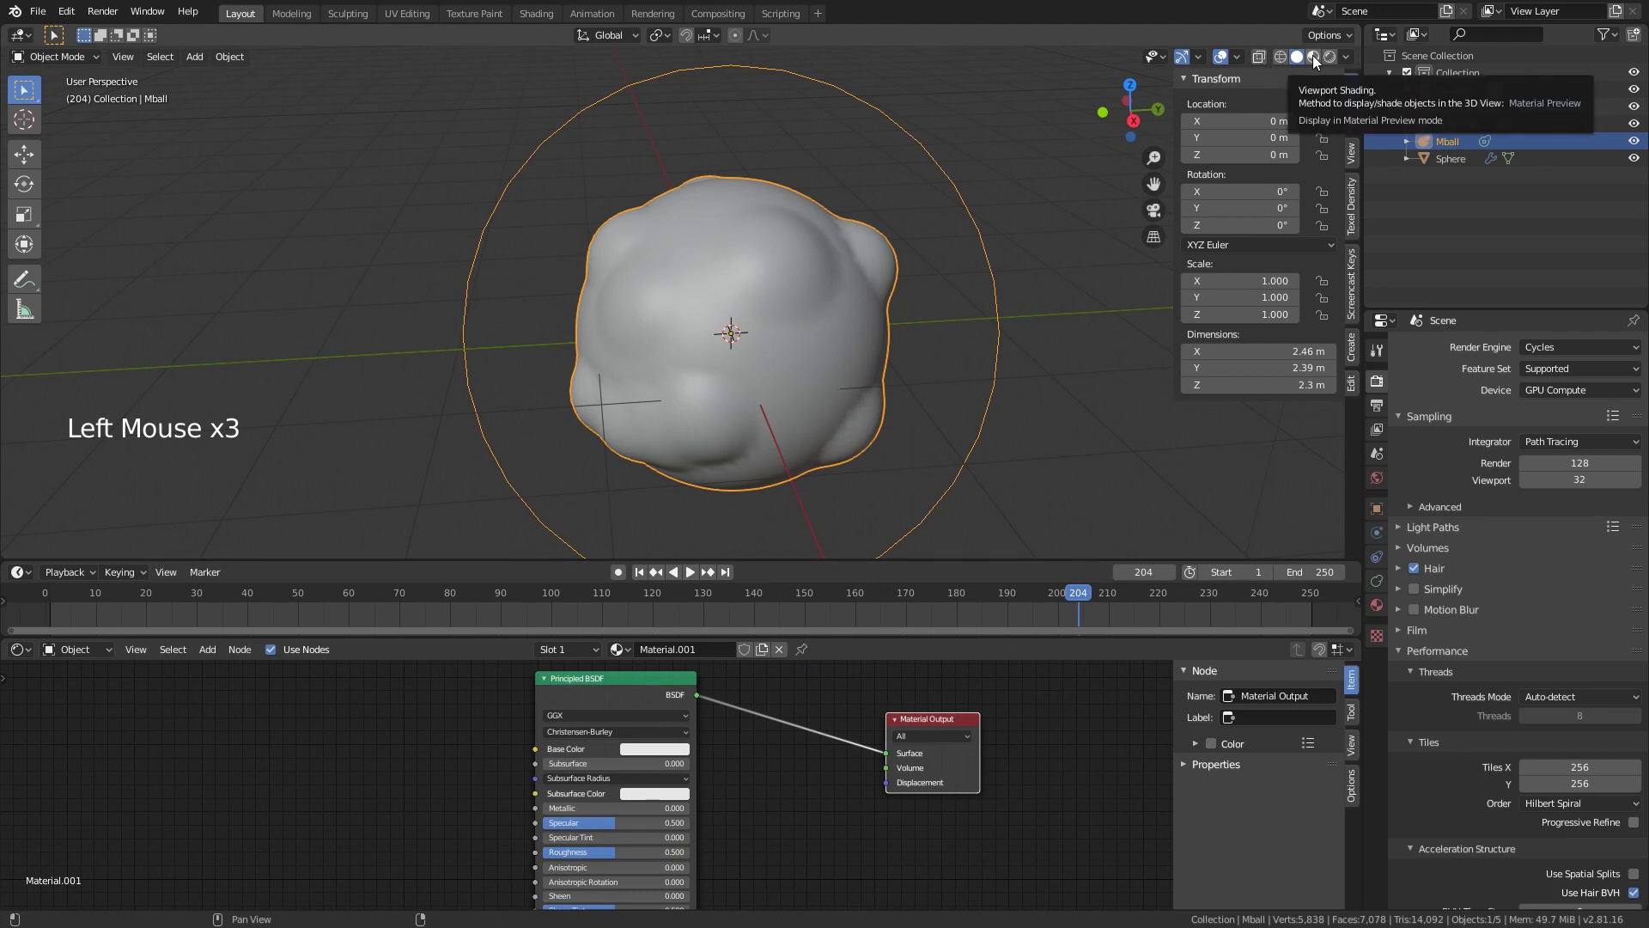
Step: Preview materials in the viewport and make the blob's Base Color blue
left_click(1316, 62)
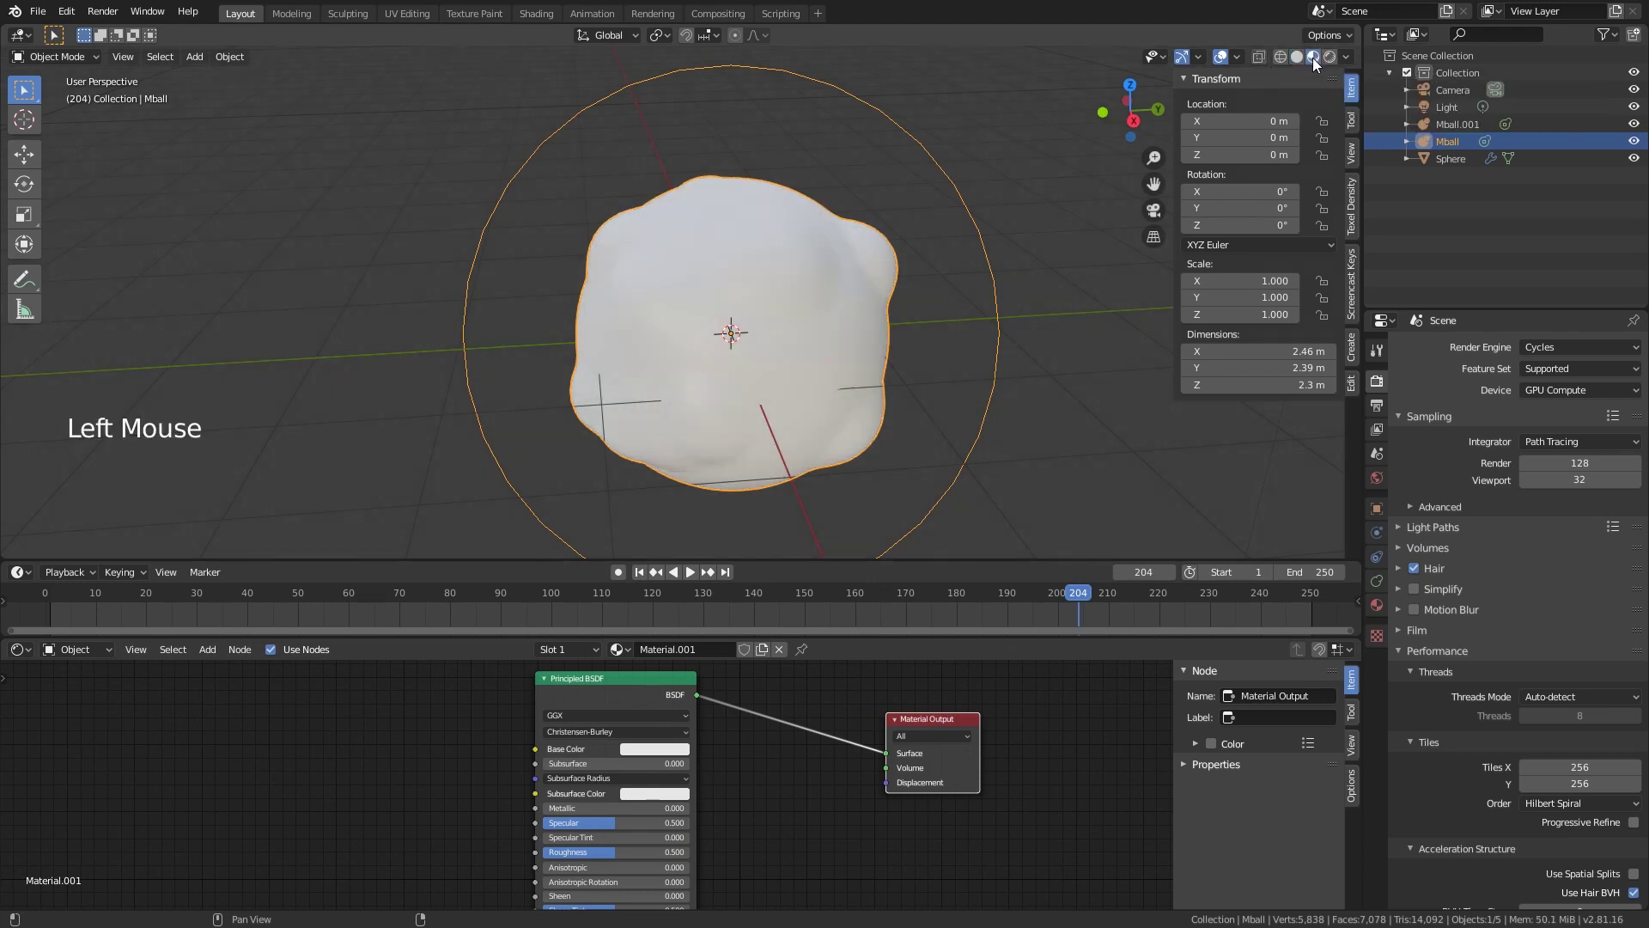
left_click(655, 758)
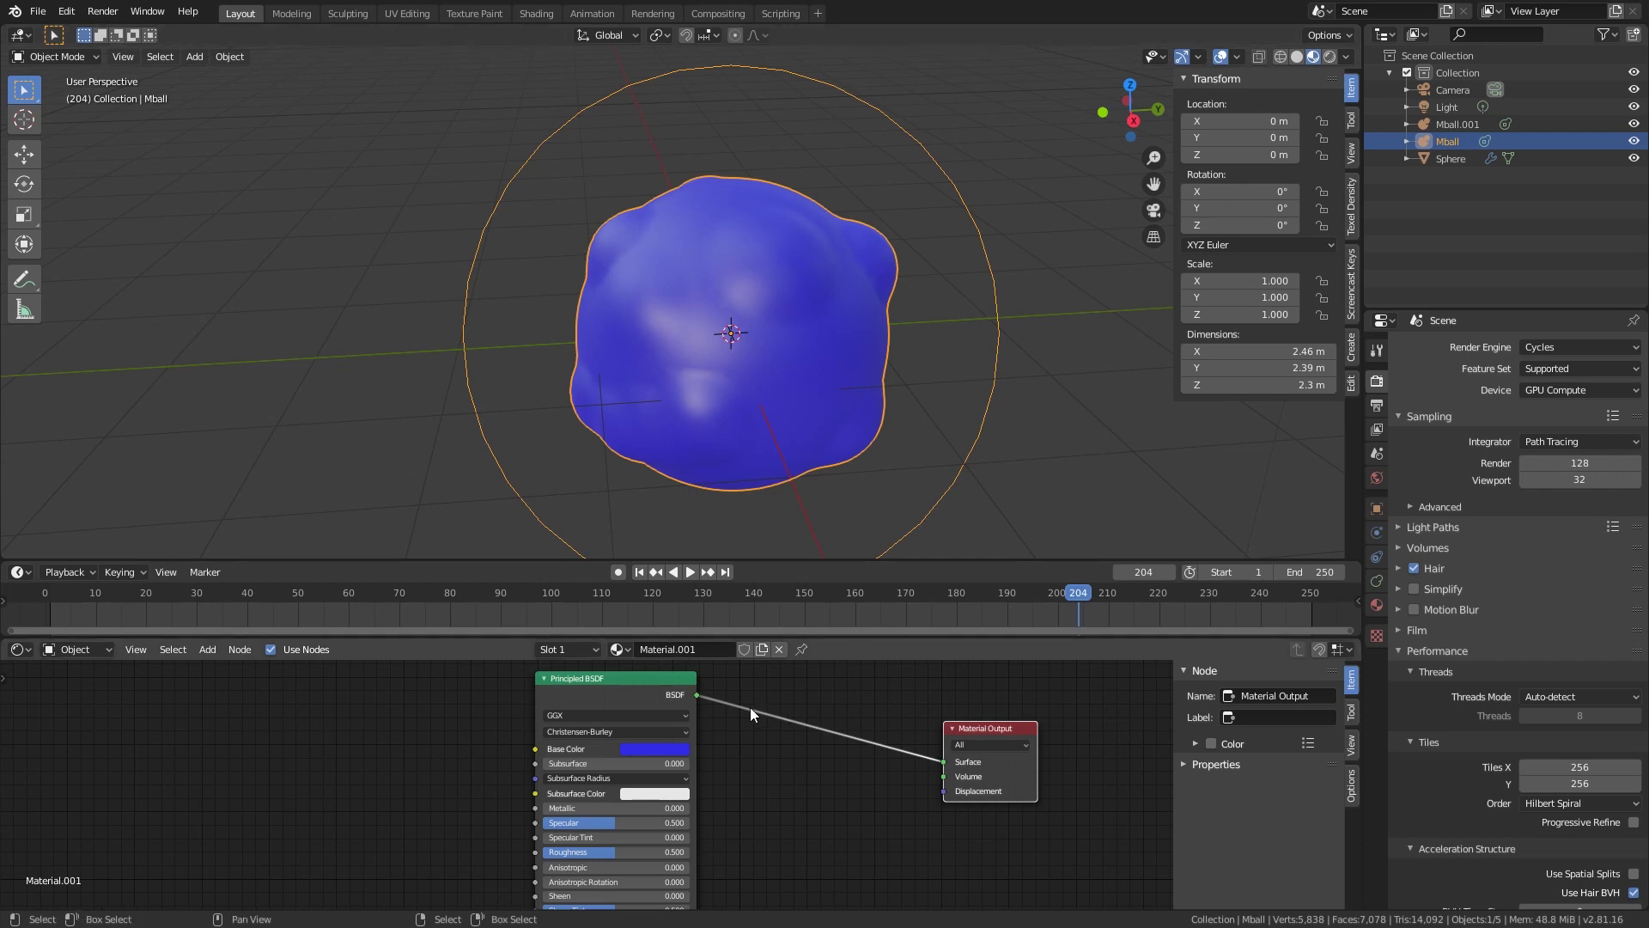
Step: Add a Diffuse BSDF and a Mix Shader, wiring both shaders through the Mix into the output
middle_click(776, 690)
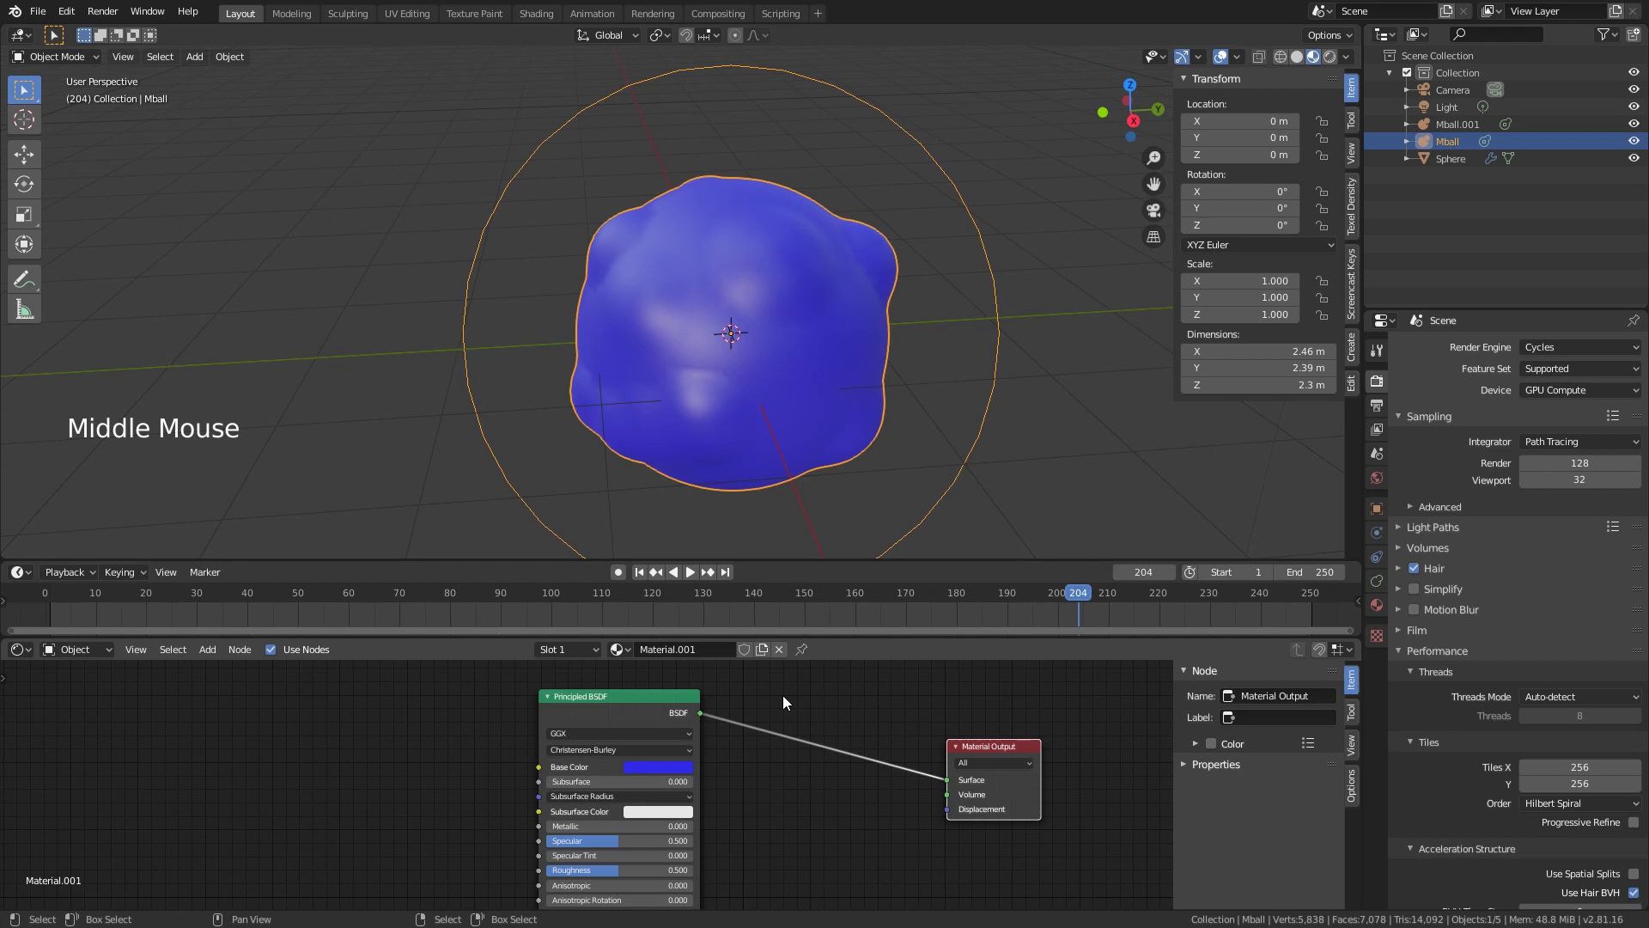
key("shift+a")
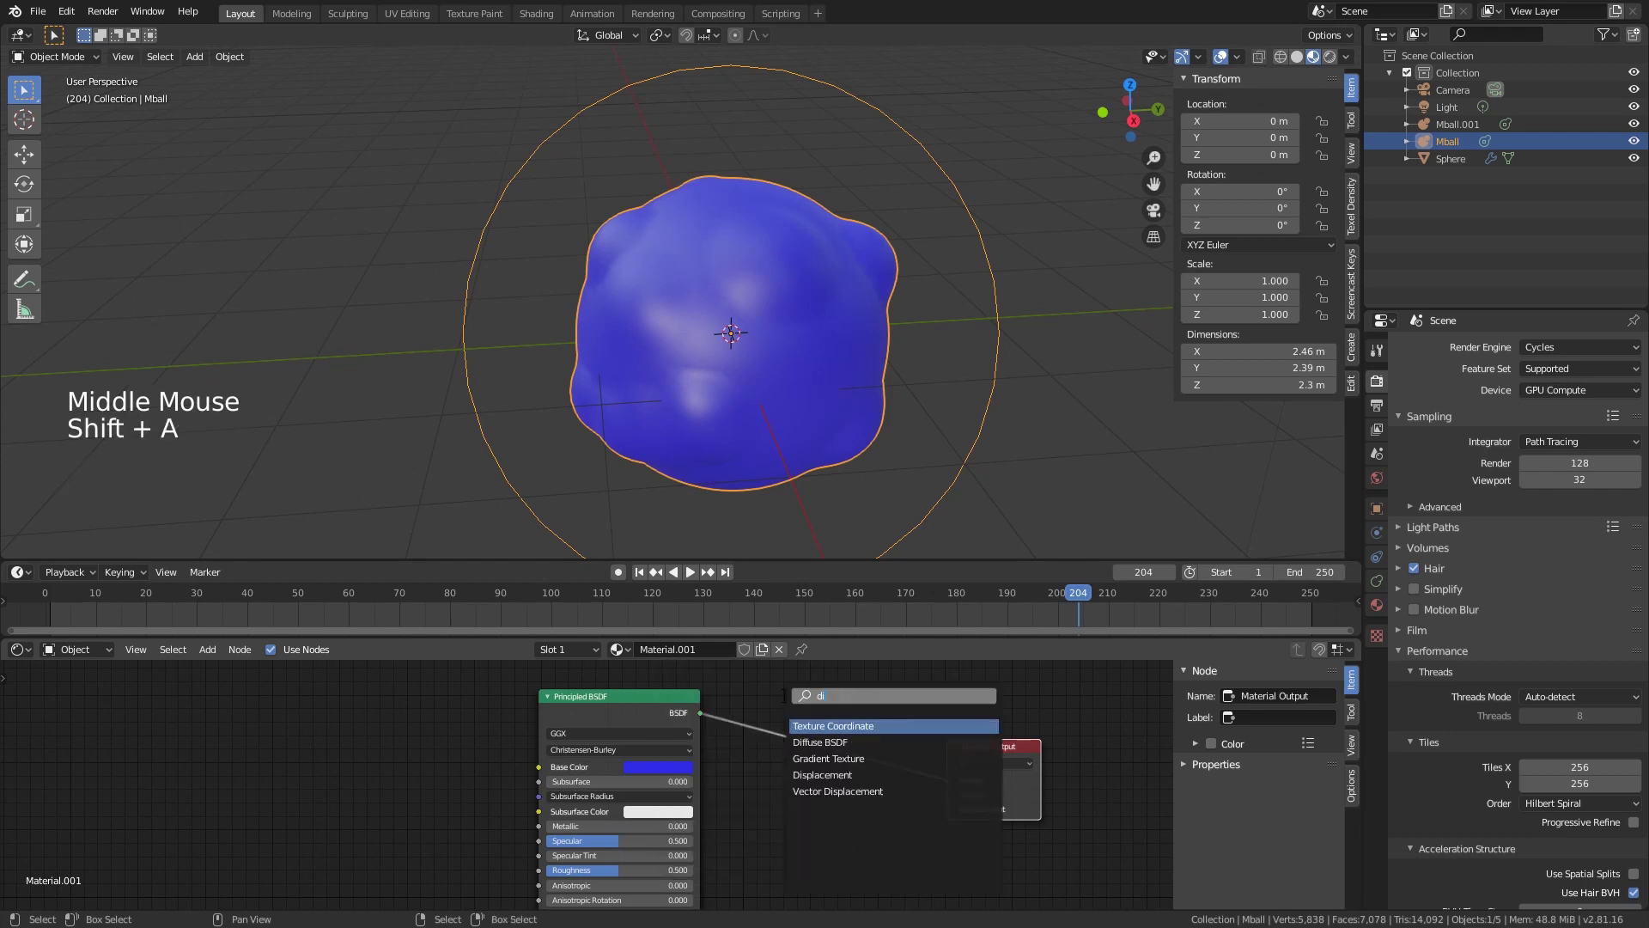
key("f")
left_click(1008, 750)
left_click(987, 728)
key("shift+a")
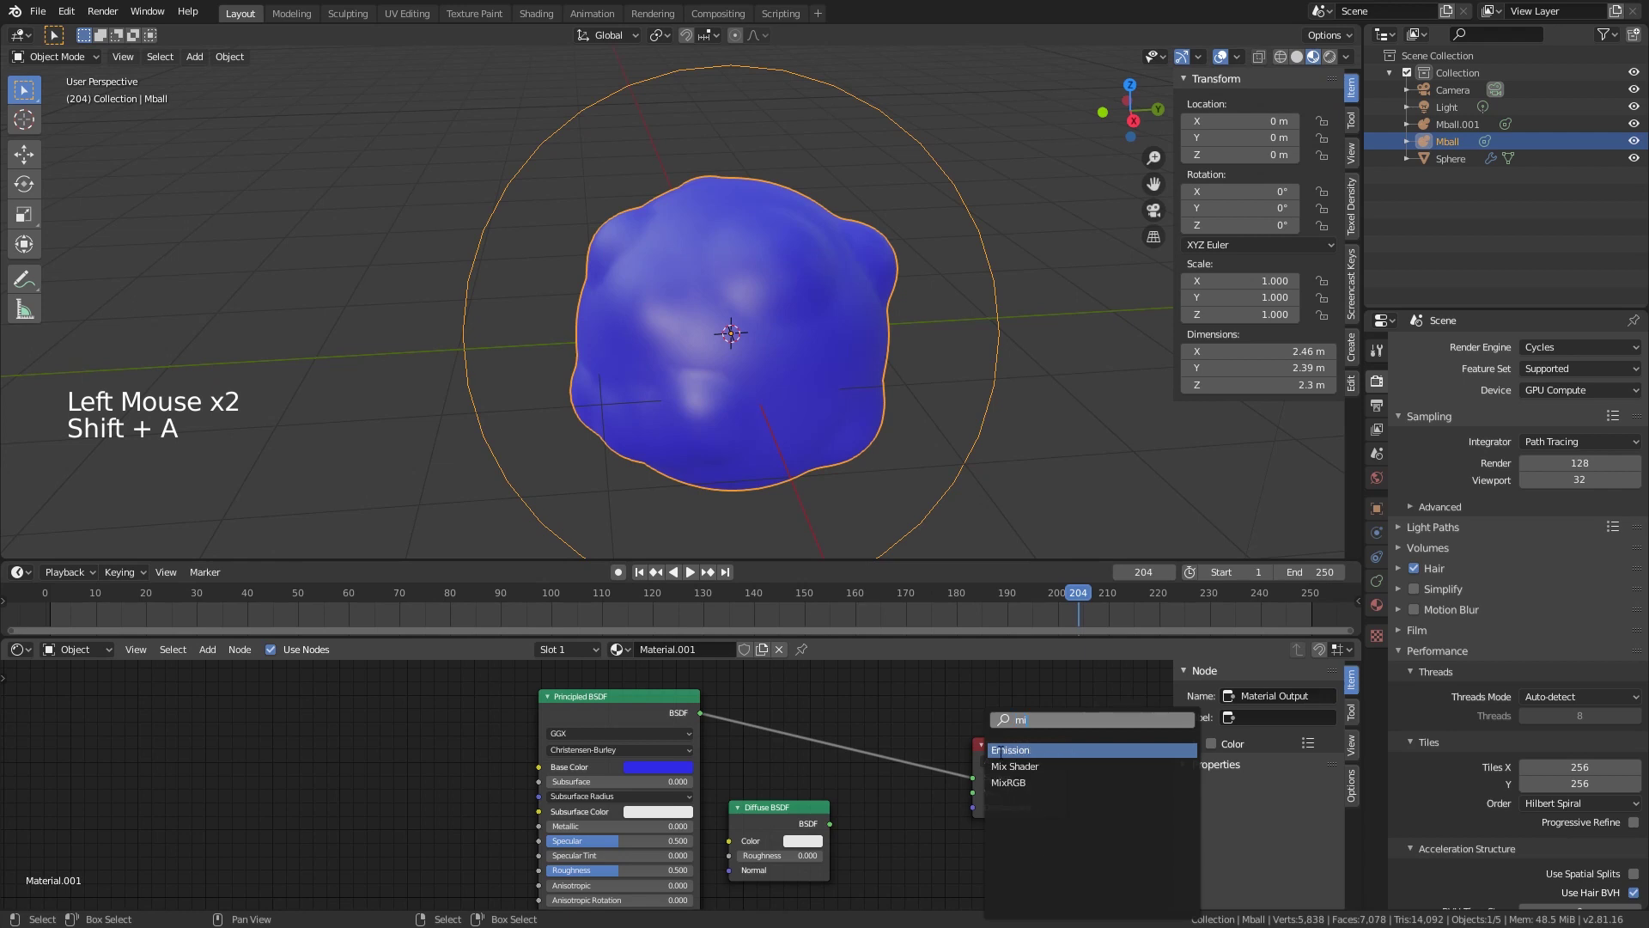
left_click(840, 827)
left_click(1024, 748)
left_click(862, 739)
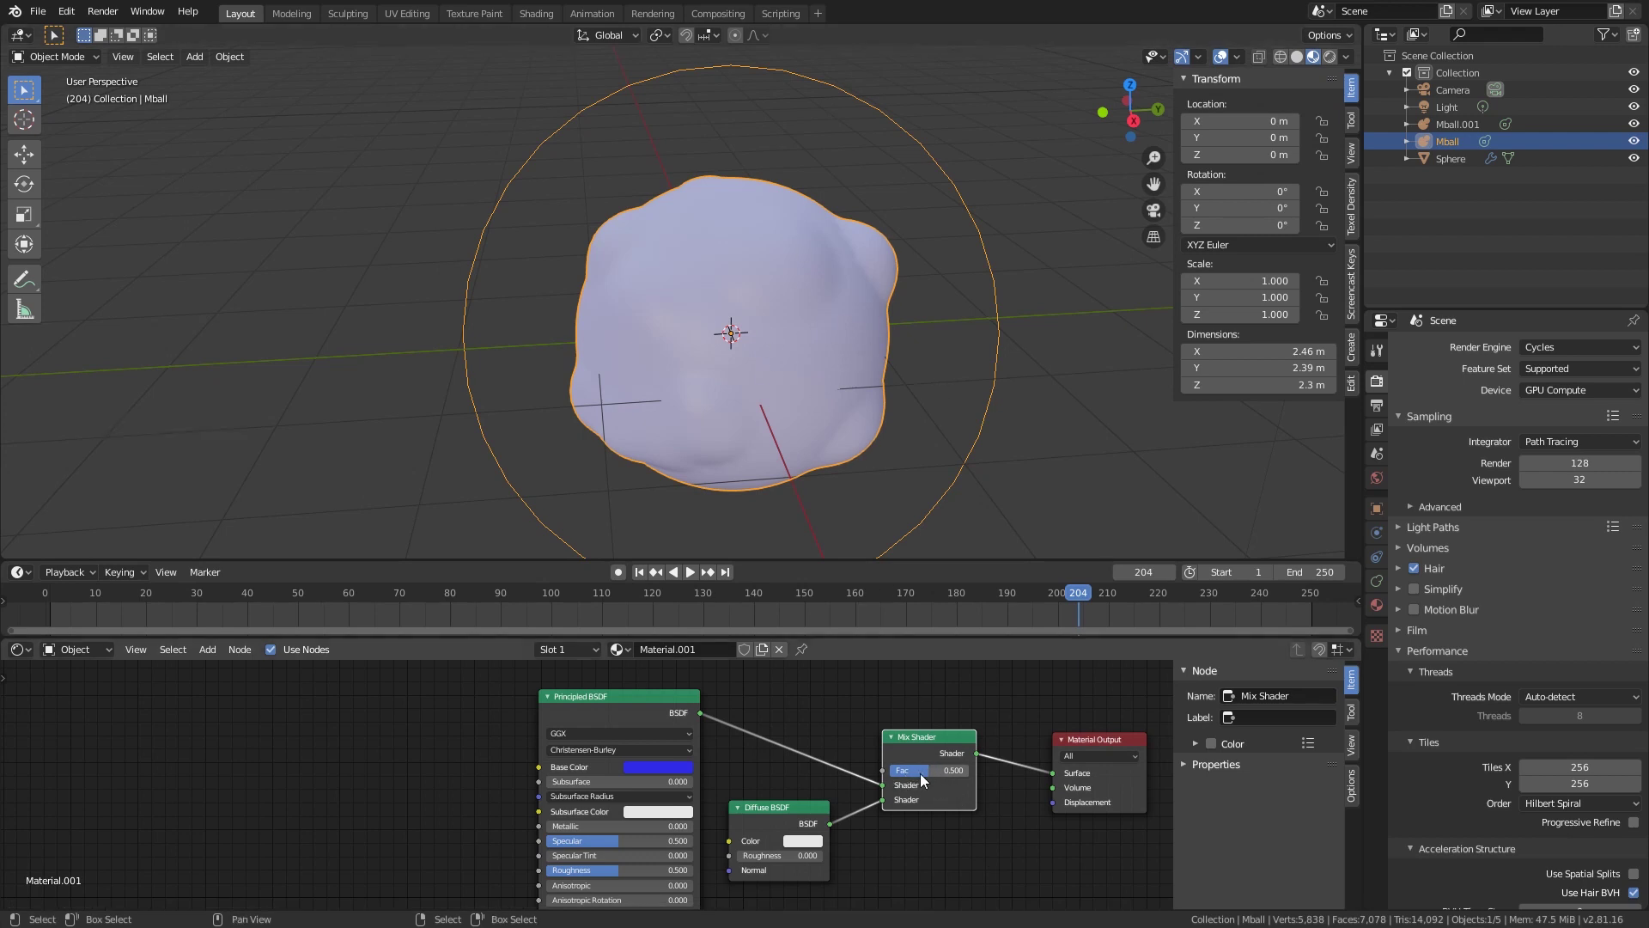
Step: Make the Diffuse BSDF colour yellow and settle the Mix factor between the two shaders
left_click(939, 780)
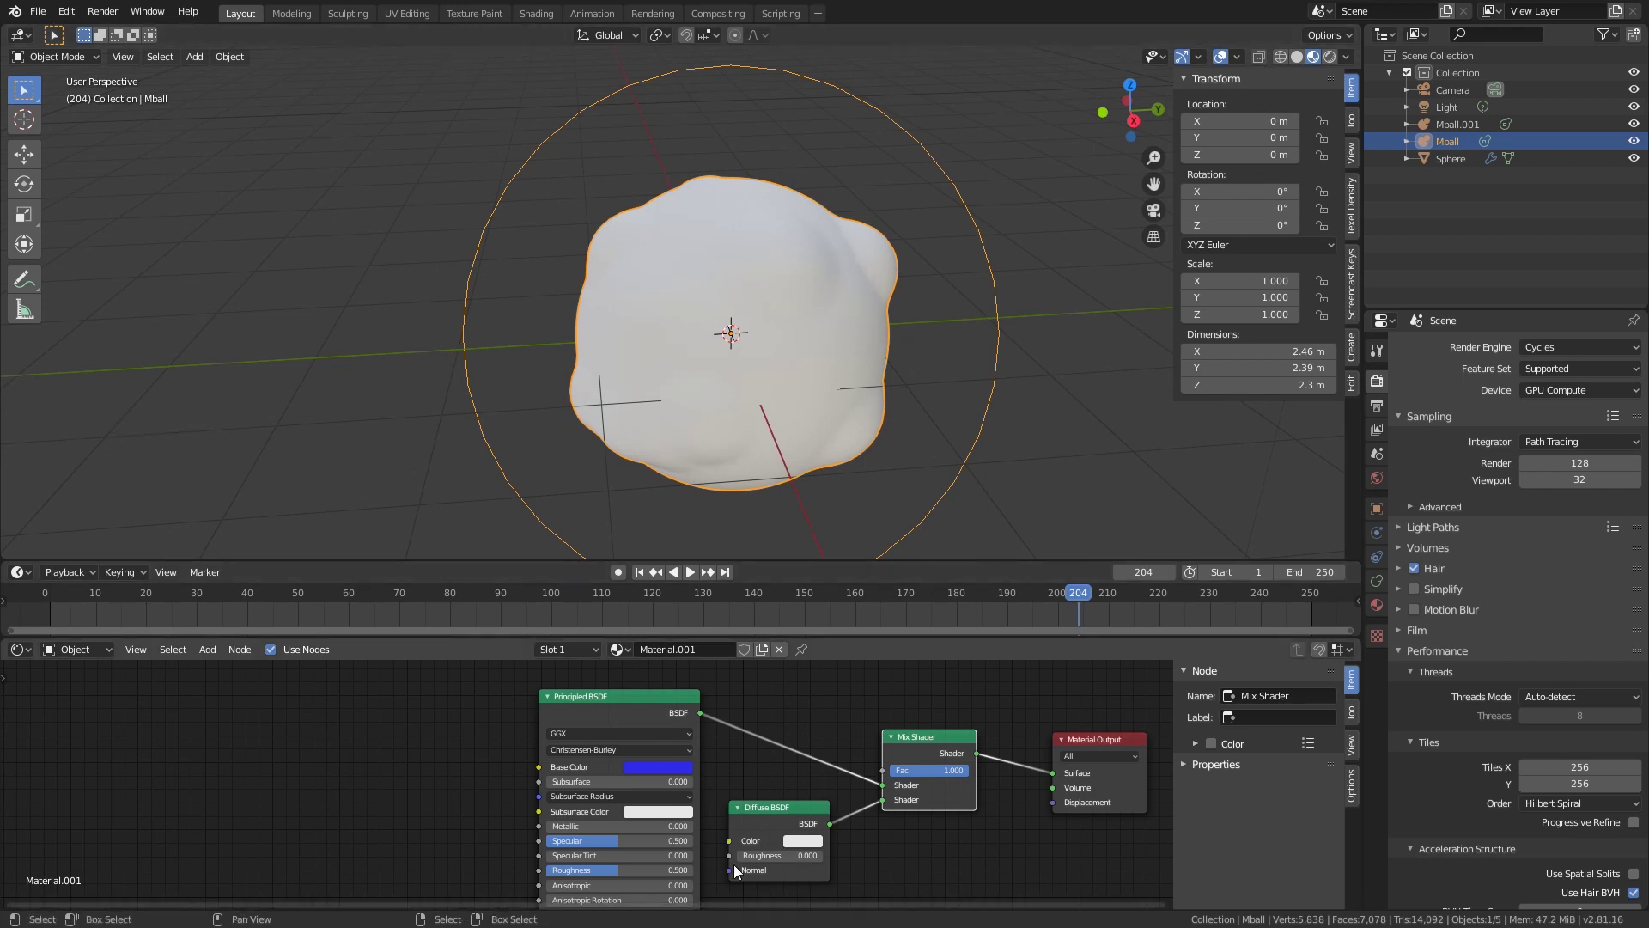
left_click(804, 821)
left_click(804, 868)
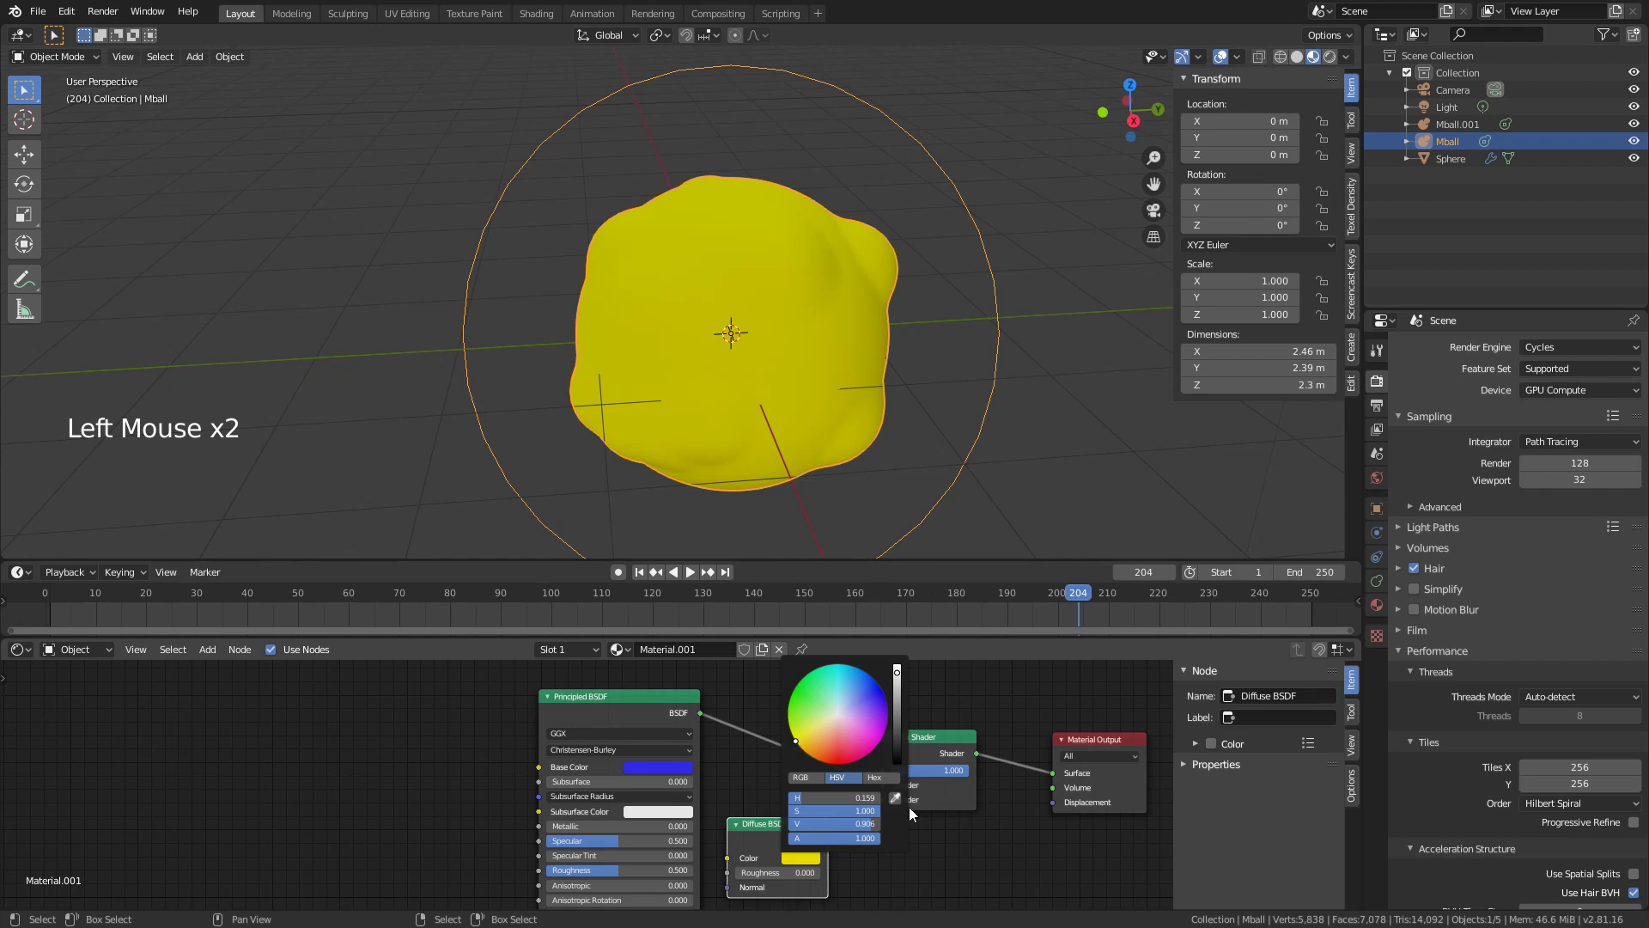
left_click(983, 886)
left_click(955, 777)
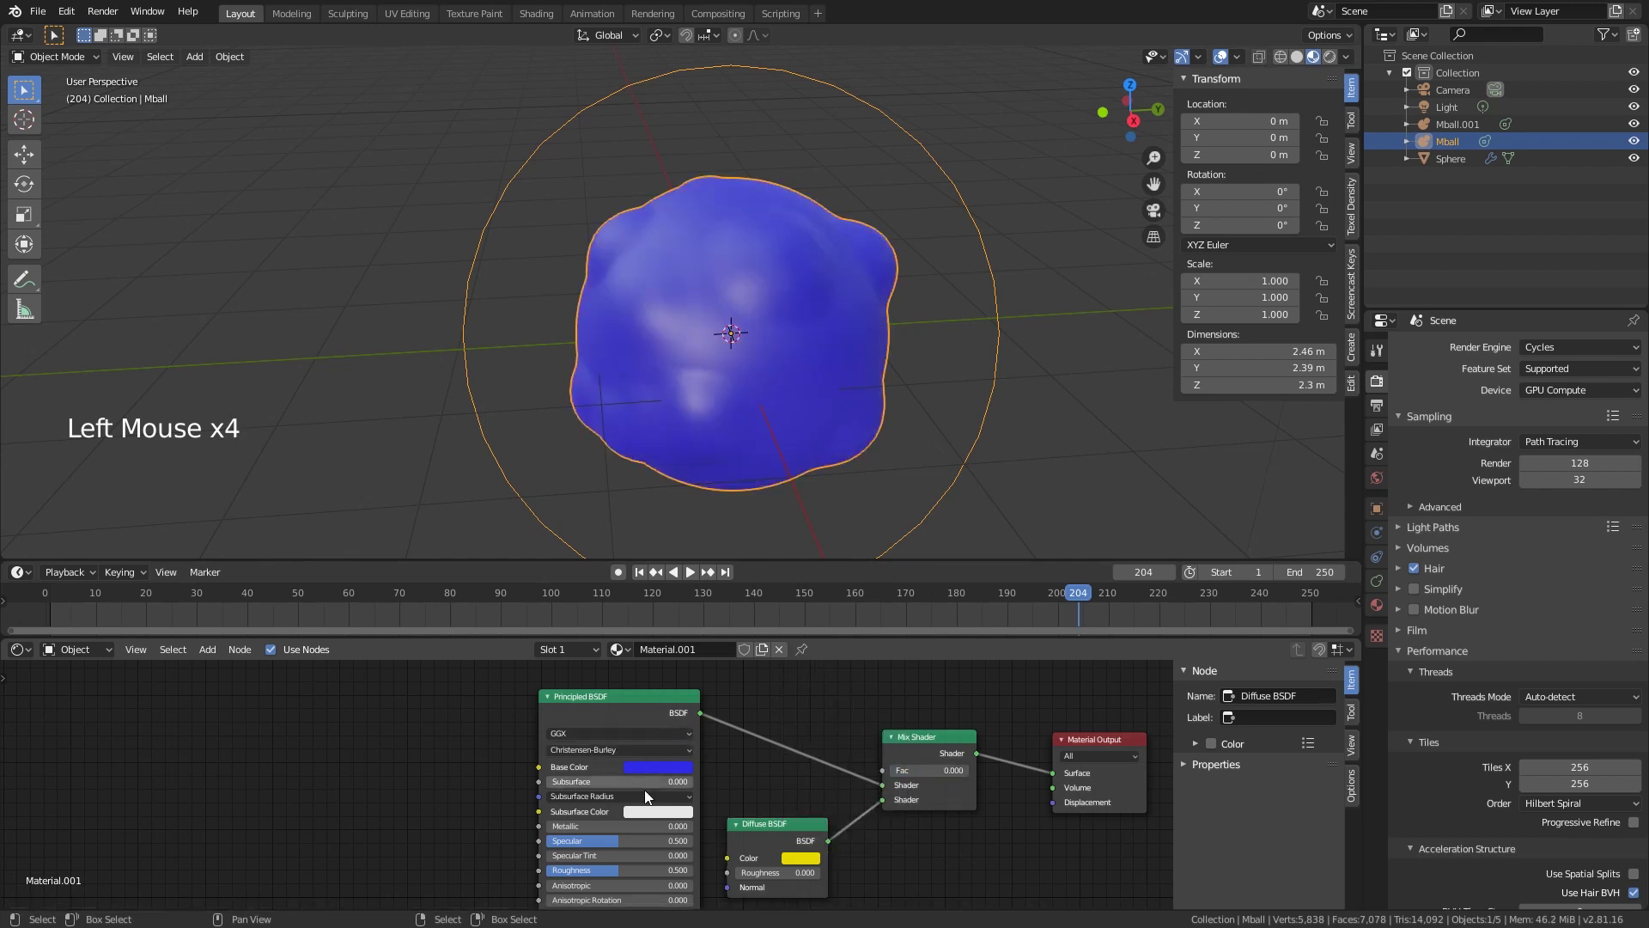
left_click(952, 776)
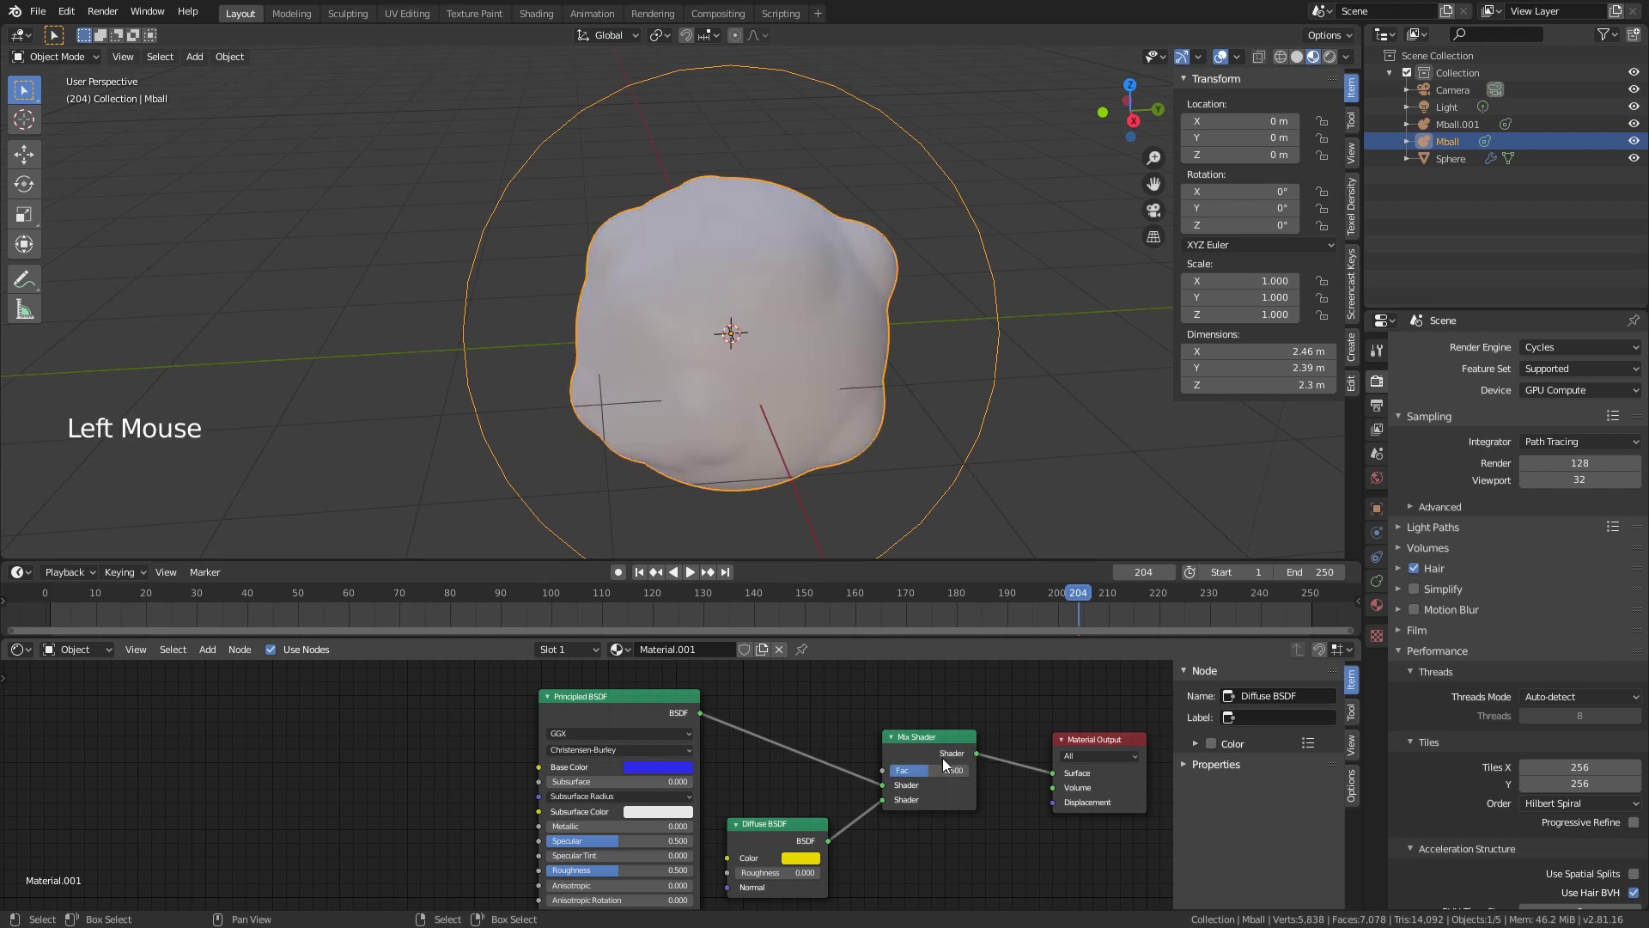
middle_click(803, 732)
left_click(883, 718)
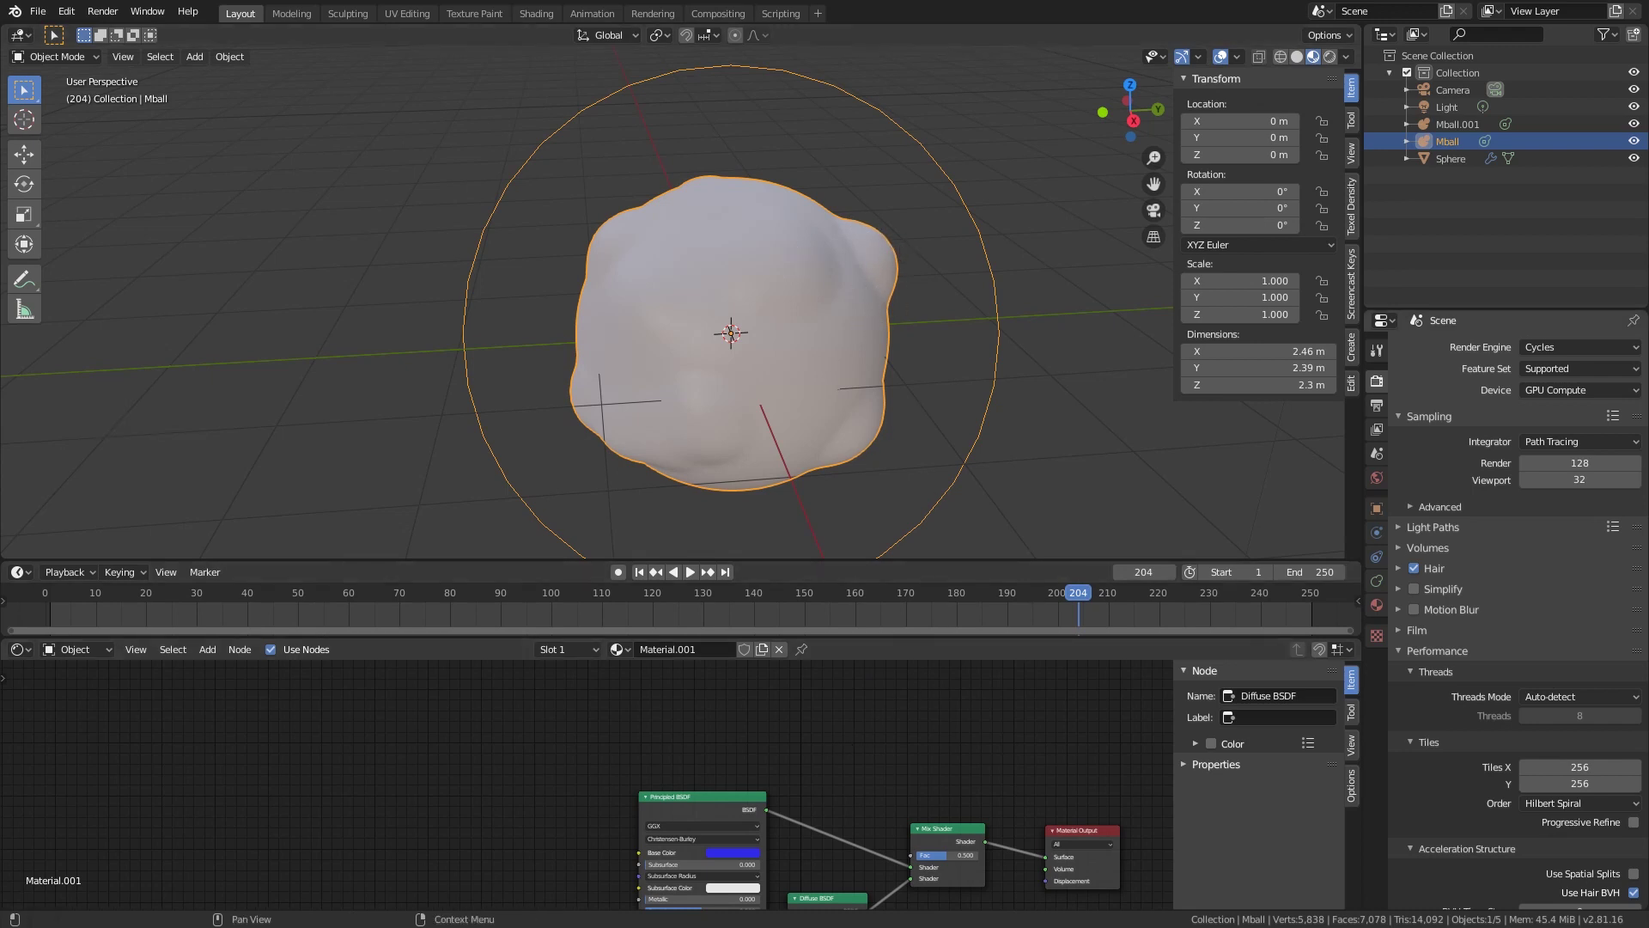
Step: Add a ColorRamp node above the shaders driving the Mix factor and tweak its gradient
middle_click(659, 751)
key("shift+a")
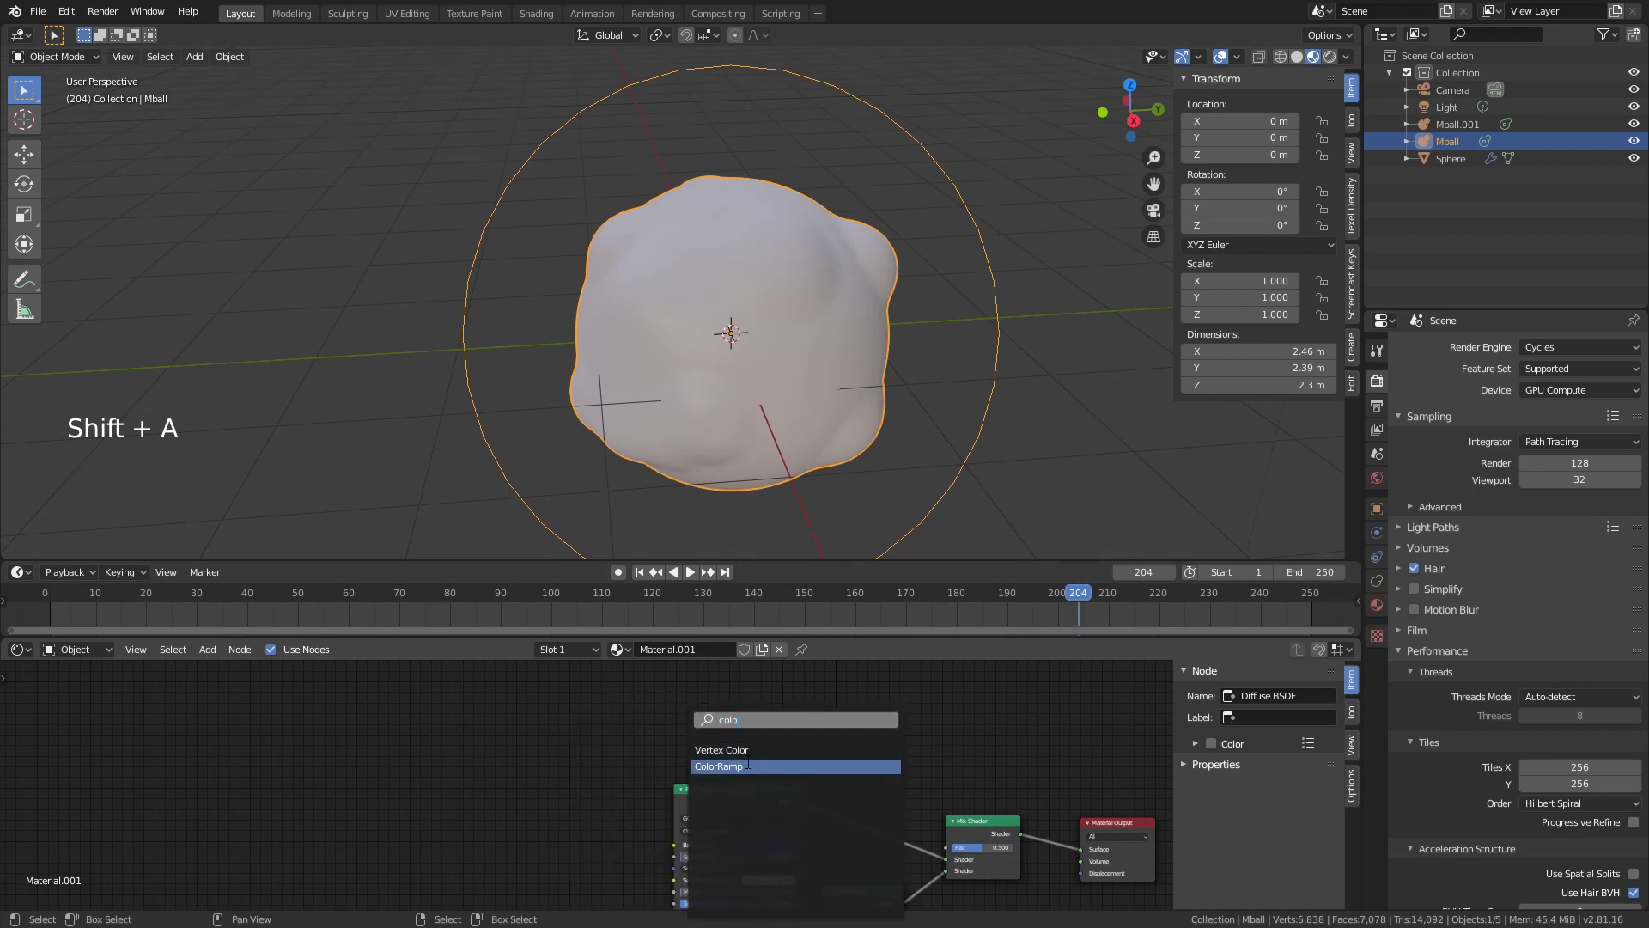
middle_click(933, 813)
left_click(782, 694)
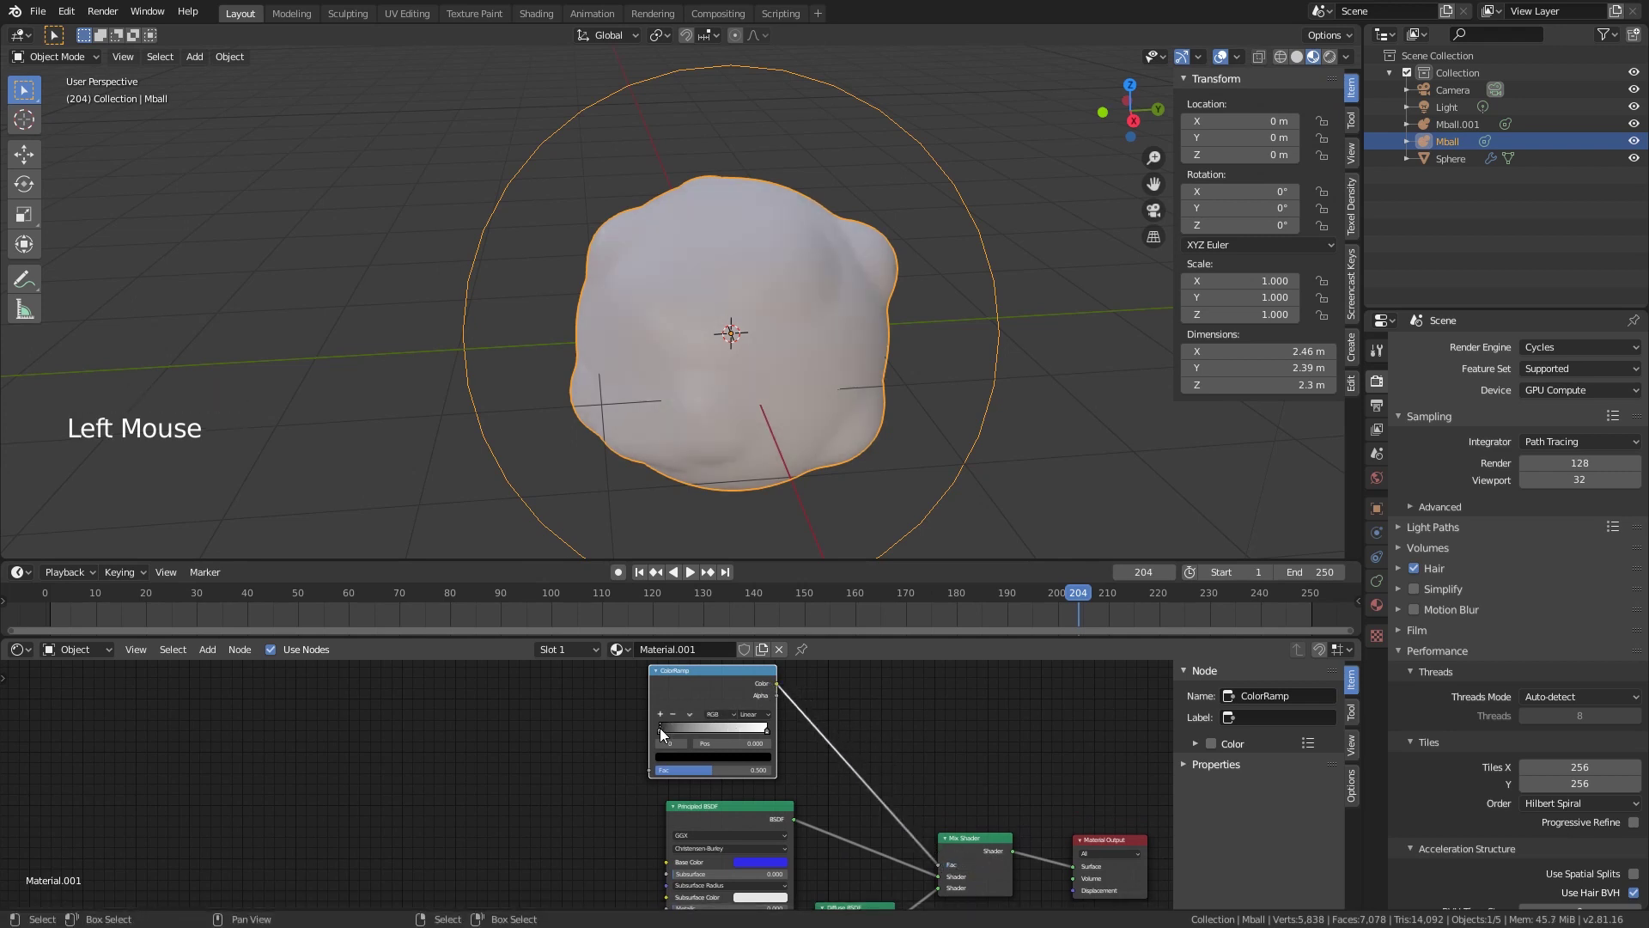
left_click(668, 739)
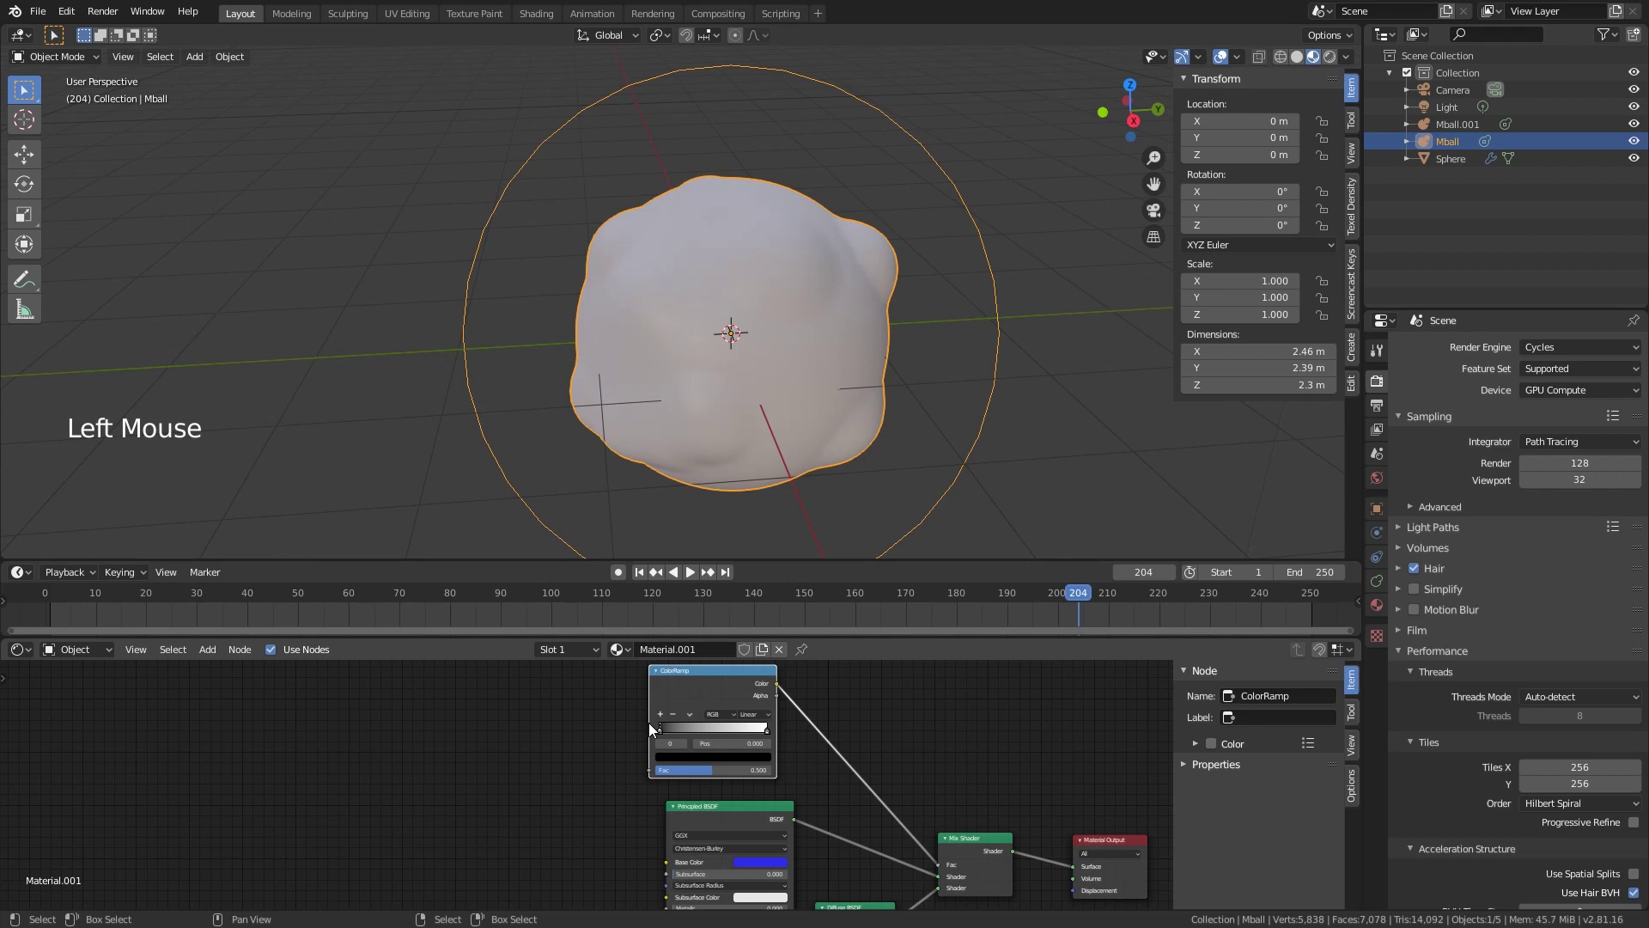
left_click(945, 869)
left_click(978, 872)
Step: Search the add-node menu for 'grad' to locate the Gradient Texture
left_click(781, 691)
scroll("up", 3)
scroll("up", 3)
left_click(704, 700)
left_click(881, 705)
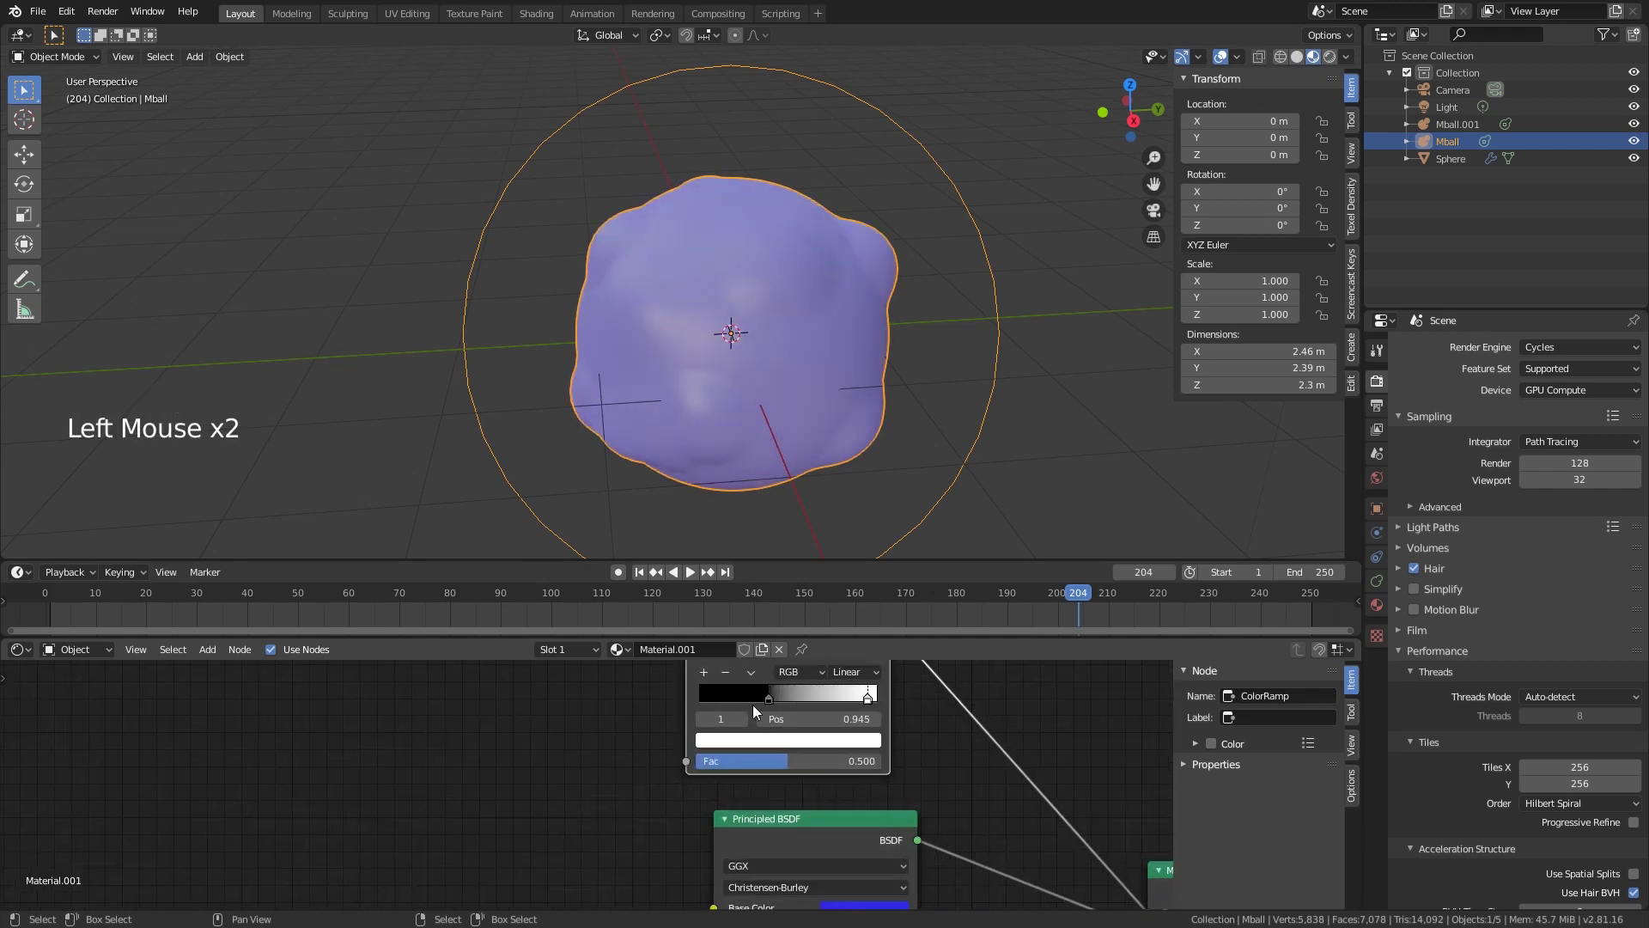
left_click(772, 709)
middle_click(491, 805)
scroll("down", 3)
Step: Add a Gradient Texture feeding the ColorRamp Fac and set its type to Spherical
key("shift+a")
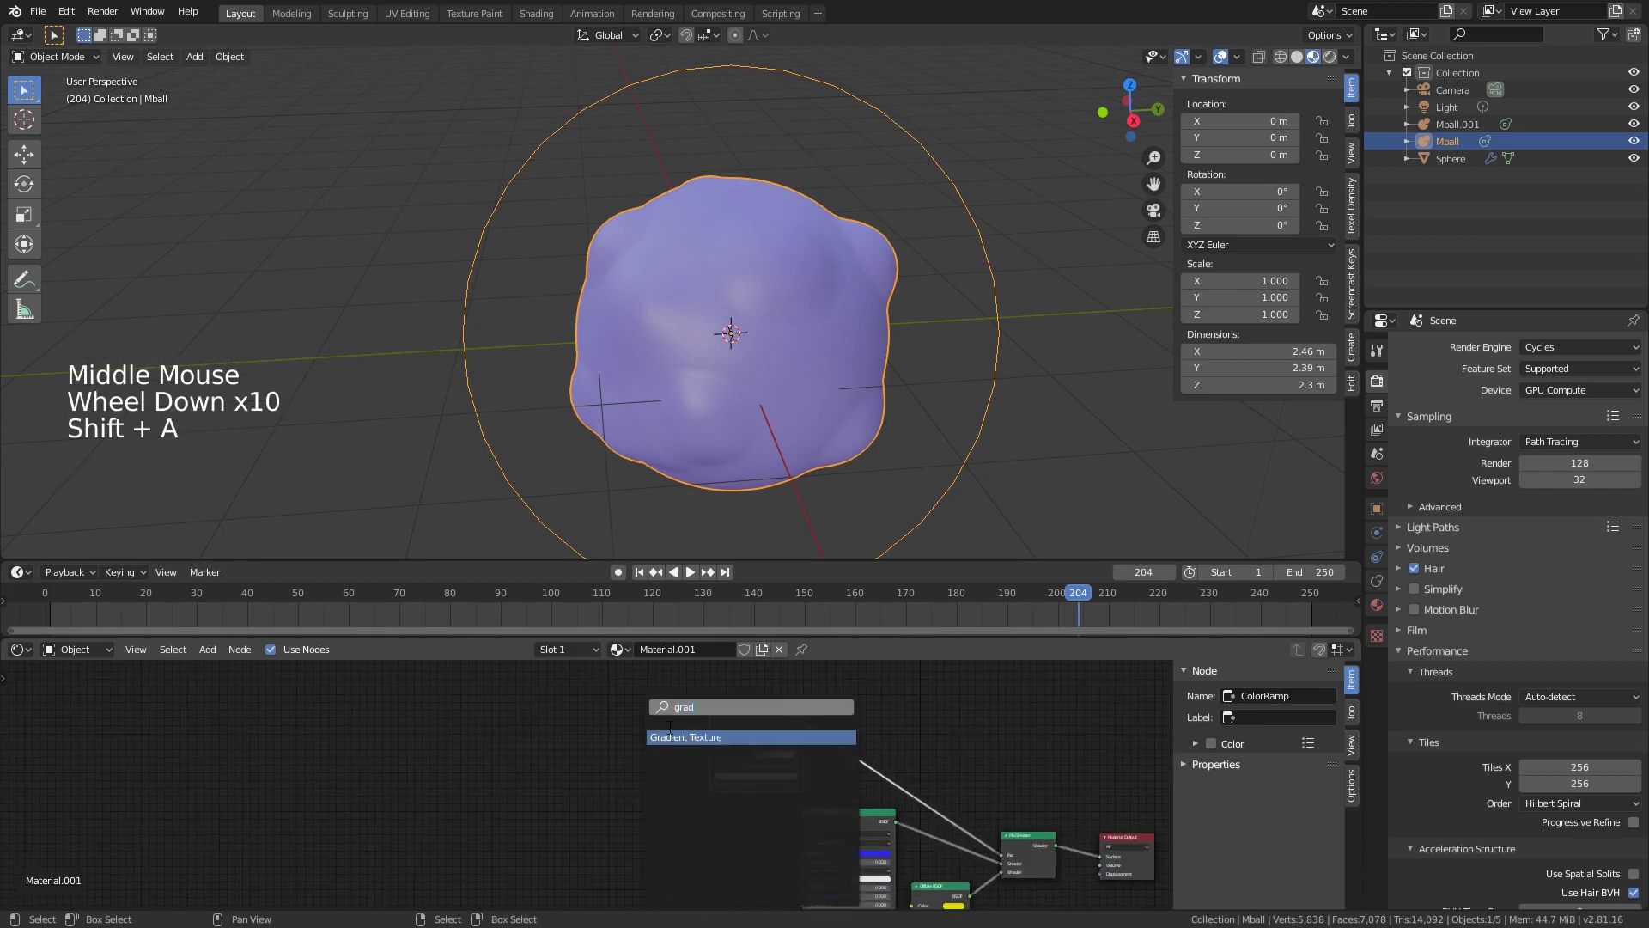
left_click(760, 722)
scroll("up", 3)
left_click(554, 726)
left_click(675, 754)
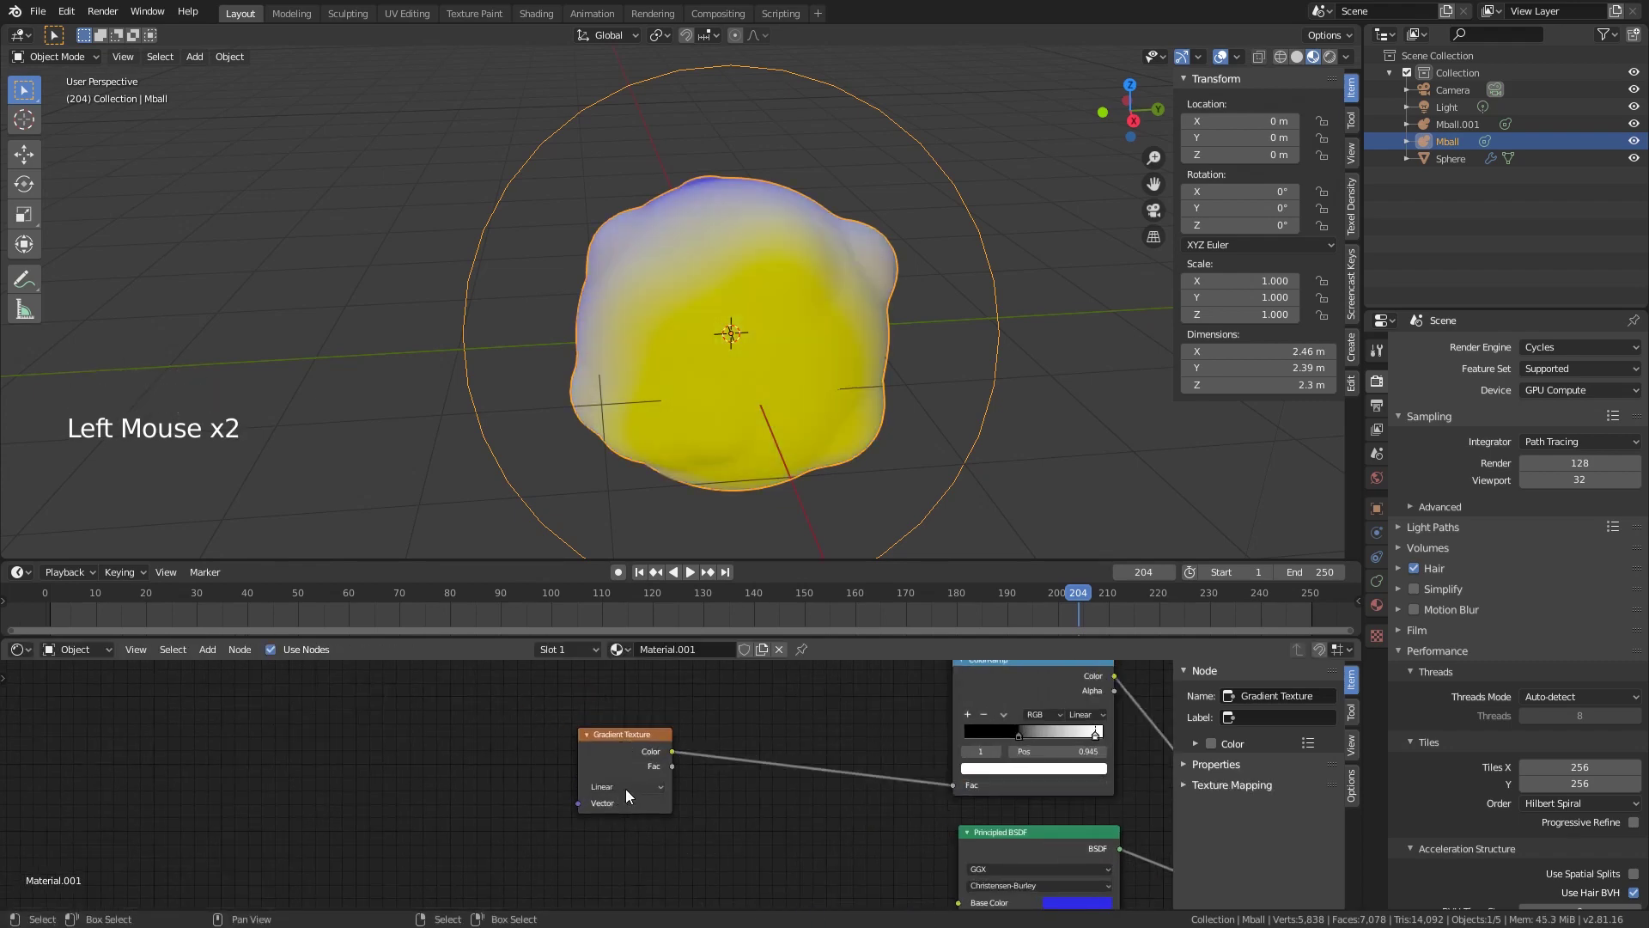
left_click(633, 795)
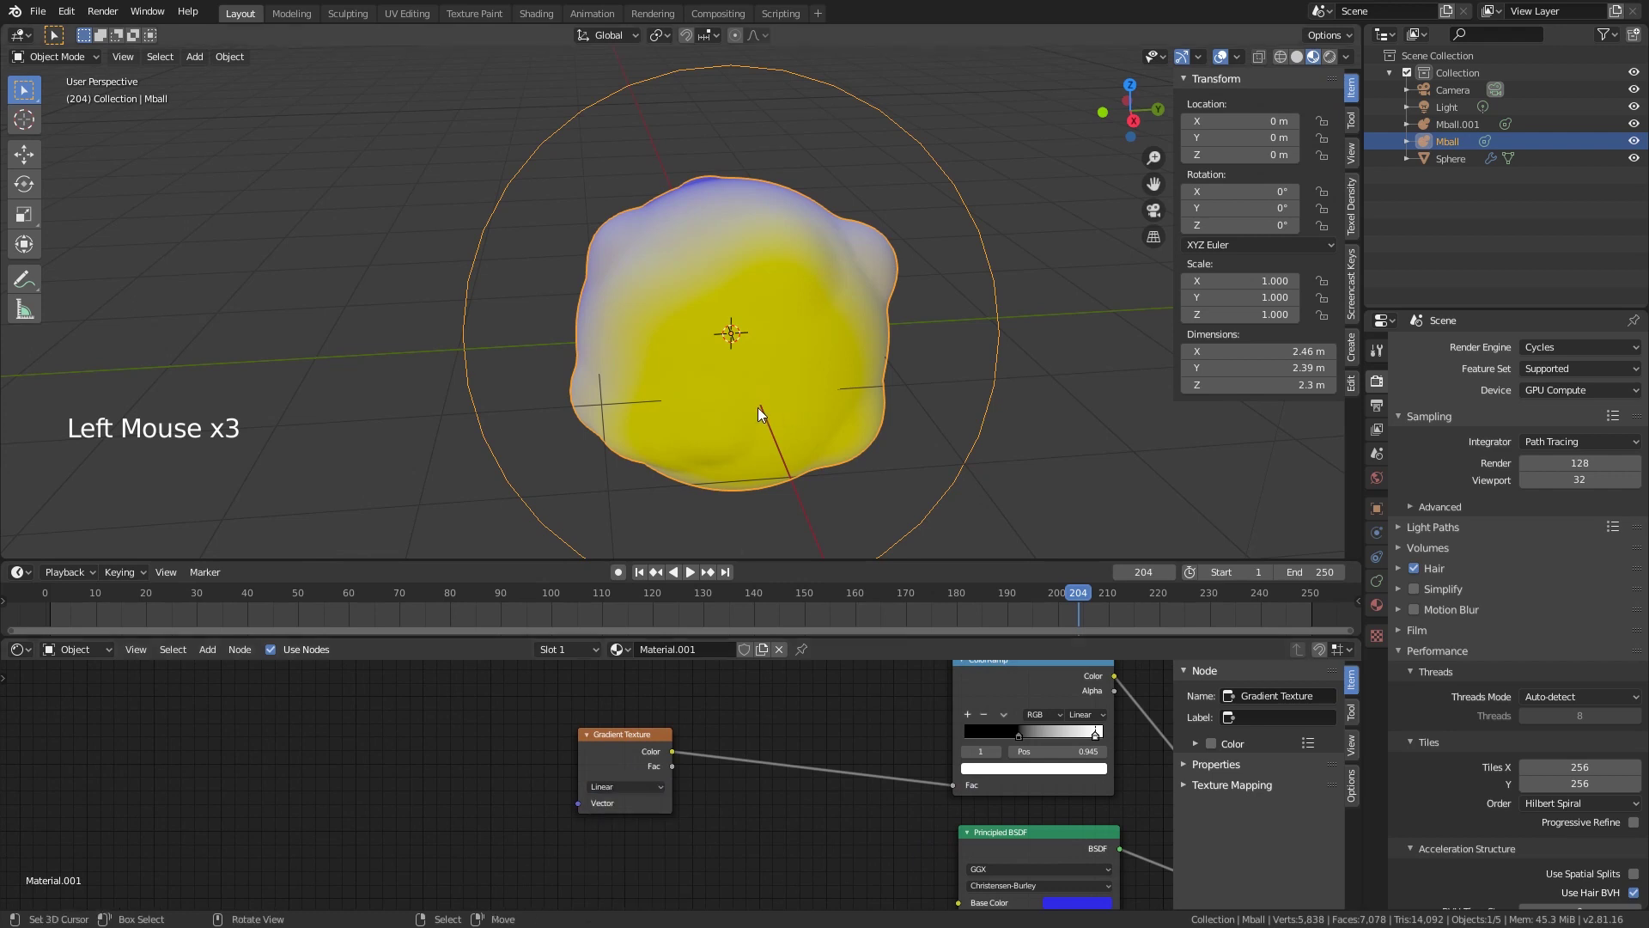
middle_click(774, 424)
scroll("down", 3)
middle_click(716, 406)
middle_click(729, 400)
middle_click(672, 382)
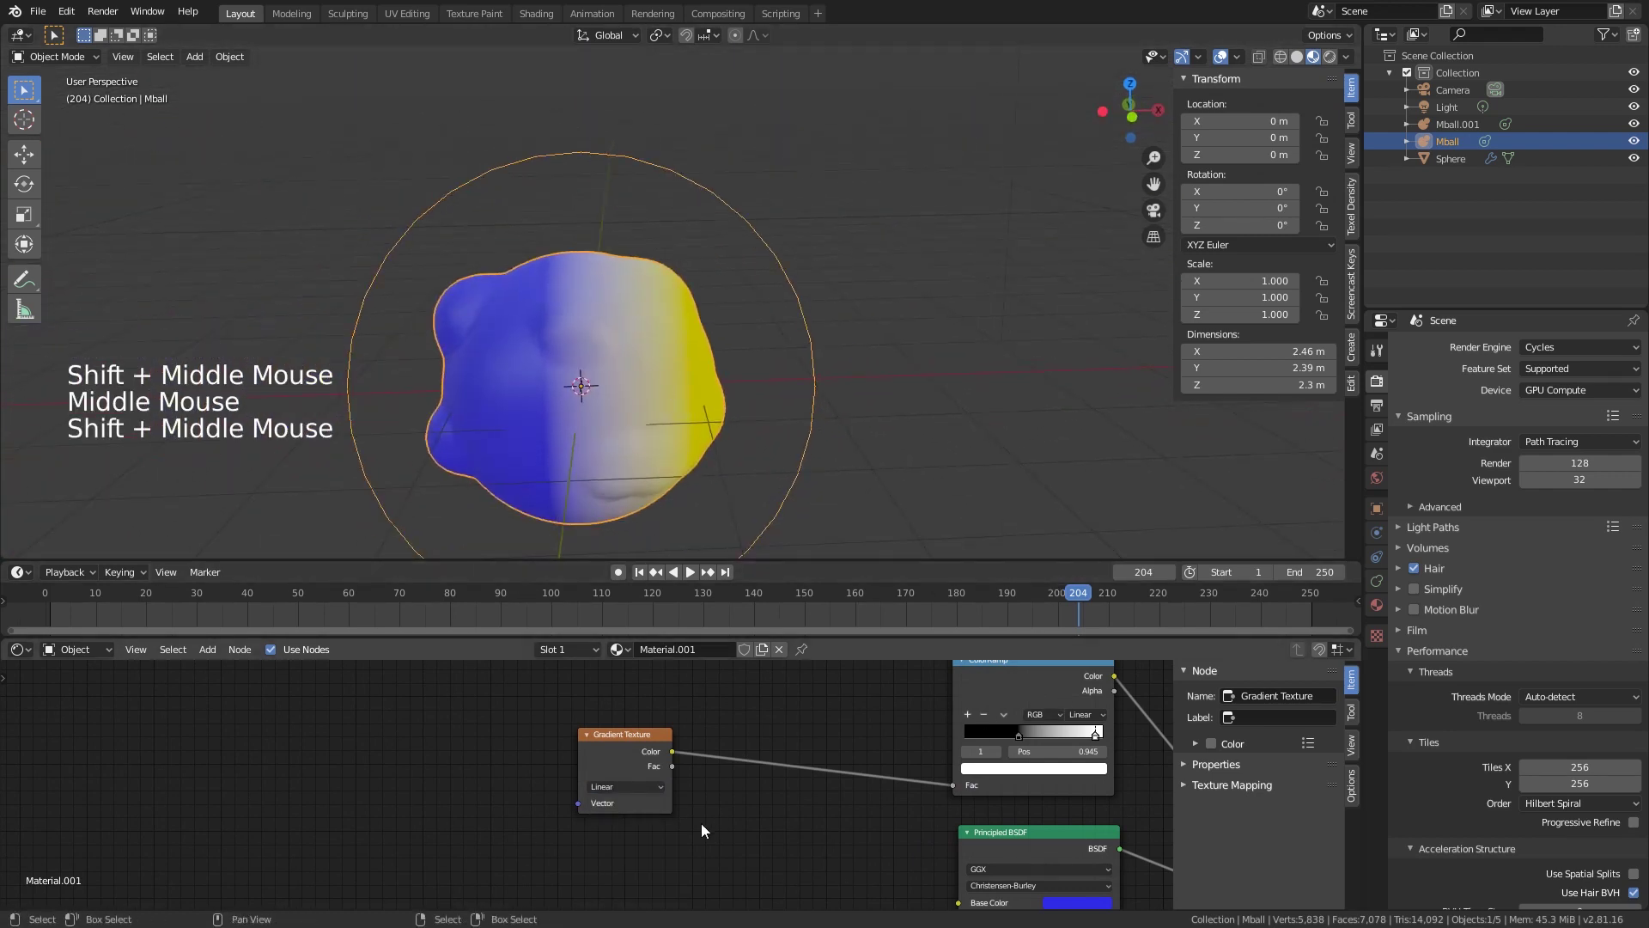
scroll("up", 3)
left_click(638, 797)
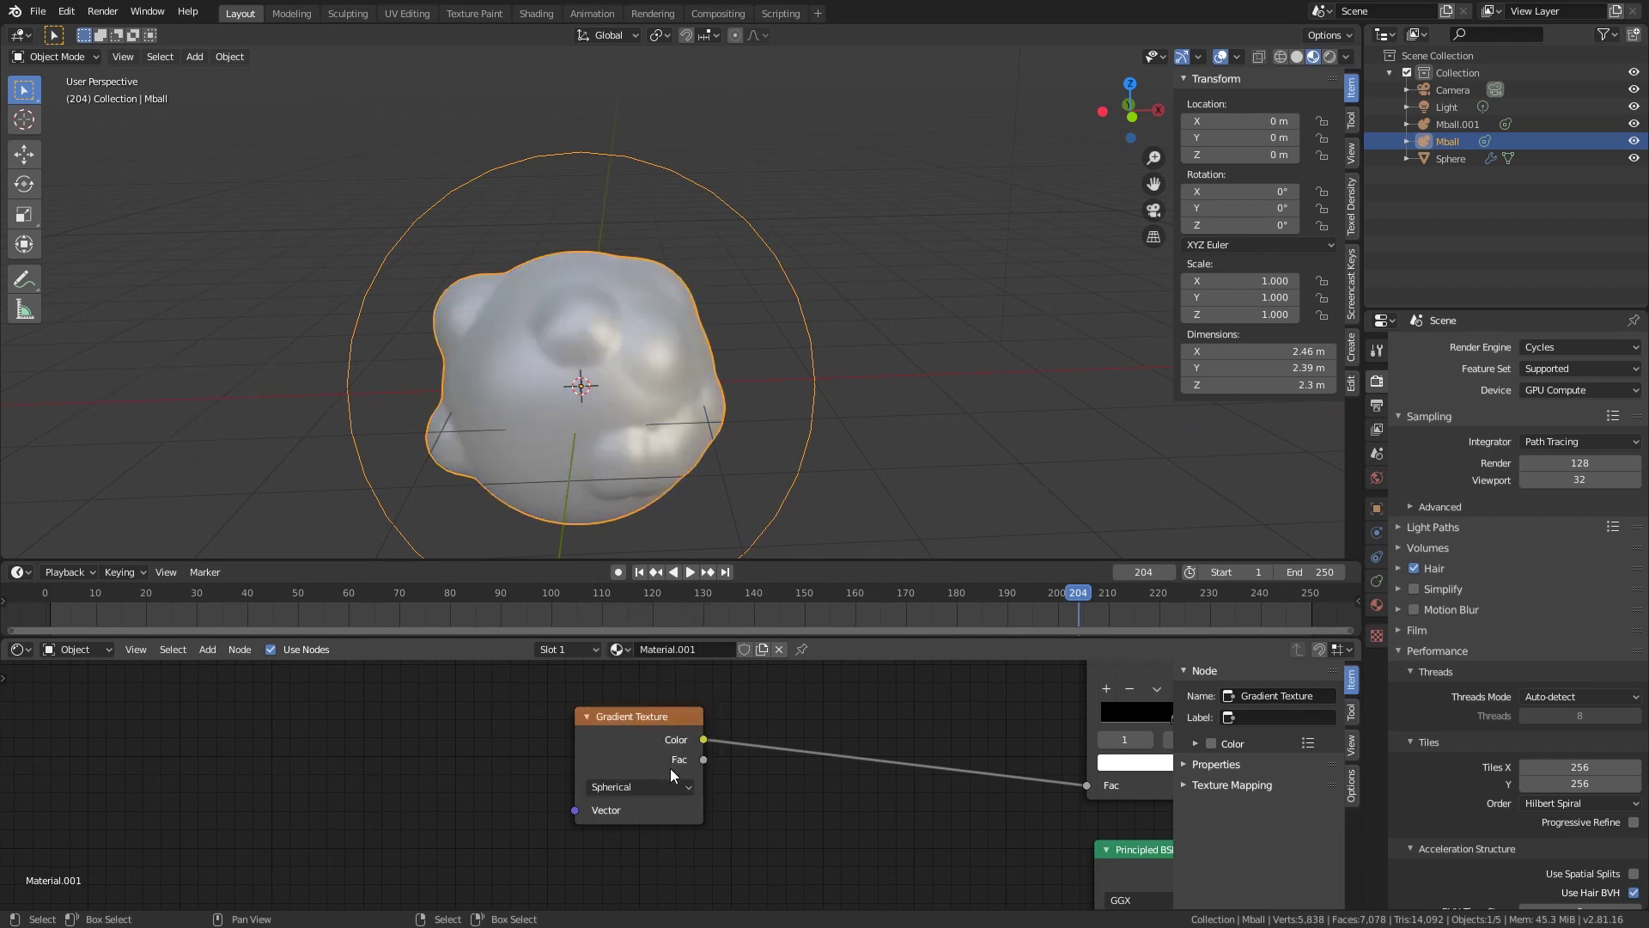
Step: Adjust the ColorRamp black and white stops until the blob reads solid deep blue
scroll("down", 3)
middle_click(942, 751)
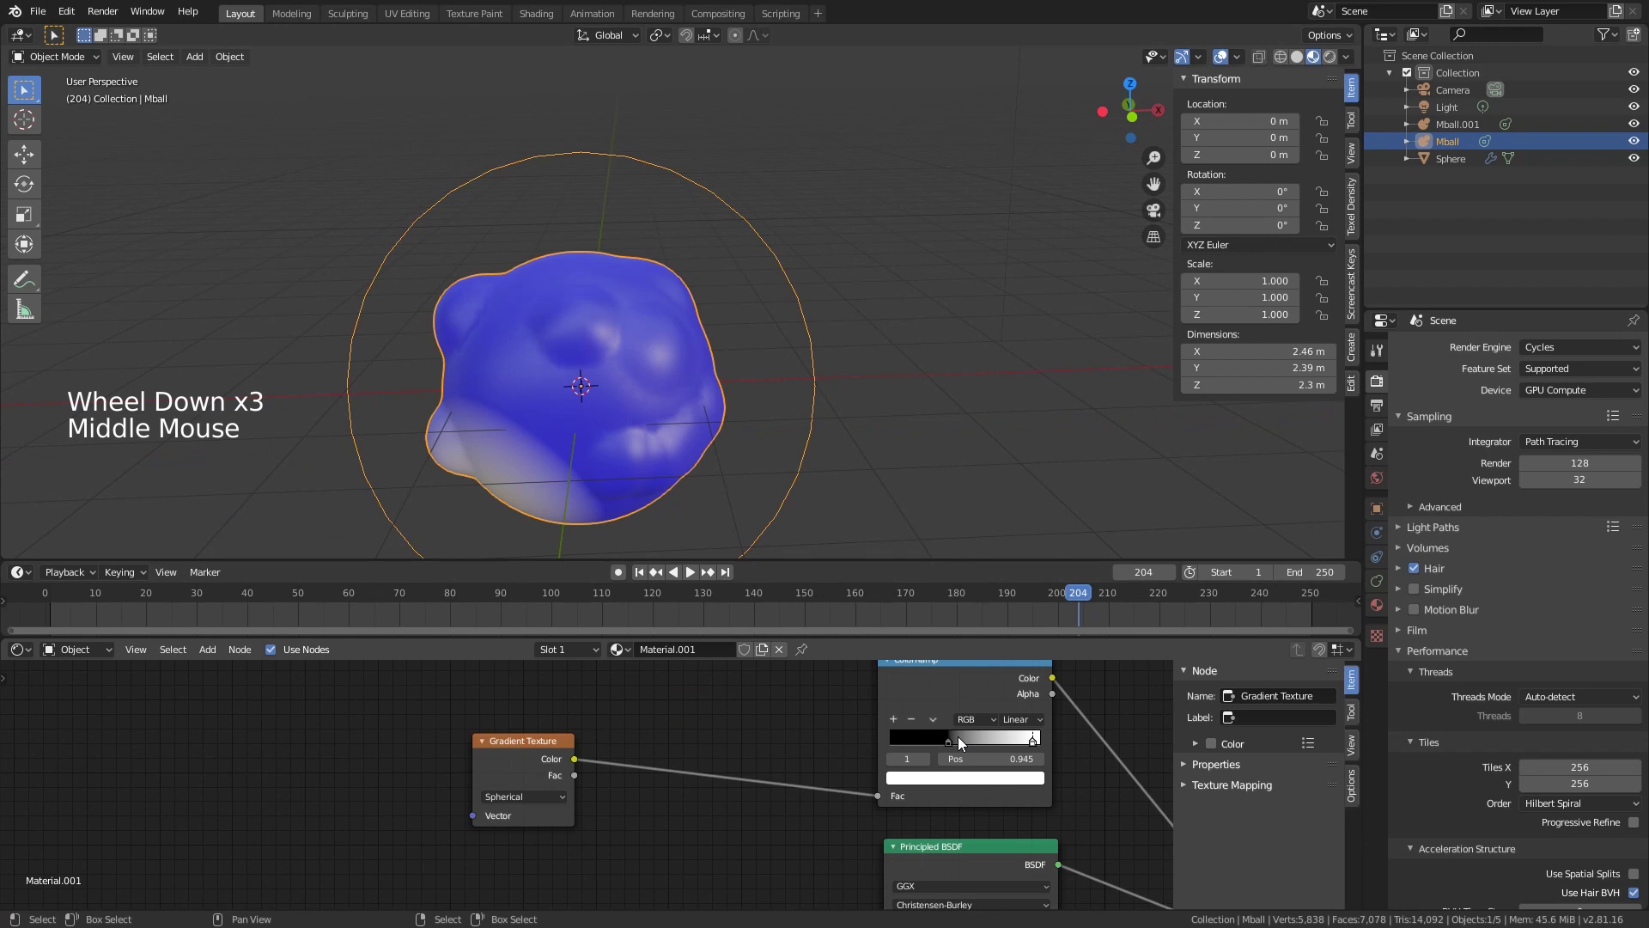
left_click(955, 747)
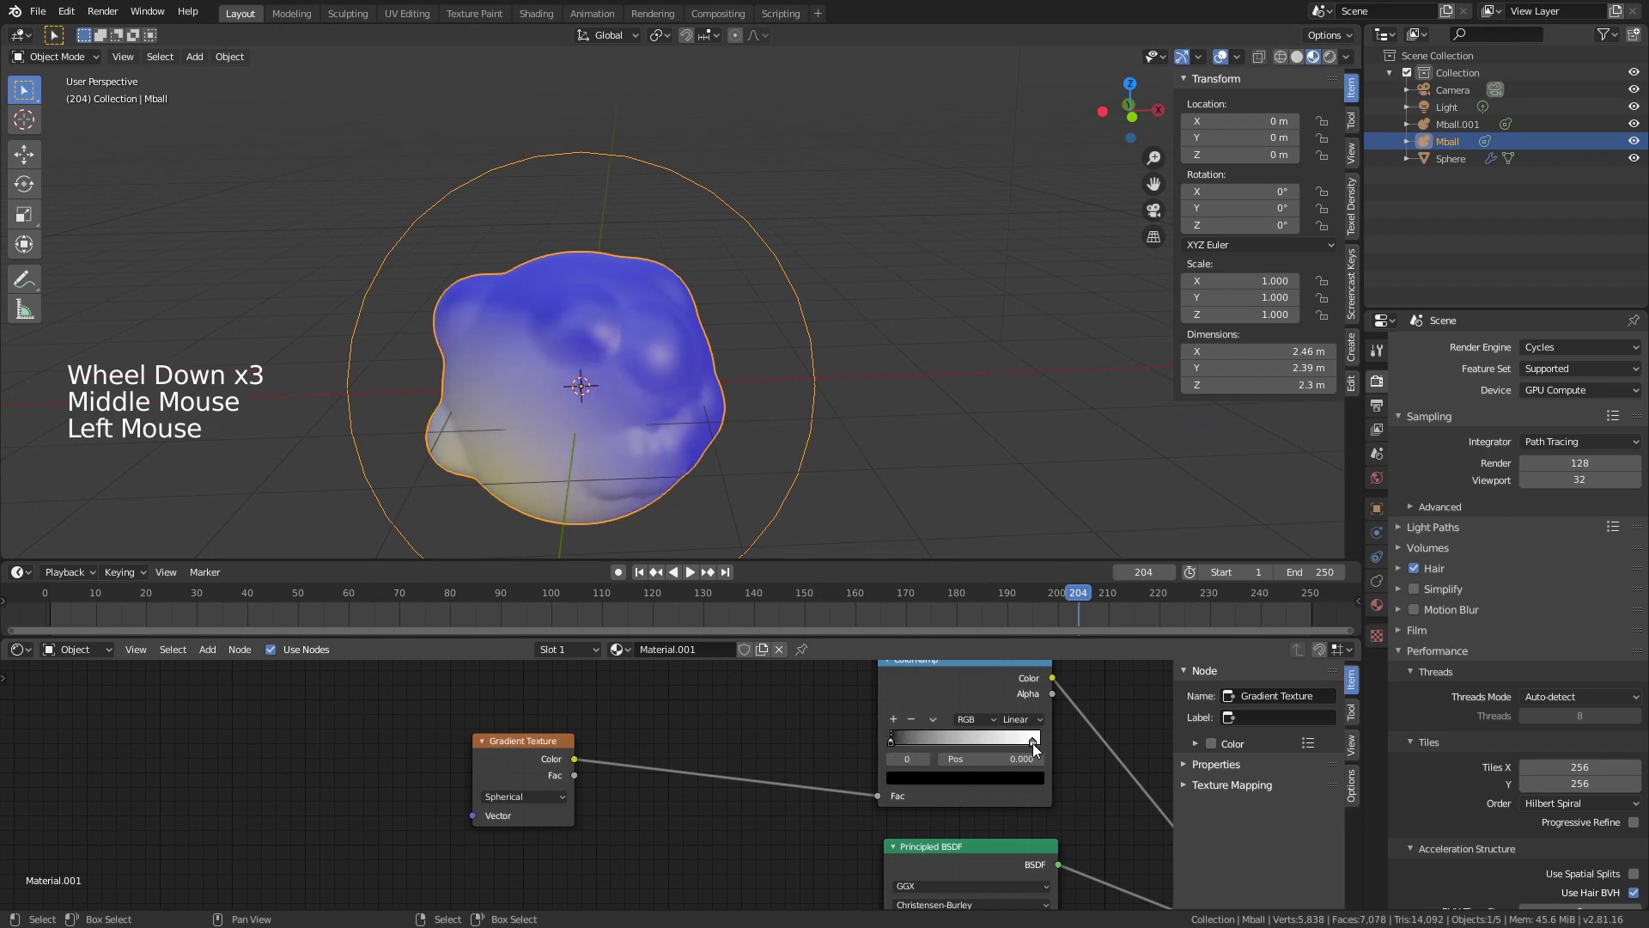
left_click(1035, 749)
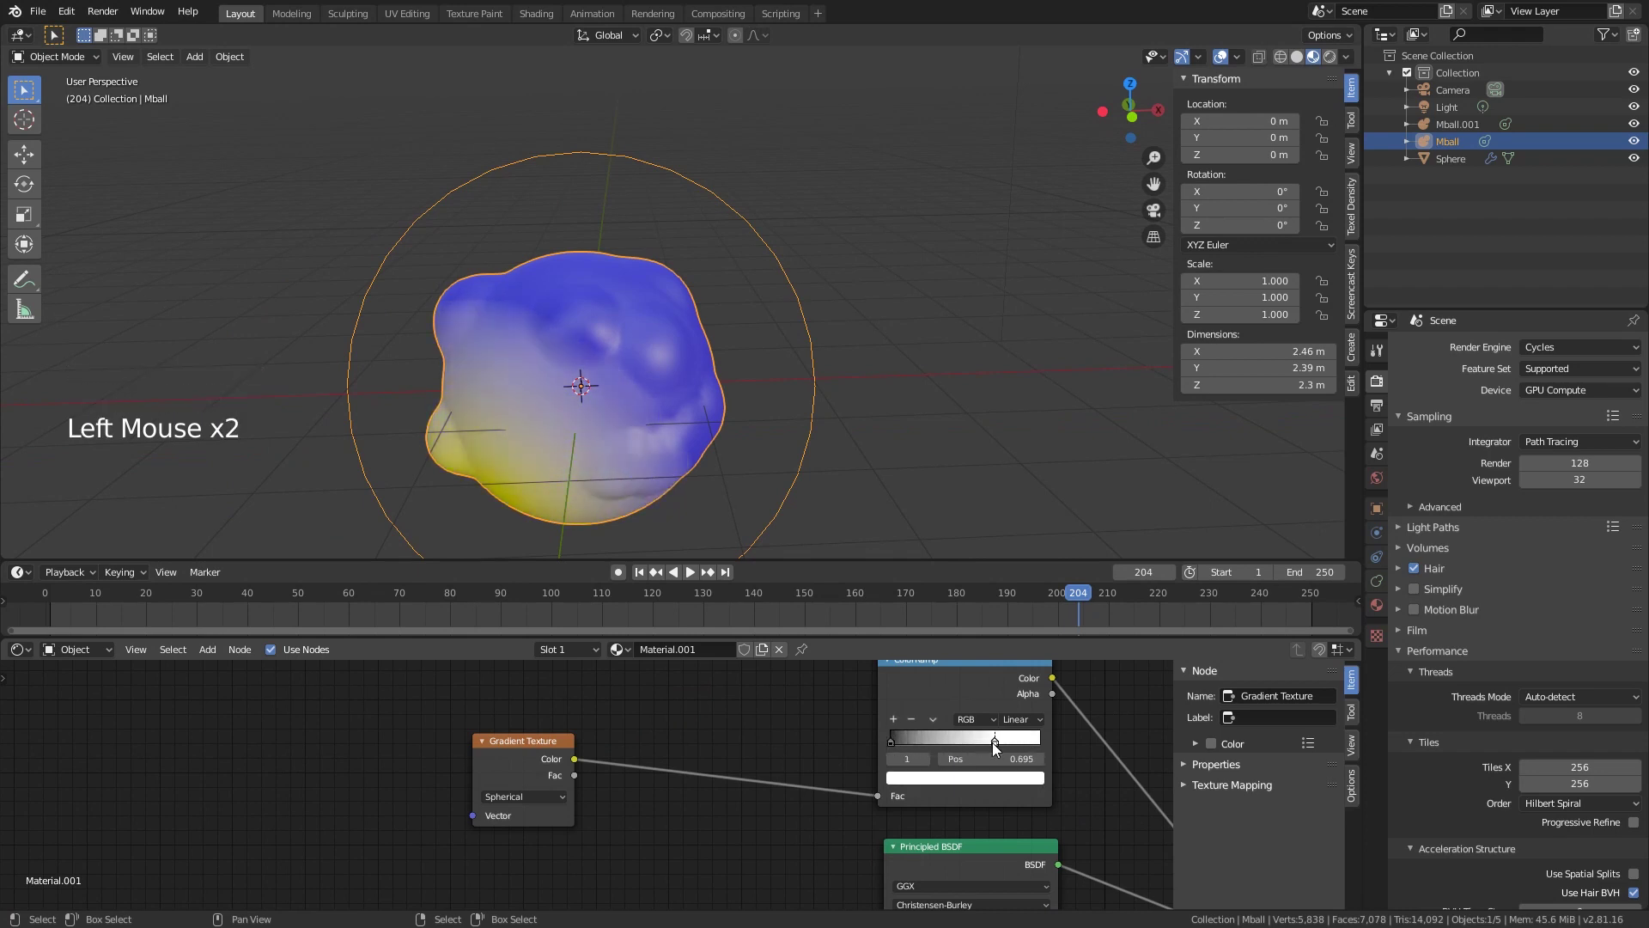
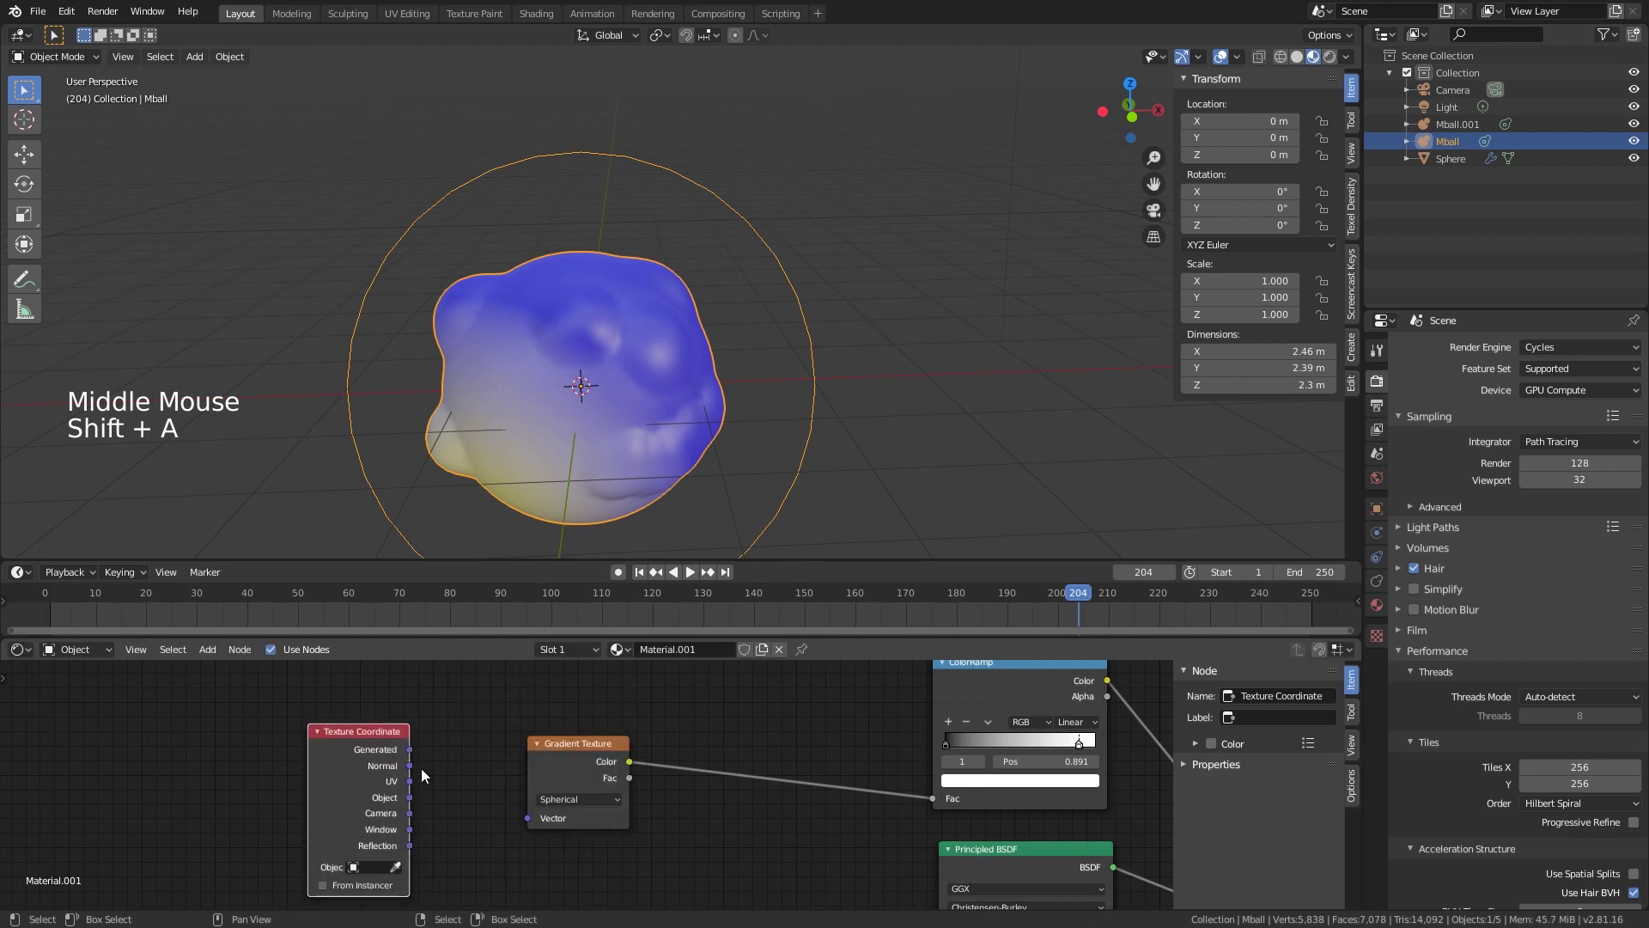
left_click(407, 804)
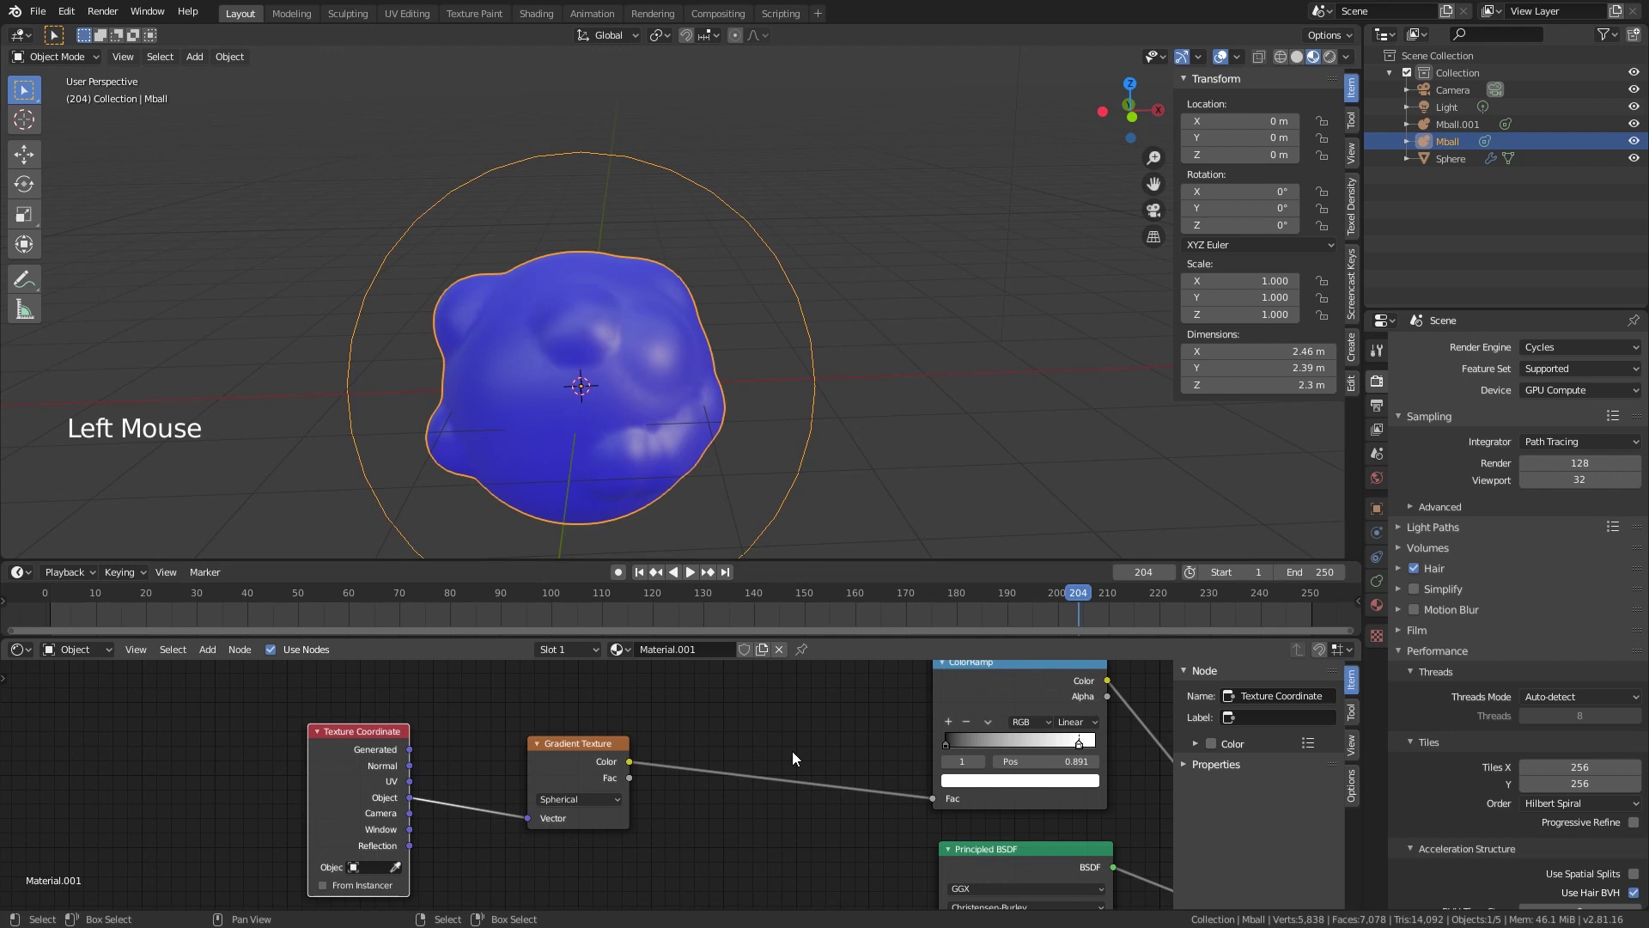
left_click(967, 749)
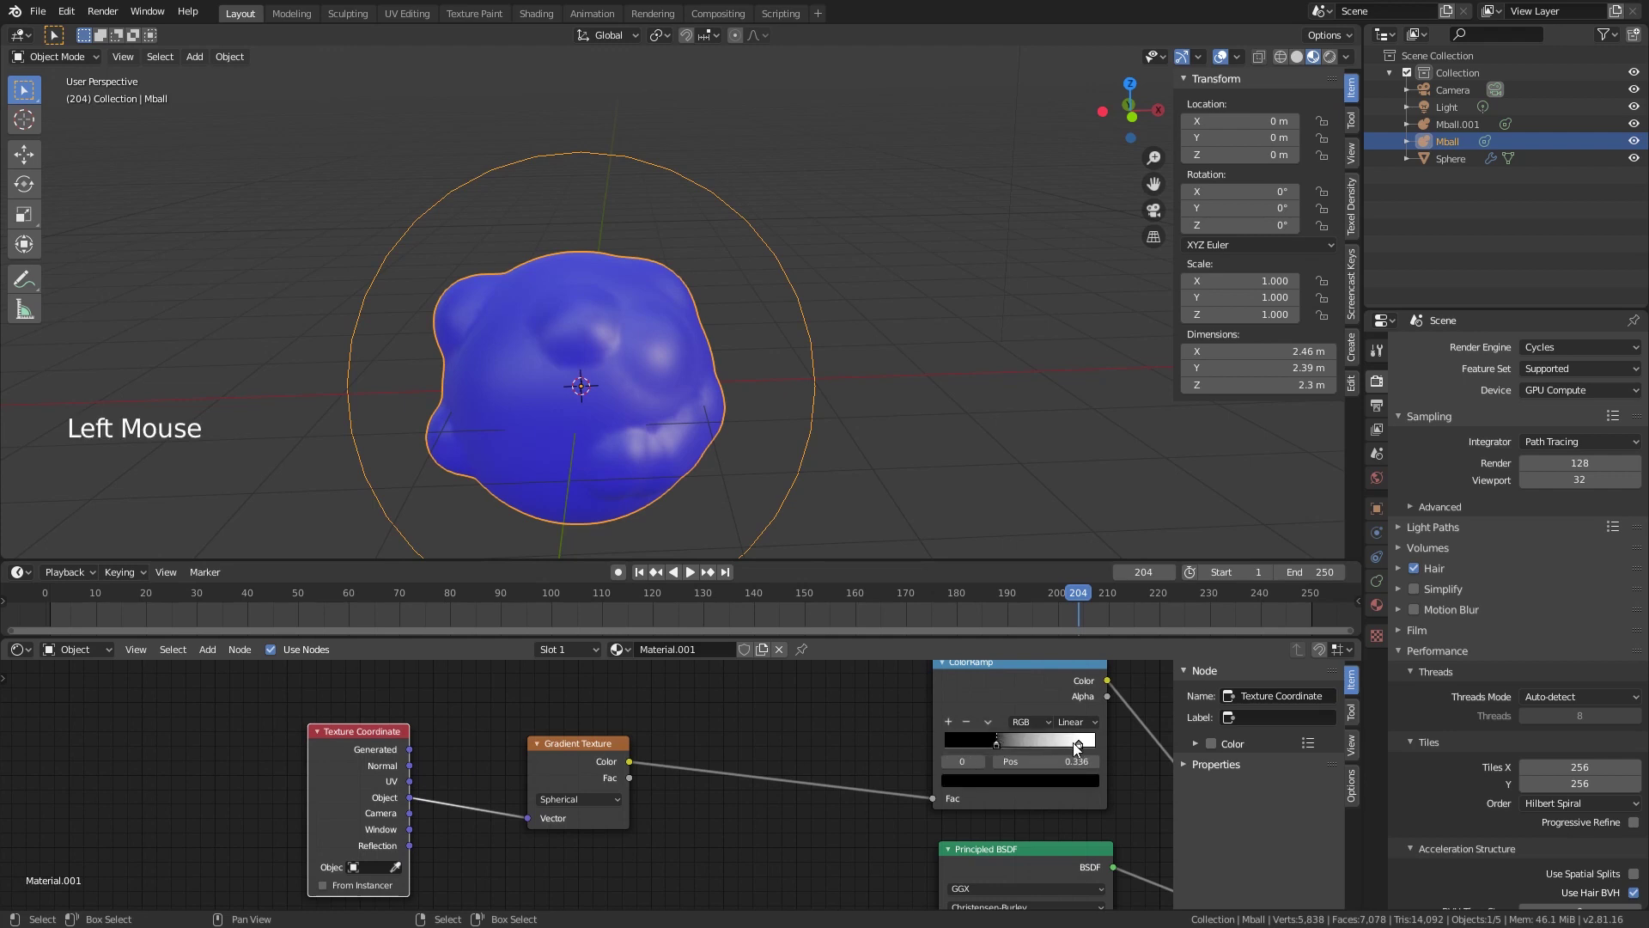
left_click(1082, 751)
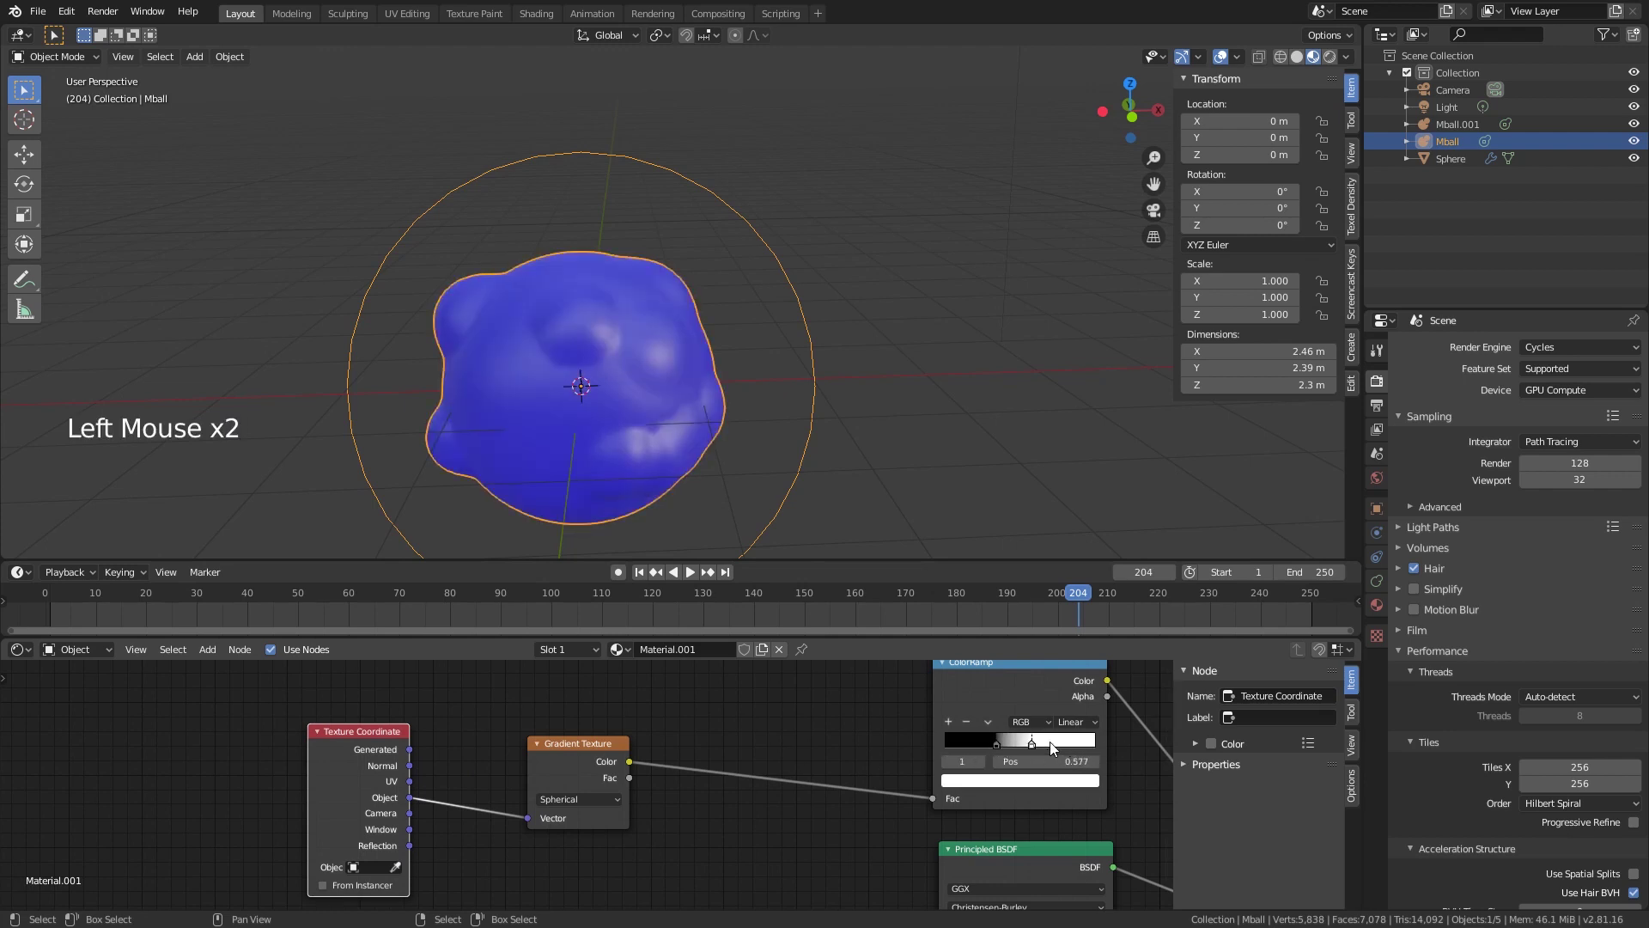
left_click(1000, 758)
left_click(980, 759)
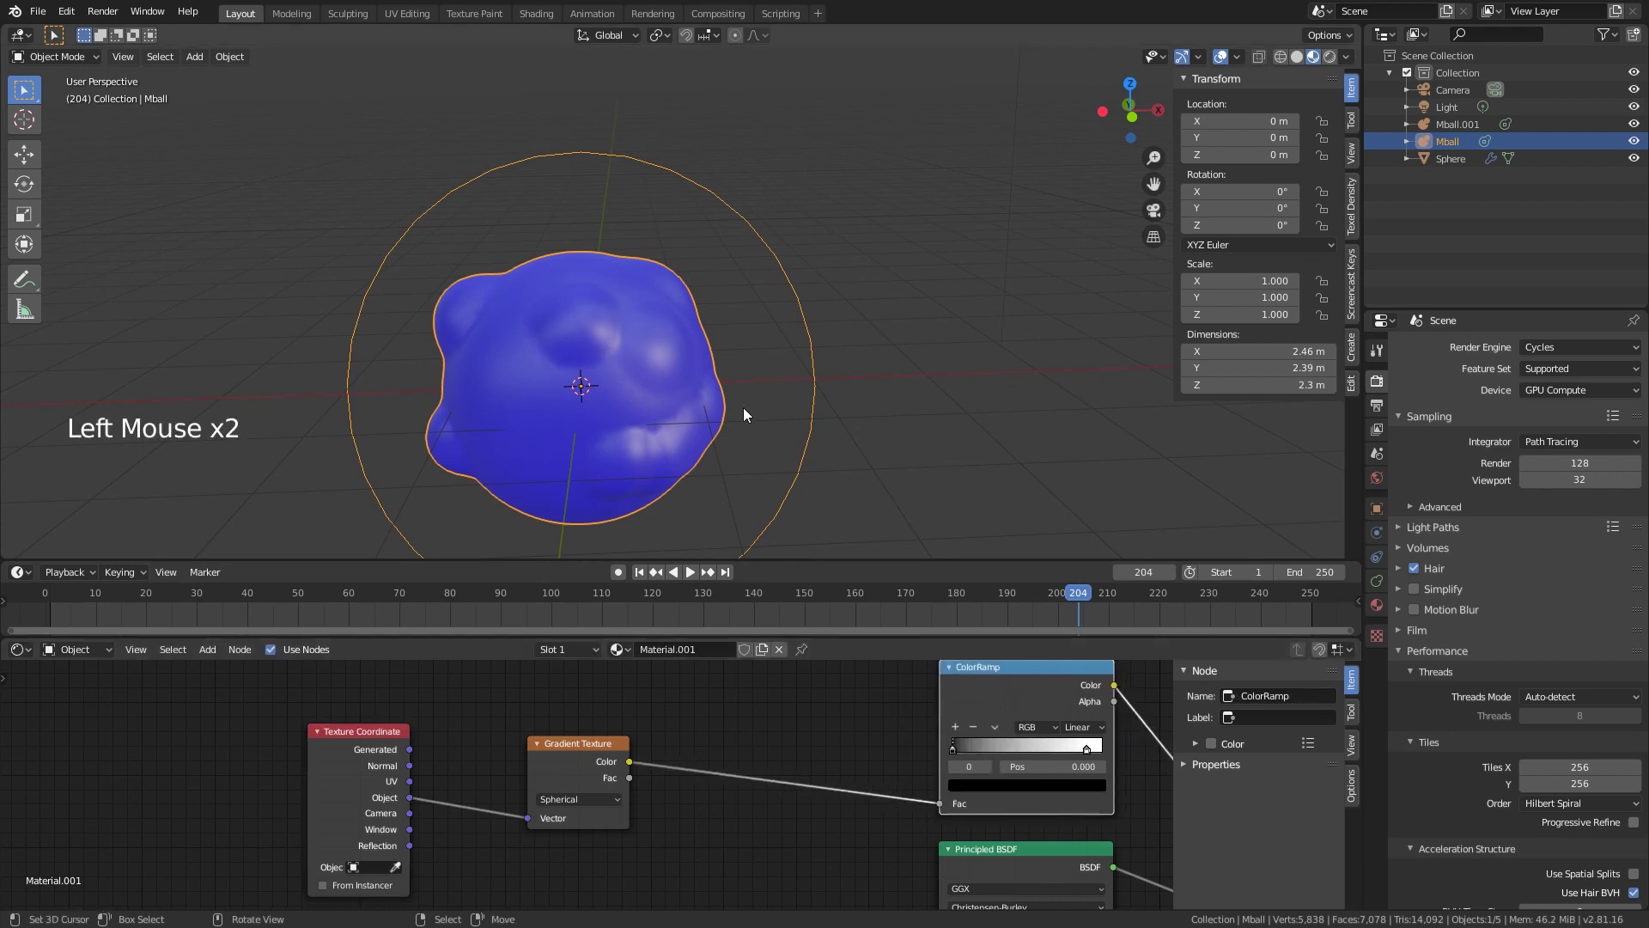
Step: Frame the whole scene and add an Empty object, then reselect the metaball
key("shift+c")
key("shift+a")
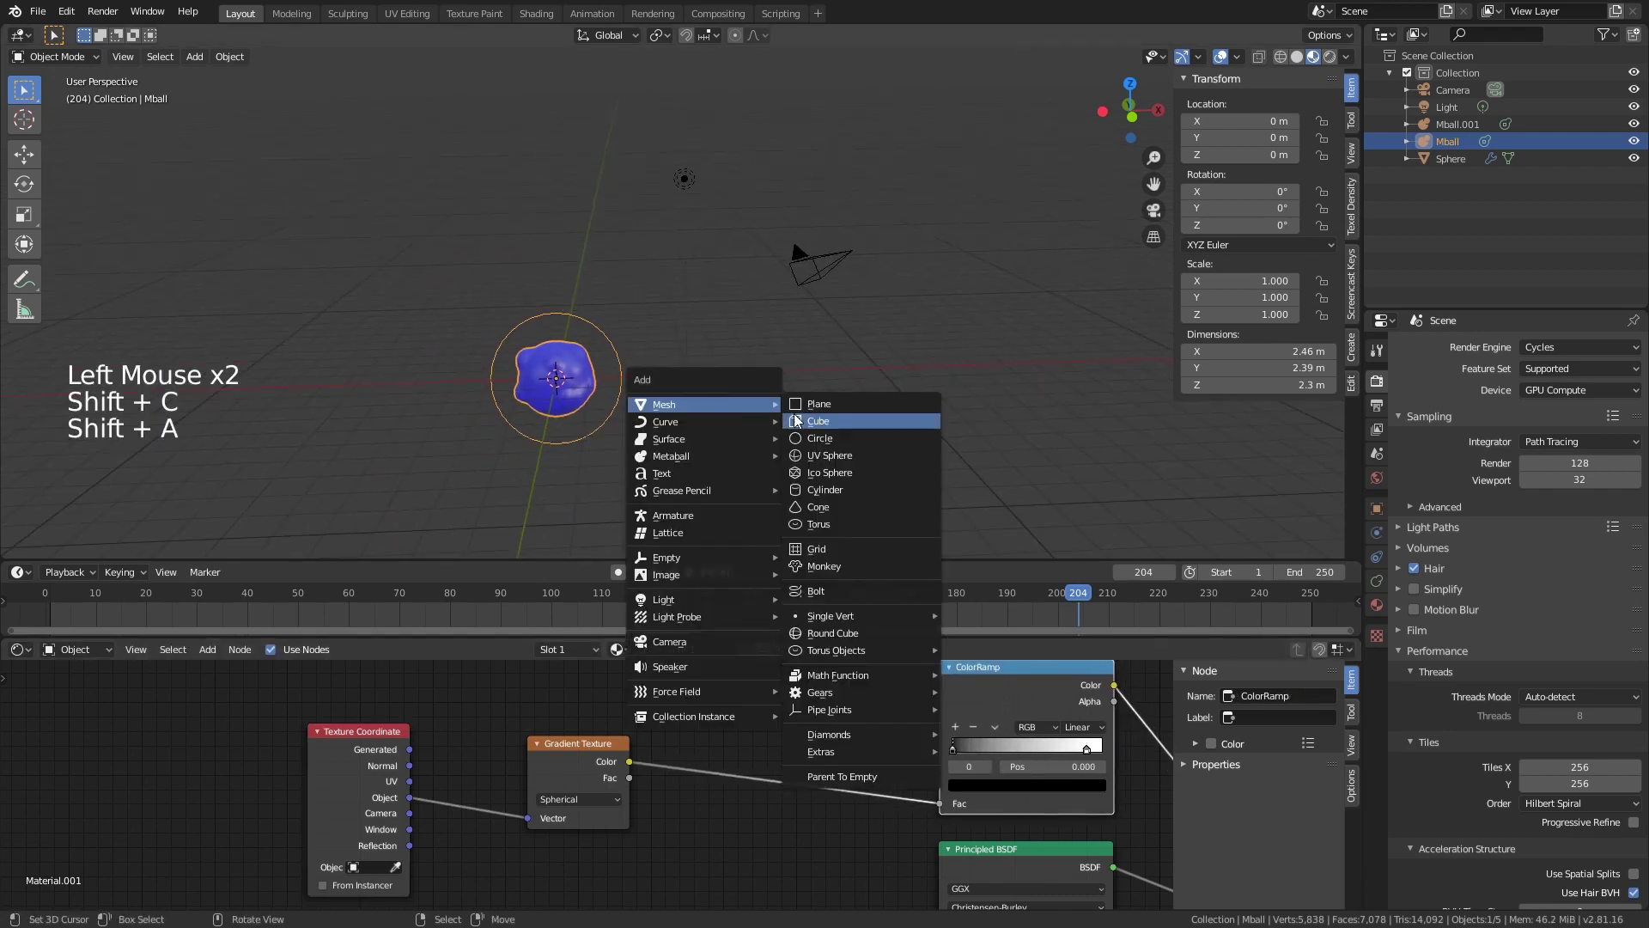
scroll("up", 3)
key("s")
middle_click(659, 402)
right_click(582, 404)
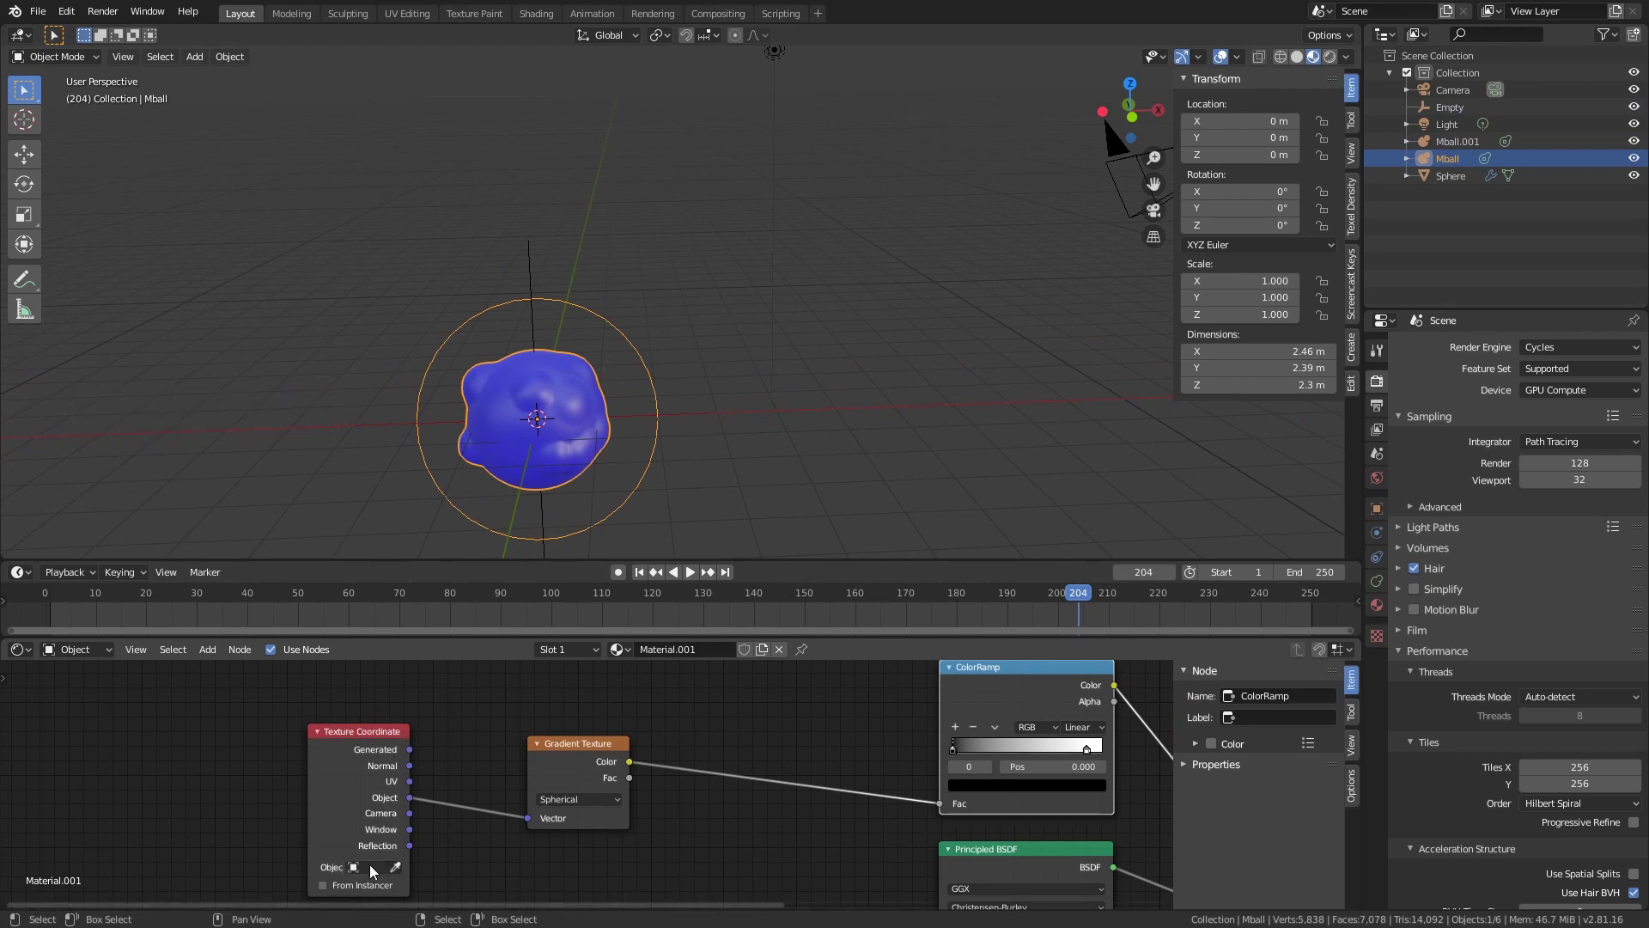
left_click(376, 872)
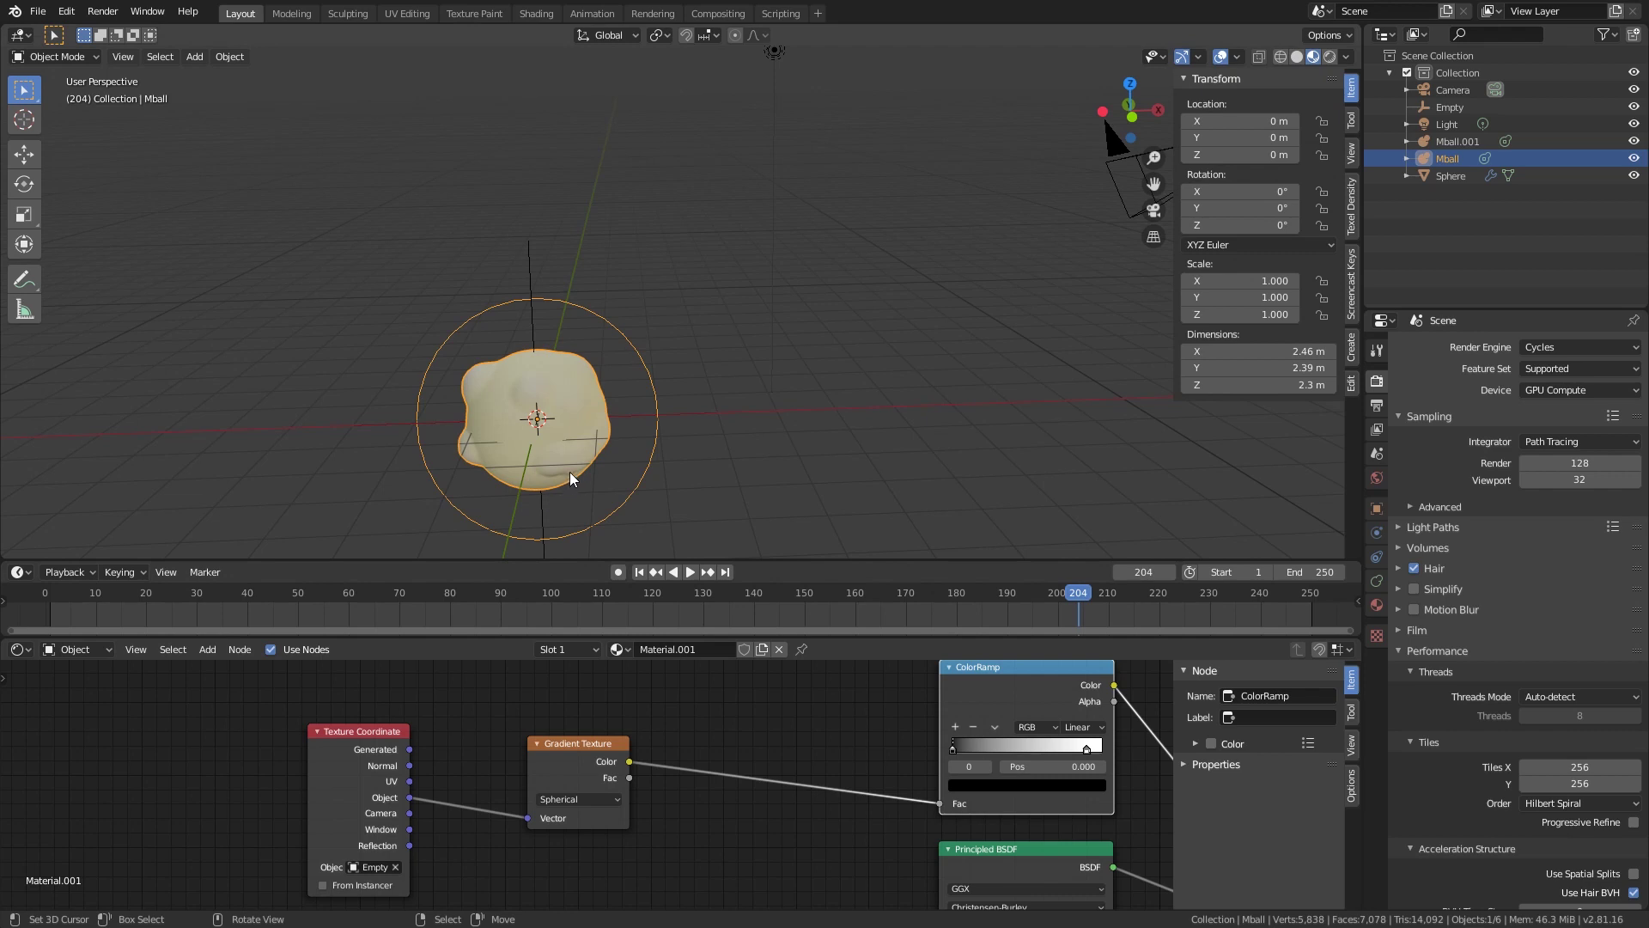
Step: Shift the ColorRamp stops so yellow spots appear on the blue blob
middle_click(590, 471)
scroll("up", 3)
middle_click(702, 452)
left_click(956, 757)
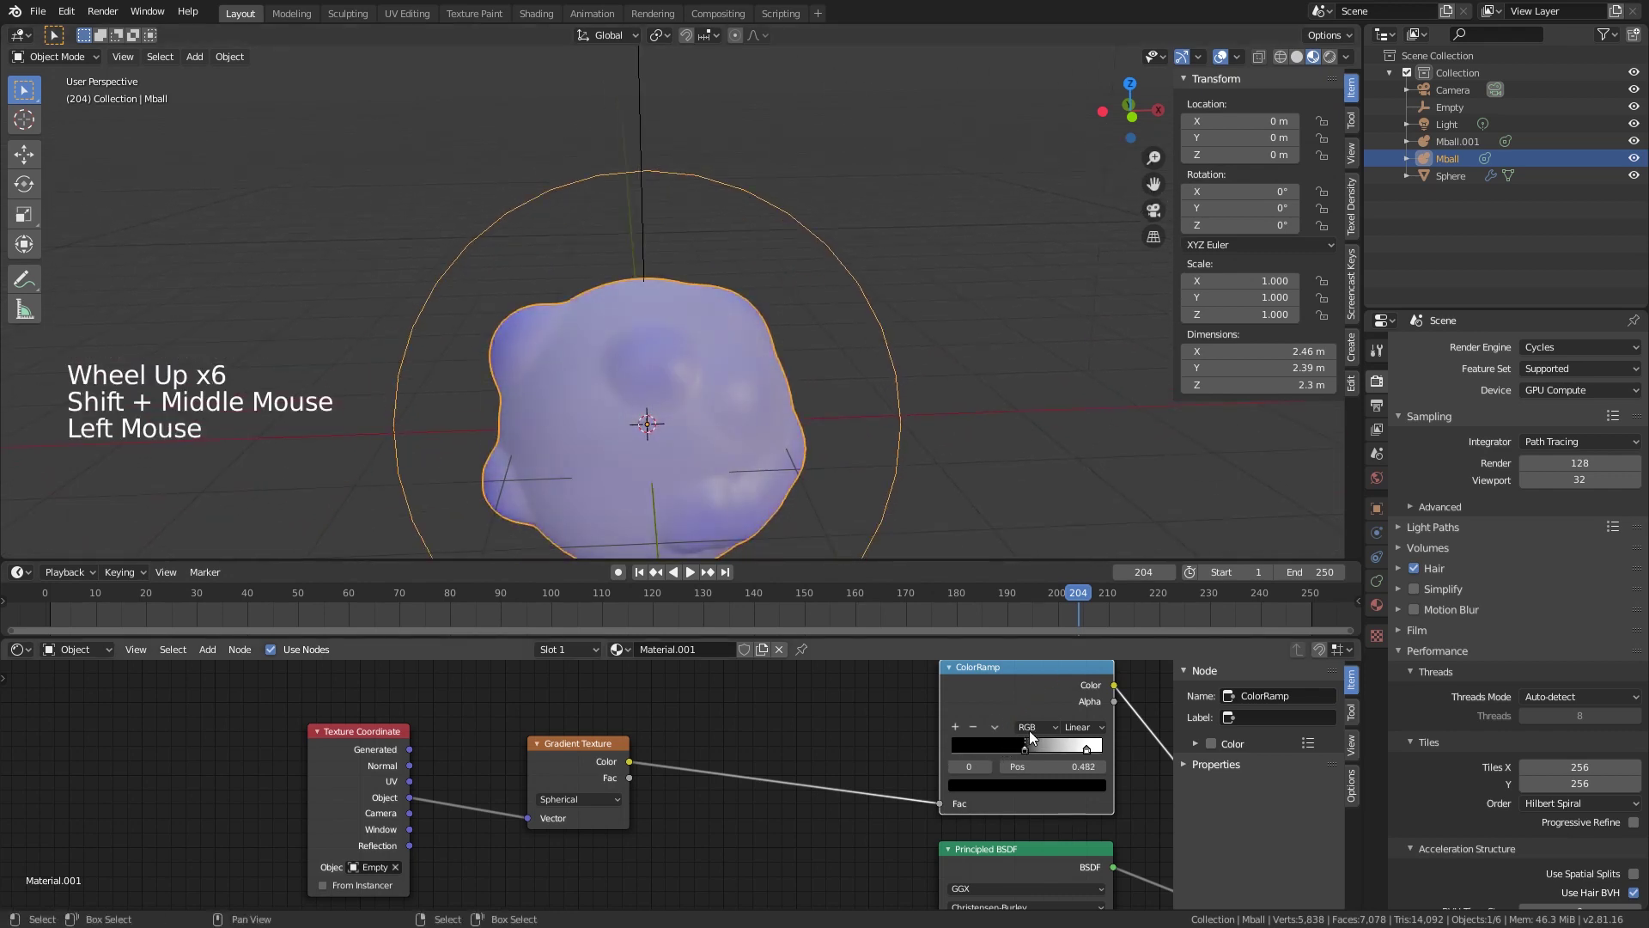
left_click(1083, 760)
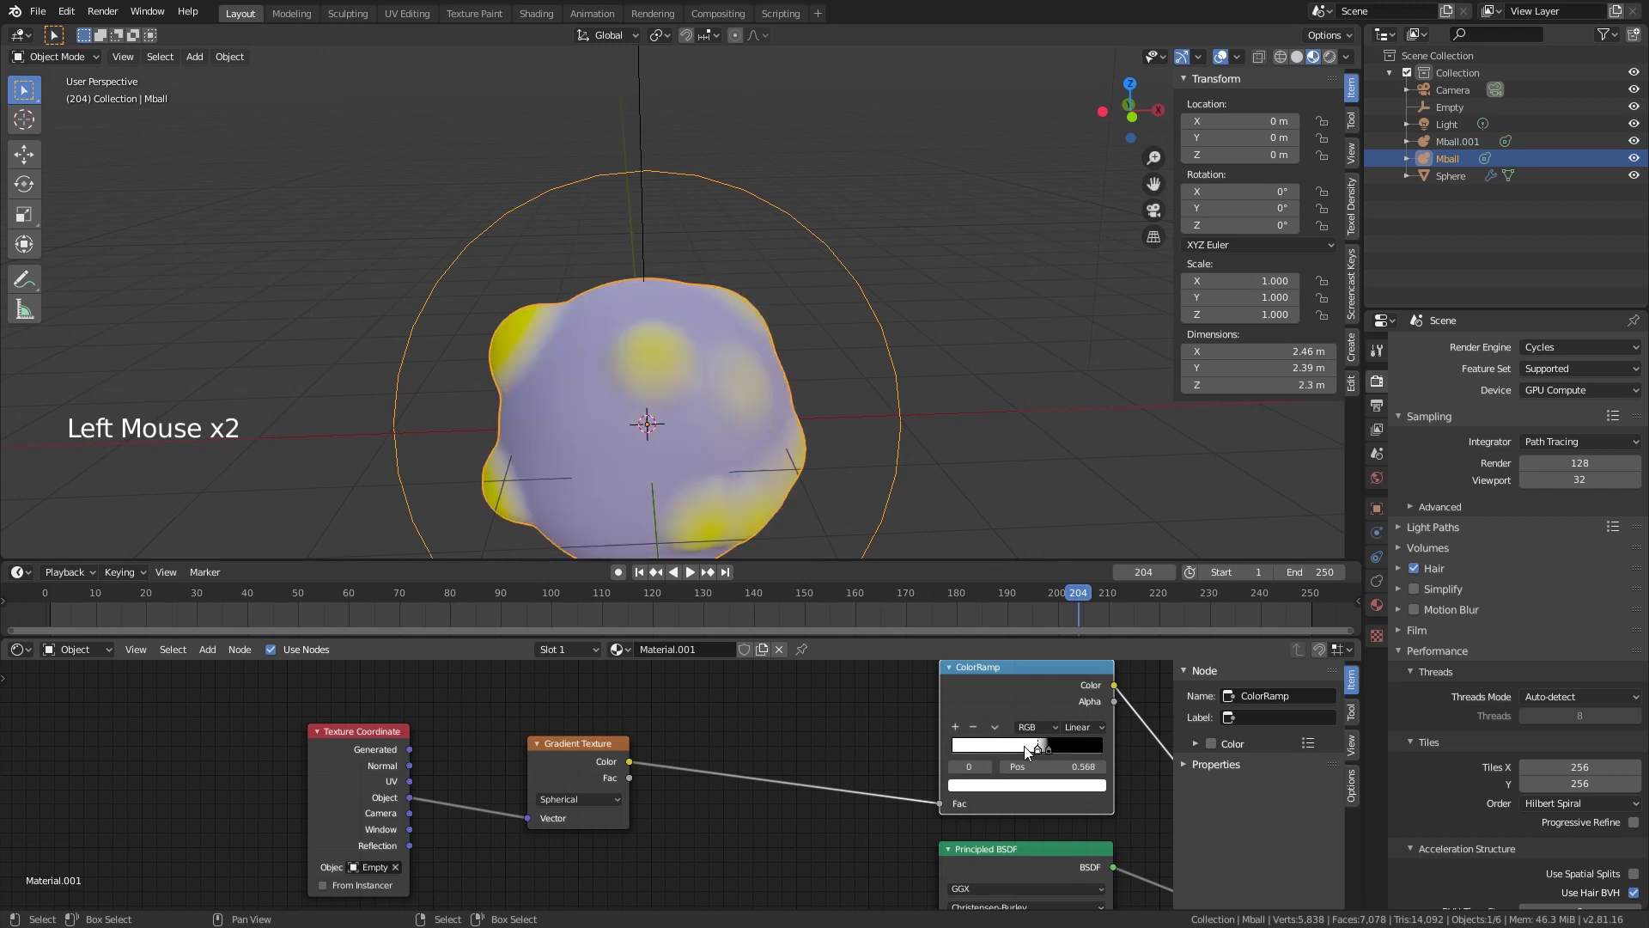
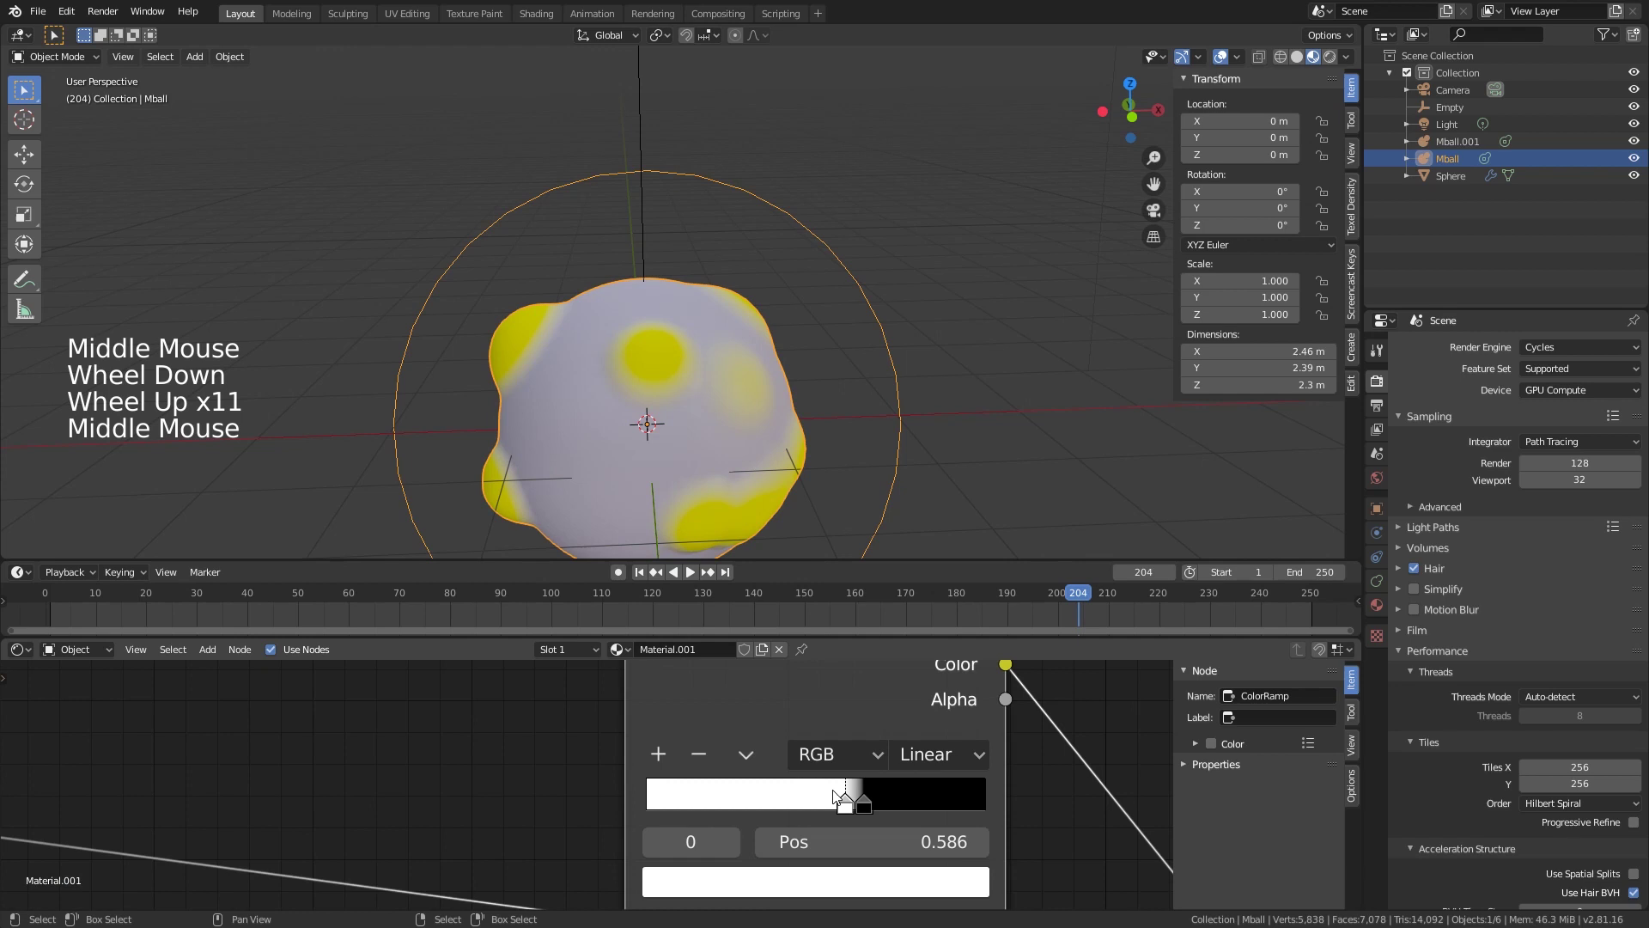
left_click(842, 809)
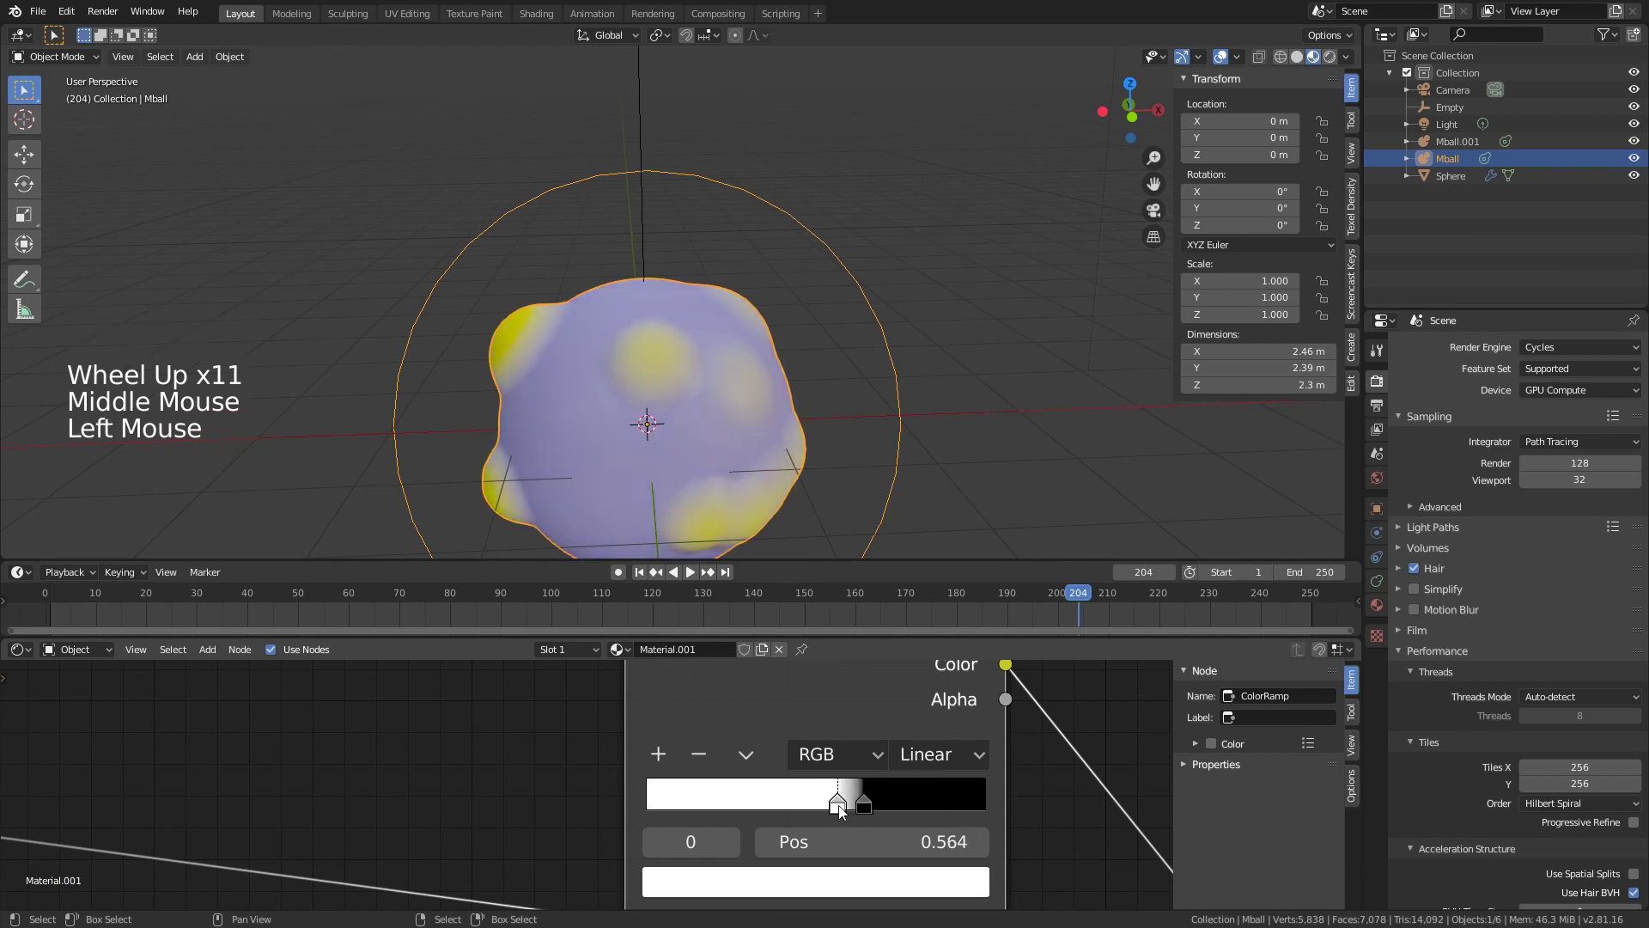
left_click(863, 811)
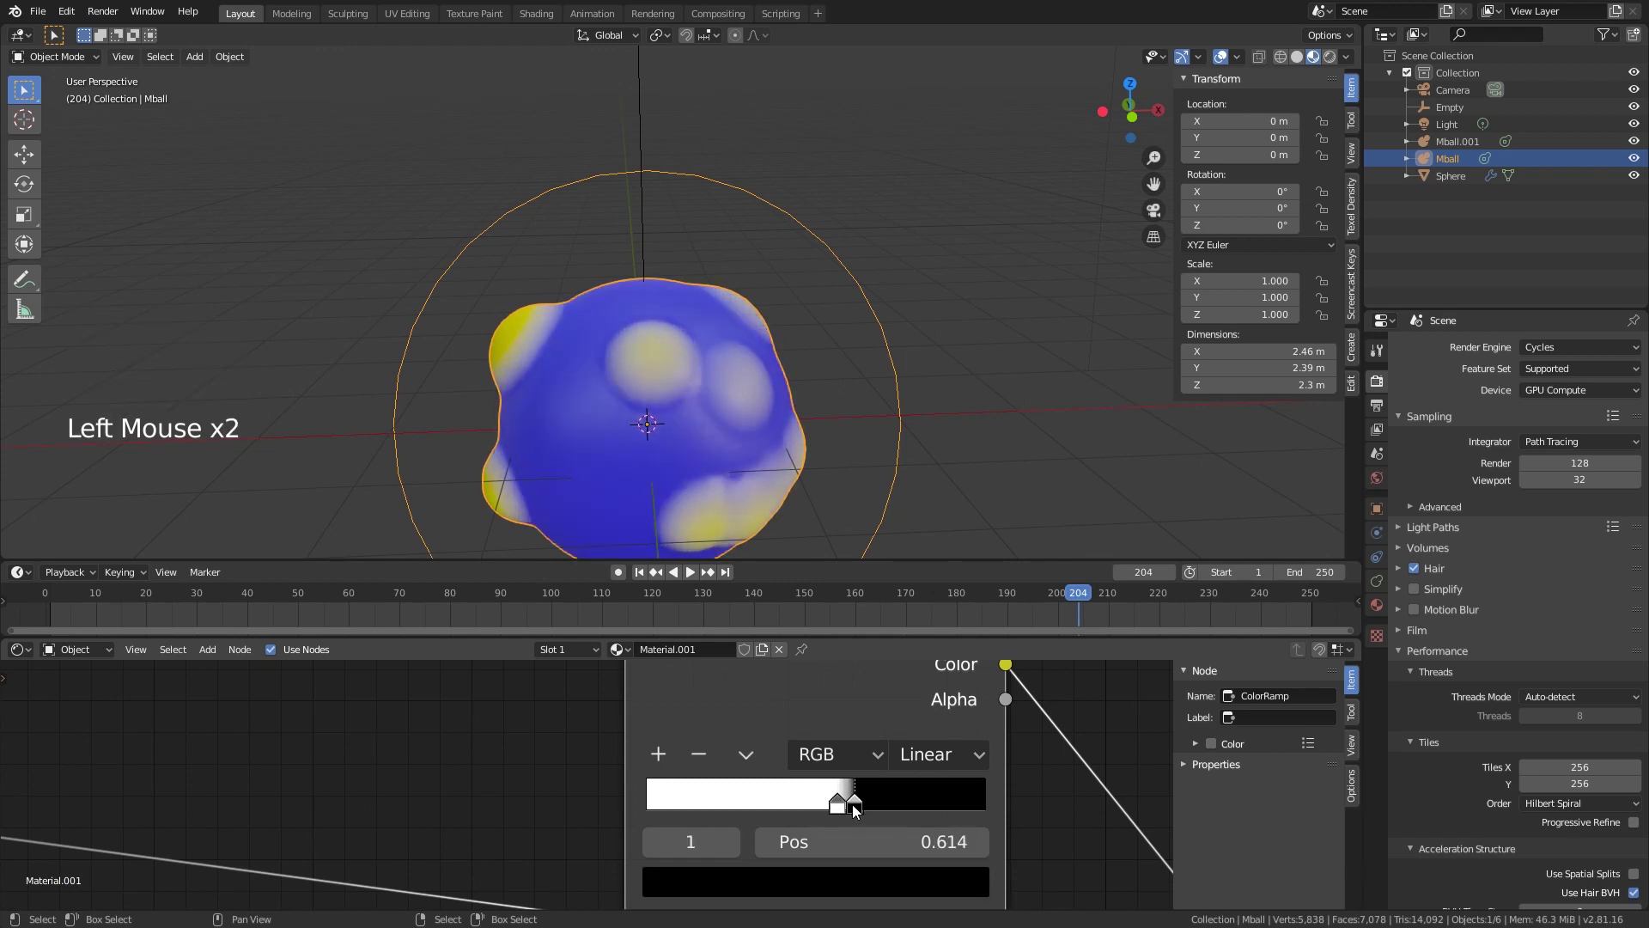
left_click(839, 812)
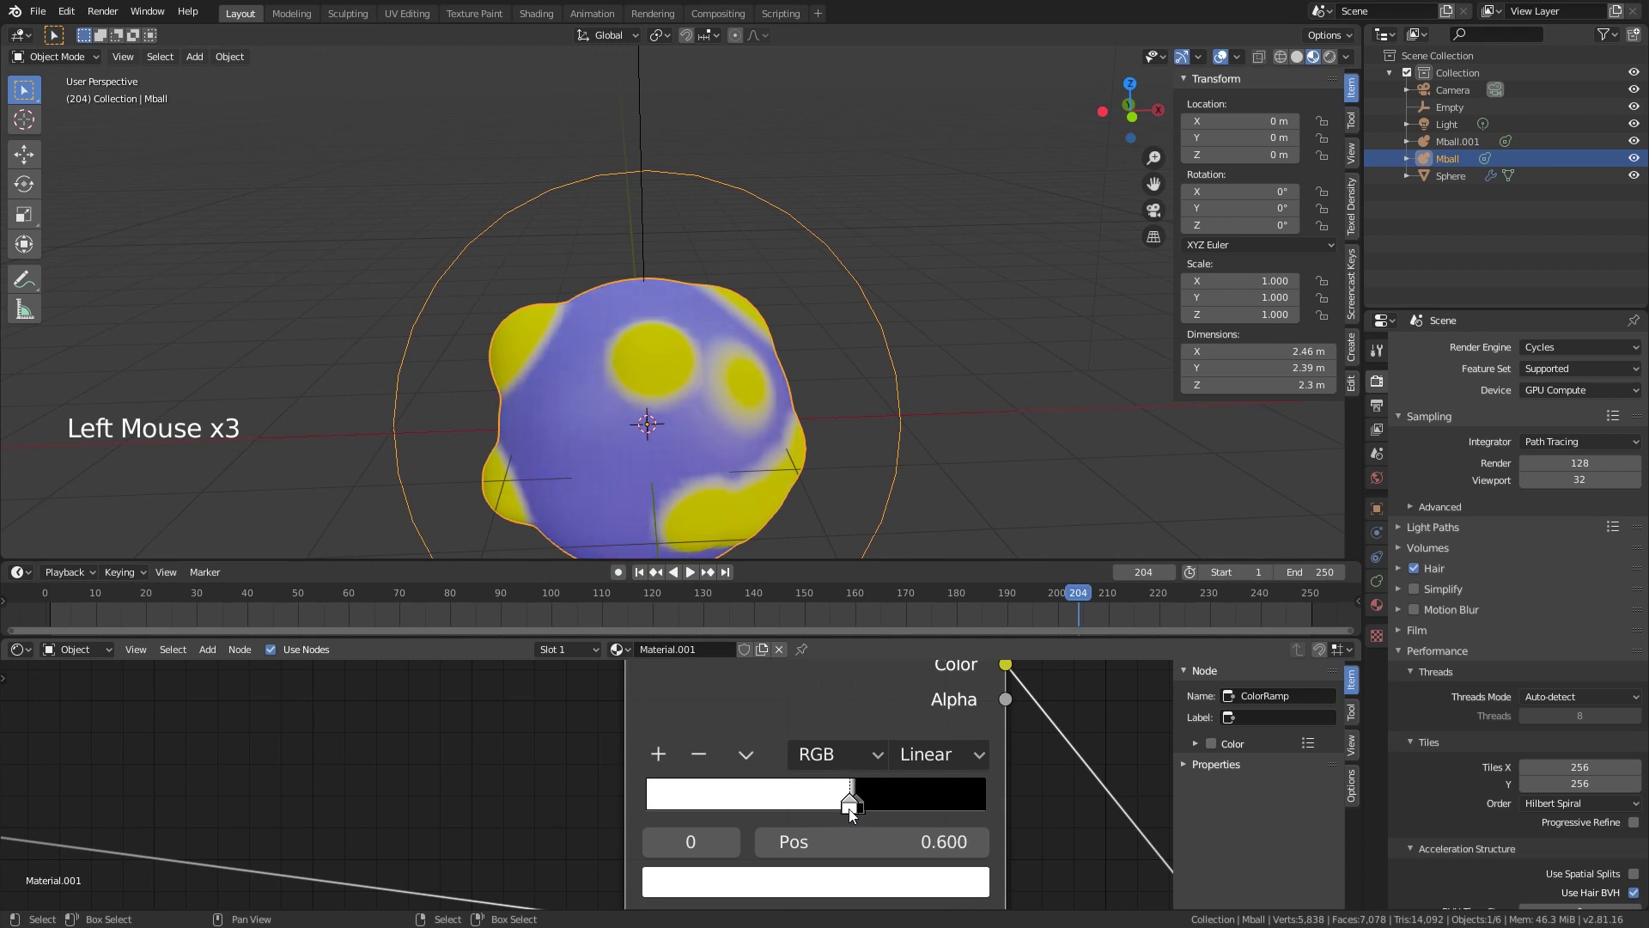
middle_click(858, 820)
scroll("up", 3)
left_click(882, 827)
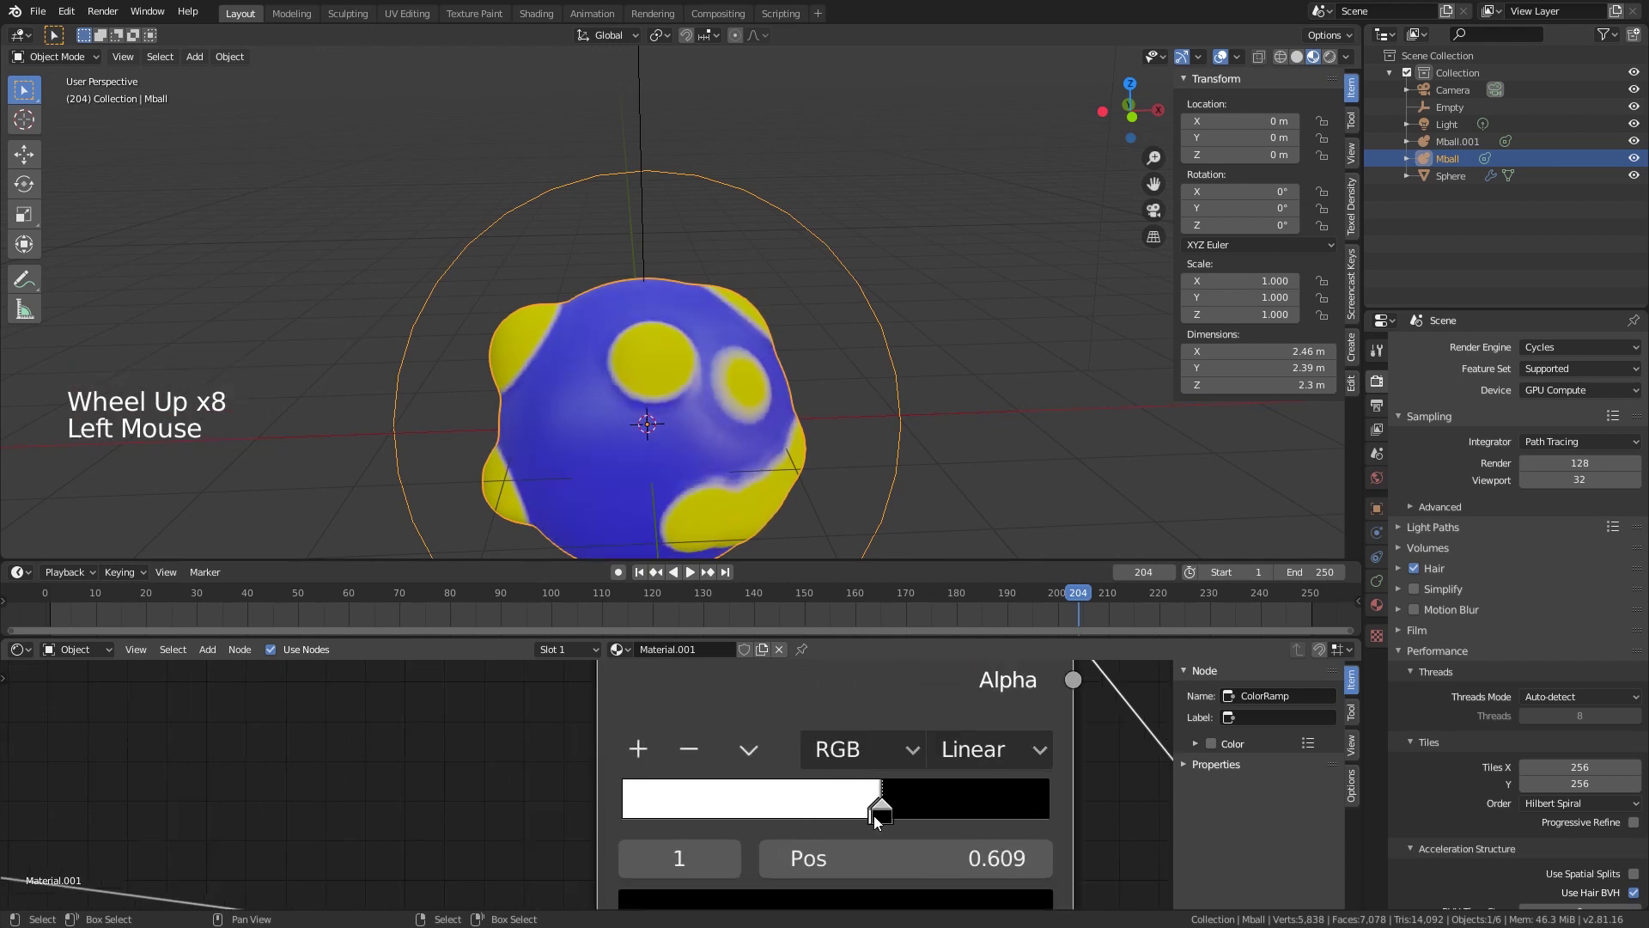
Step: Nudge the ramp stops closer together to sharpen the spot edges
middle_click(920, 814)
scroll("up", 3)
left_click(664, 770)
scroll("up", 3)
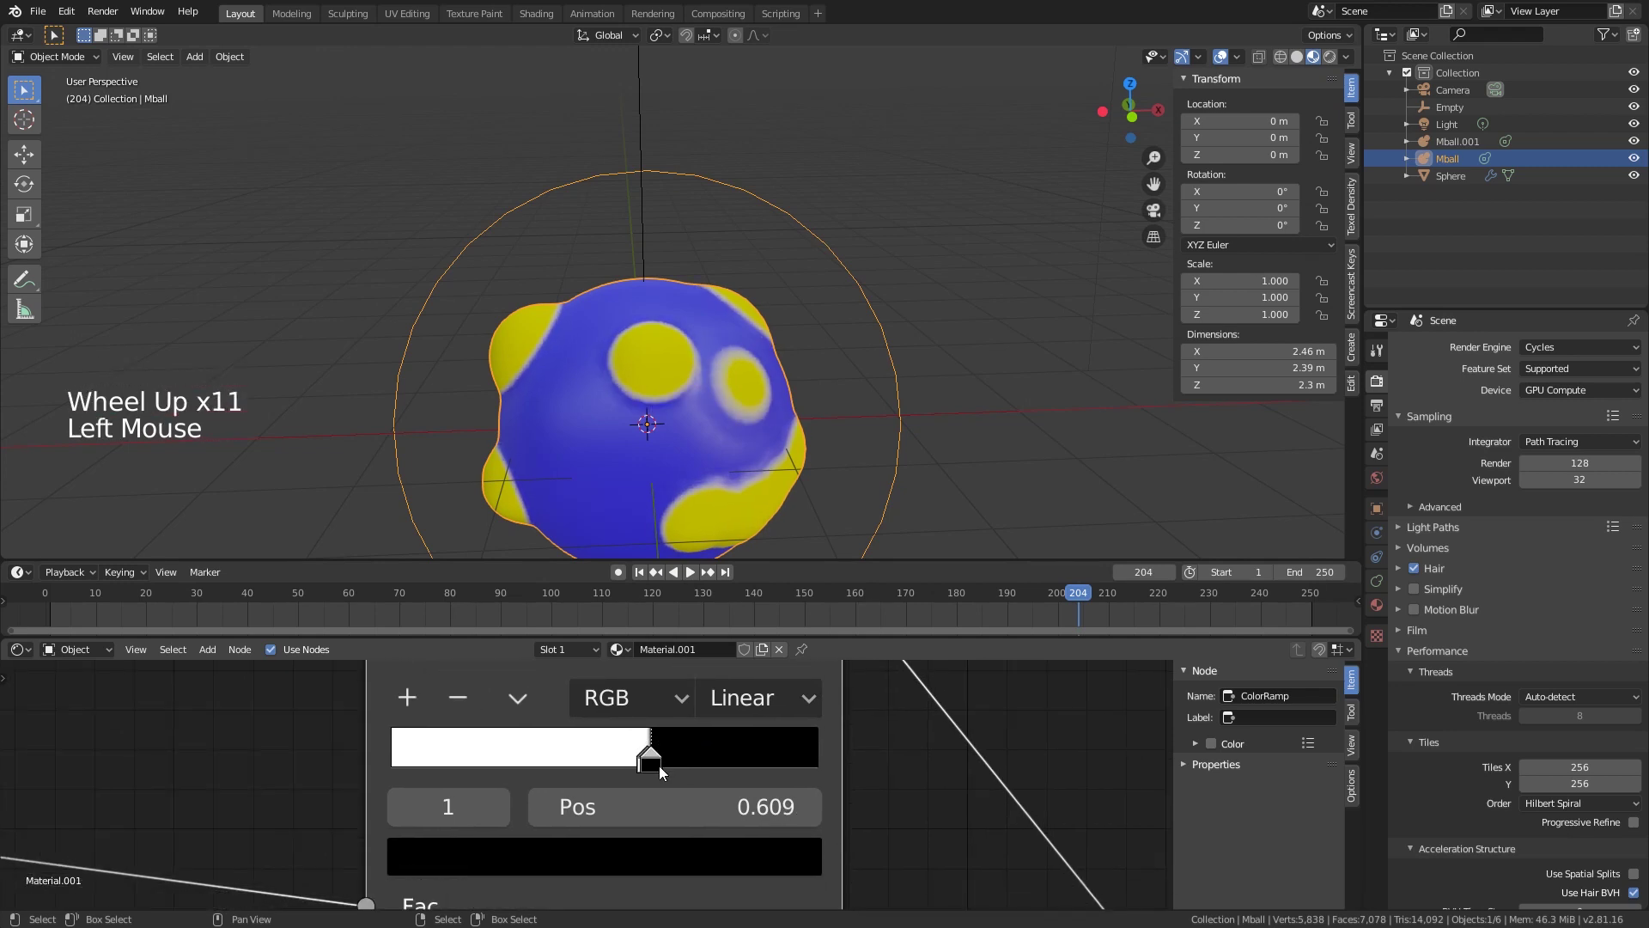
left_click(645, 772)
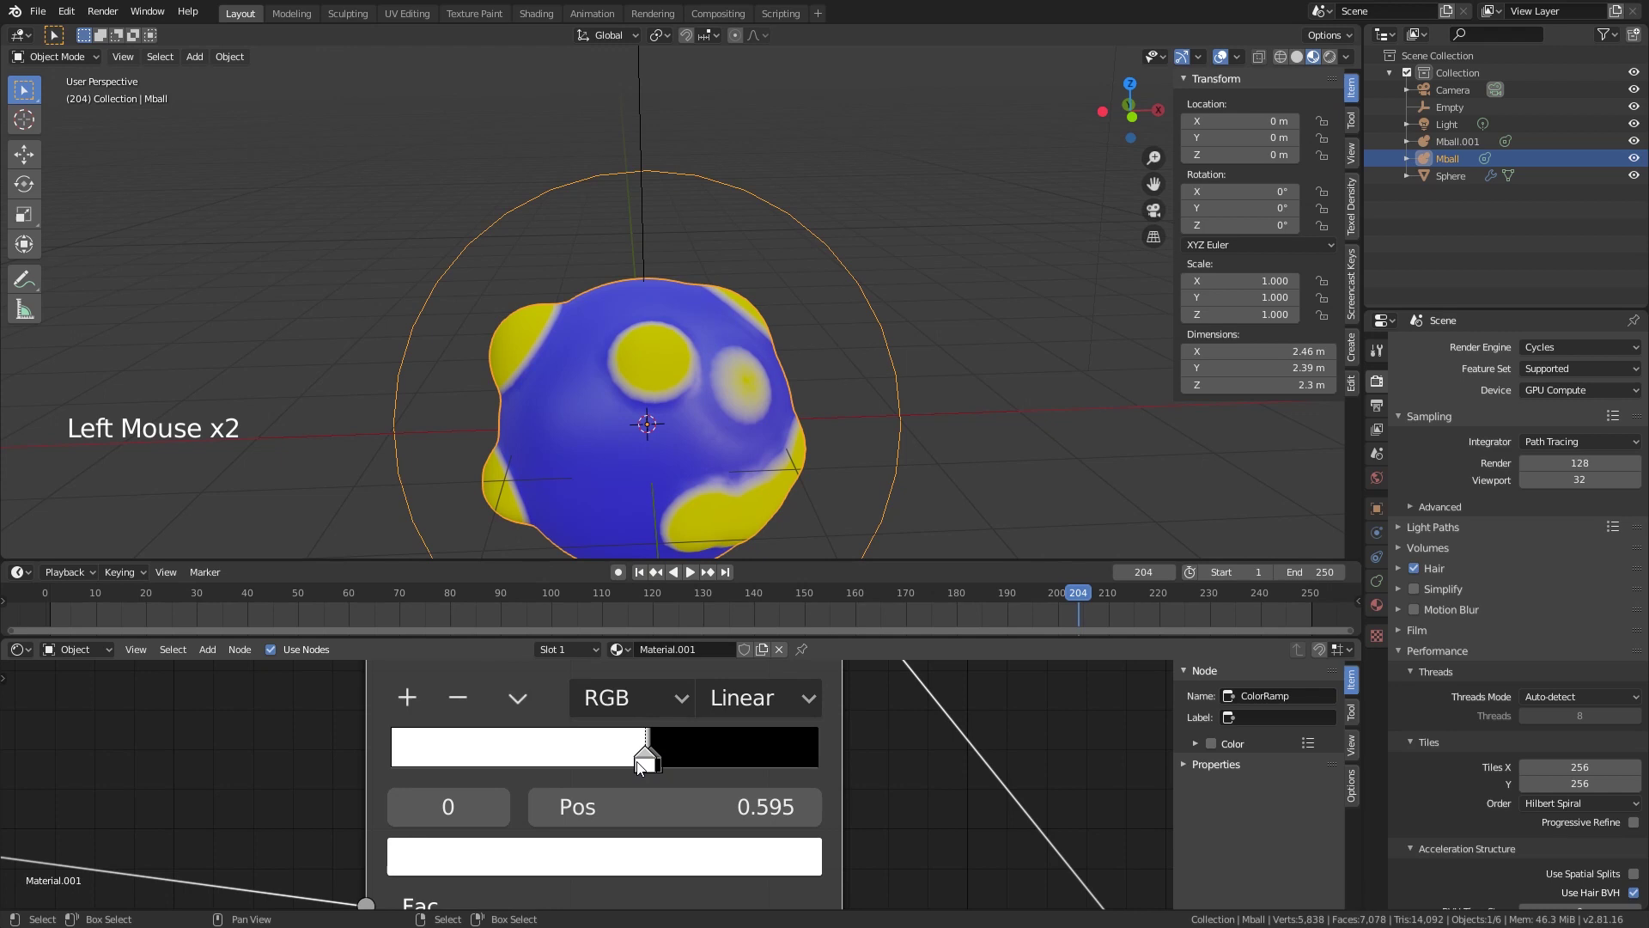
left_click(663, 773)
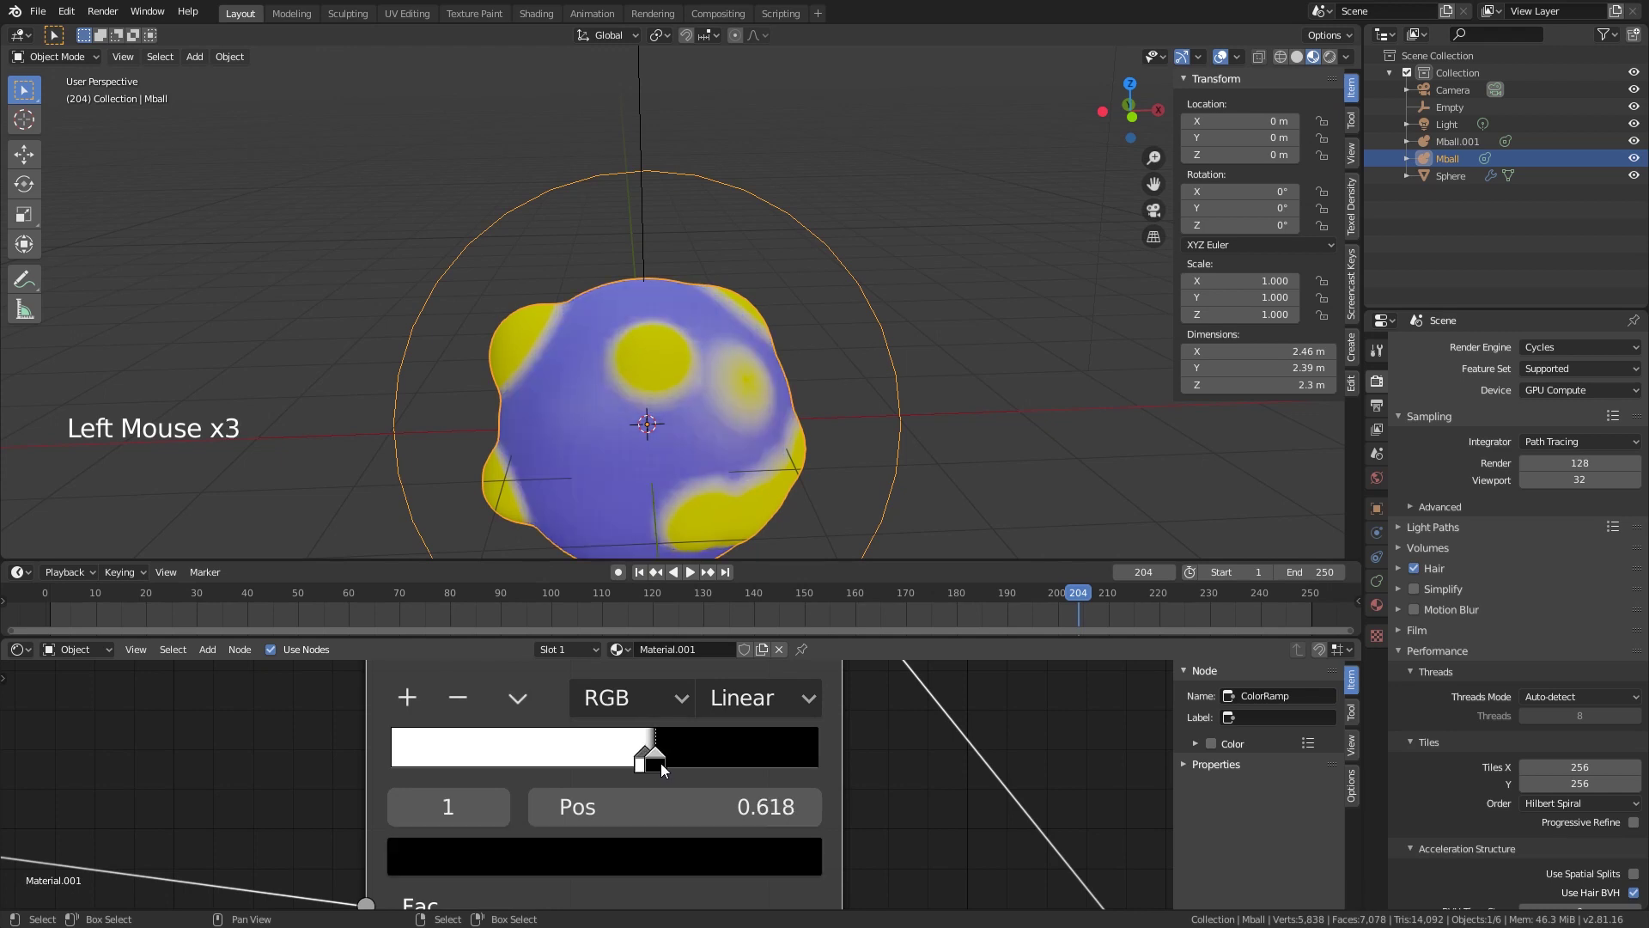
left_click(647, 767)
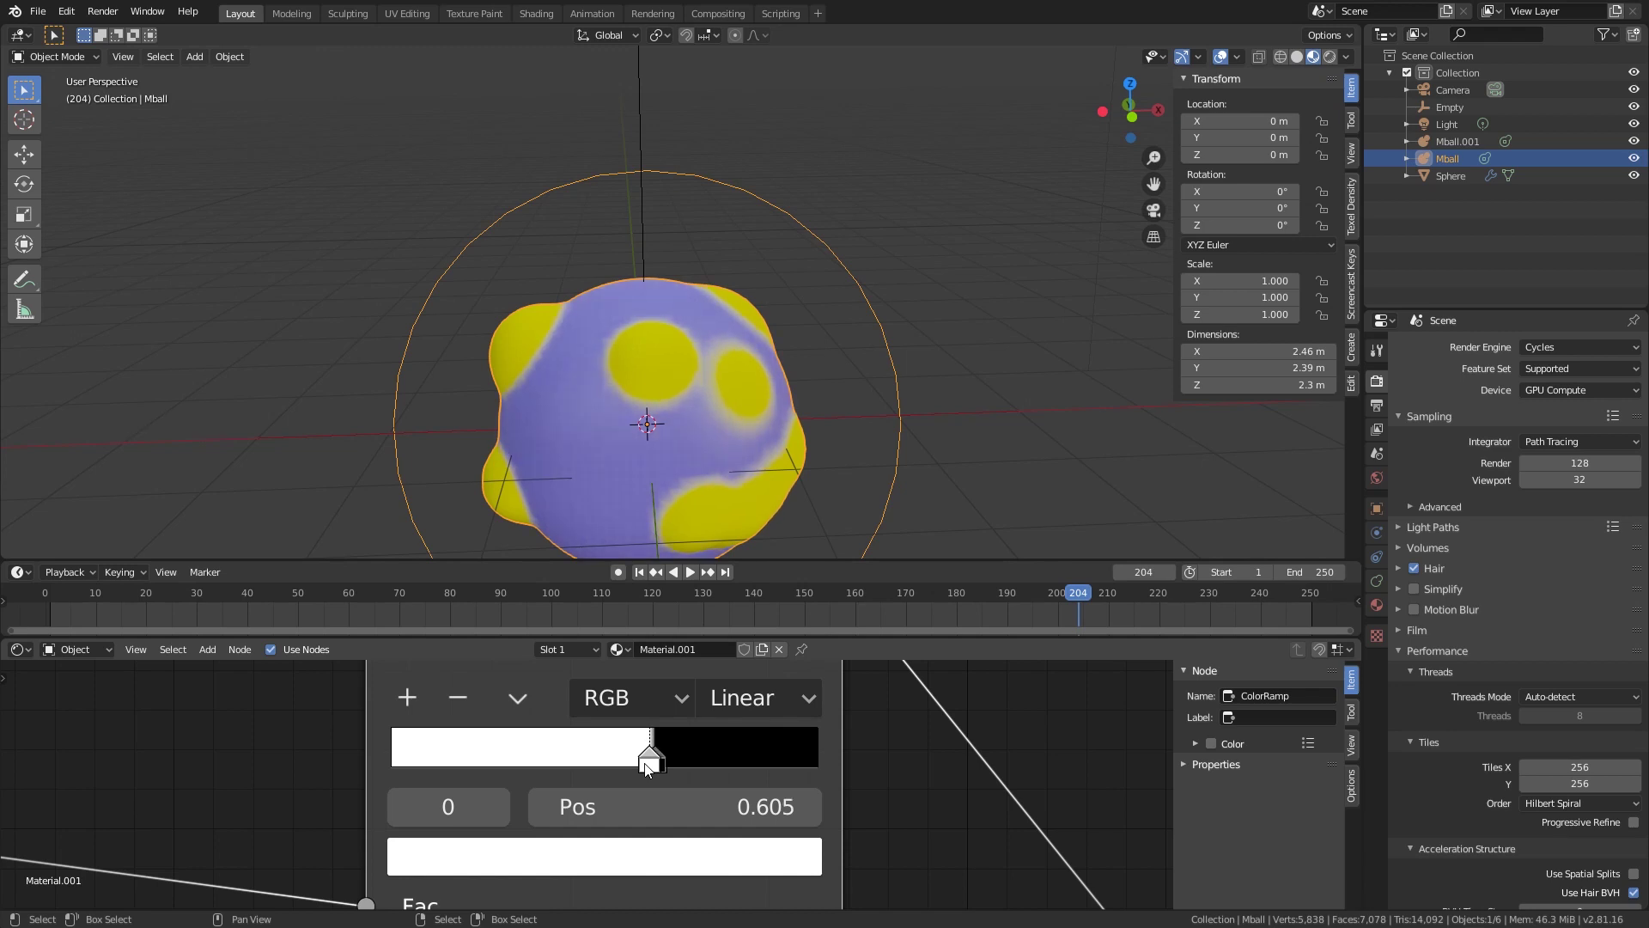
left_click(661, 771)
left_click(661, 773)
scroll("down", 3)
scroll("up", 3)
Step: Orbit around the blob to check the spots, then return to the shader nodes
middle_click(679, 747)
scroll("down", 3)
middle_click(715, 364)
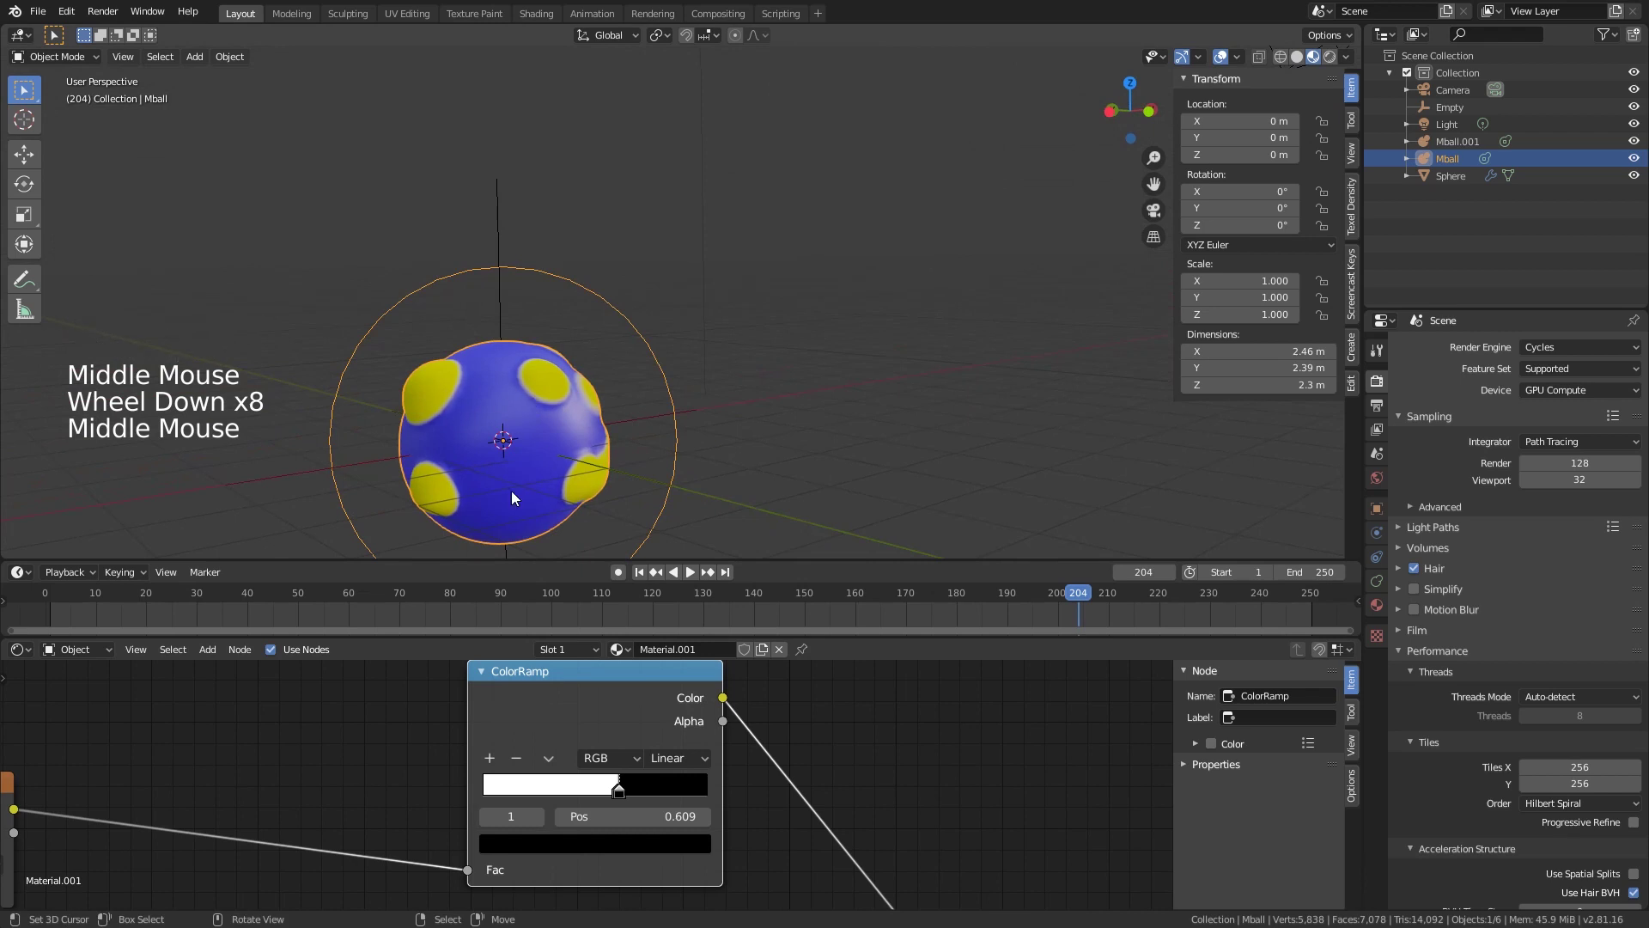
scroll("down", 3)
middle_click(839, 805)
scroll("up", 3)
left_click(600, 776)
scroll("up", 3)
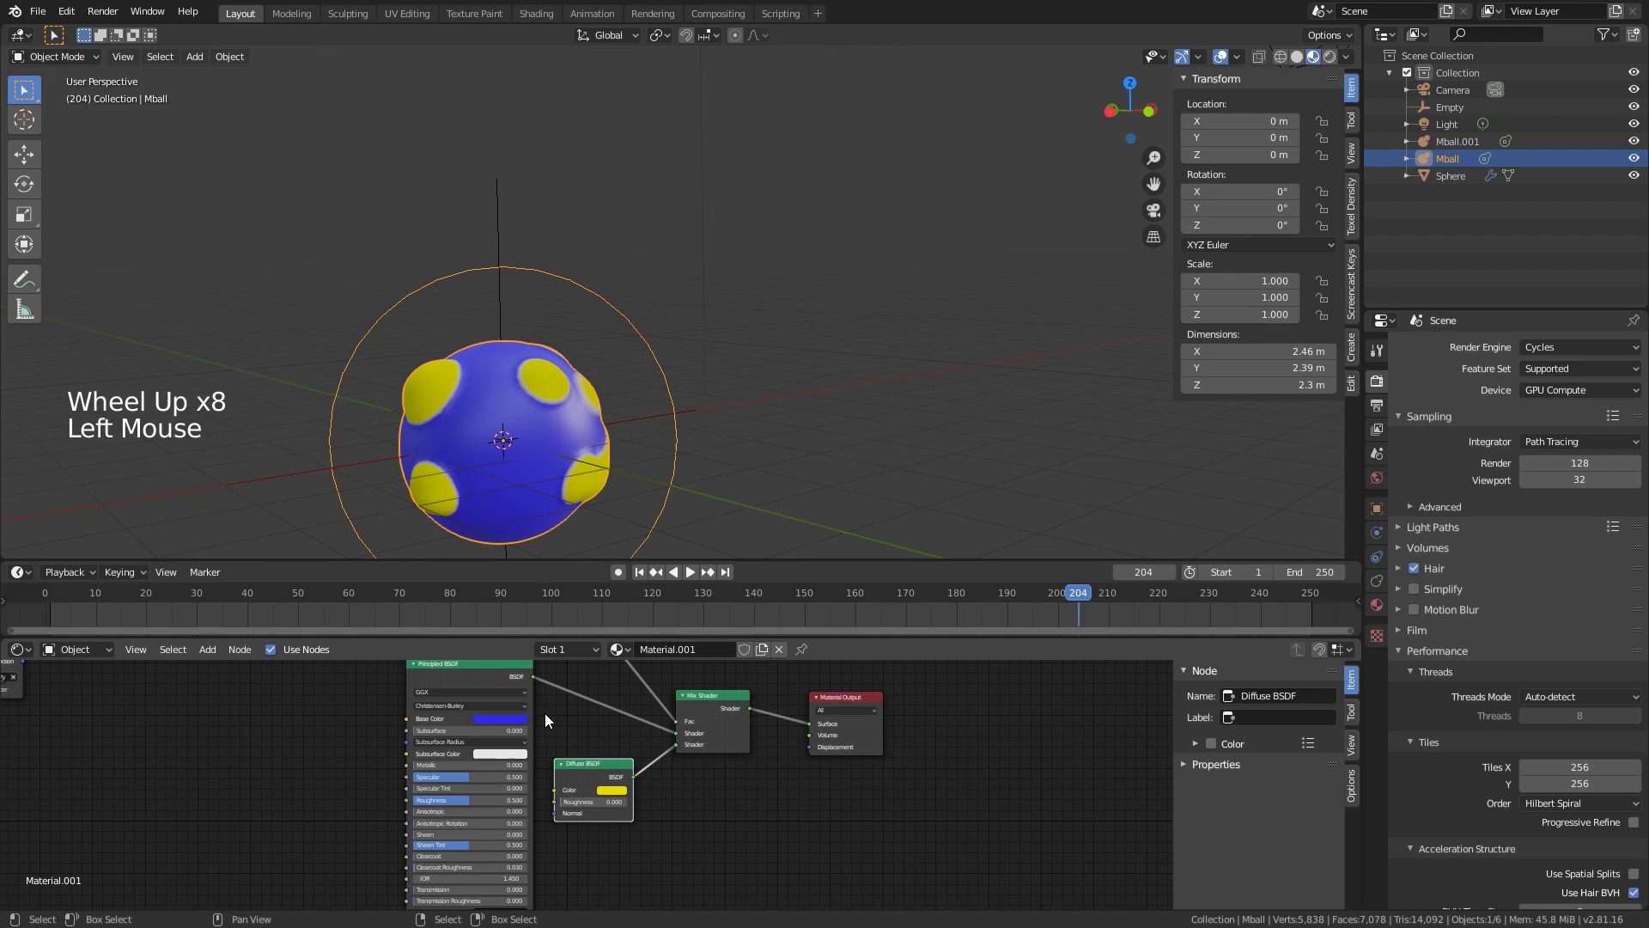
middle_click(608, 759)
Step: Delete the yellow Diffuse BSDF and wire a Glass BSDF into the Mix Shader instead
scroll("up", 3)
left_click(618, 767)
key("Delete")
key("shift+a")
key("s")
left_click(671, 784)
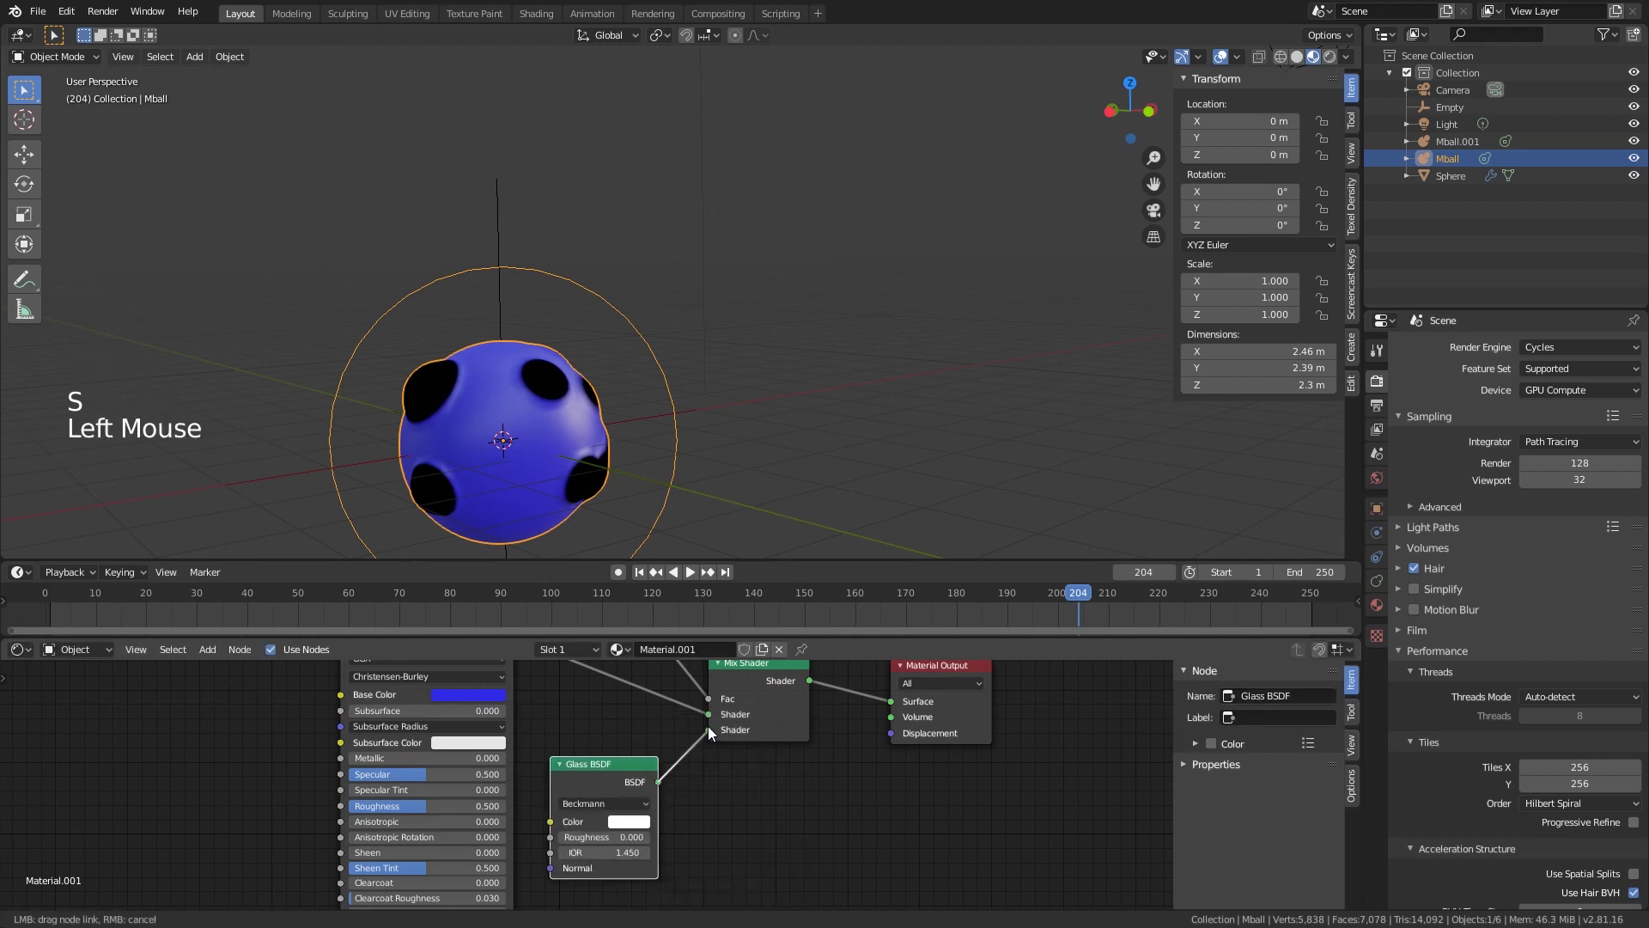
Step: Bring the Principled BSDF into view and start editing its Base Color
middle_click(660, 723)
middle_click(514, 735)
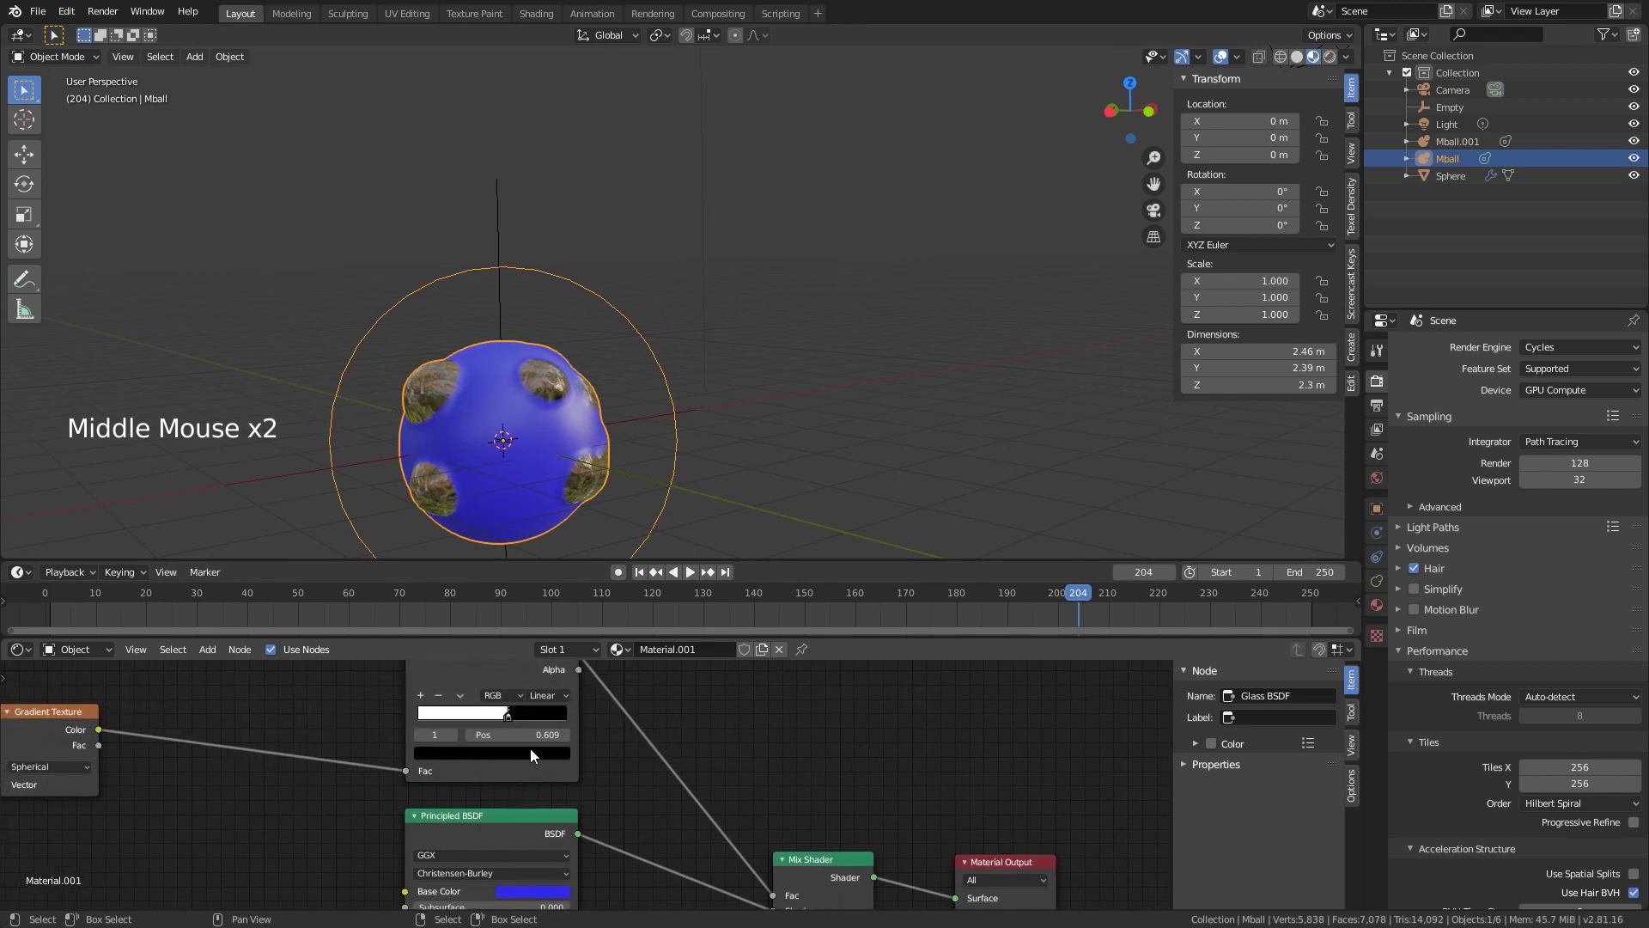
middle_click(756, 804)
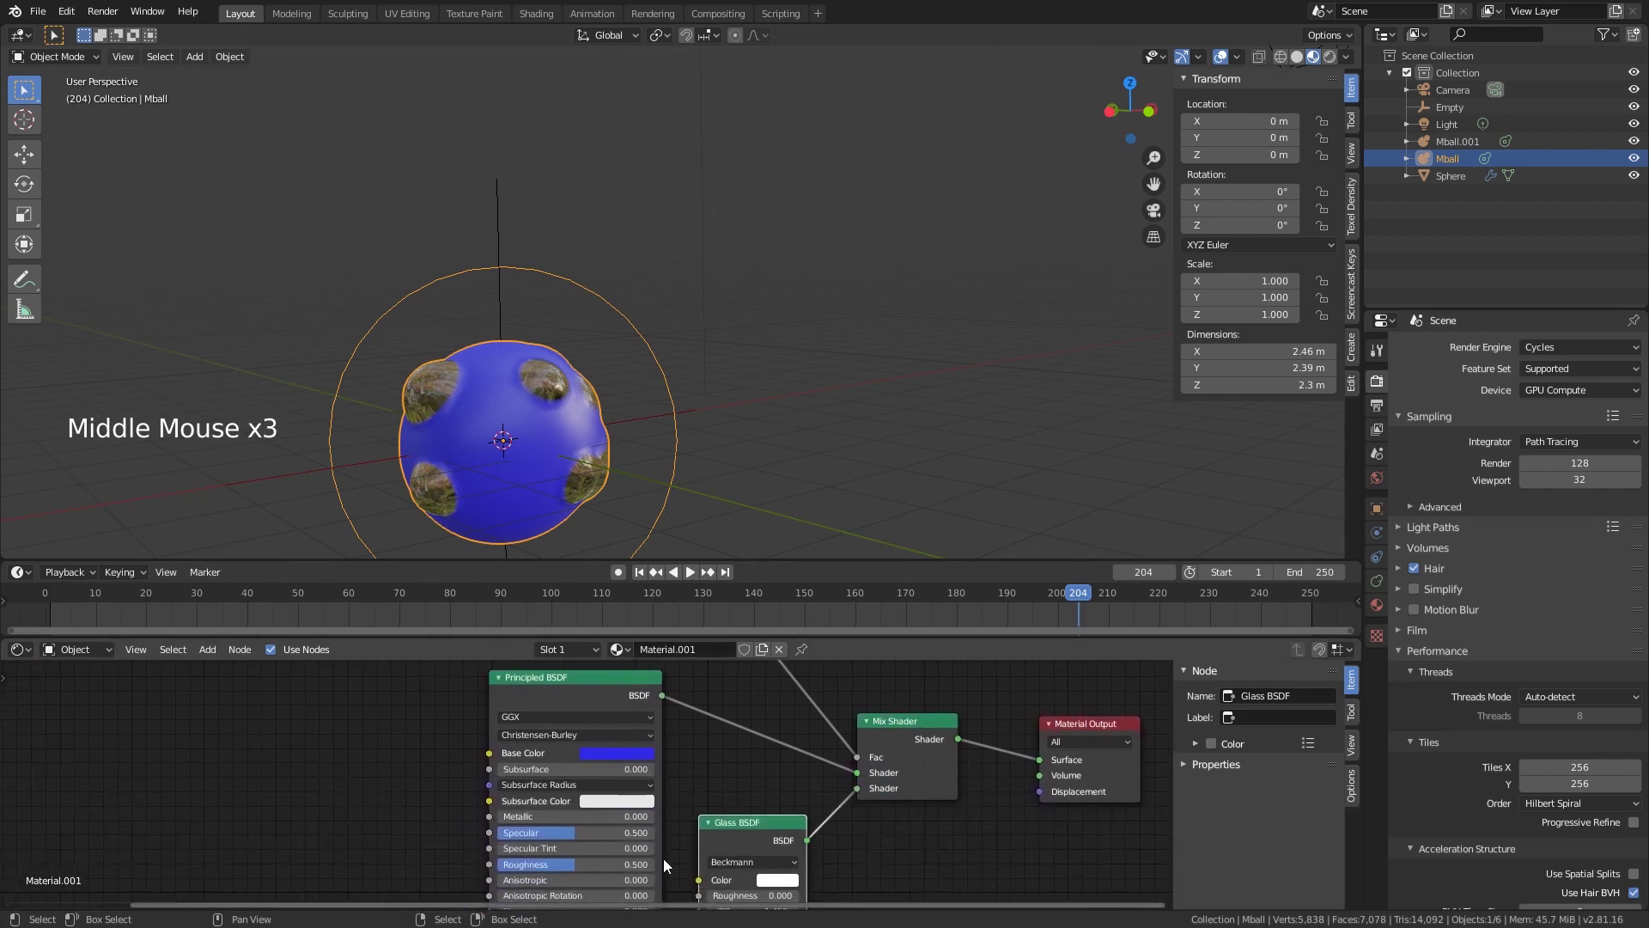
scroll("up", 3)
left_click(619, 747)
scroll("up", 3)
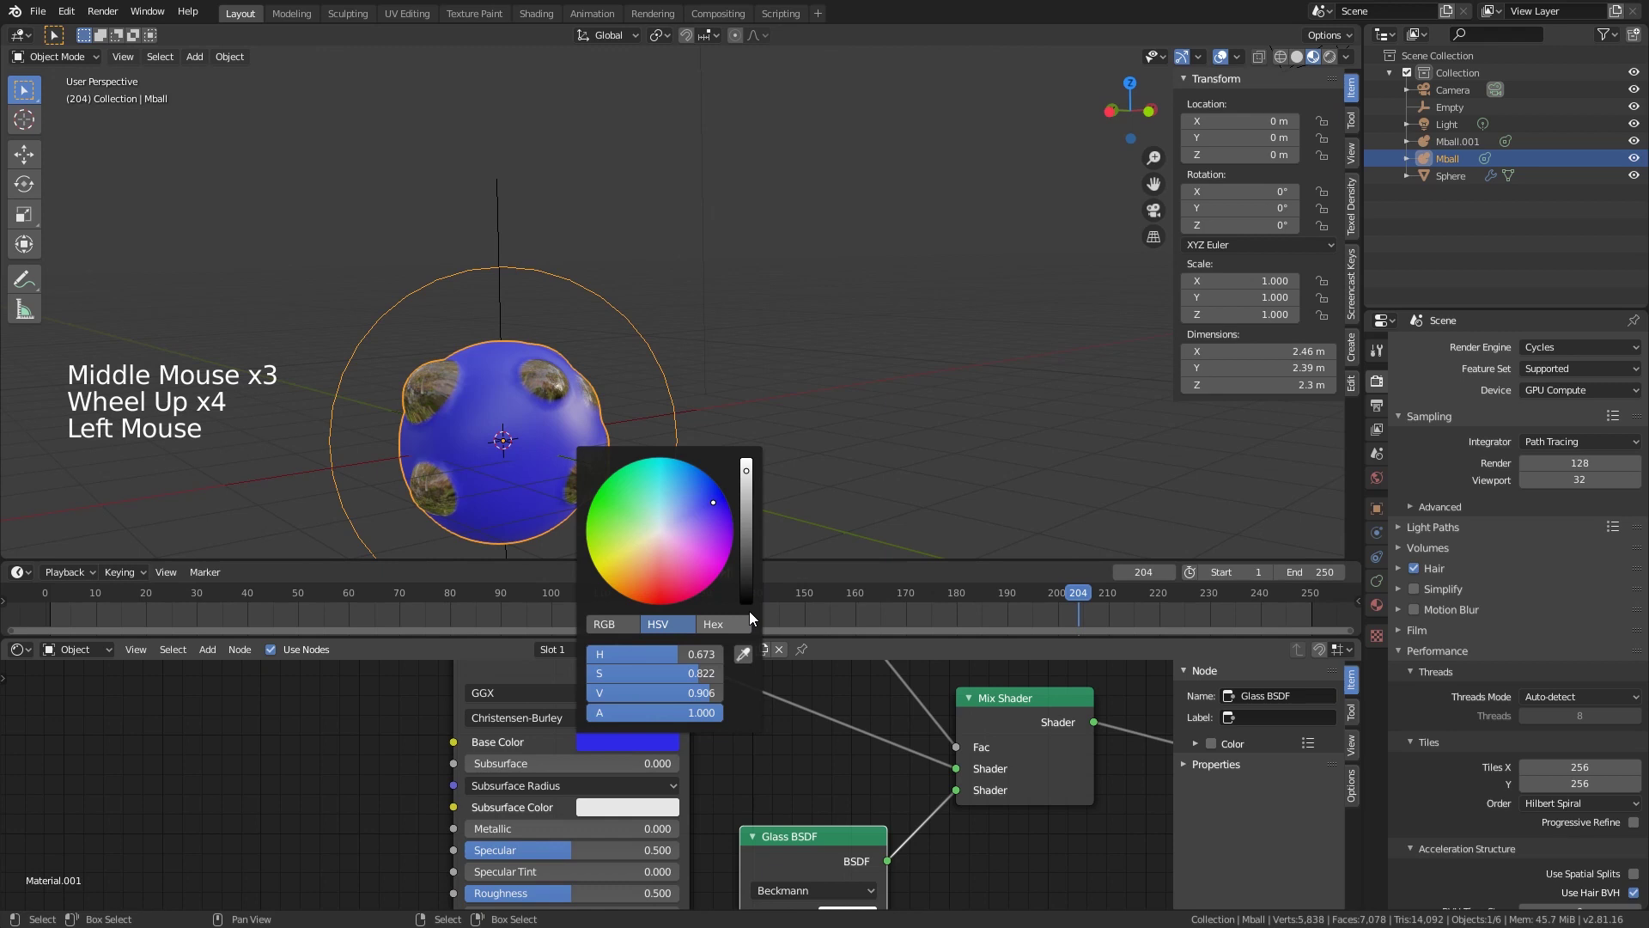
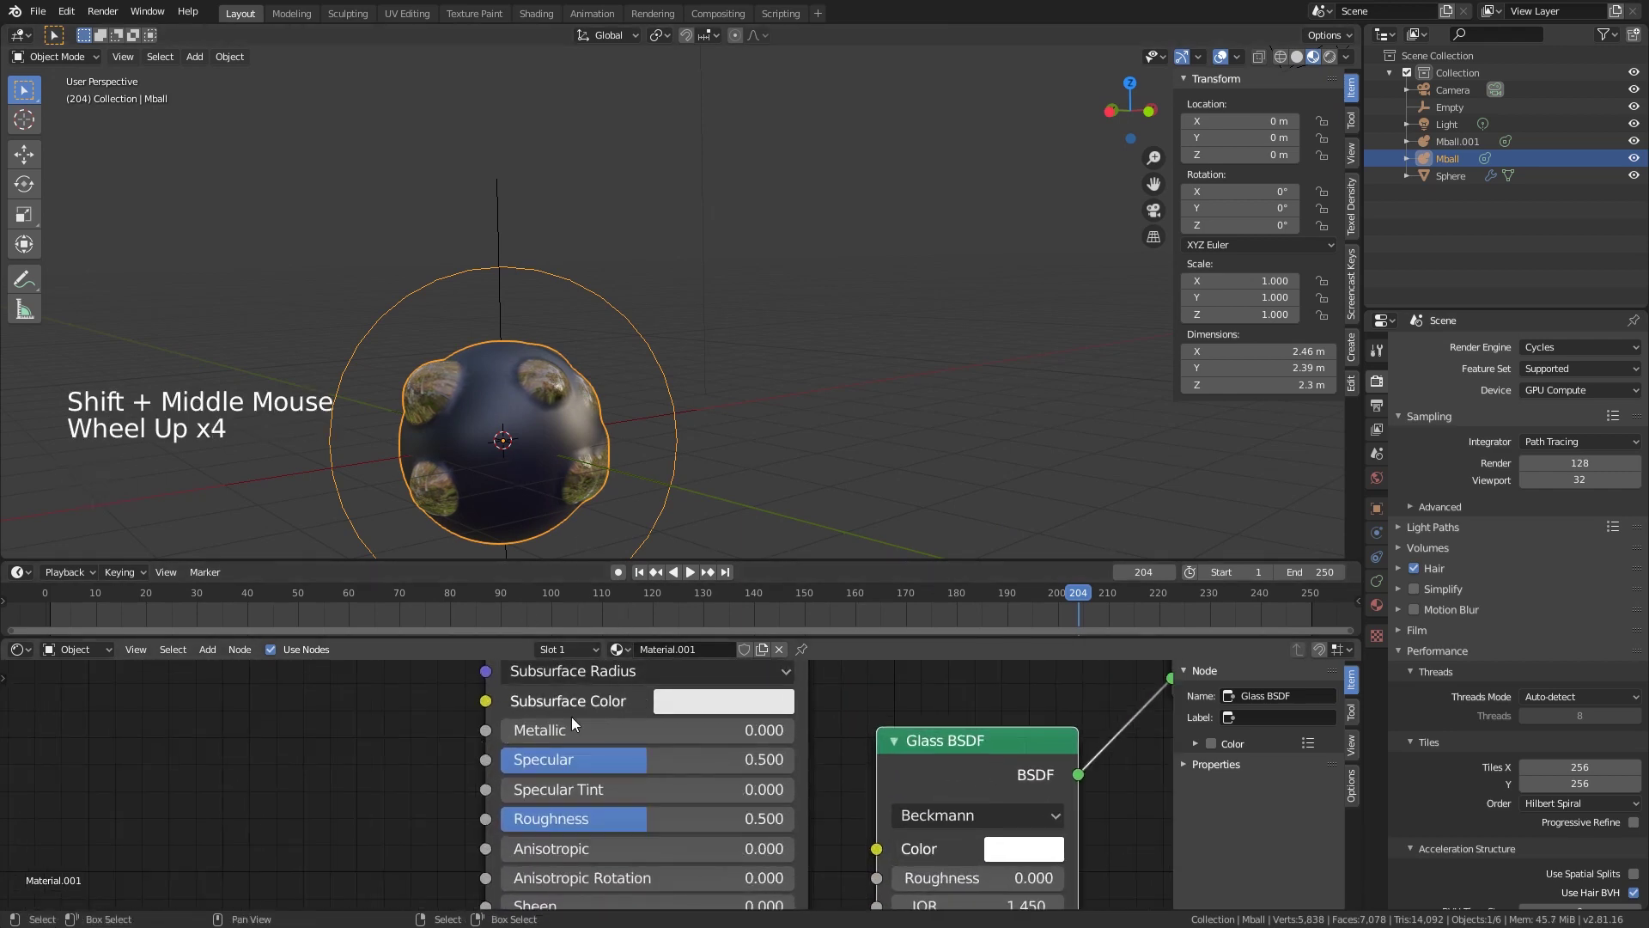
Step: Darken the Principled Base Color value to about 0.113 and zoom onto the blob
middle_click(509, 772)
left_click(713, 720)
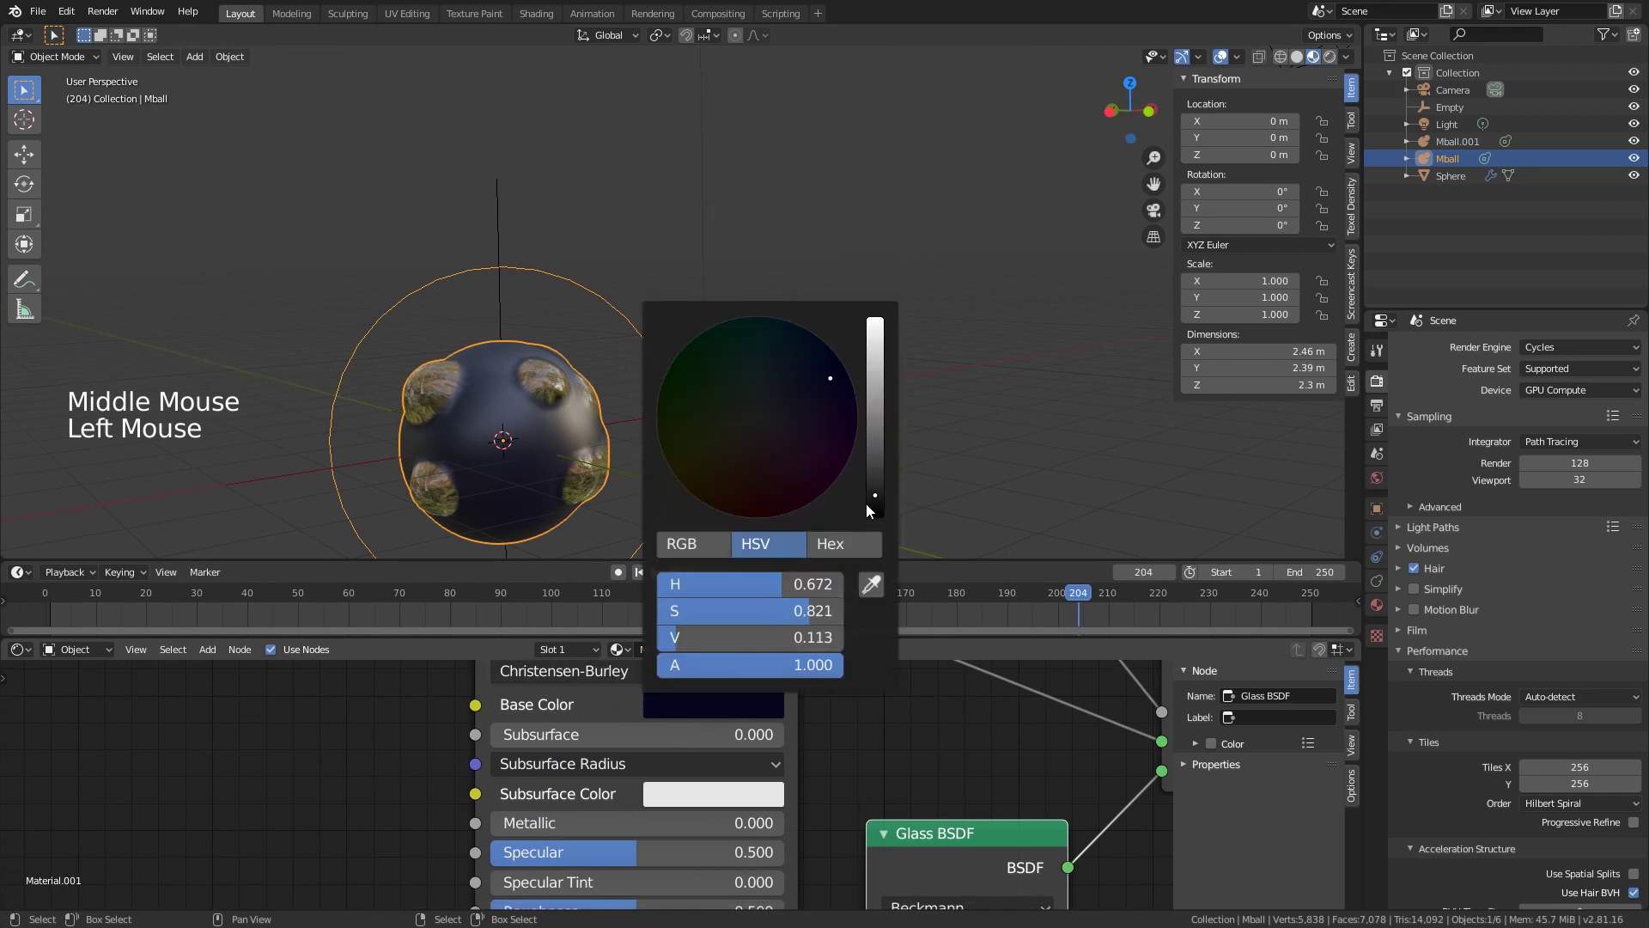
middle_click(707, 480)
scroll("up", 3)
middle_click(583, 516)
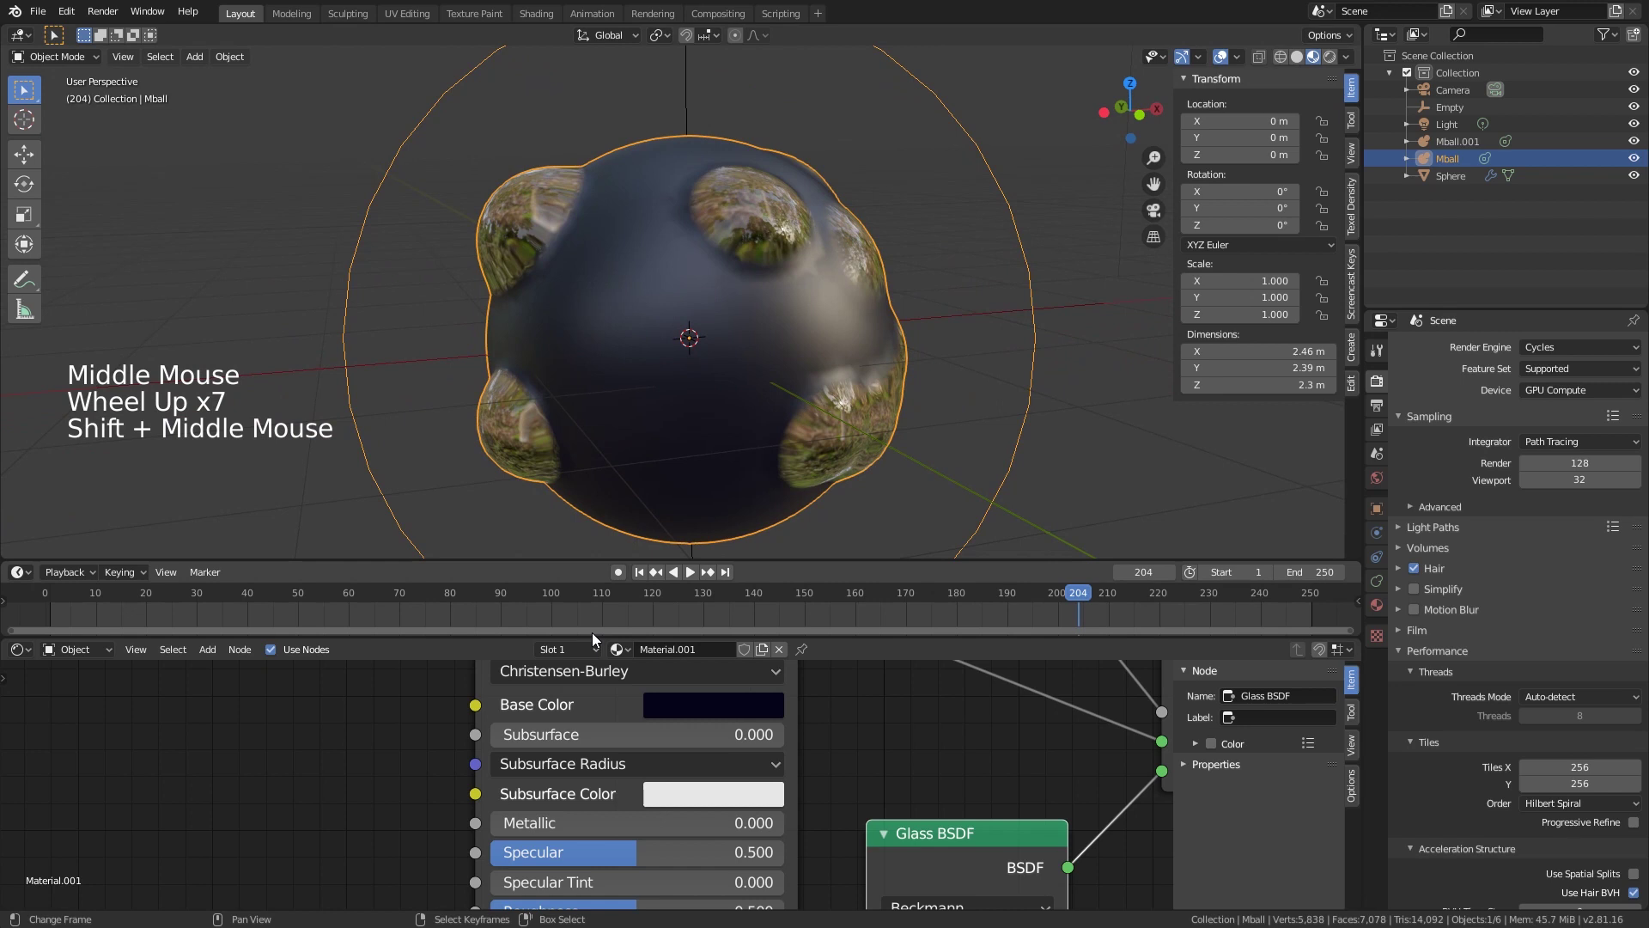
middle_click(402, 832)
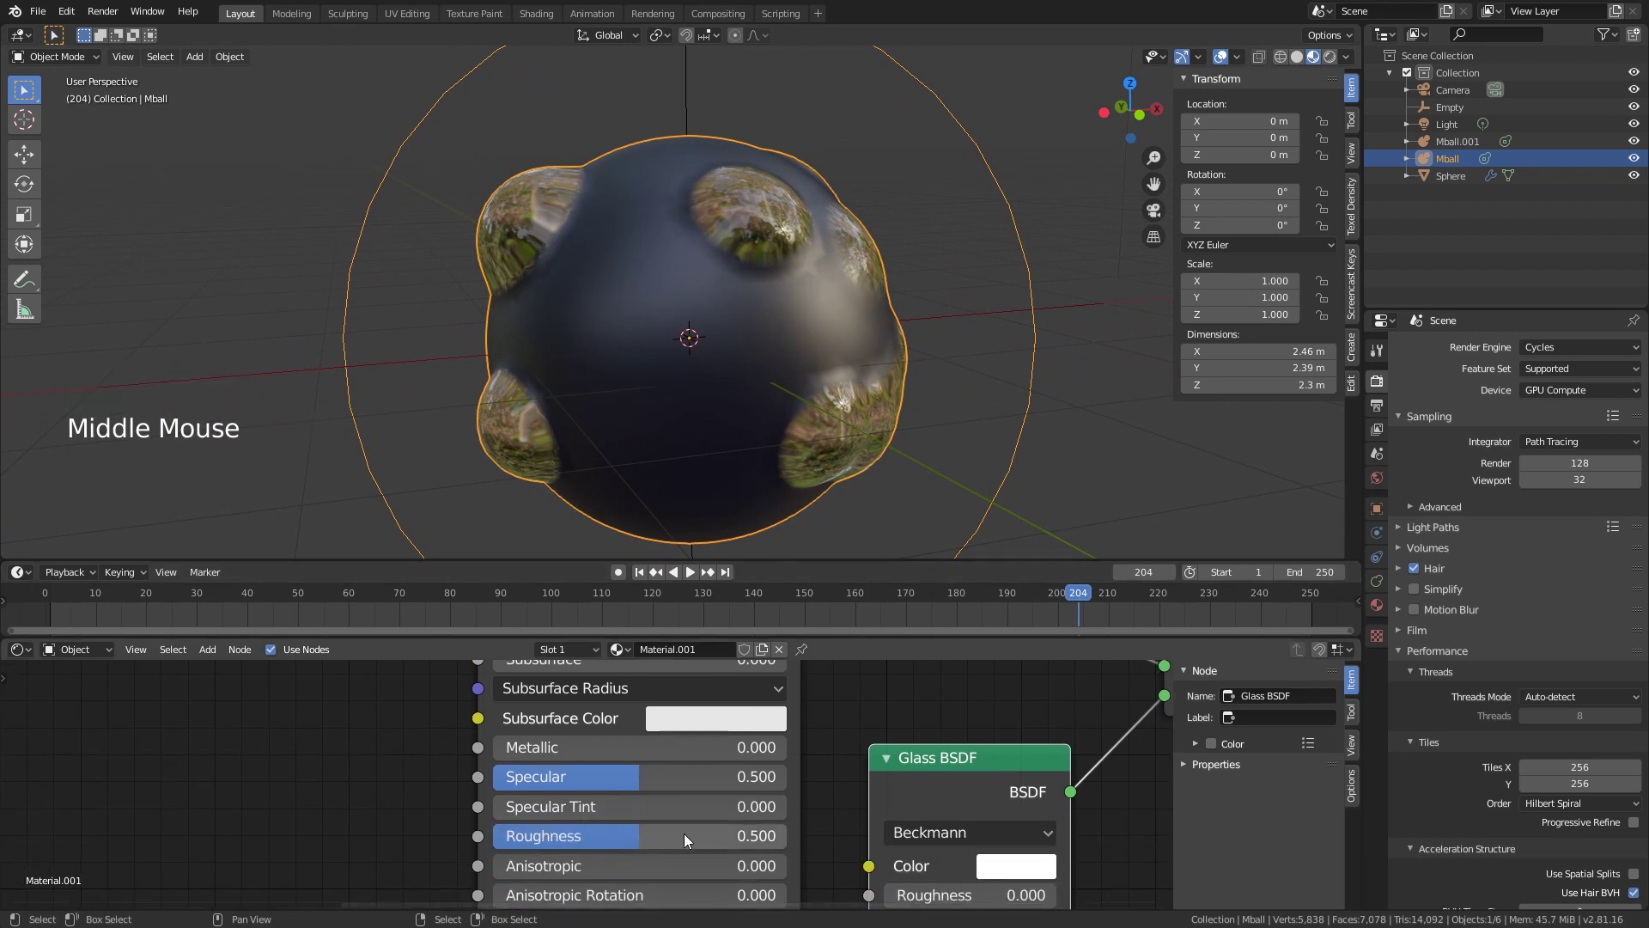
middle_click(341, 812)
scroll("down", 3)
Step: Add an Image Texture node to the blob material
middle_click(400, 770)
key("shift+a")
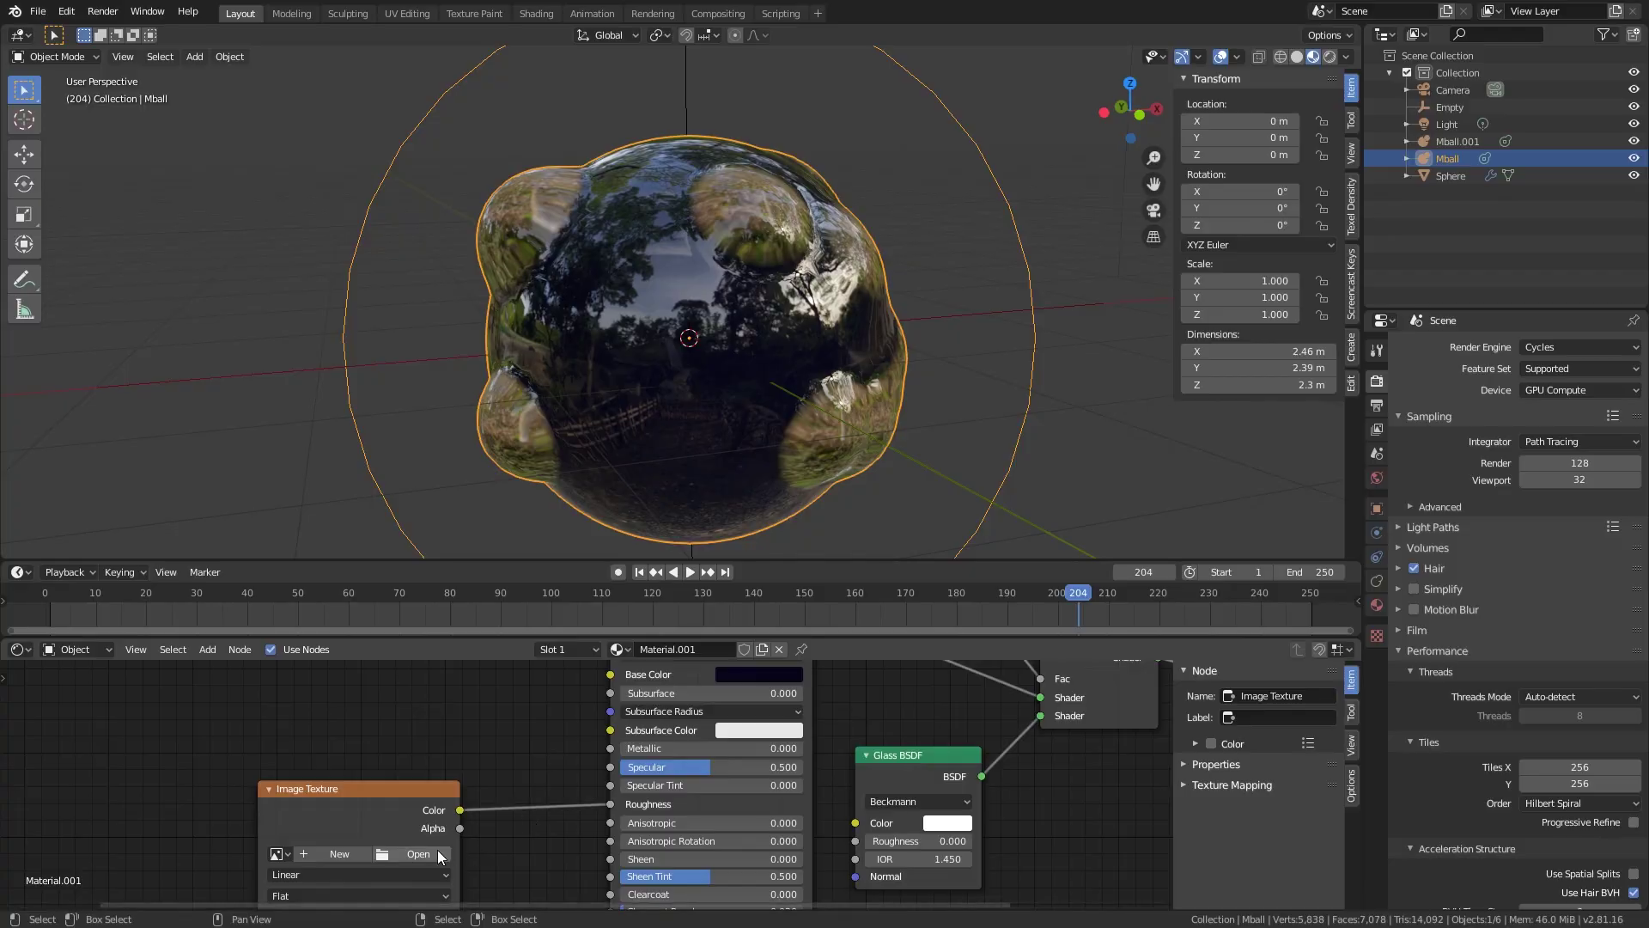
left_click(445, 860)
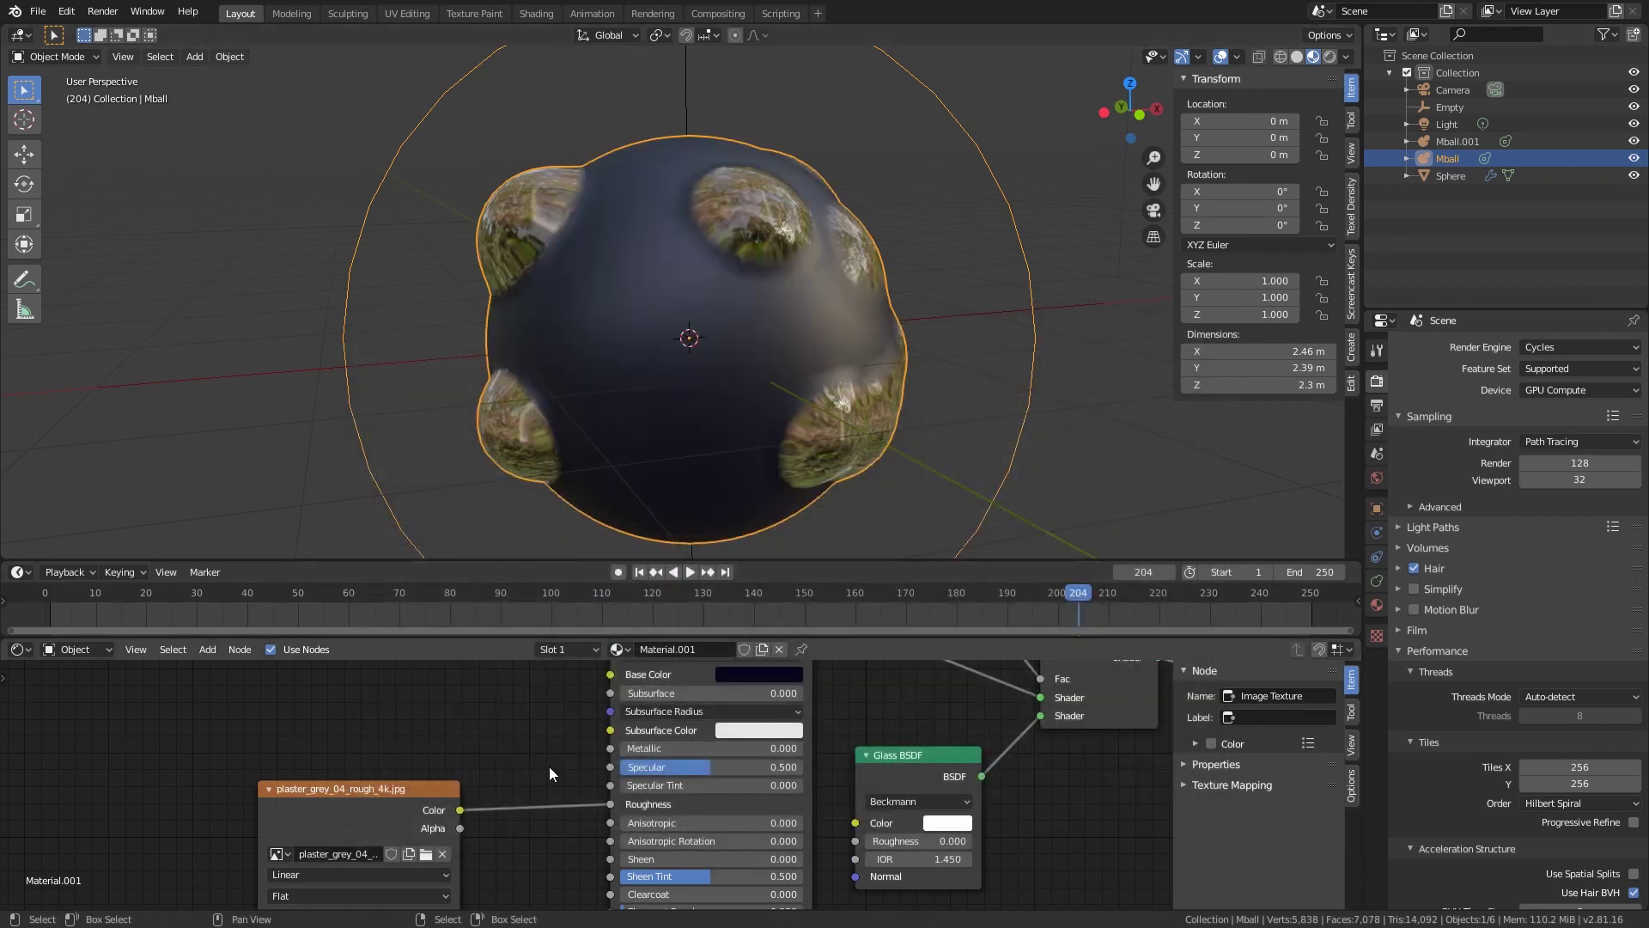
left_click(357, 816)
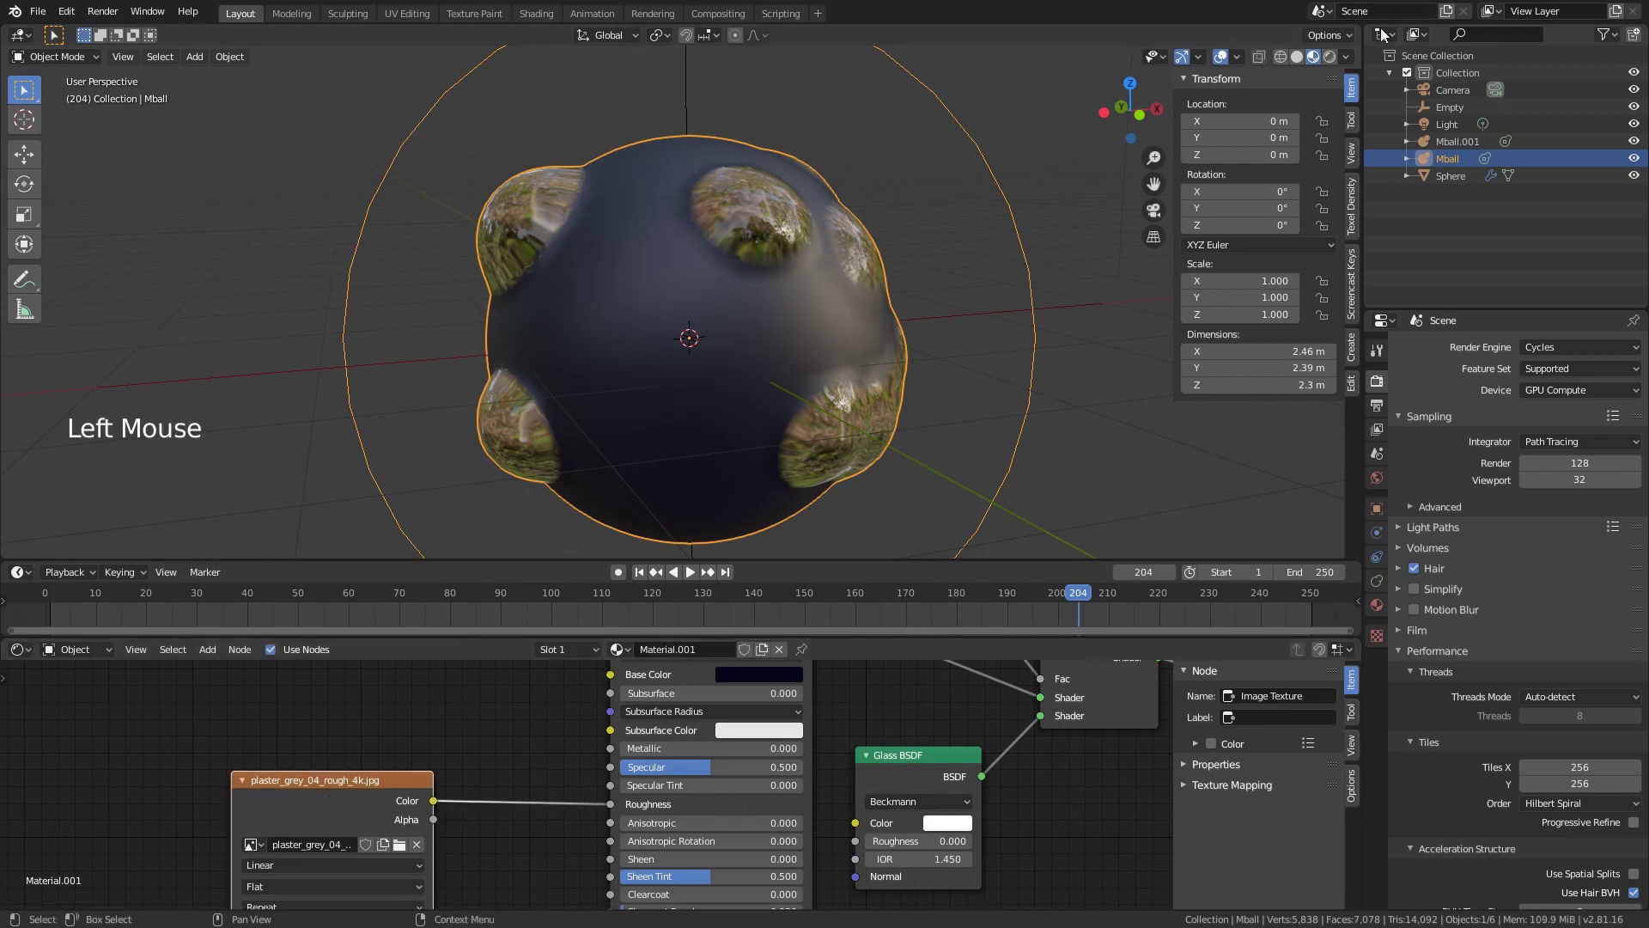
Step: Switch the viewport to Rendered shading and show the World shader nodes
left_click(1339, 64)
scroll("up", 3)
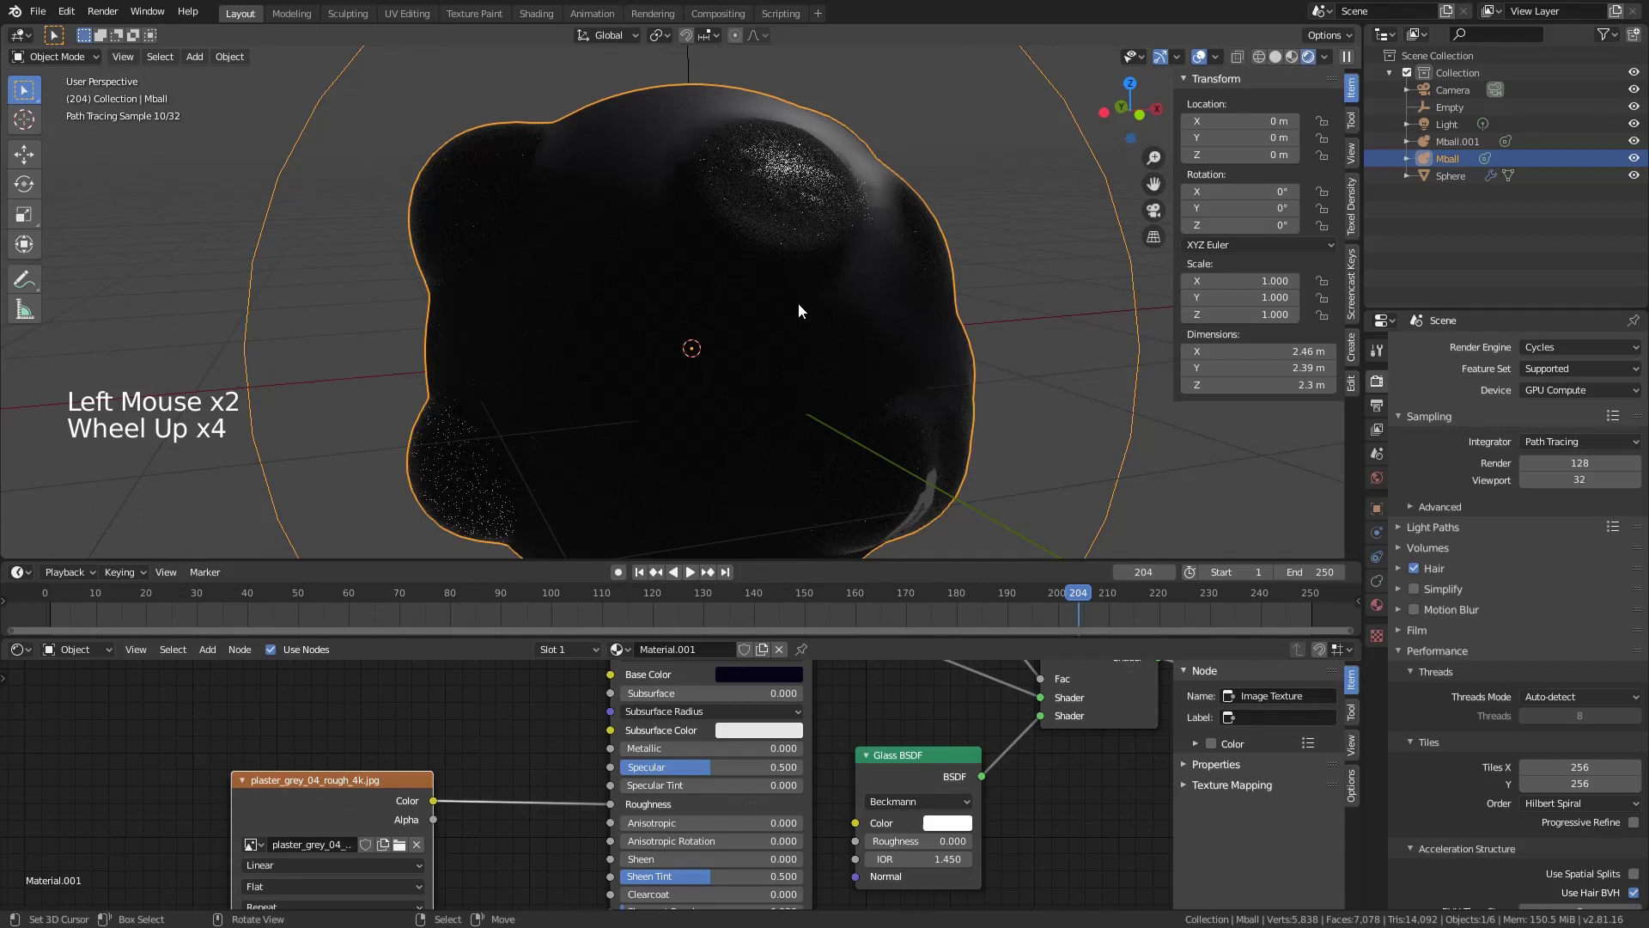
scroll("down", 3)
scroll("up", 3)
left_click(91, 657)
middle_click(299, 706)
Step: Add an Environment Texture to the Background and load cayley_interior_4k.hdr
key("shift+a")
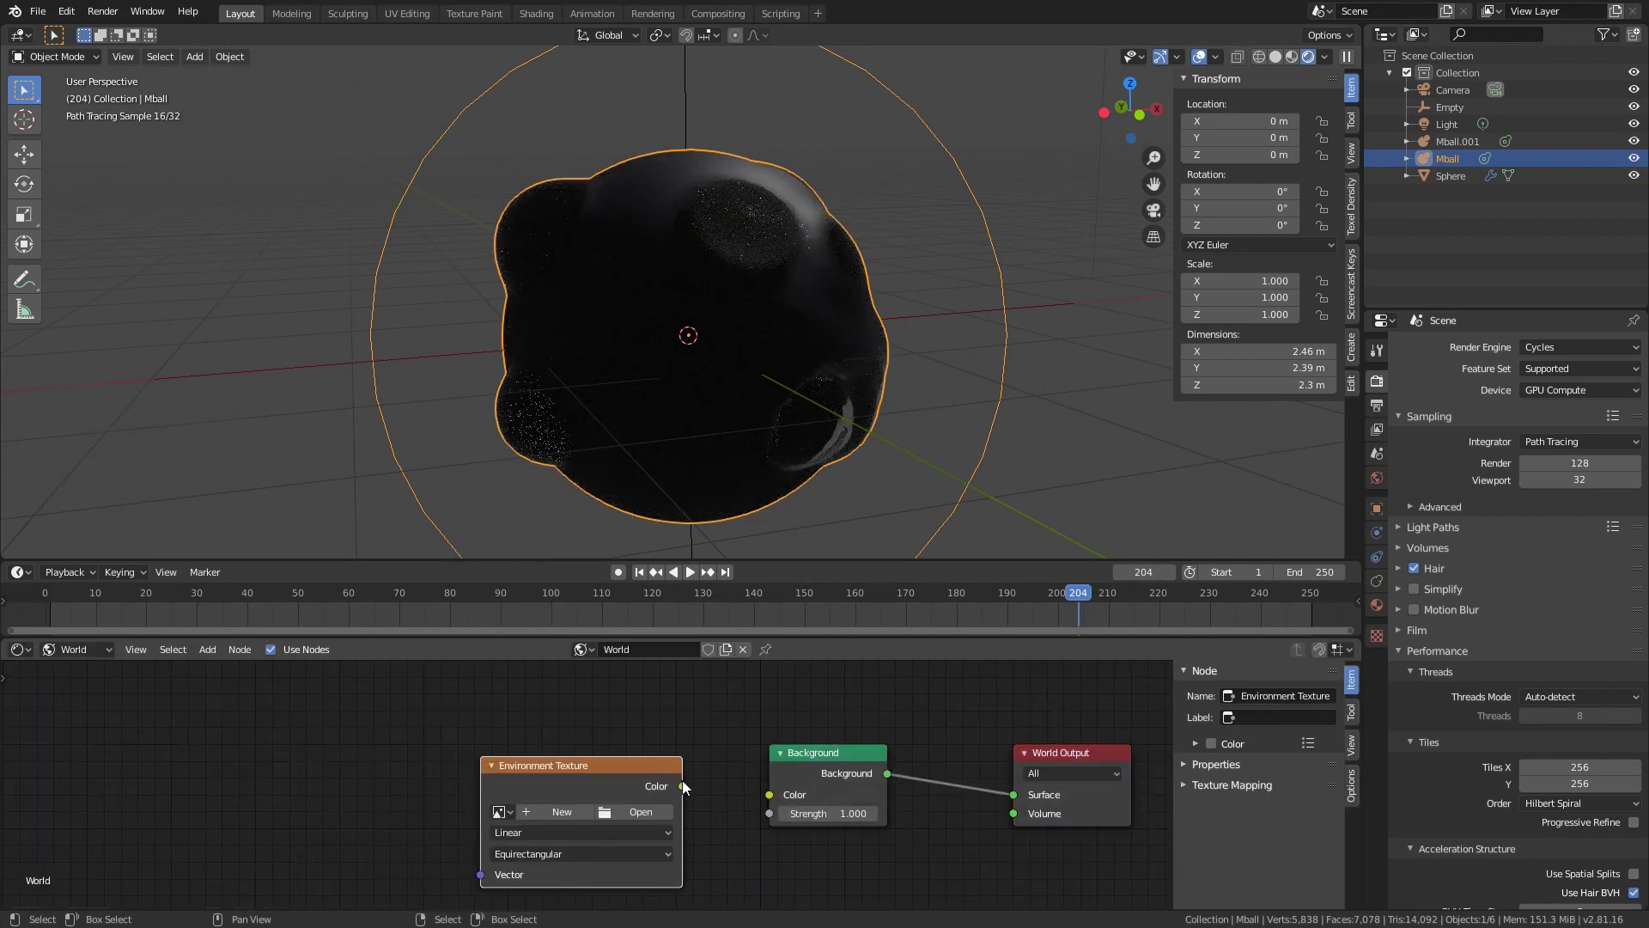
left_click(688, 788)
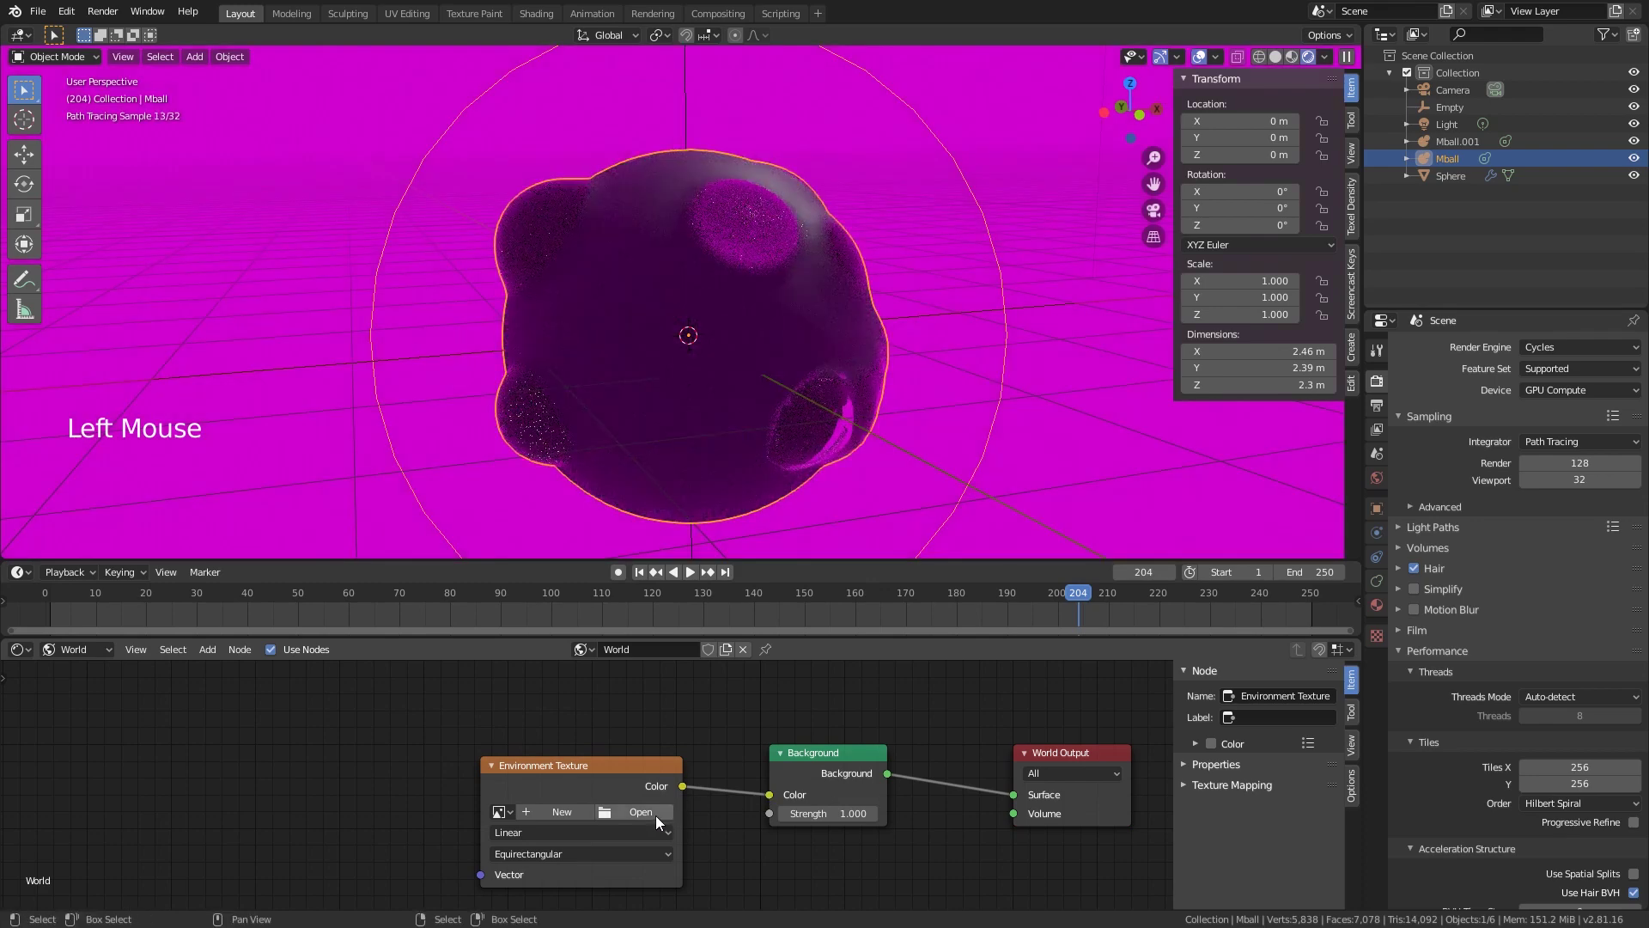
left_click(657, 820)
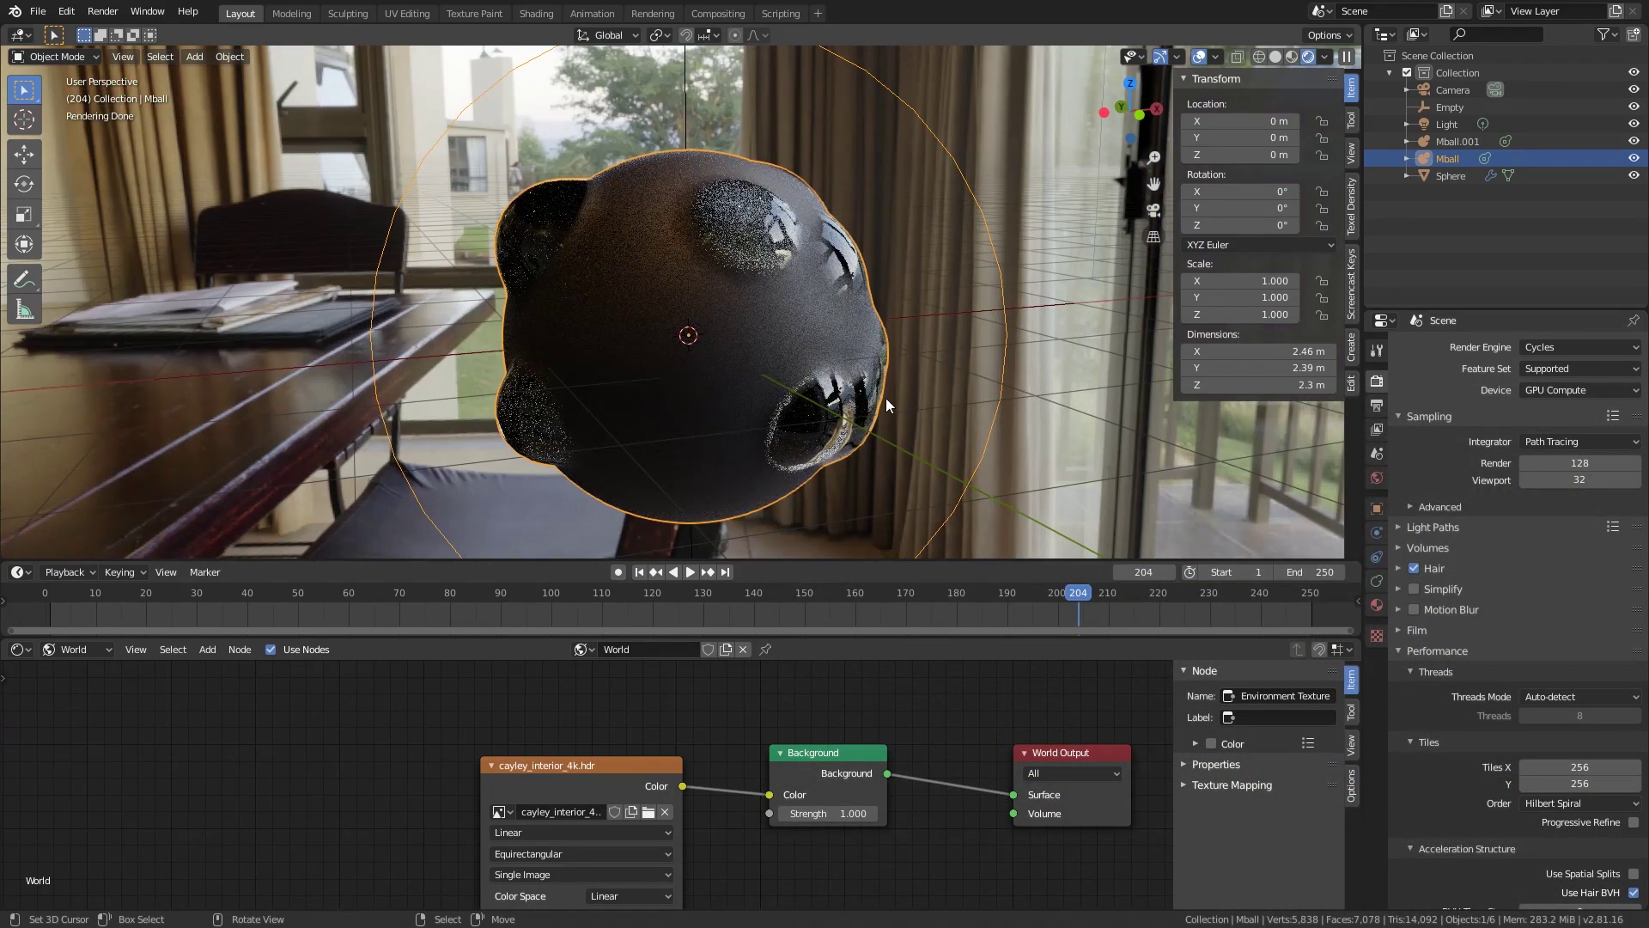
scroll("up", 3)
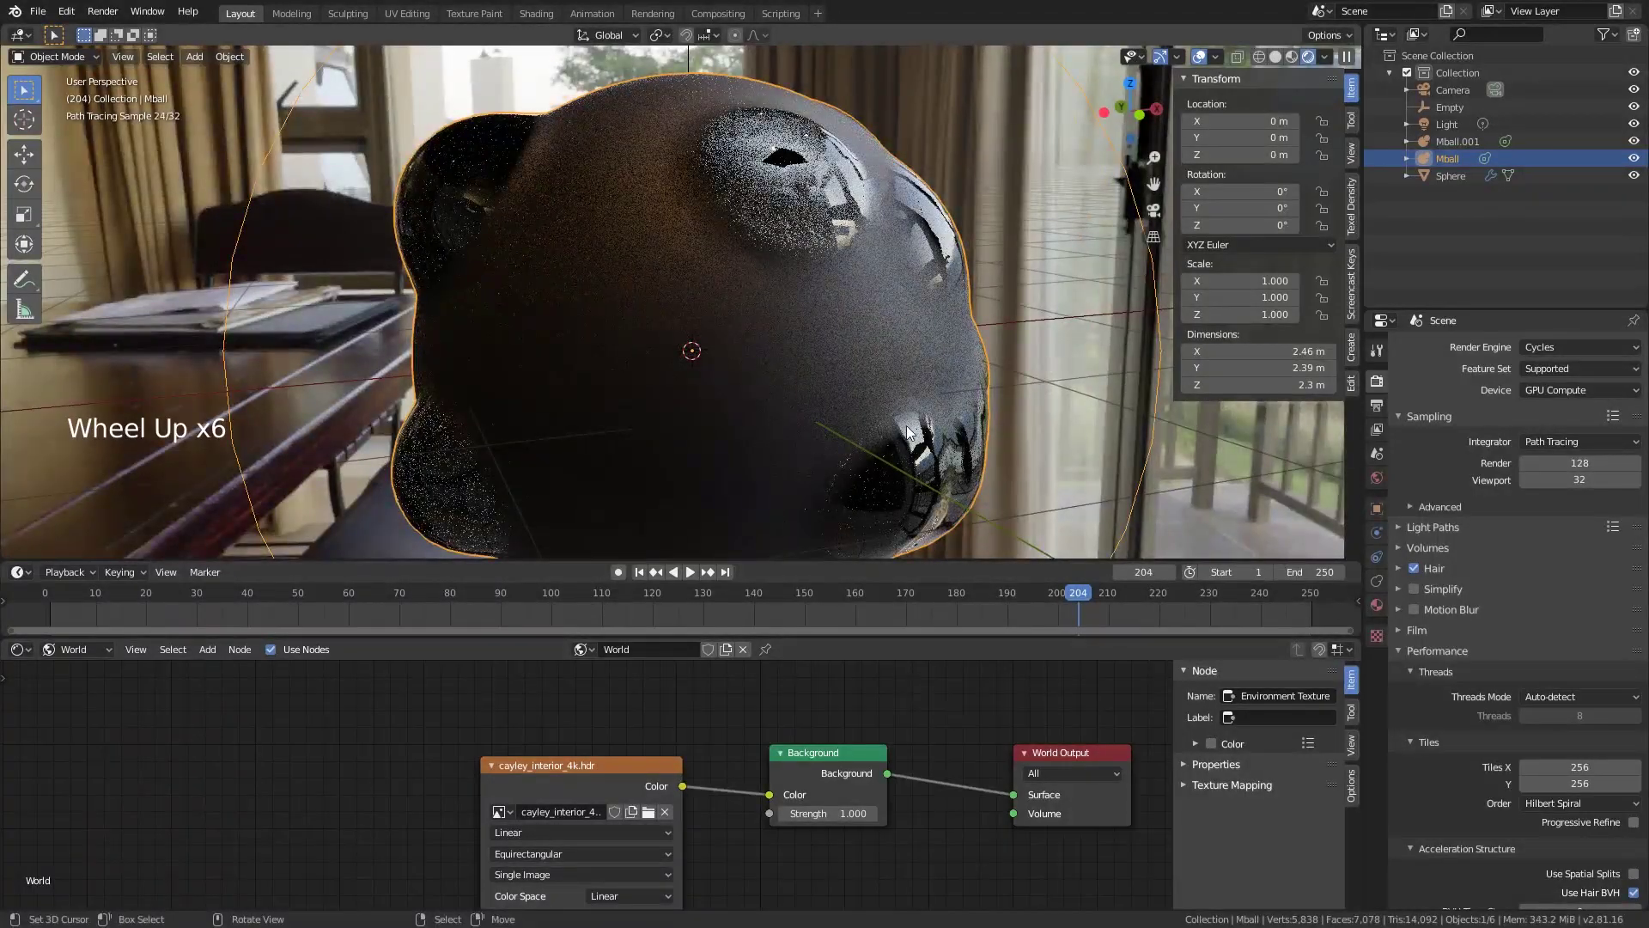
scroll("down", 3)
middle_click(935, 374)
middle_click(922, 400)
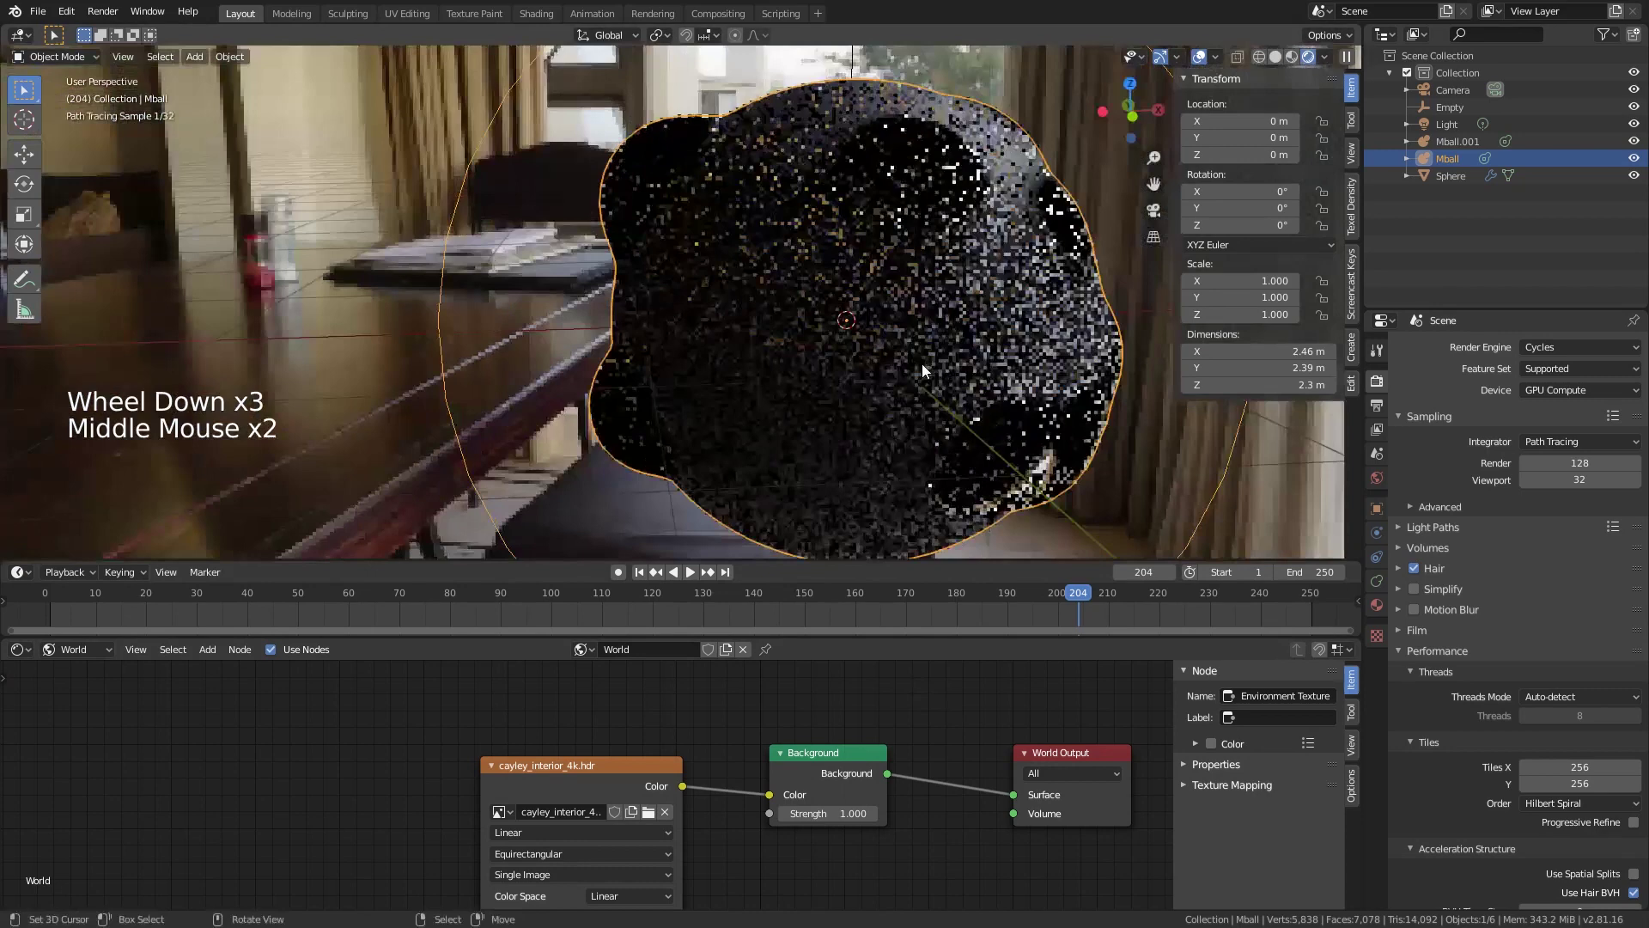
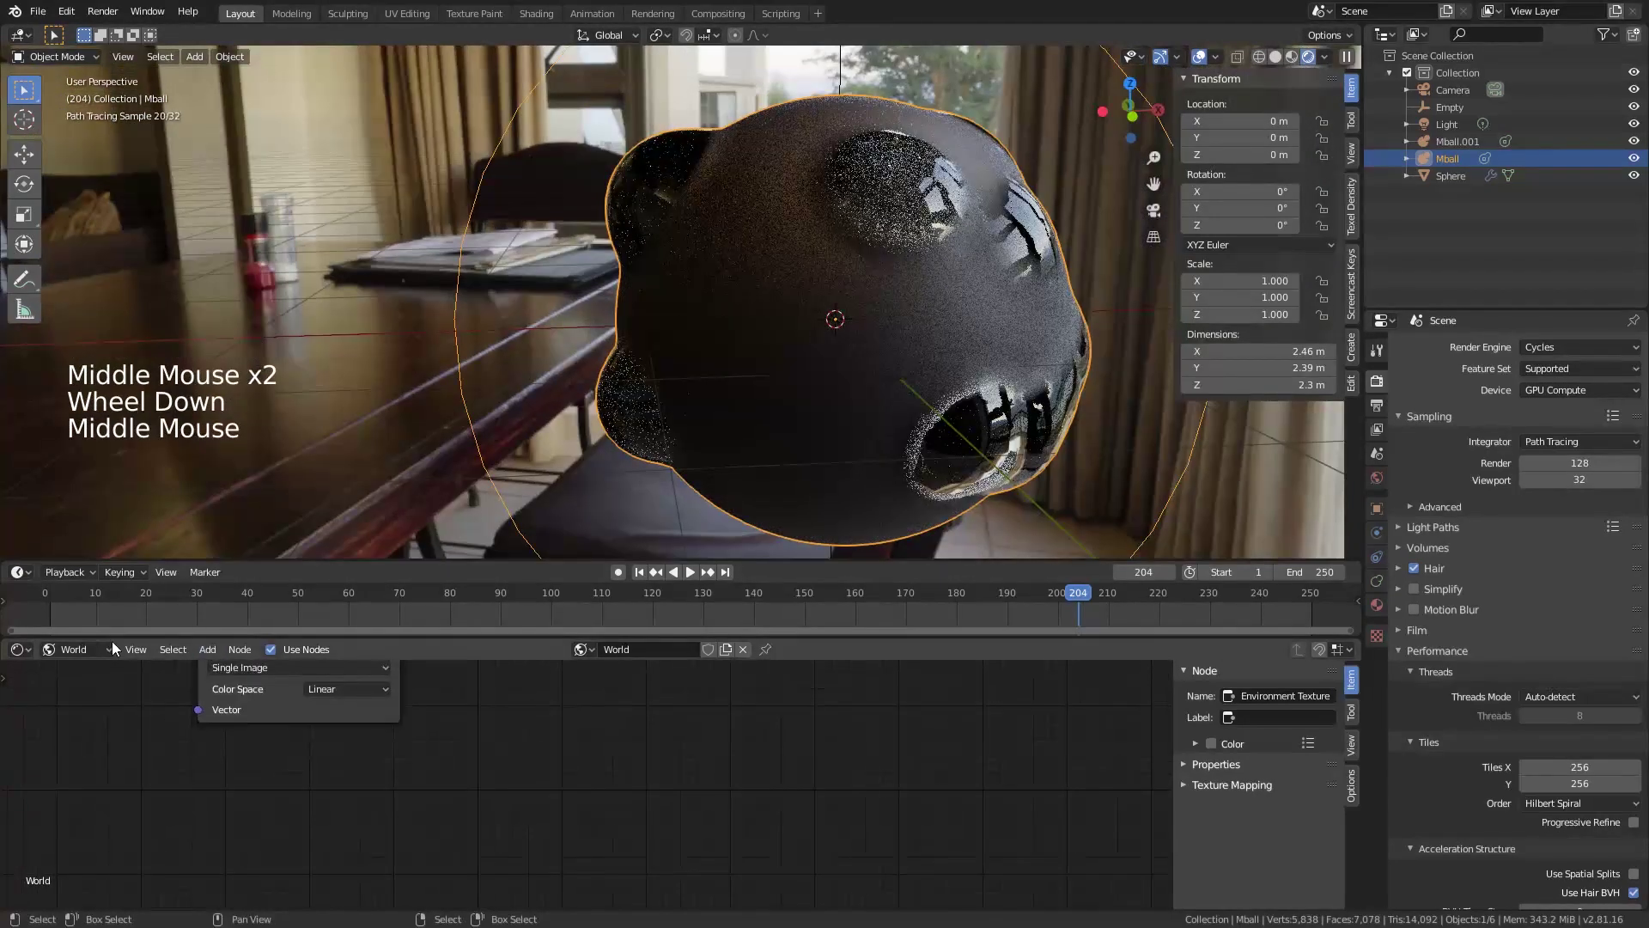
Step: Feed a Texture Coordinate and plaster_grey_04 Image Texture through a ColorRamp into the blob's Principled Roughness
left_click(96, 654)
middle_click(473, 752)
middle_click(603, 716)
key("shift+a")
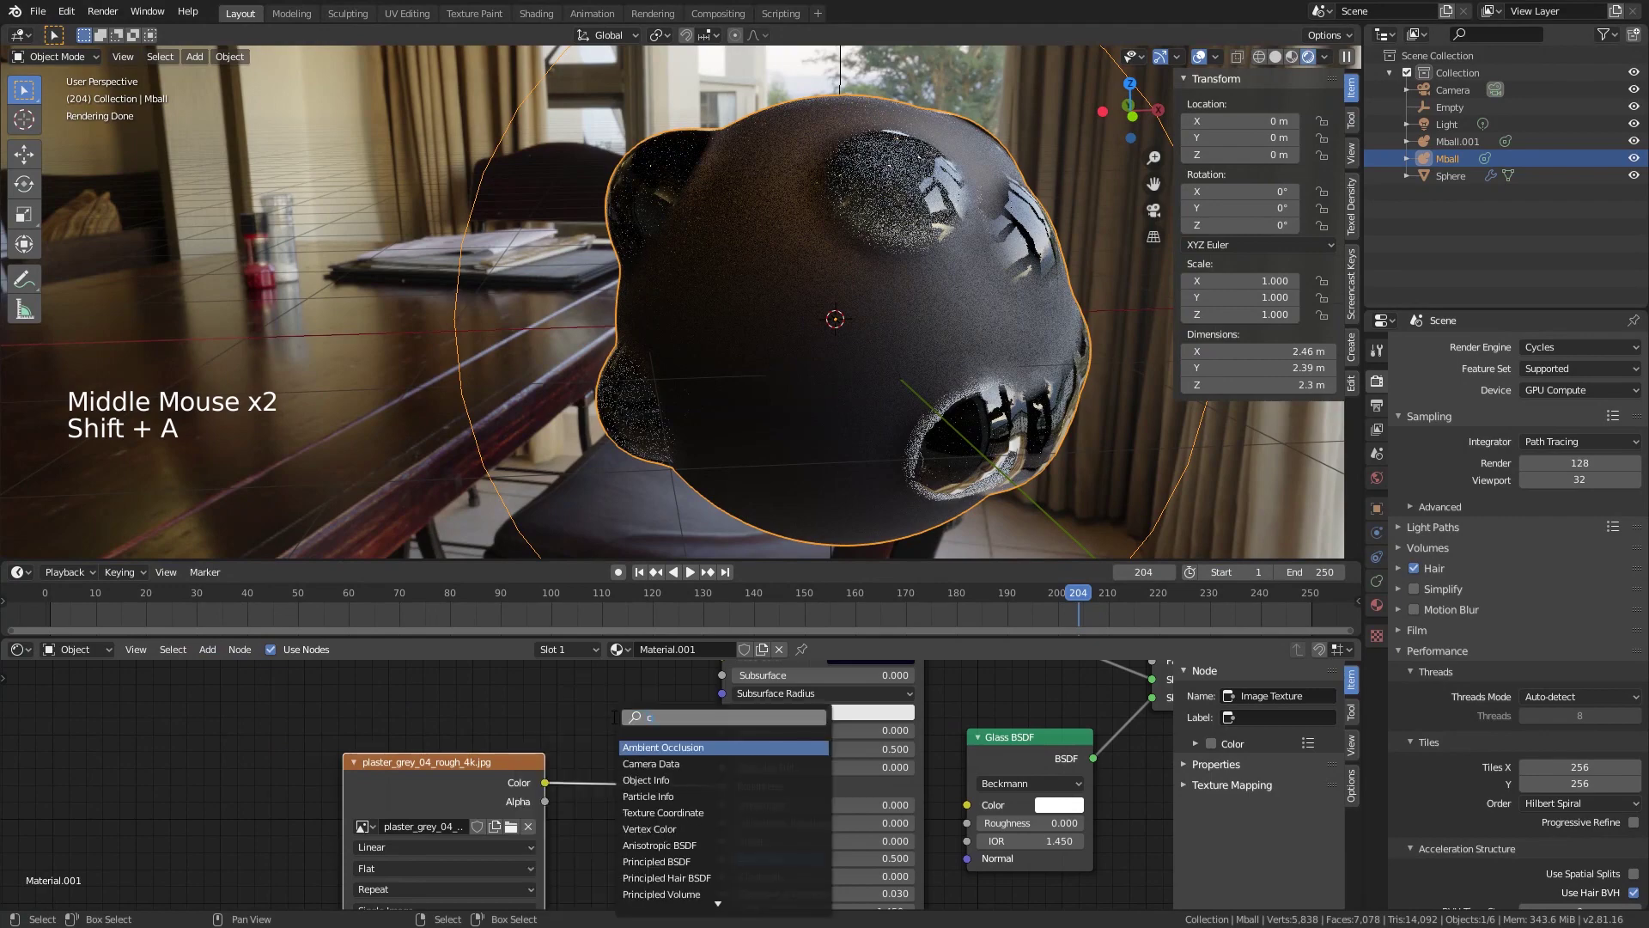
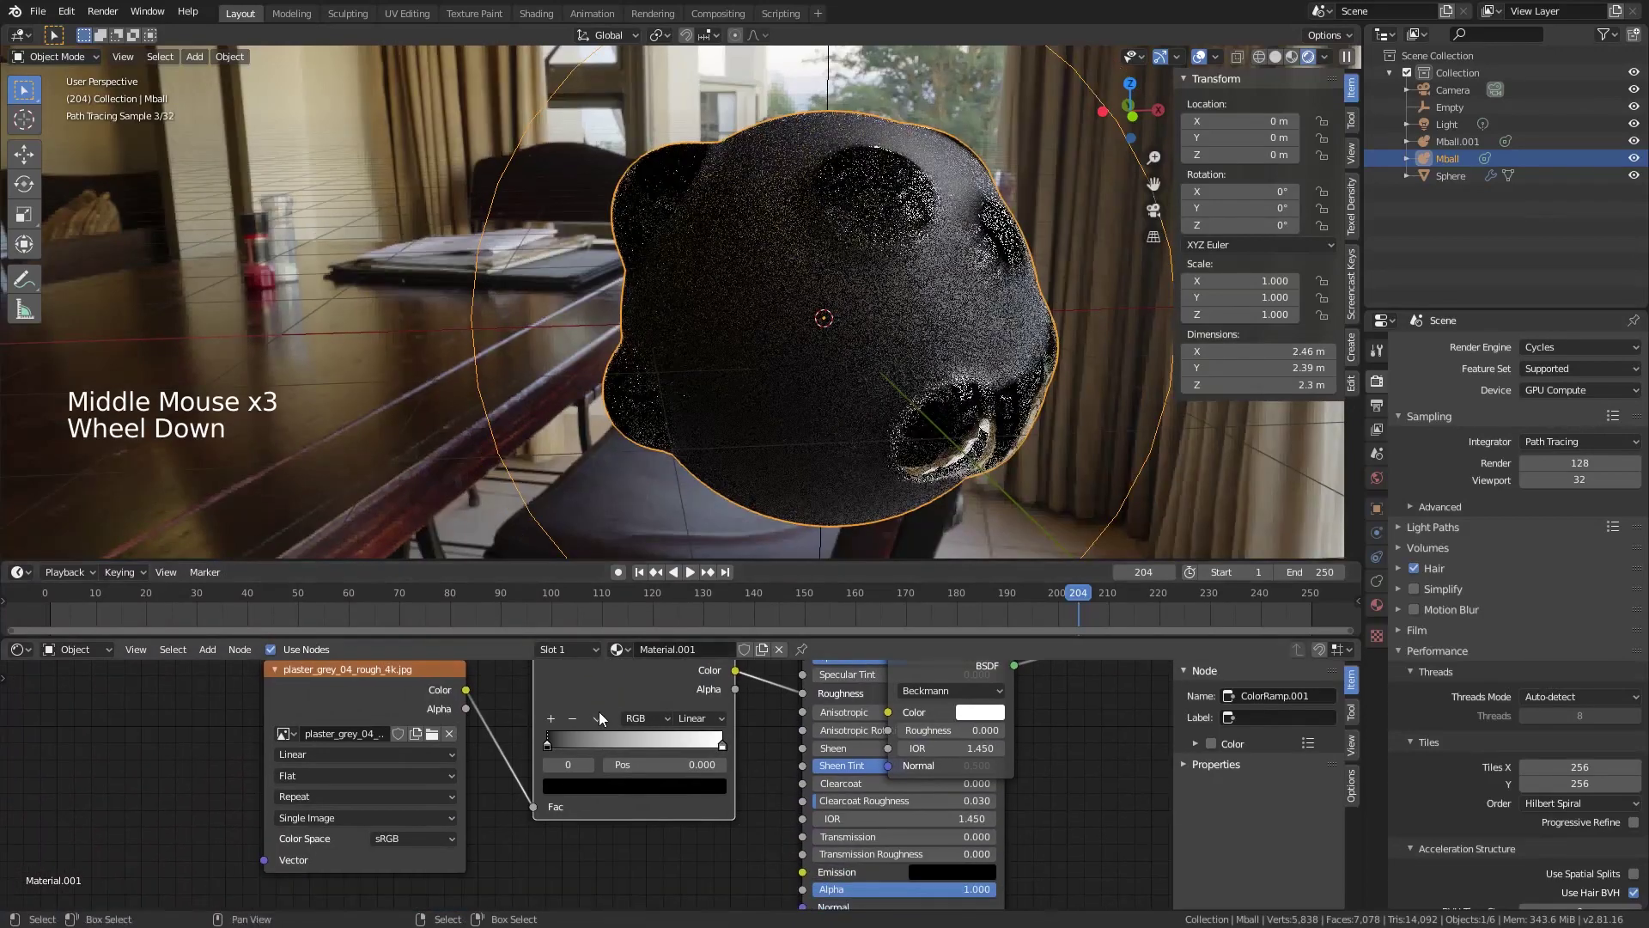
scroll("up", 3)
left_click(549, 736)
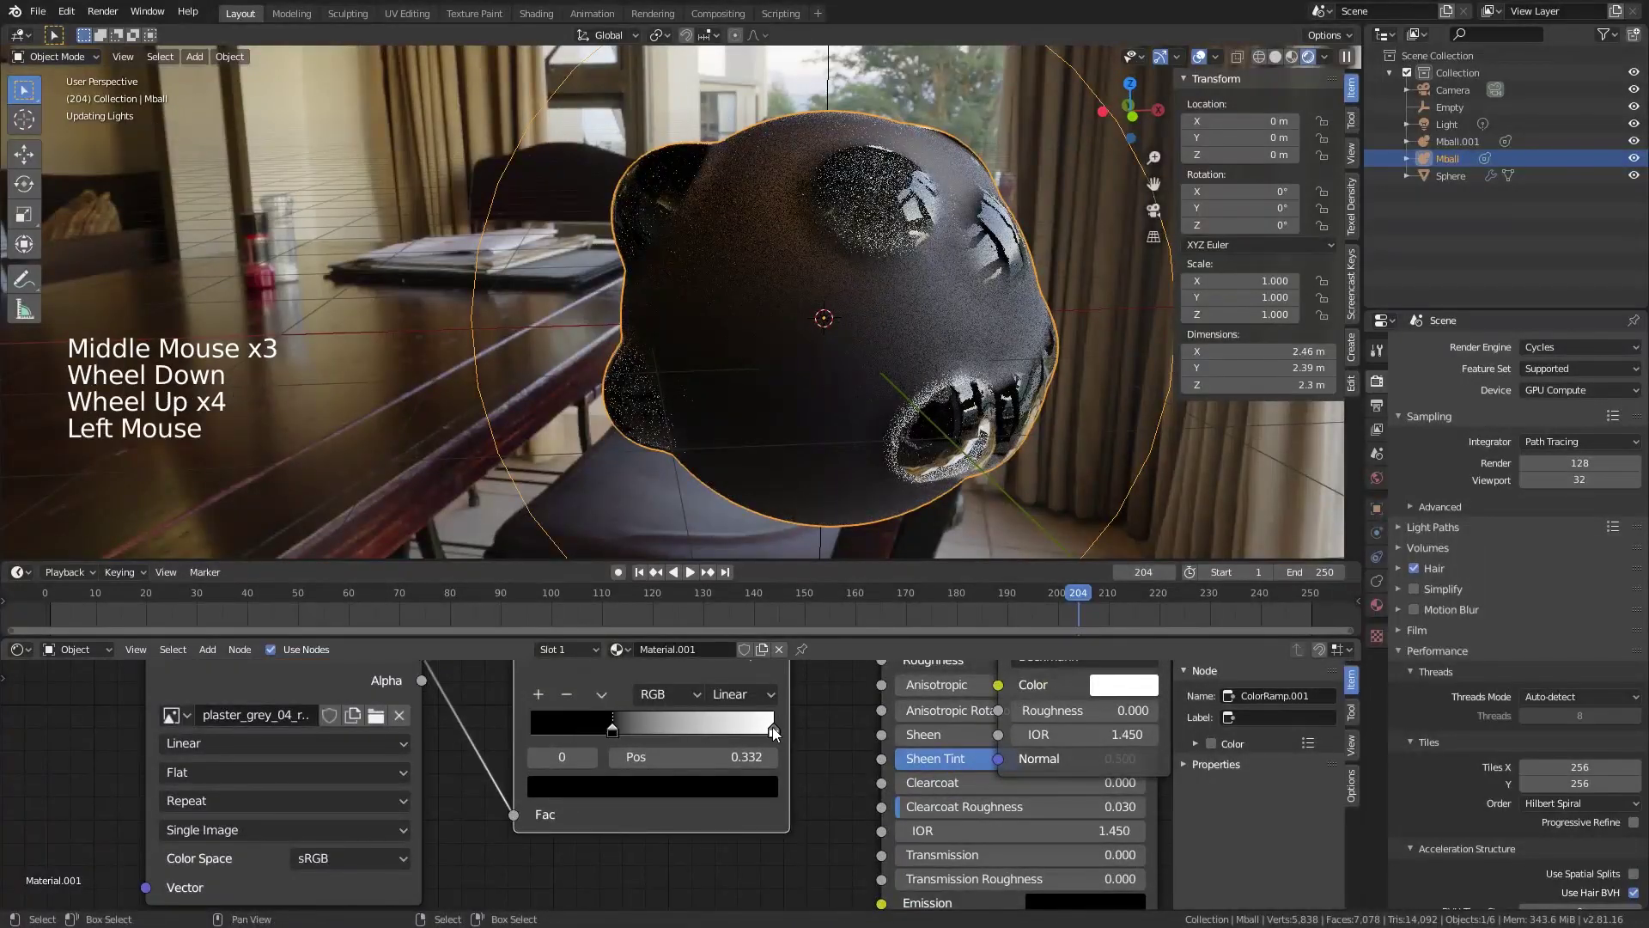
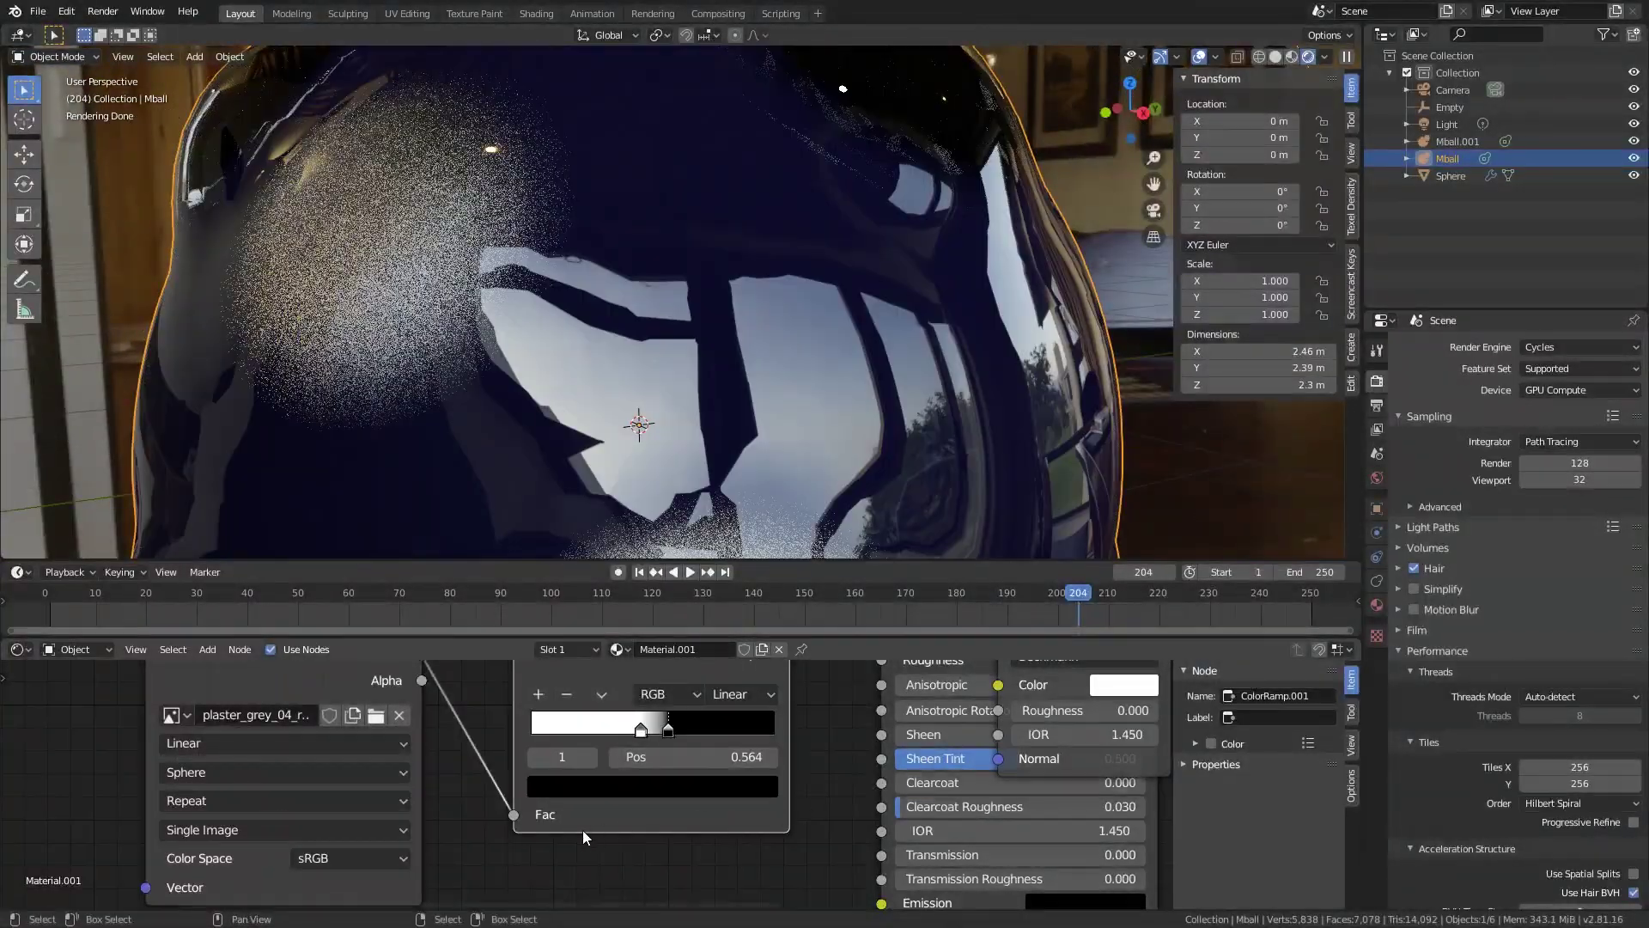
Step: Retune the ColorRamp's dark stop for broader streaks and set the Glass BSDF to roughness 0.400, IOR 1.030
middle_click(232, 813)
scroll("down", 3)
middle_click(491, 746)
key("shift+a")
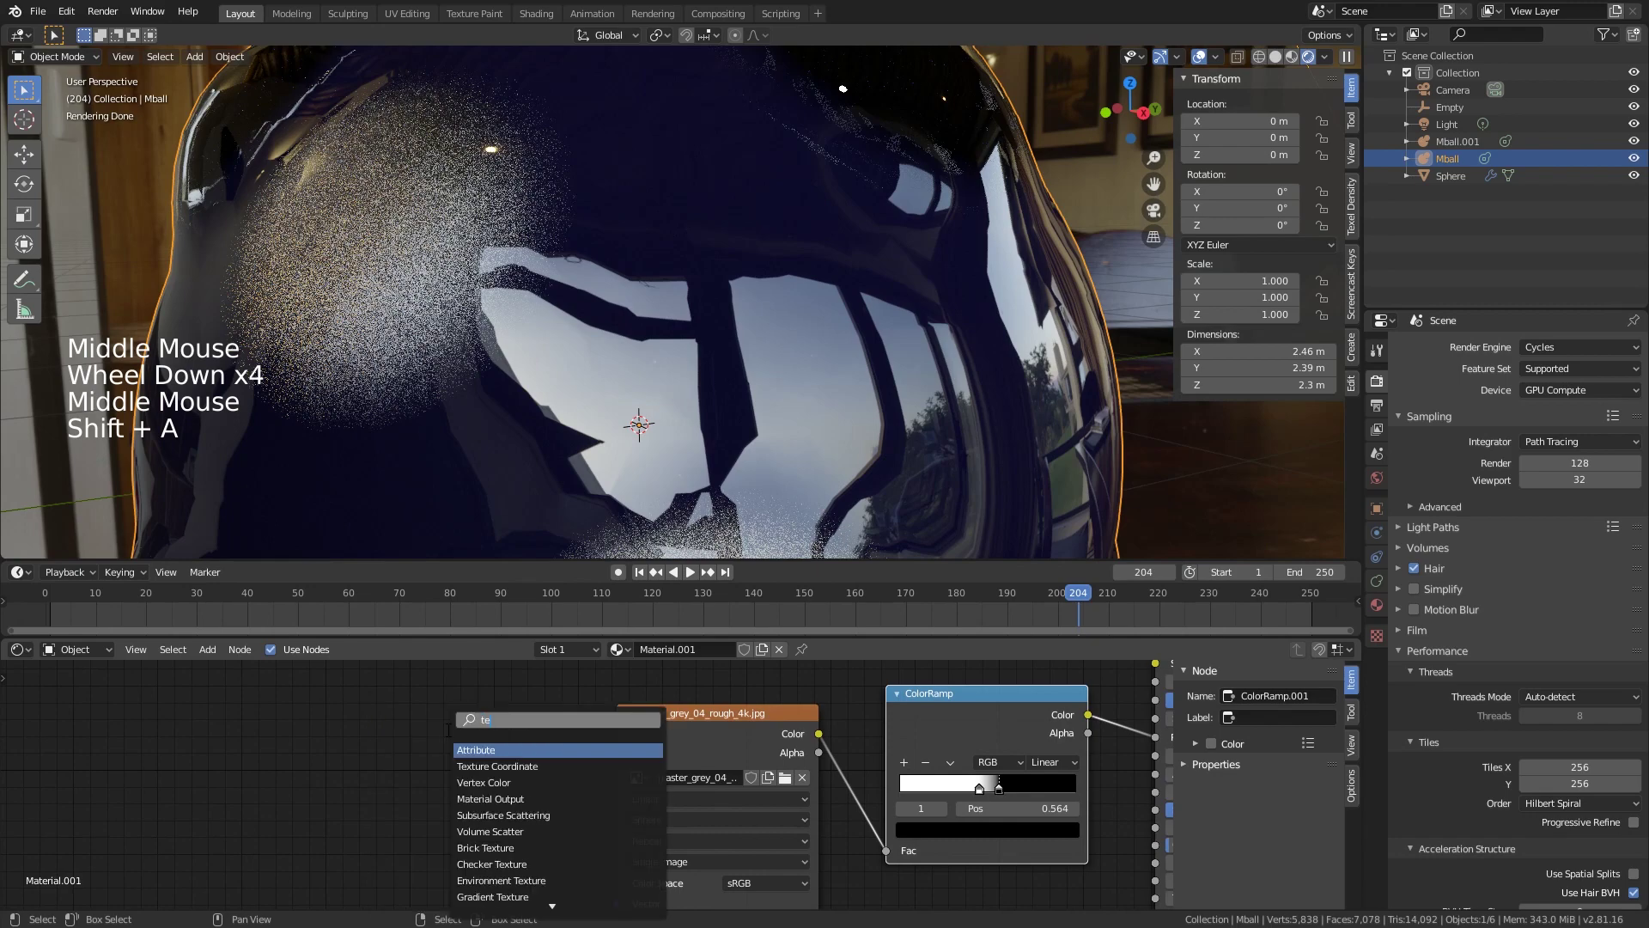
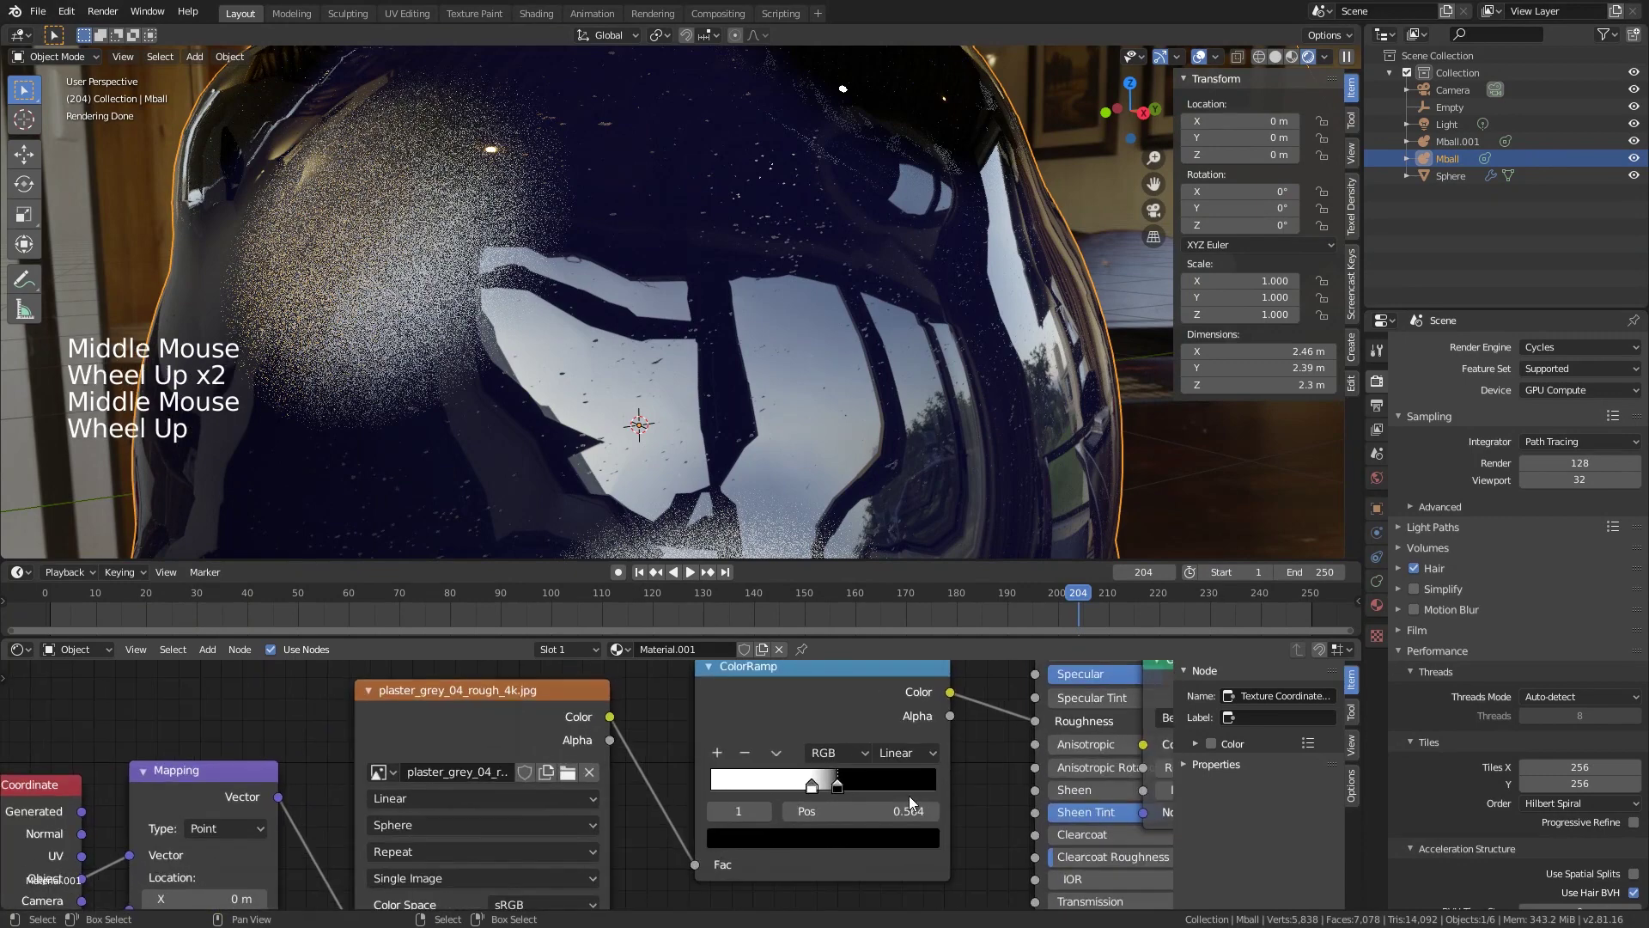
left_click(847, 793)
left_click(813, 788)
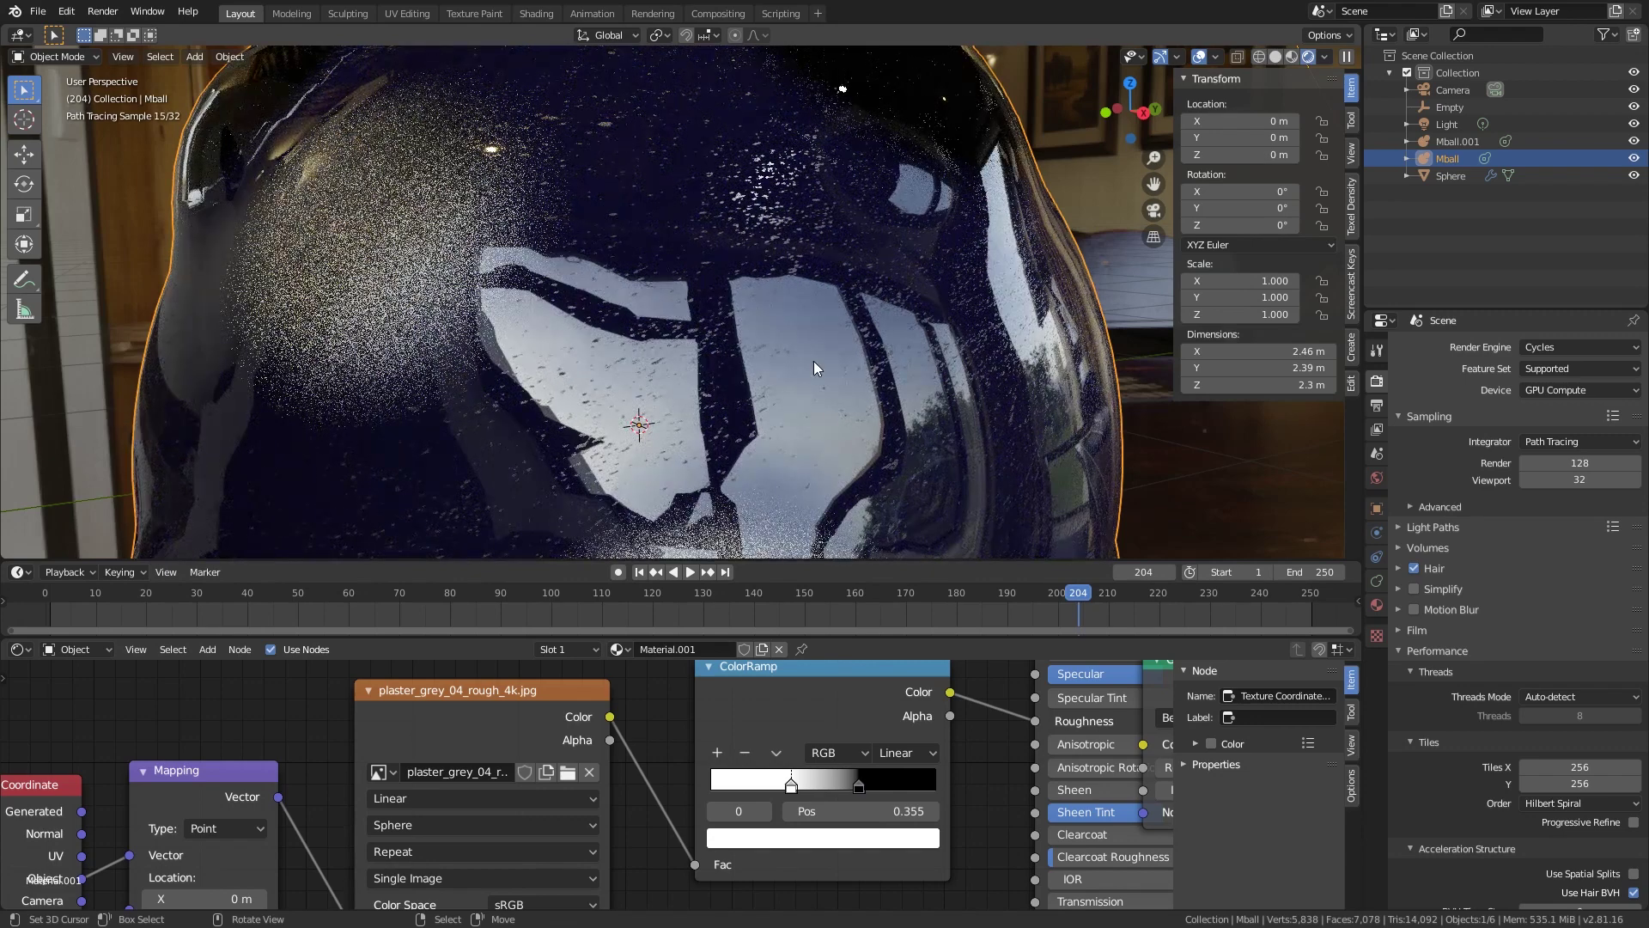
scroll("down", 3)
middle_click(869, 727)
middle_click(759, 414)
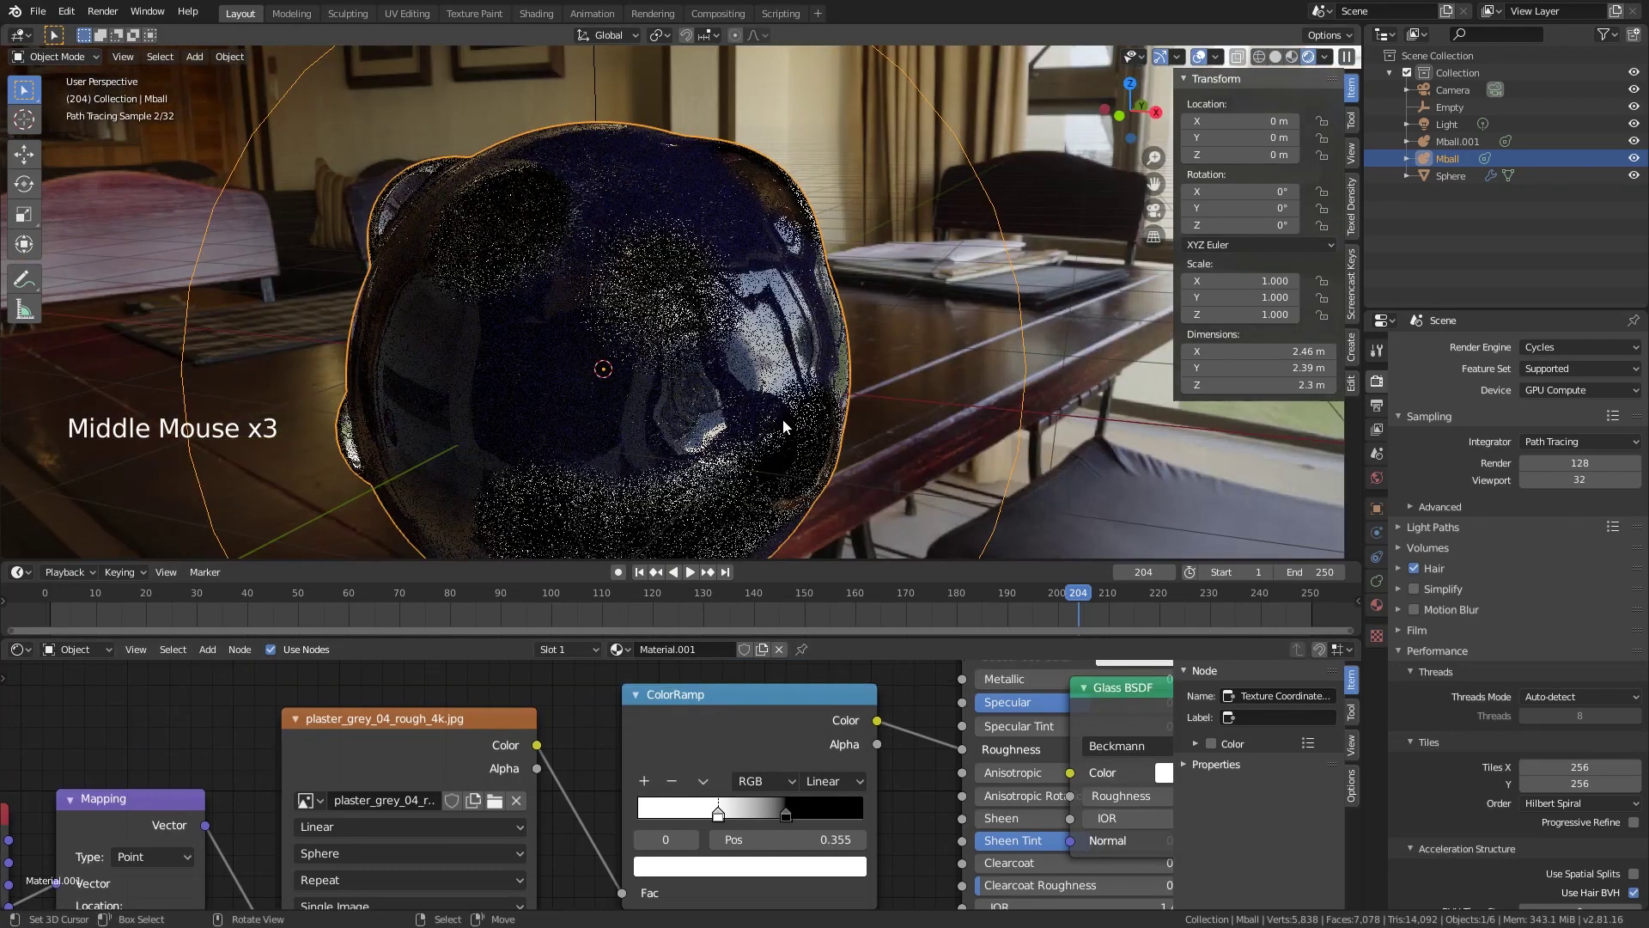
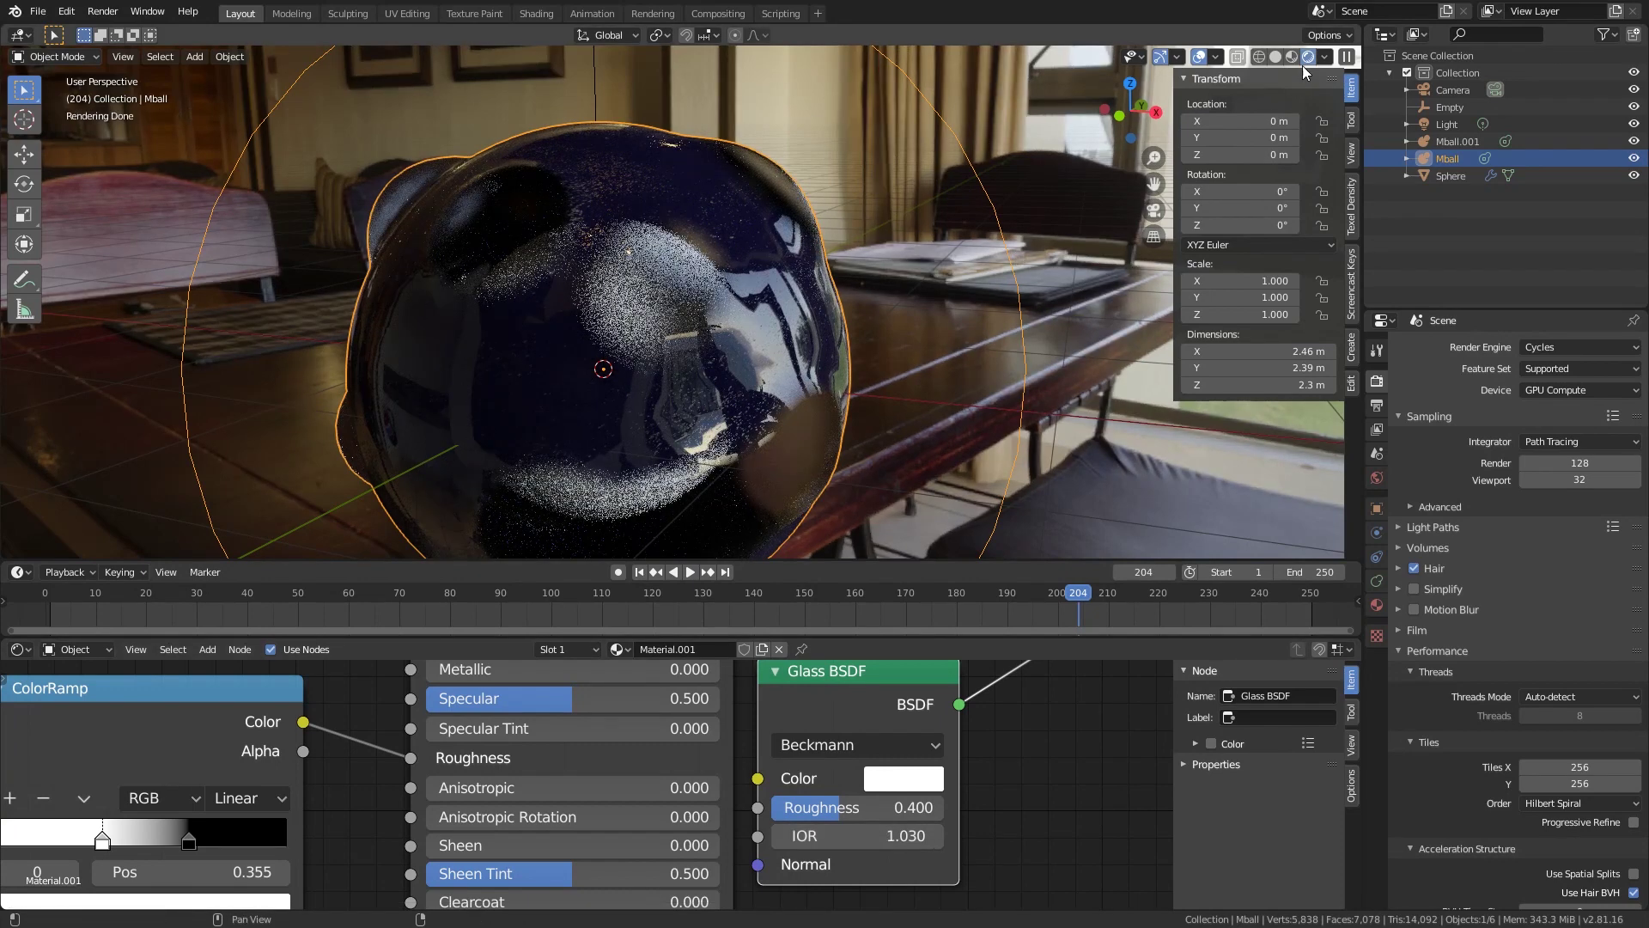
Step: Add a UV sphere, Sphere.001, scaled to 1.107 so it encloses the blob
left_click(1285, 57)
scroll("down", 3)
scroll("up", 3)
key("shift+a")
key("shift+a")
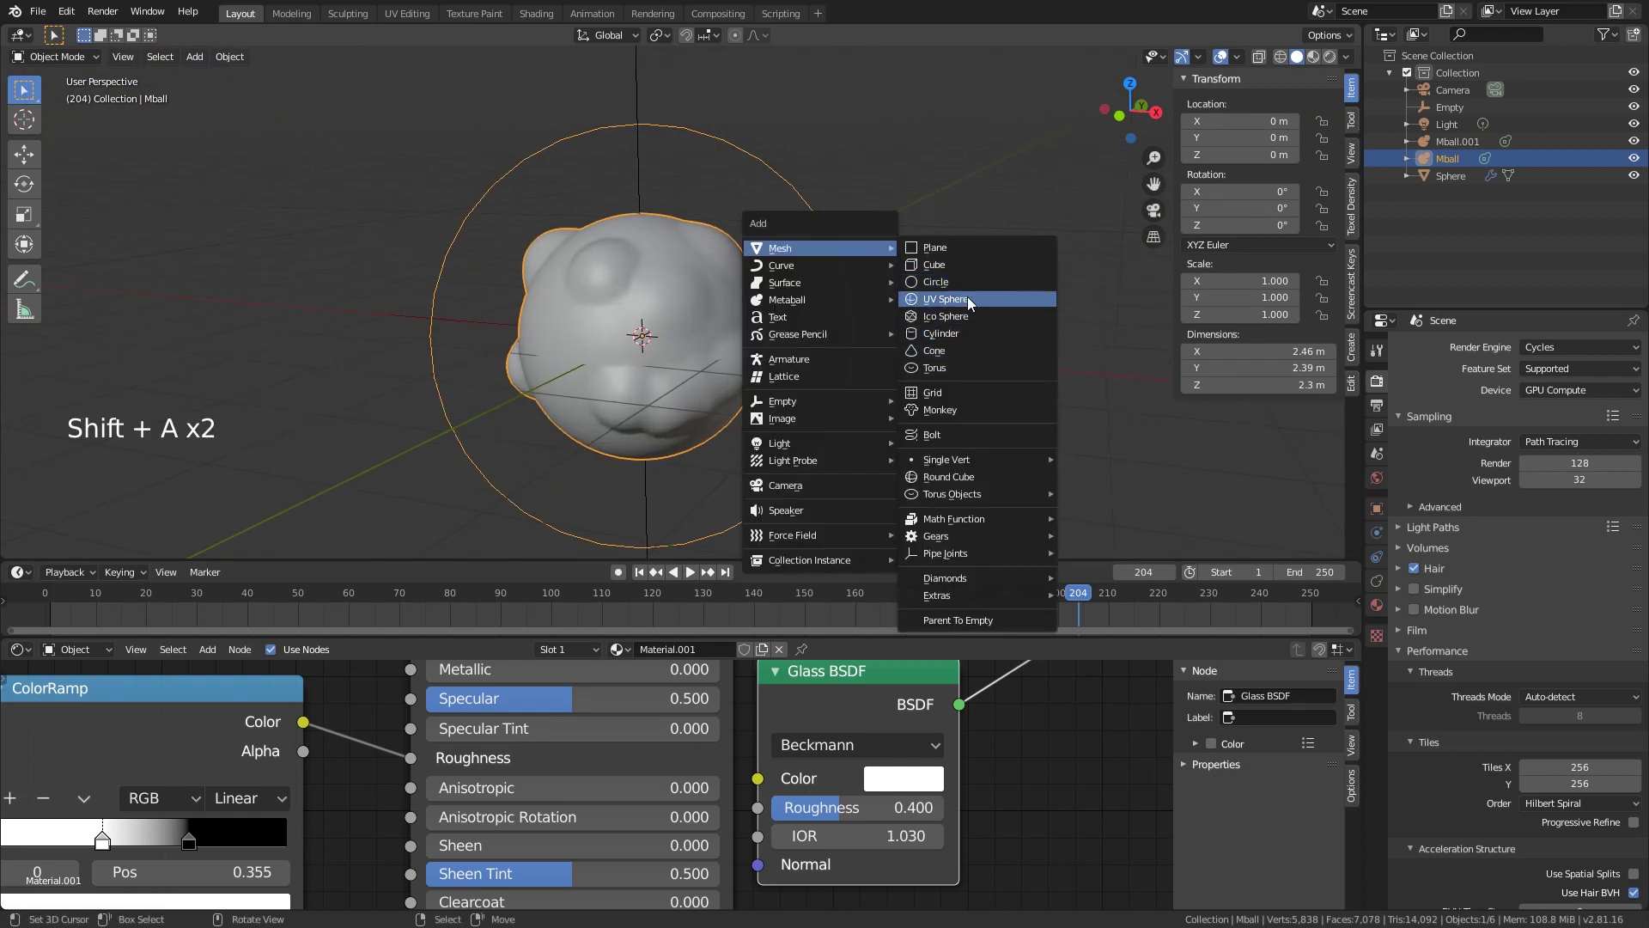
scroll("up", 3)
key("s")
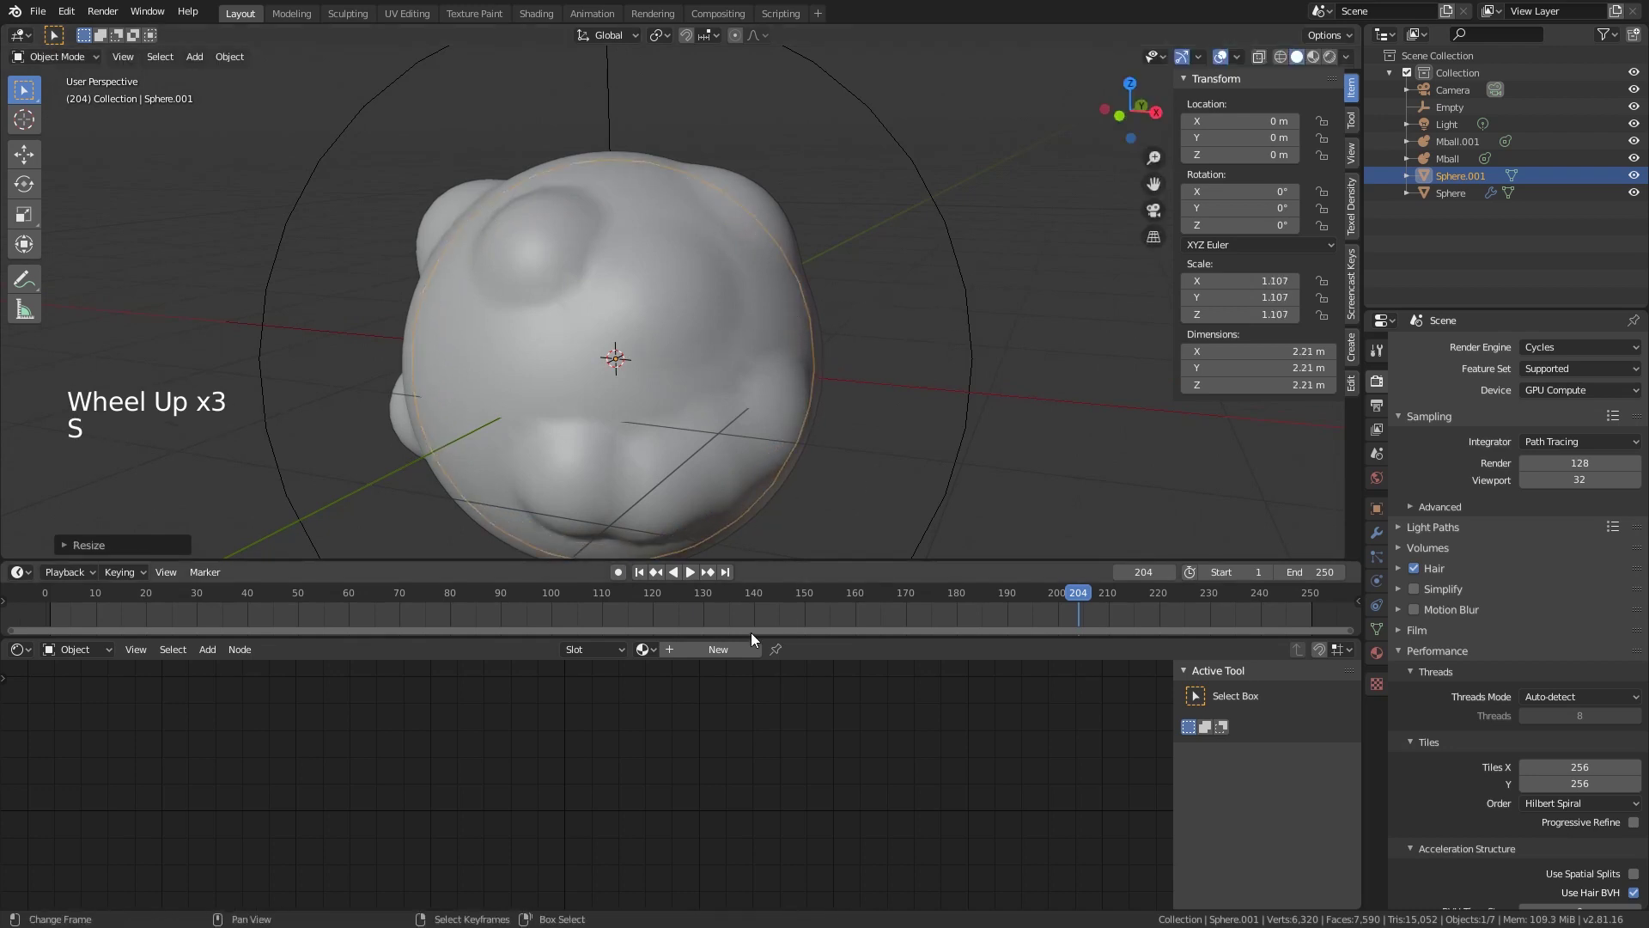
Step: Give Sphere.001 a new material, Material.002, and delete its default Principled BSDF
left_click(744, 656)
middle_click(641, 758)
scroll("down", 3)
middle_click(694, 744)
left_click(626, 712)
left_click(615, 762)
key("Delete")
key("shift+a")
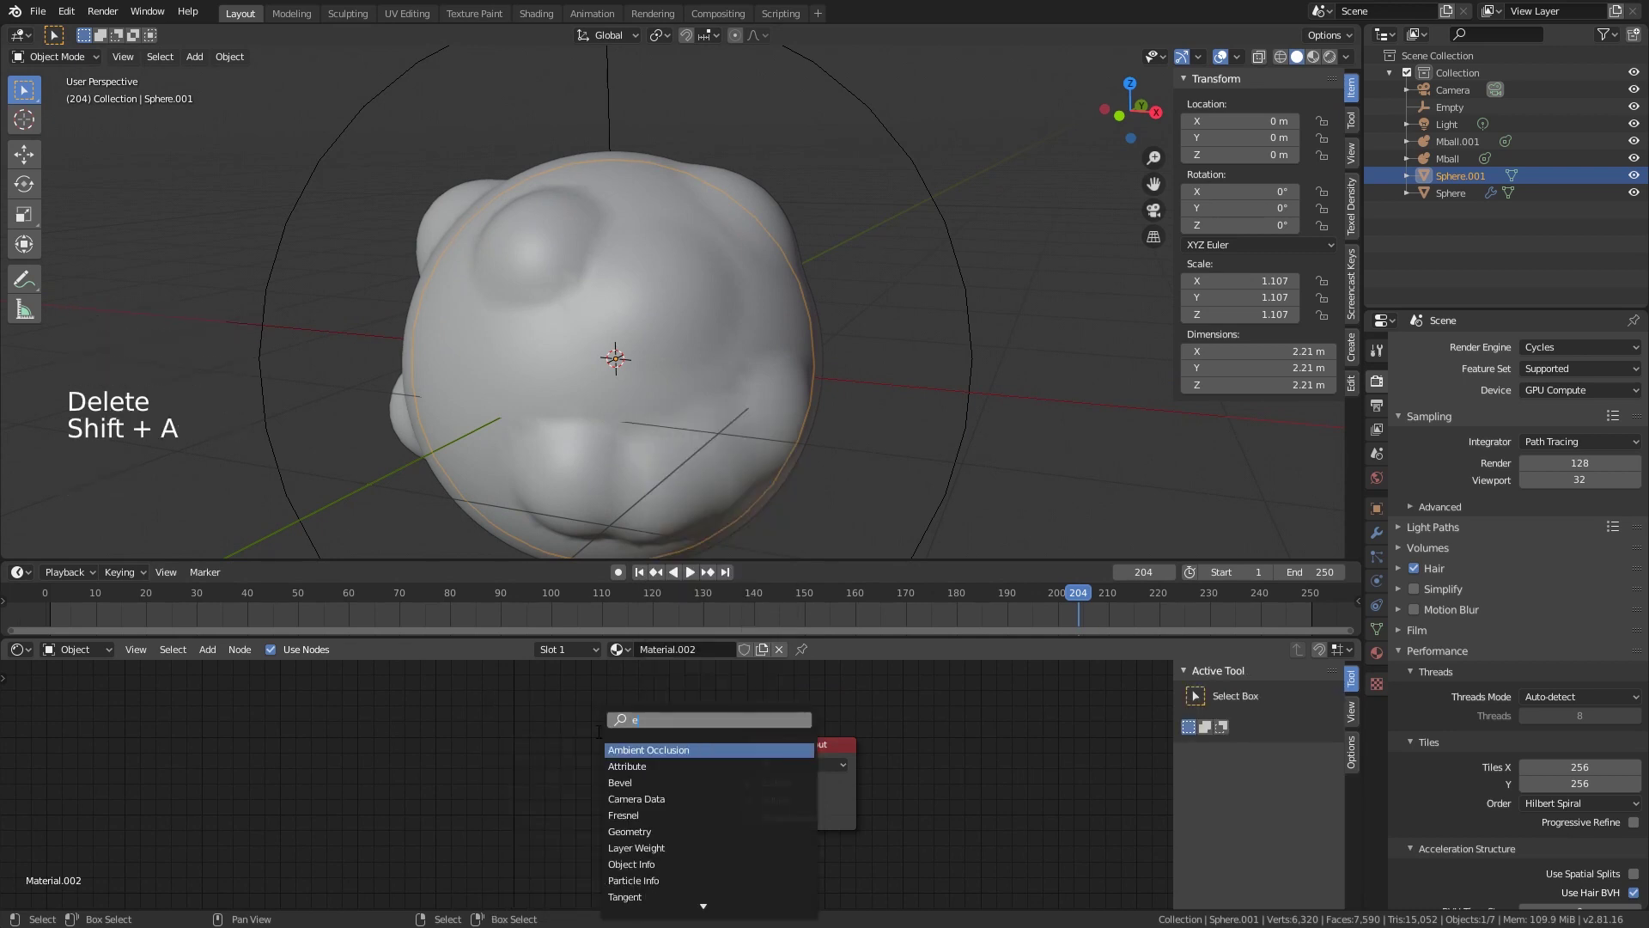
Step: Add an Emission shader into Material.002's Surface output with a pale cyan colour
key("m")
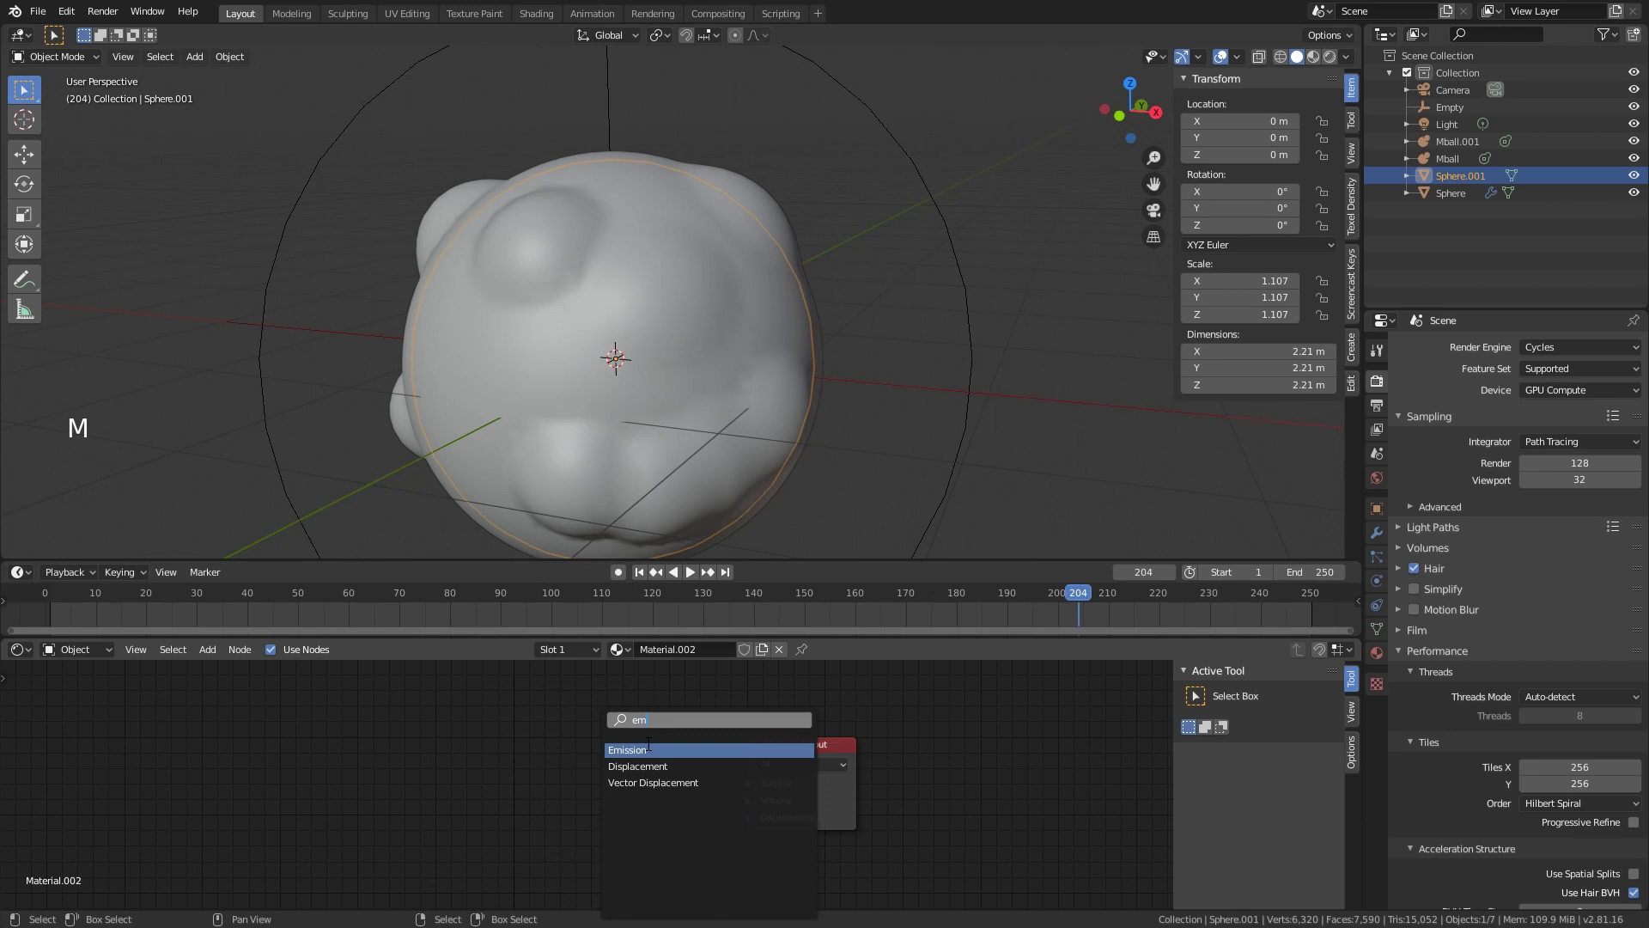
left_click(693, 792)
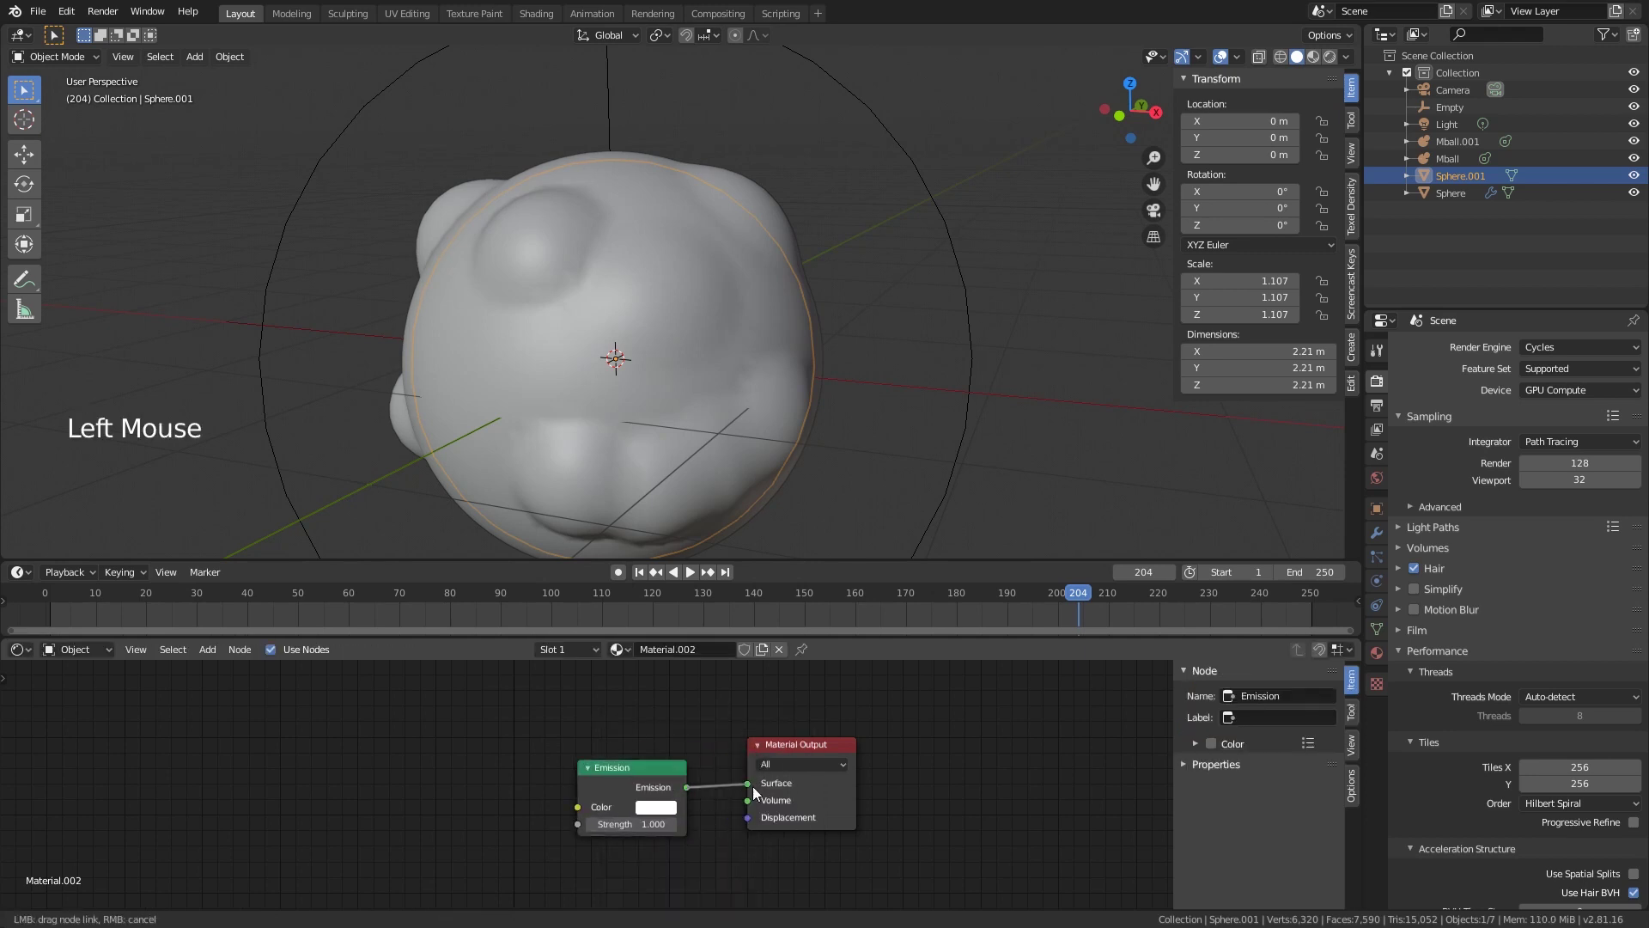
left_click(678, 810)
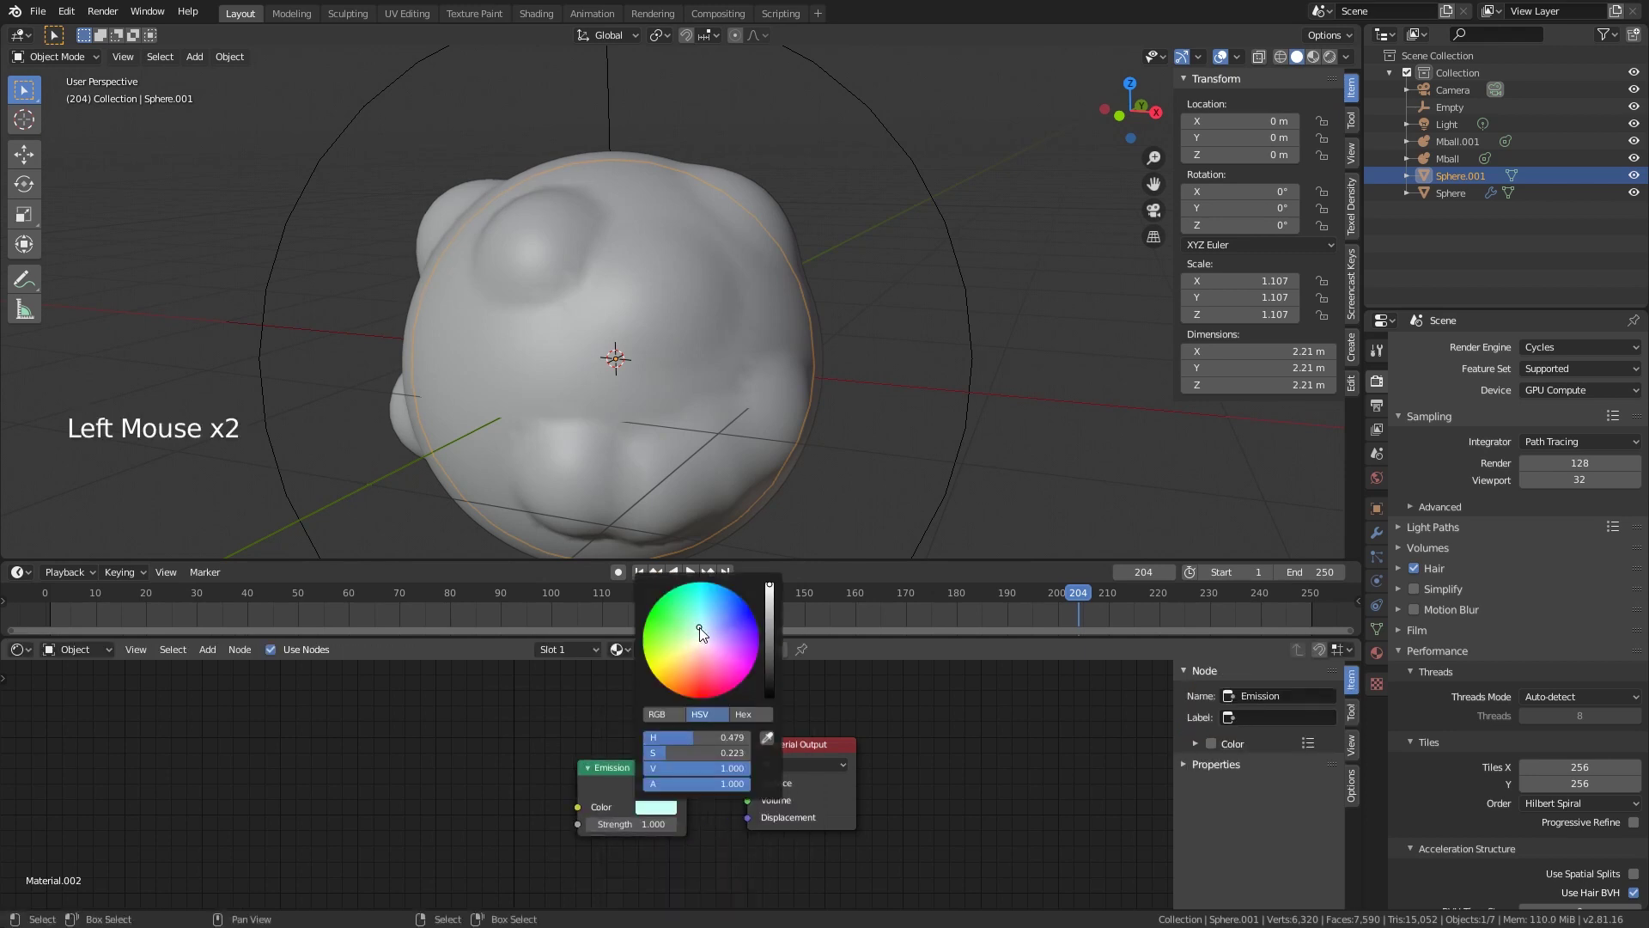
left_click(703, 626)
Step: Preview the blob in Rendered shading and orbit around it to inspect the glowing cyan spots
left_click(1332, 61)
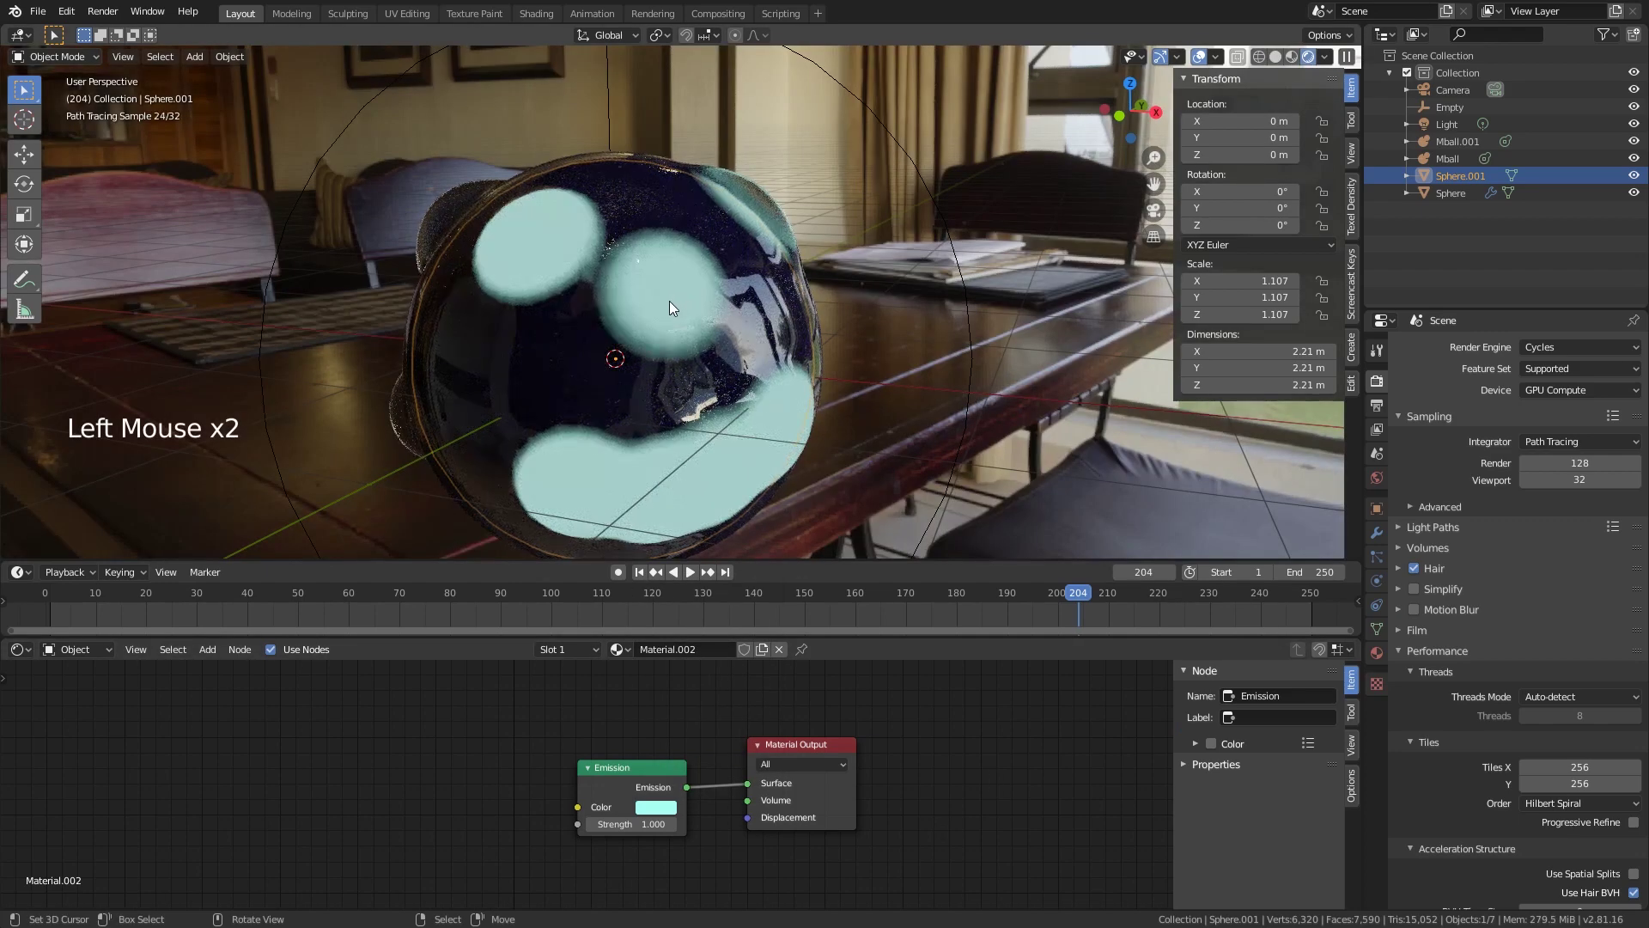
middle_click(675, 319)
middle_click(690, 317)
scroll("down", 3)
middle_click(688, 300)
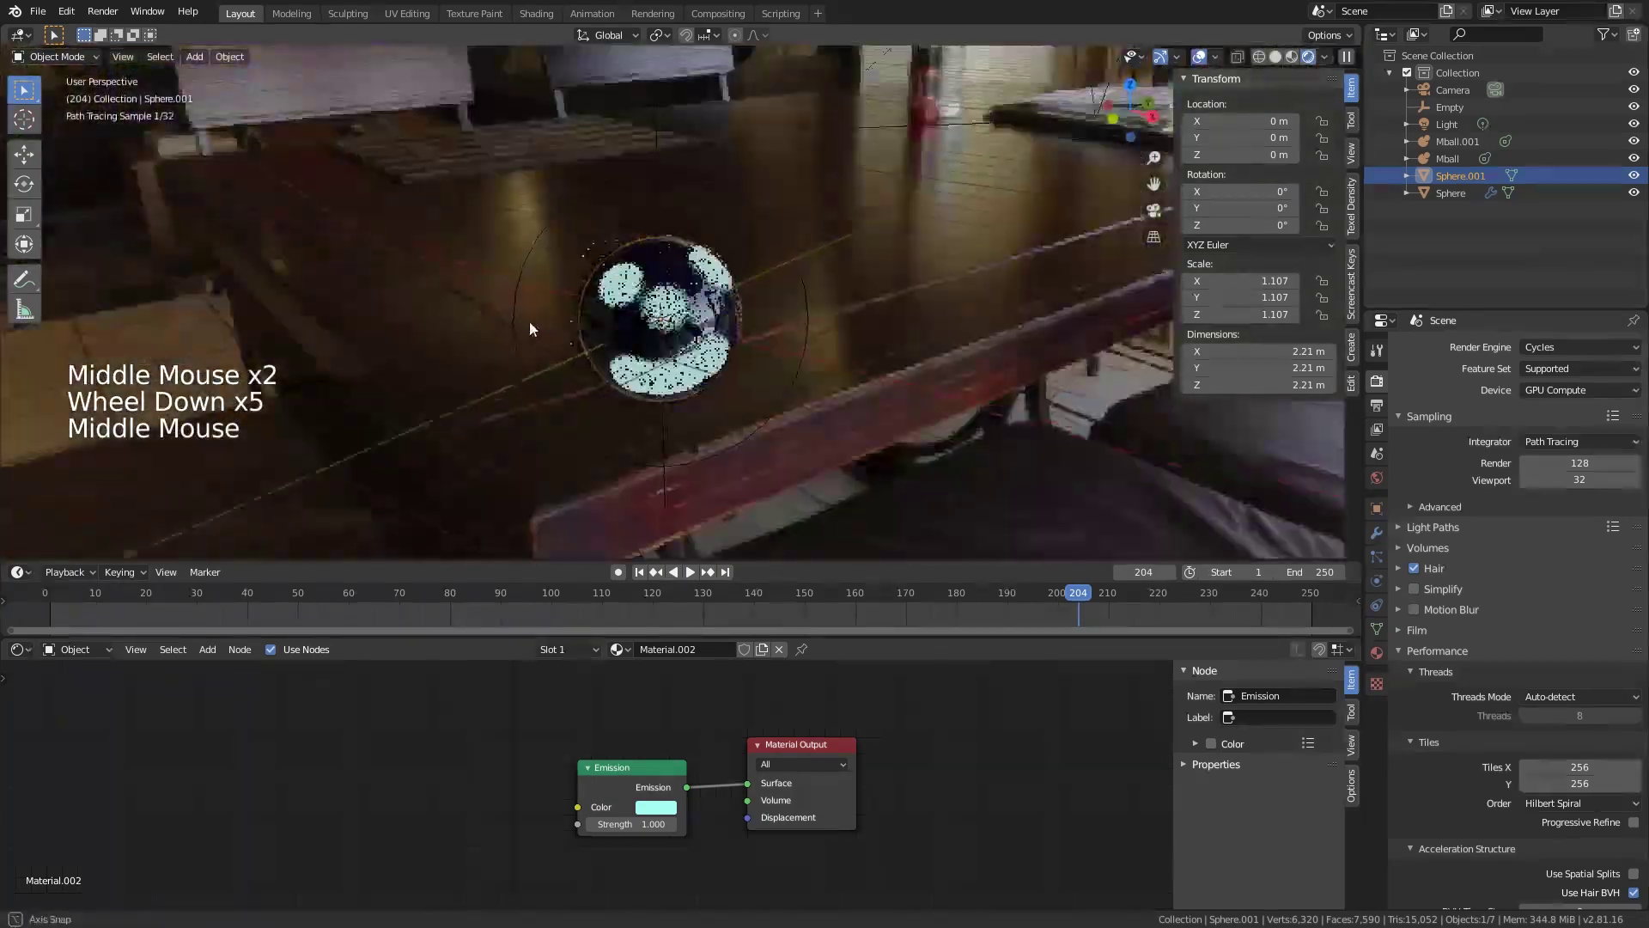
middle_click(671, 283)
scroll("up", 3)
middle_click(804, 309)
middle_click(830, 329)
right_click(854, 346)
middle_click(983, 792)
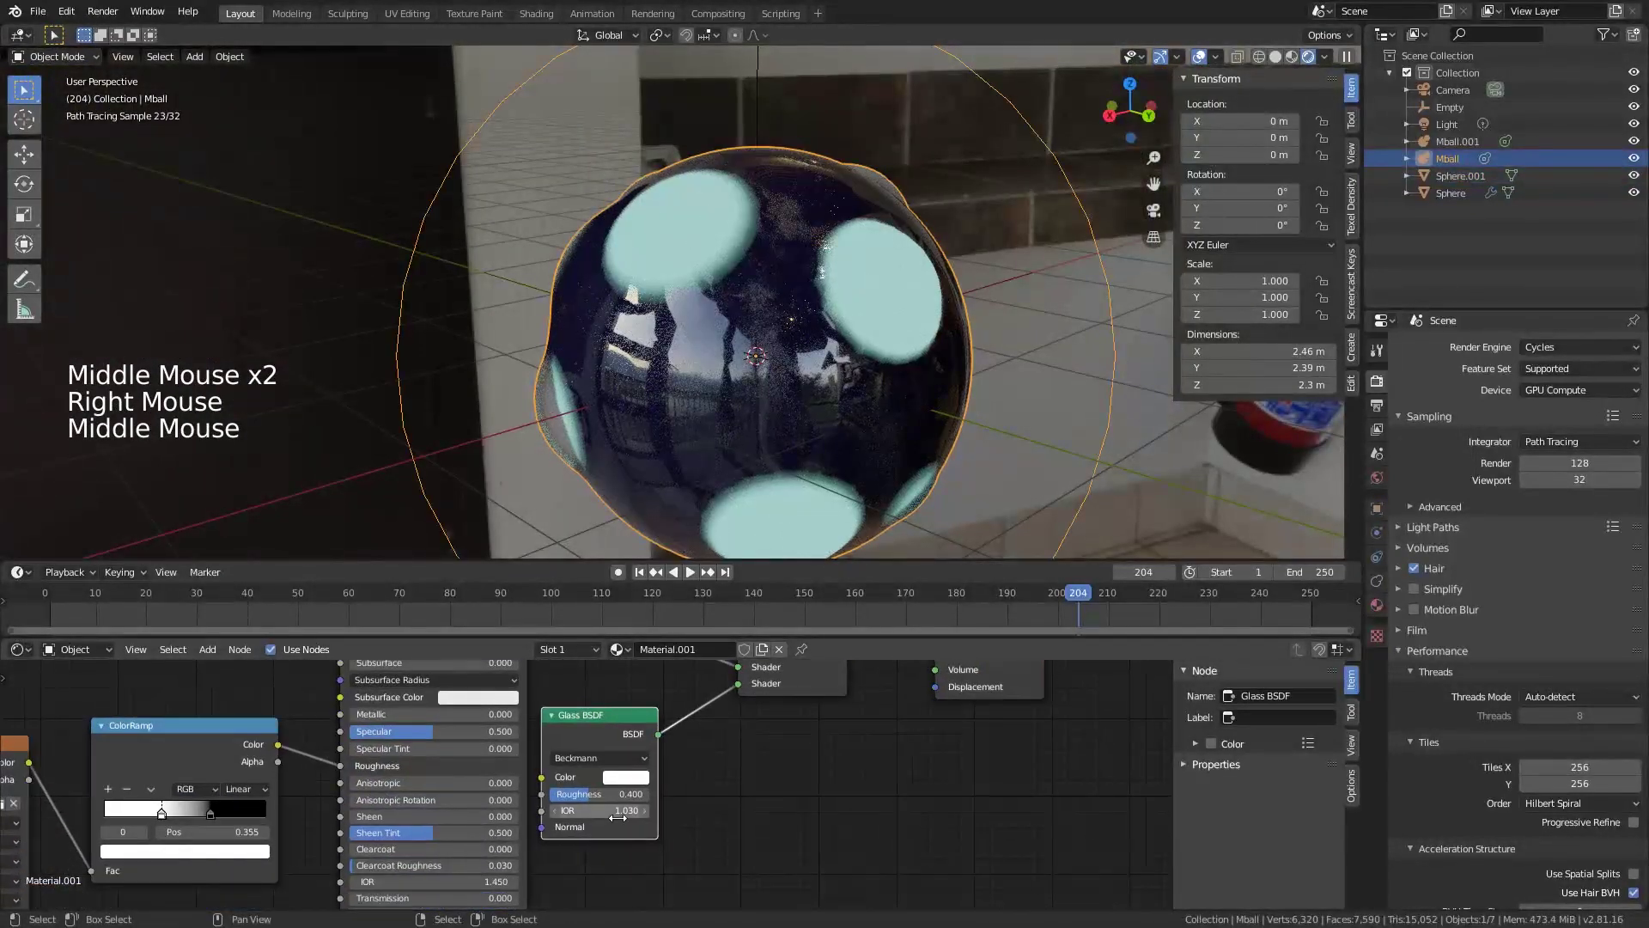
Step: Try the Glass BSDF IOR at 1.230, then return it to 1.030, checking the refraction from several angles
scroll("up", 3)
double_click(680, 828)
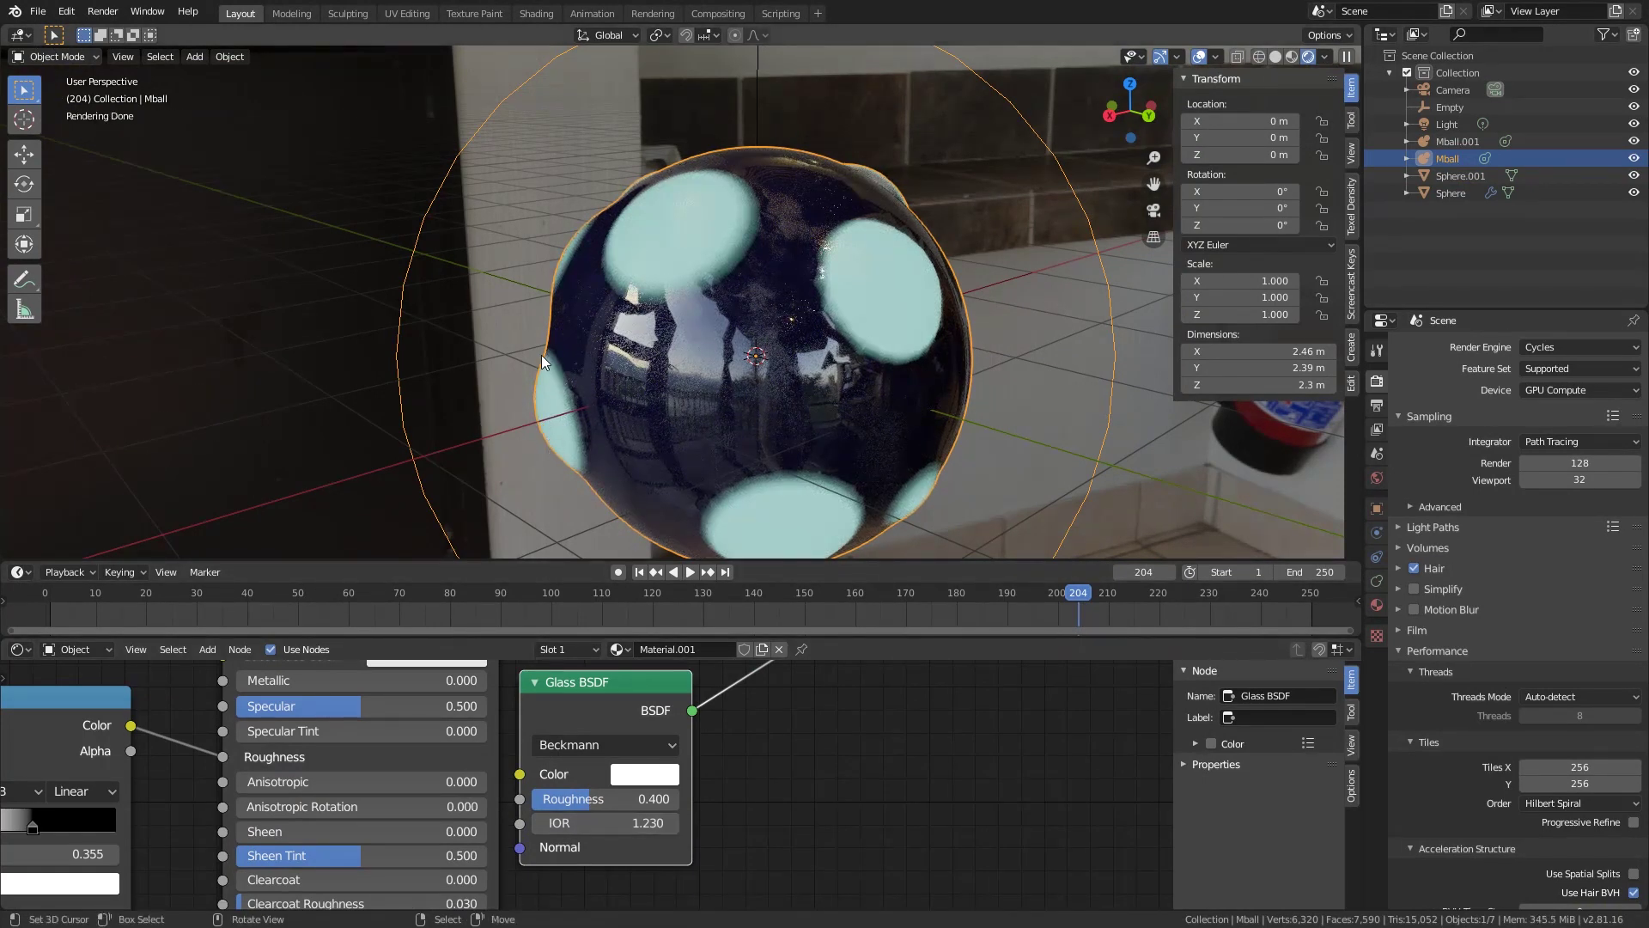
middle_click(640, 462)
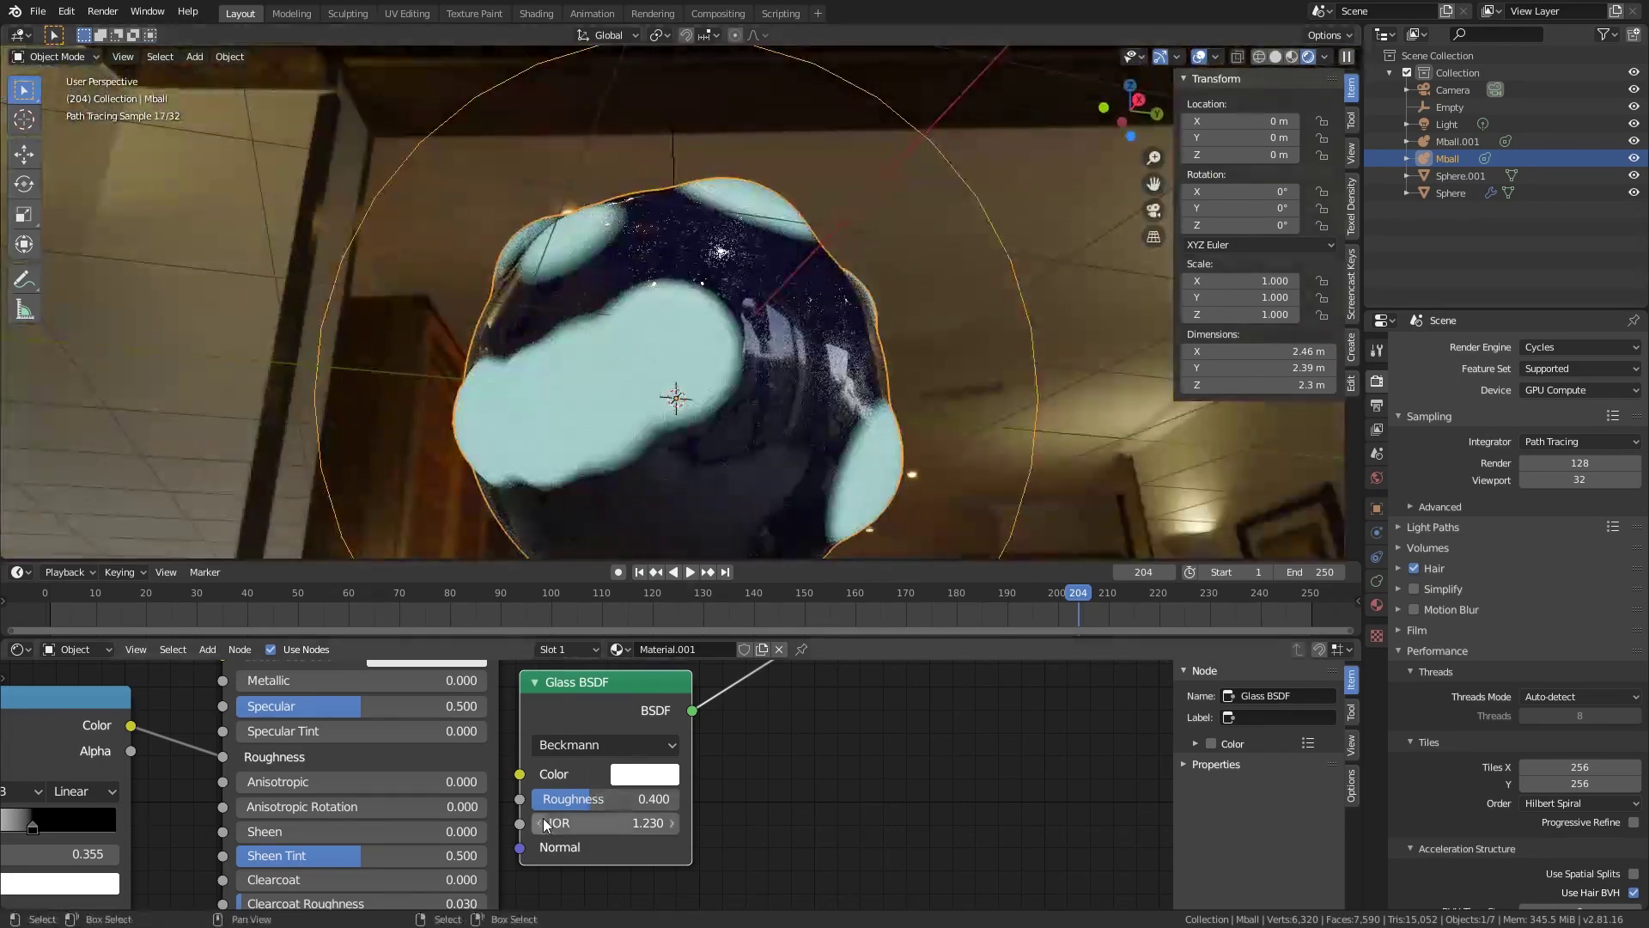
double_click(550, 831)
middle_click(794, 445)
middle_click(750, 272)
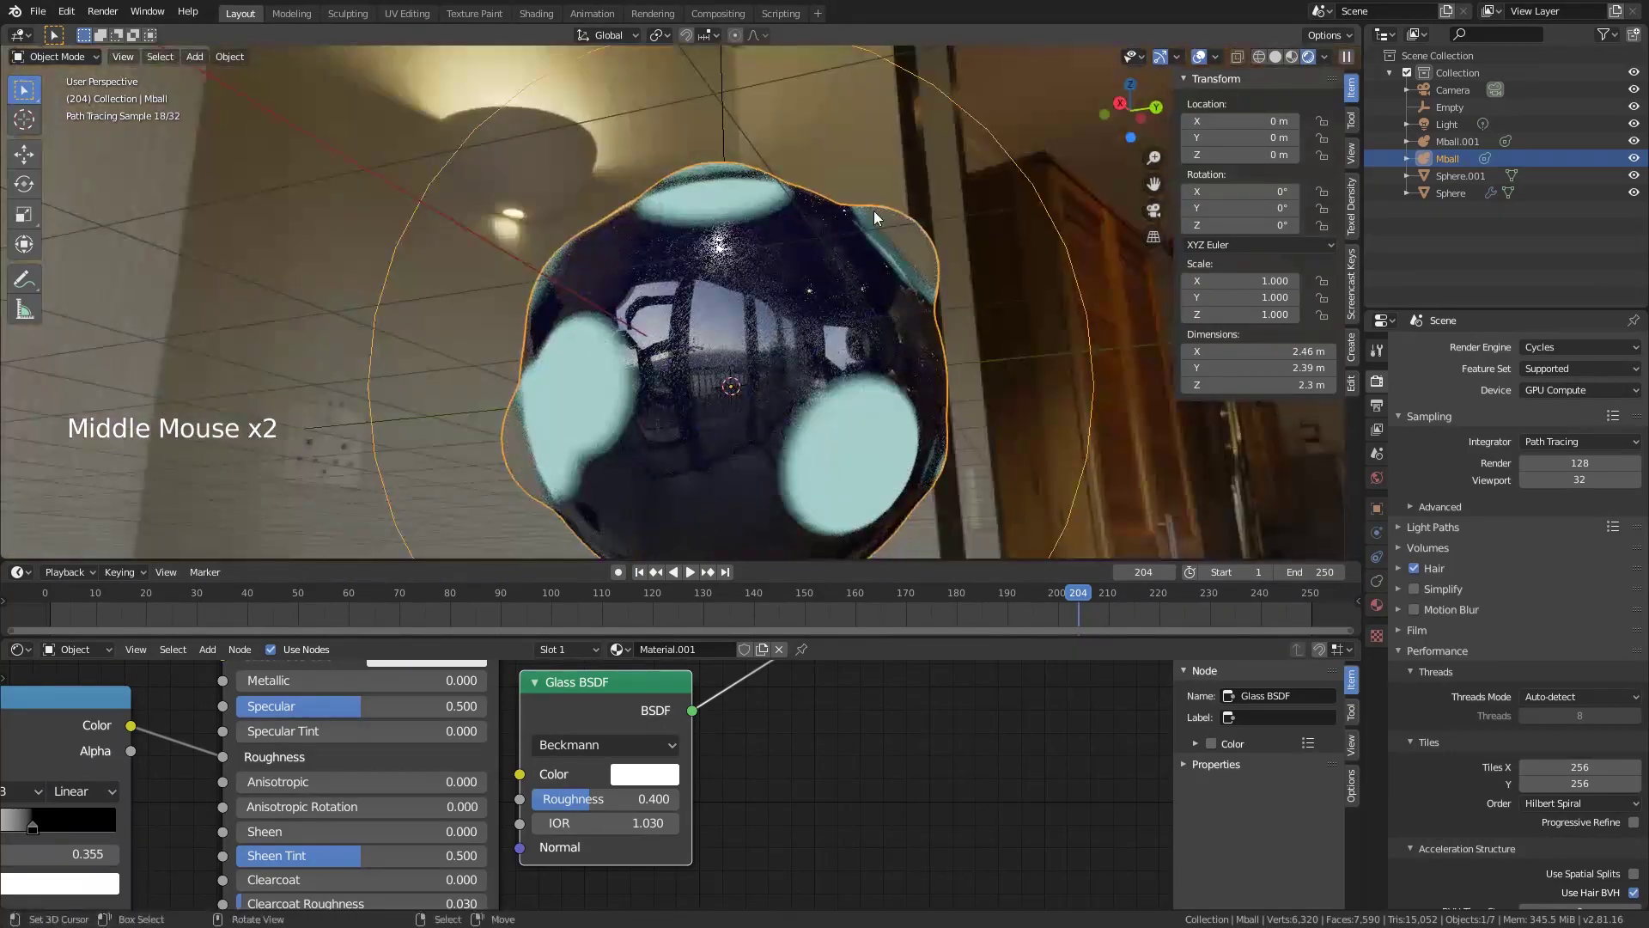
middle_click(957, 316)
scroll("down", 3)
middle_click(942, 355)
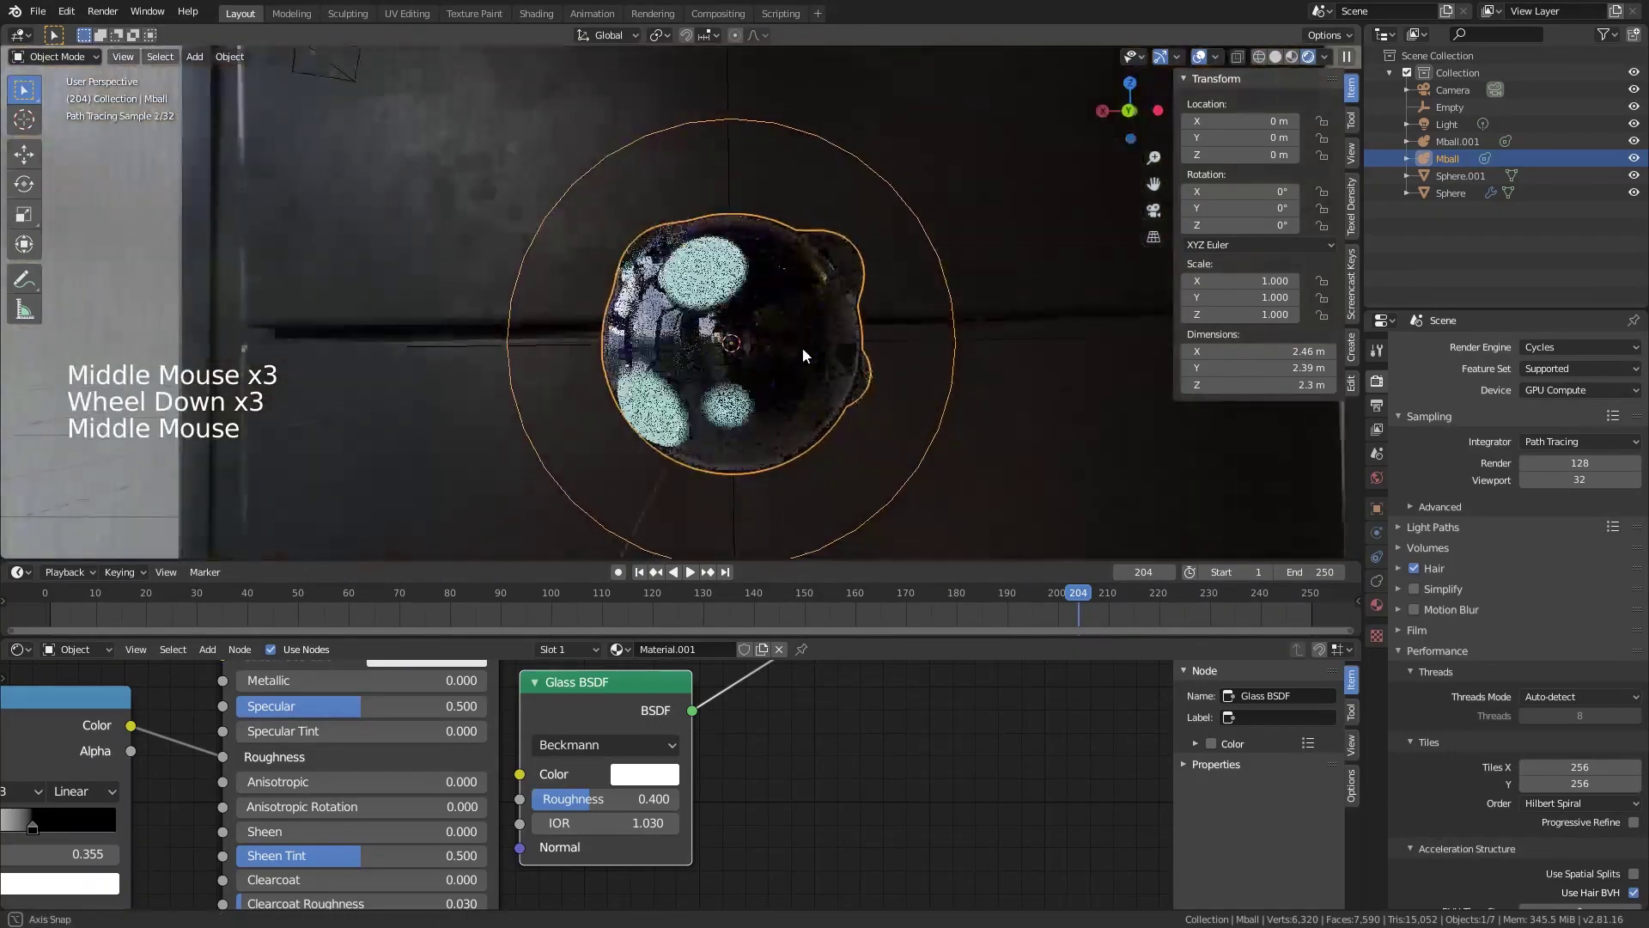
scroll("up", 3)
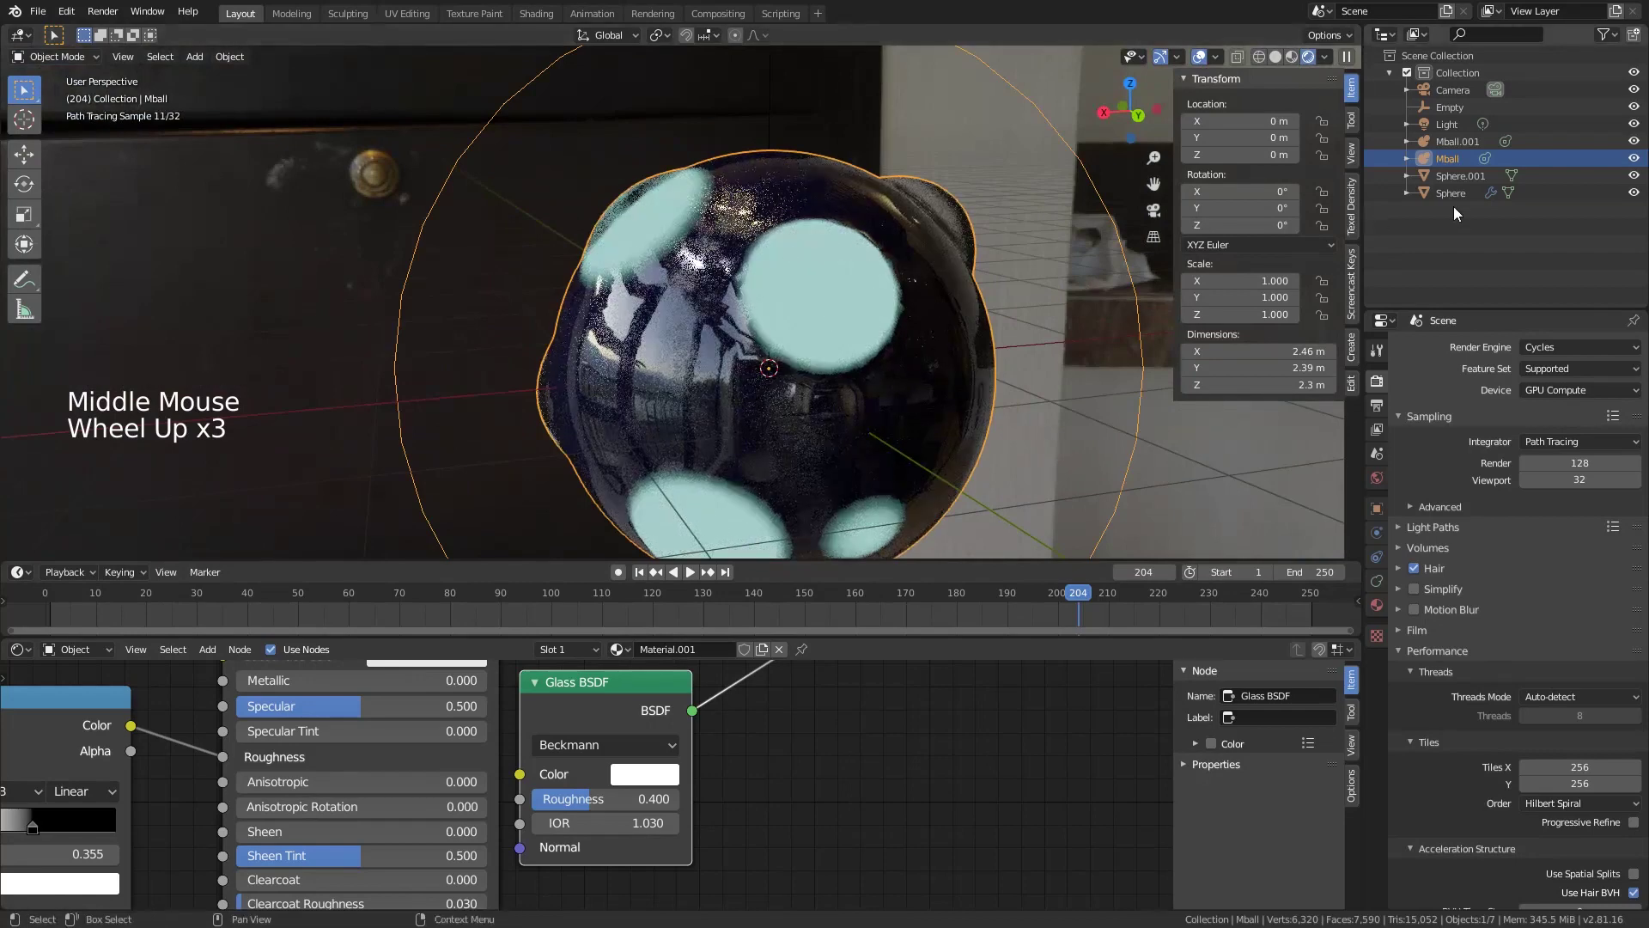
Step: Open the finished example metaball file with its reflective blob on a curved backdrop
left_click(1457, 203)
key("s")
left_click(1034, 301)
scroll("down", 3)
Step: Inspect the example's curved textured backdrop, then return to the working file's camera view at frame 103
middle_click(1019, 306)
scroll("down", 3)
scroll("down", 3)
key("KP_0")
key("KP_1")
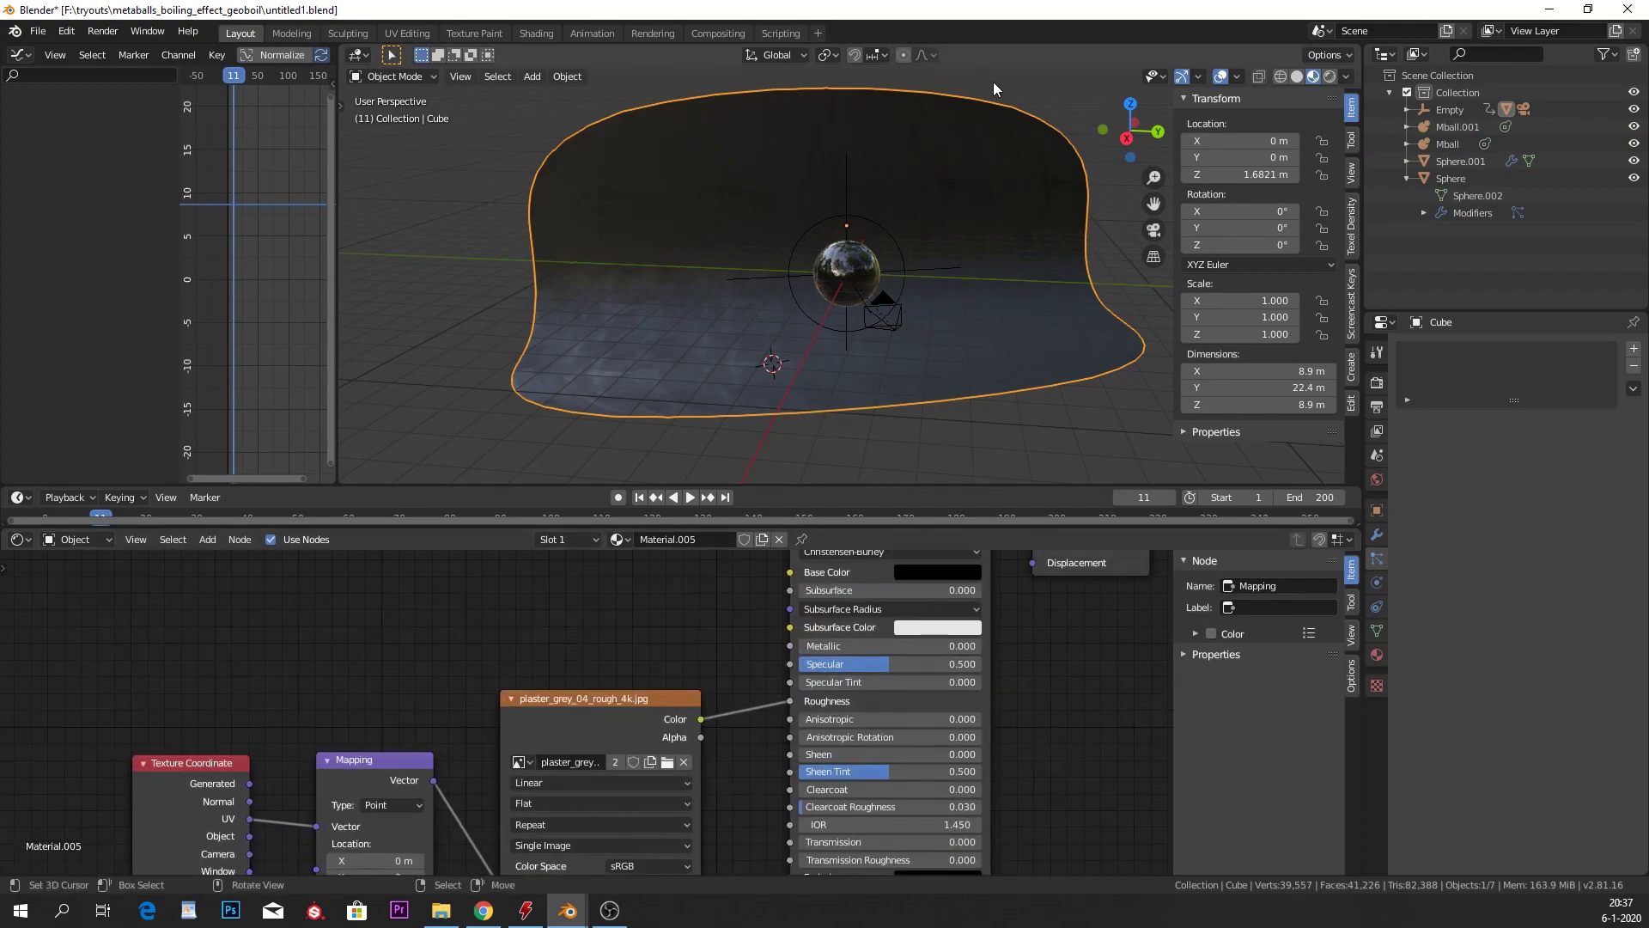
scroll("down", 3)
middle_click(819, 294)
key("KP_0")
Step: Enable Lock Camera to View in the sidebar and reframe the camera around the Sphere.001 blob
key("Right")
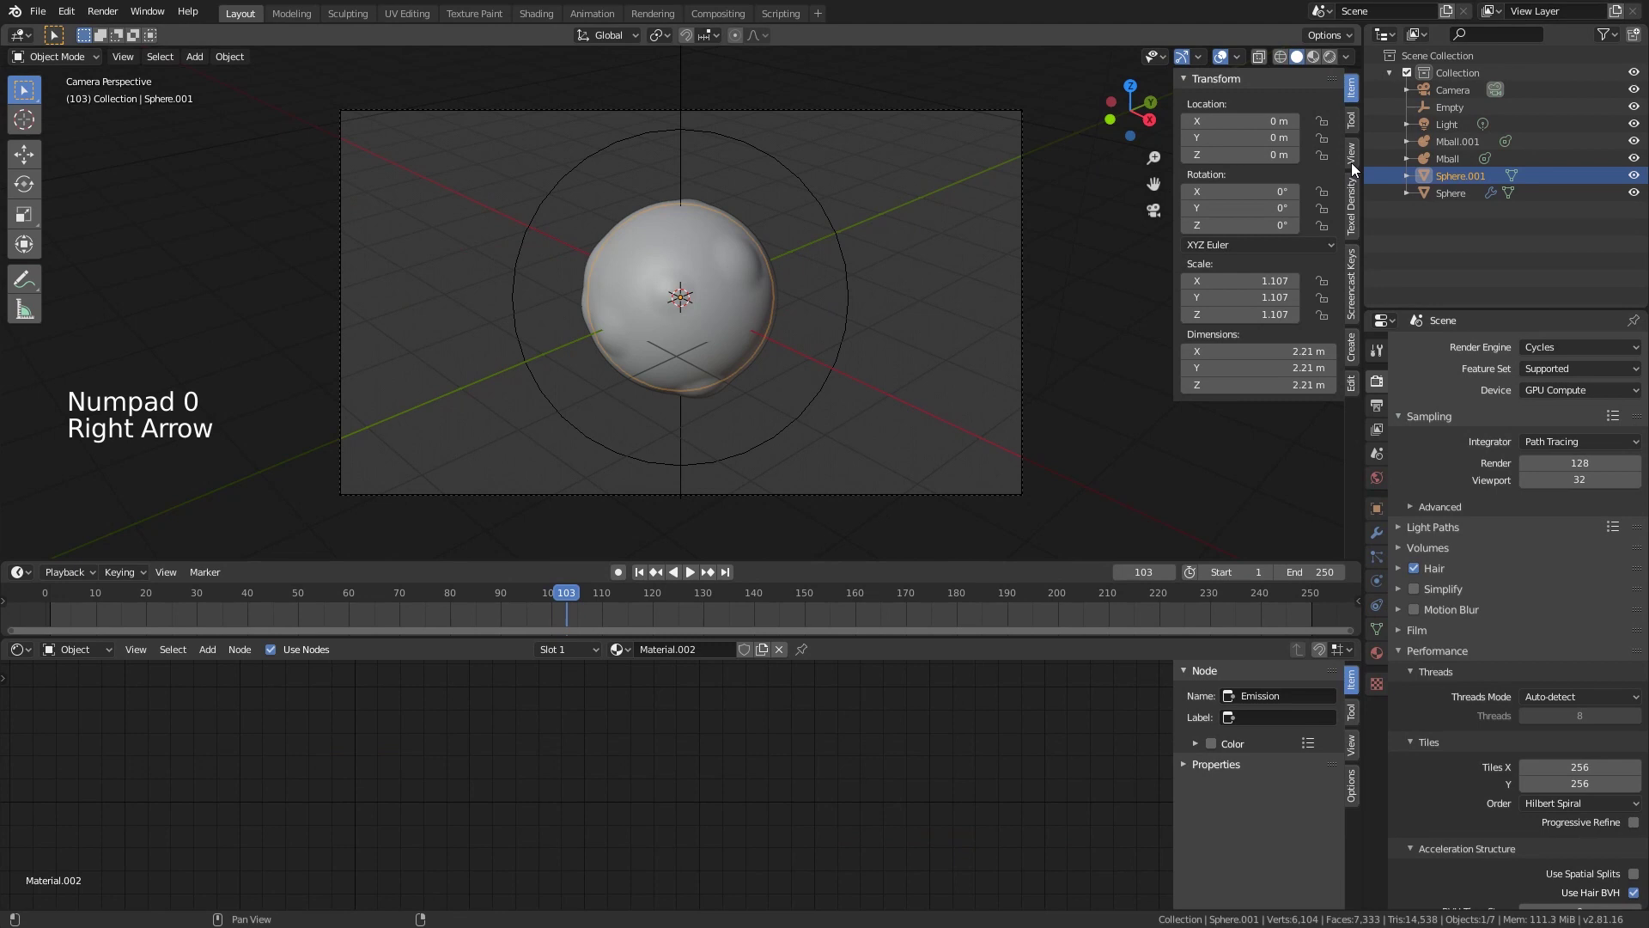
left_click(1358, 167)
middle_click(801, 344)
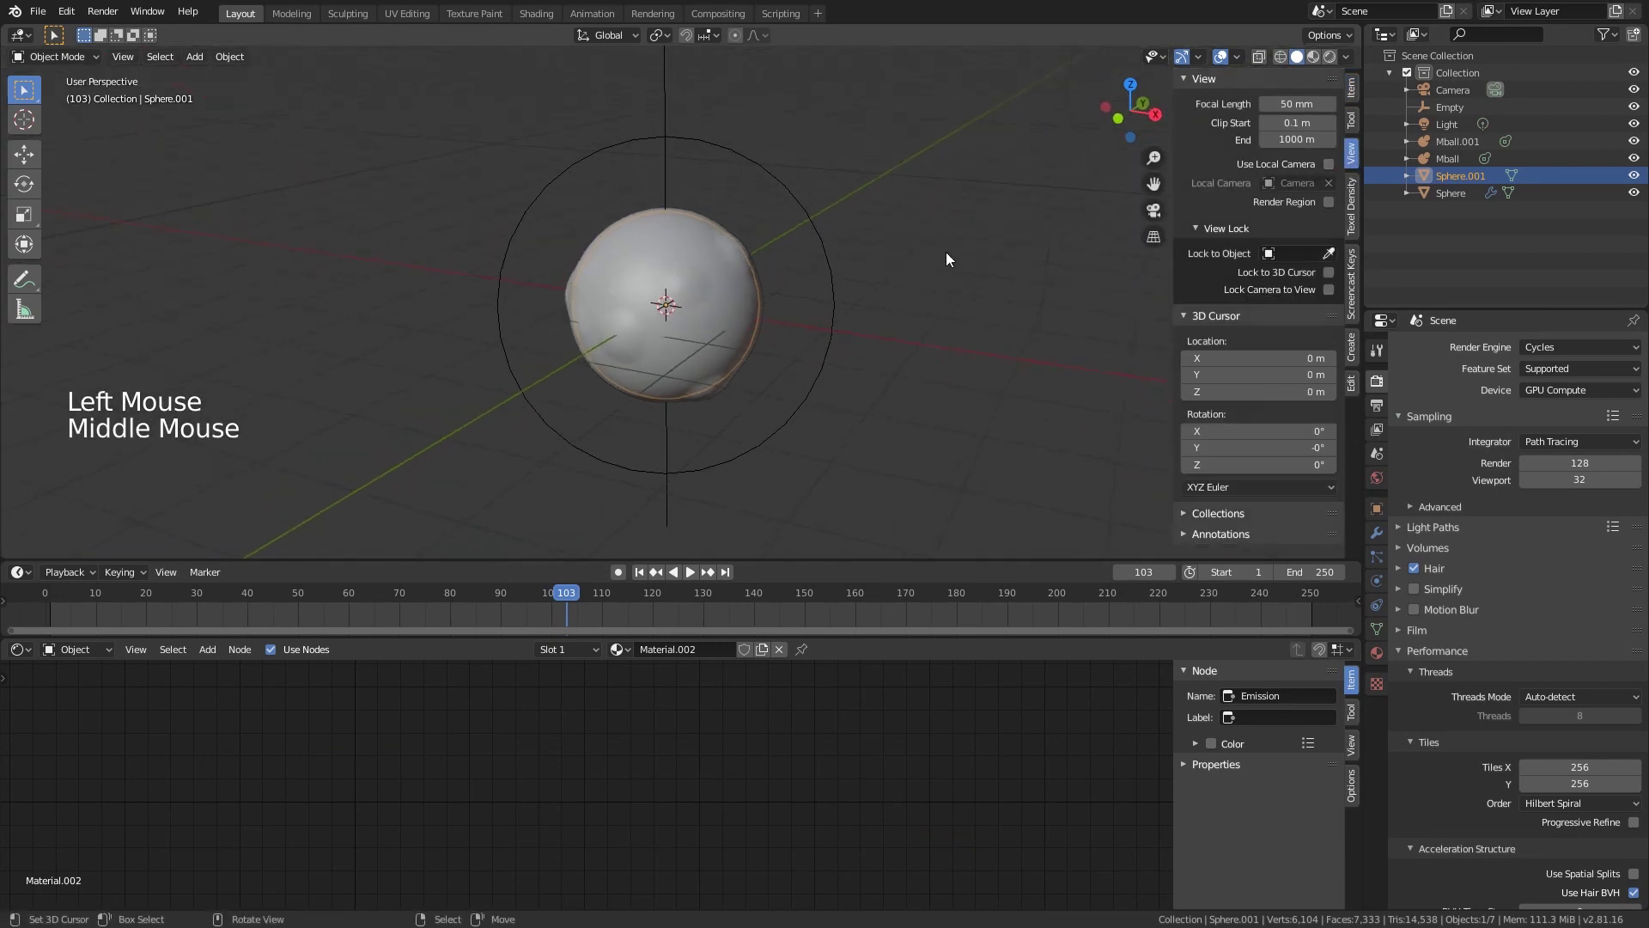
key("KP_1")
key("KP_0")
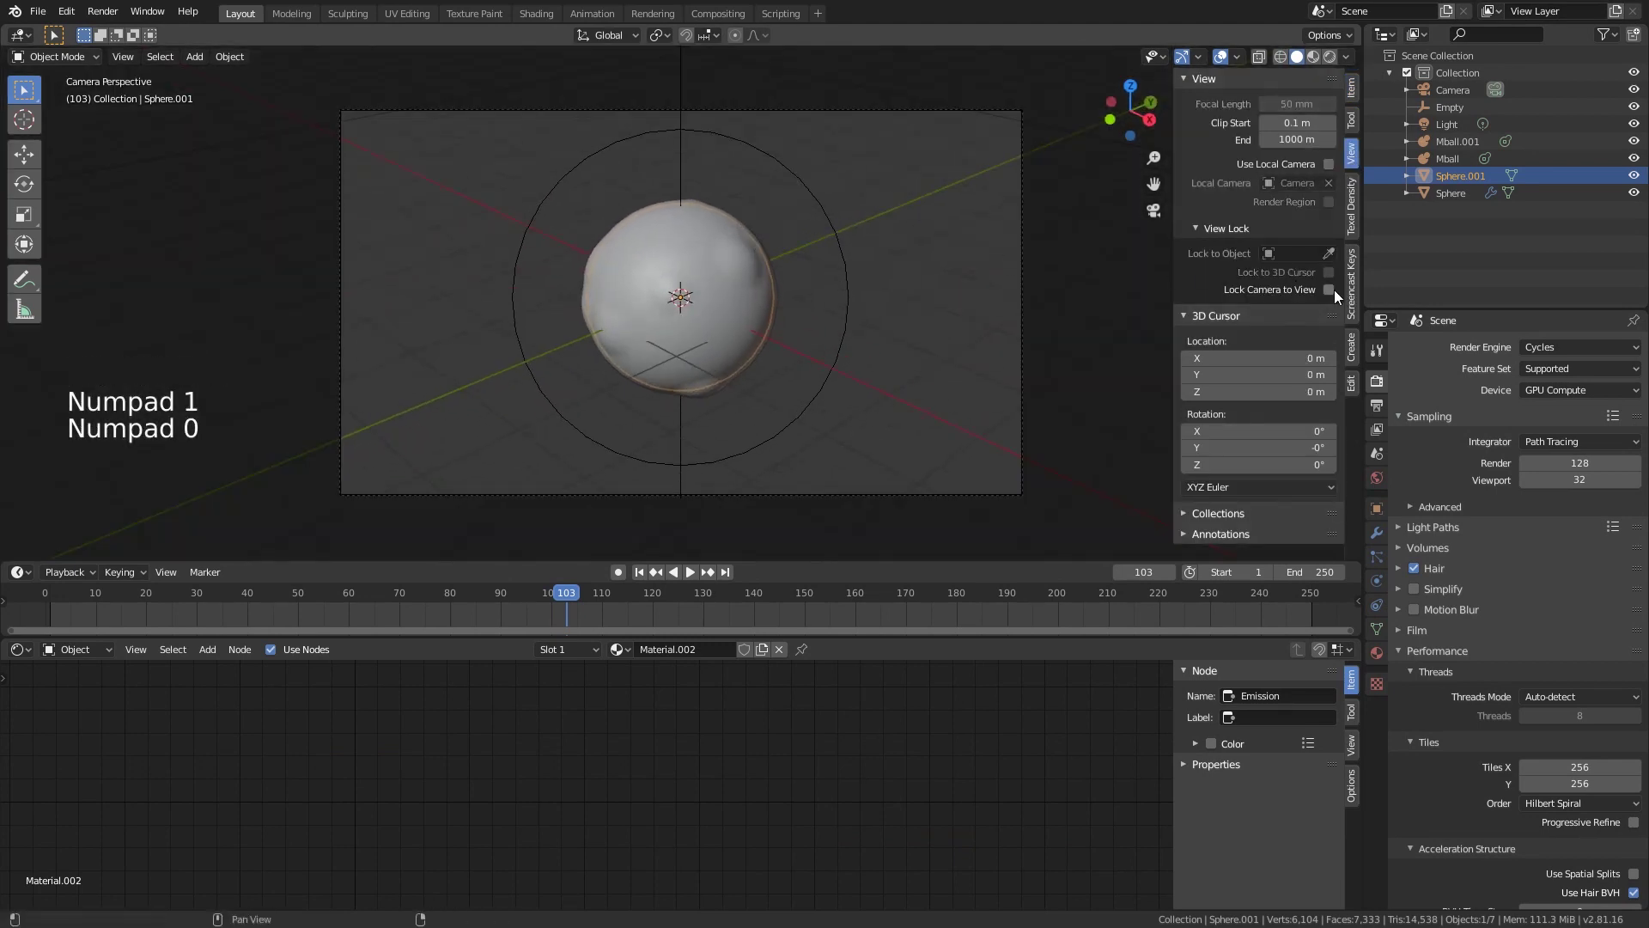
left_click(1341, 296)
middle_click(830, 321)
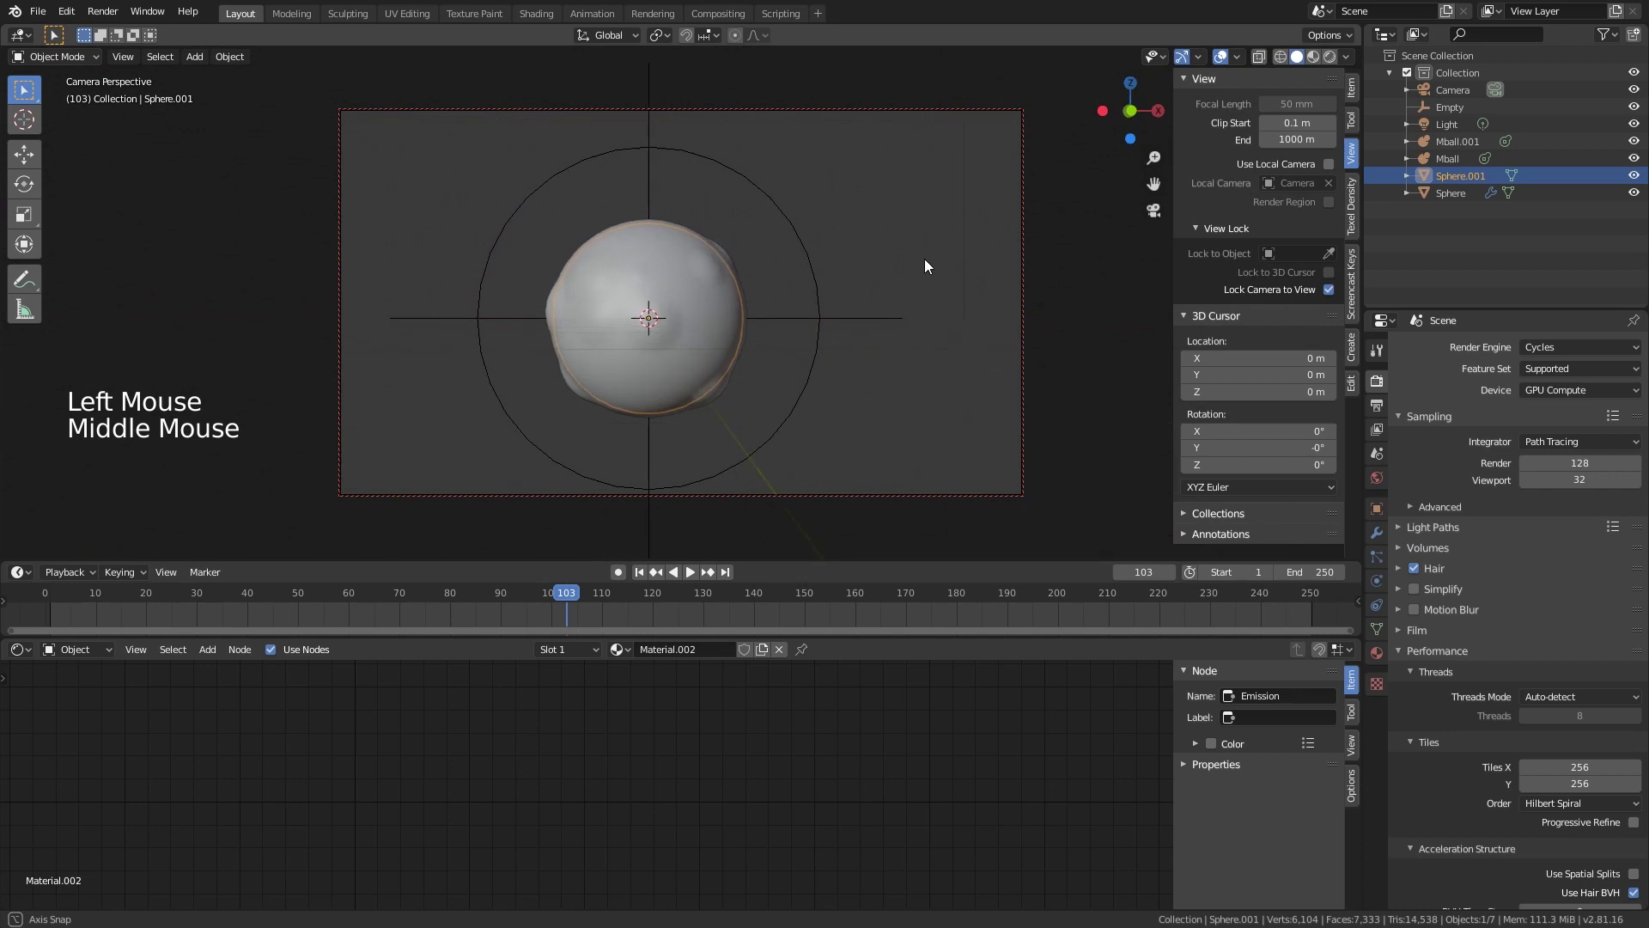
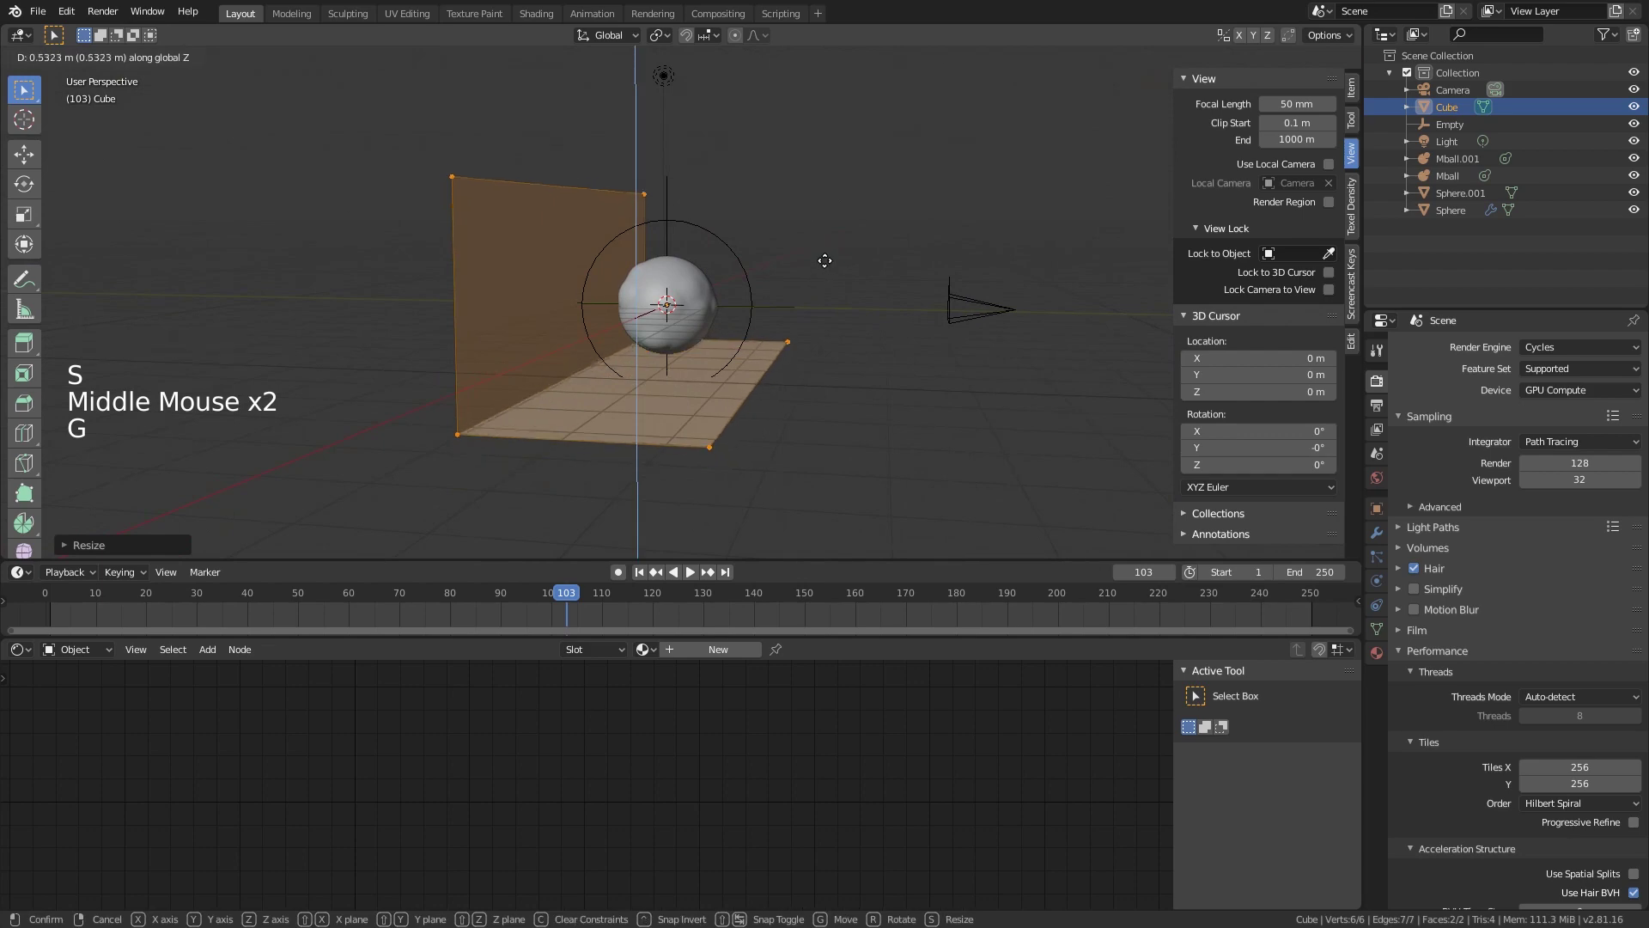
Step: Bevel the backdrop's corner edge in Edit Mode and set the object to Shade Smooth
middle_click(819, 281)
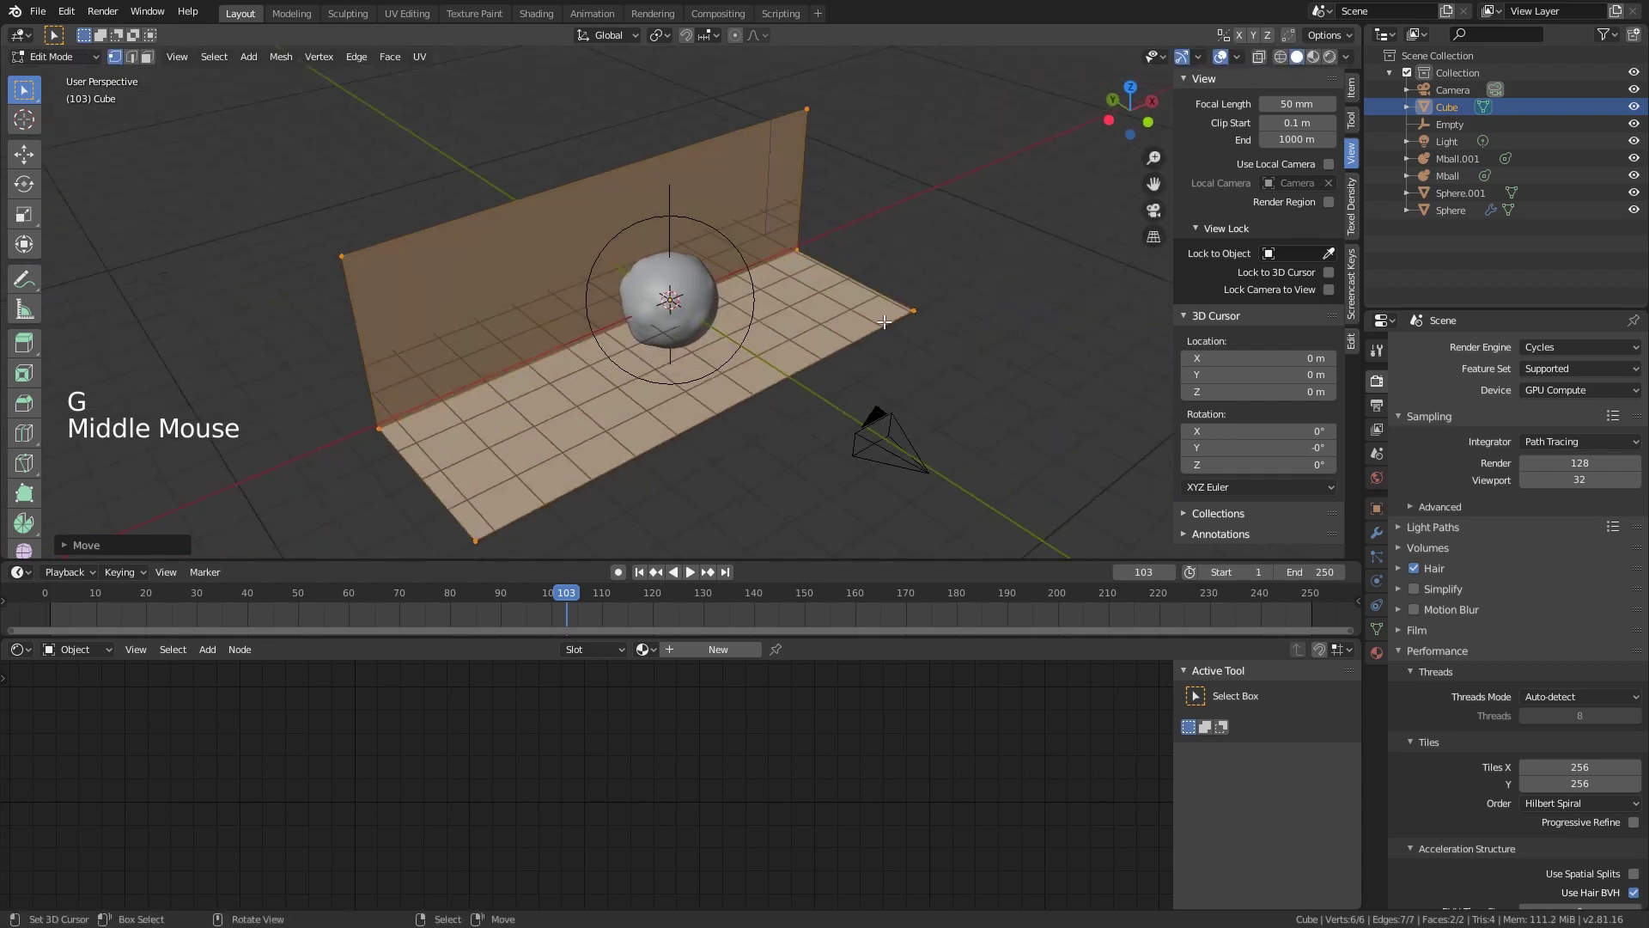
key("Tab")
key("Tab")
key("Tab")
key("KP_0")
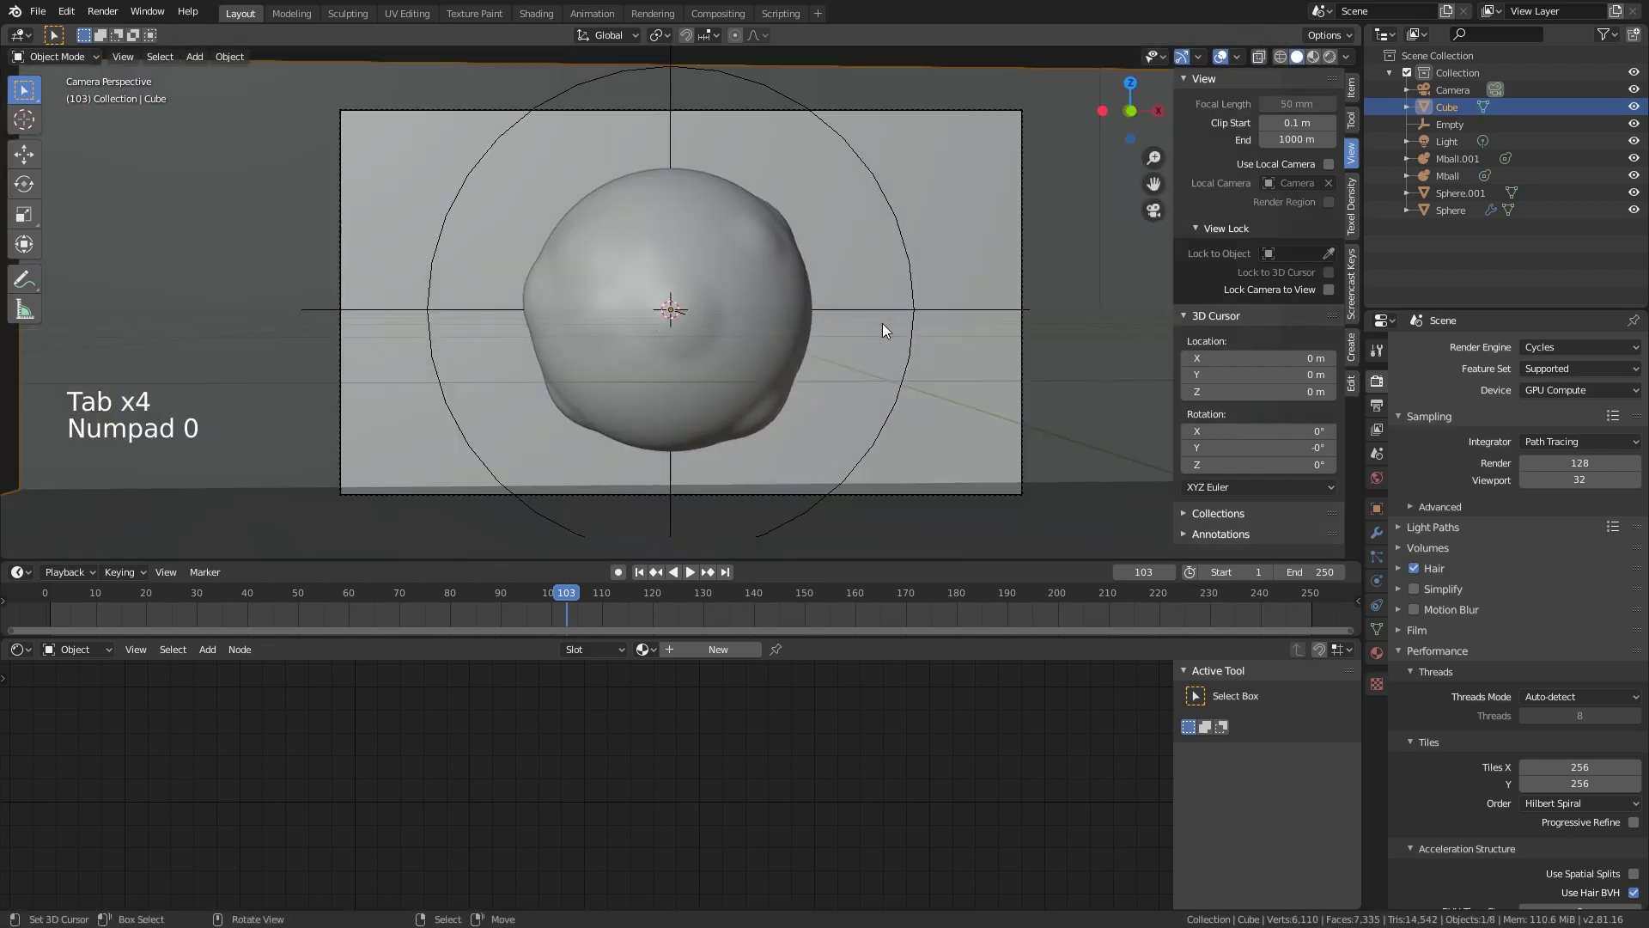
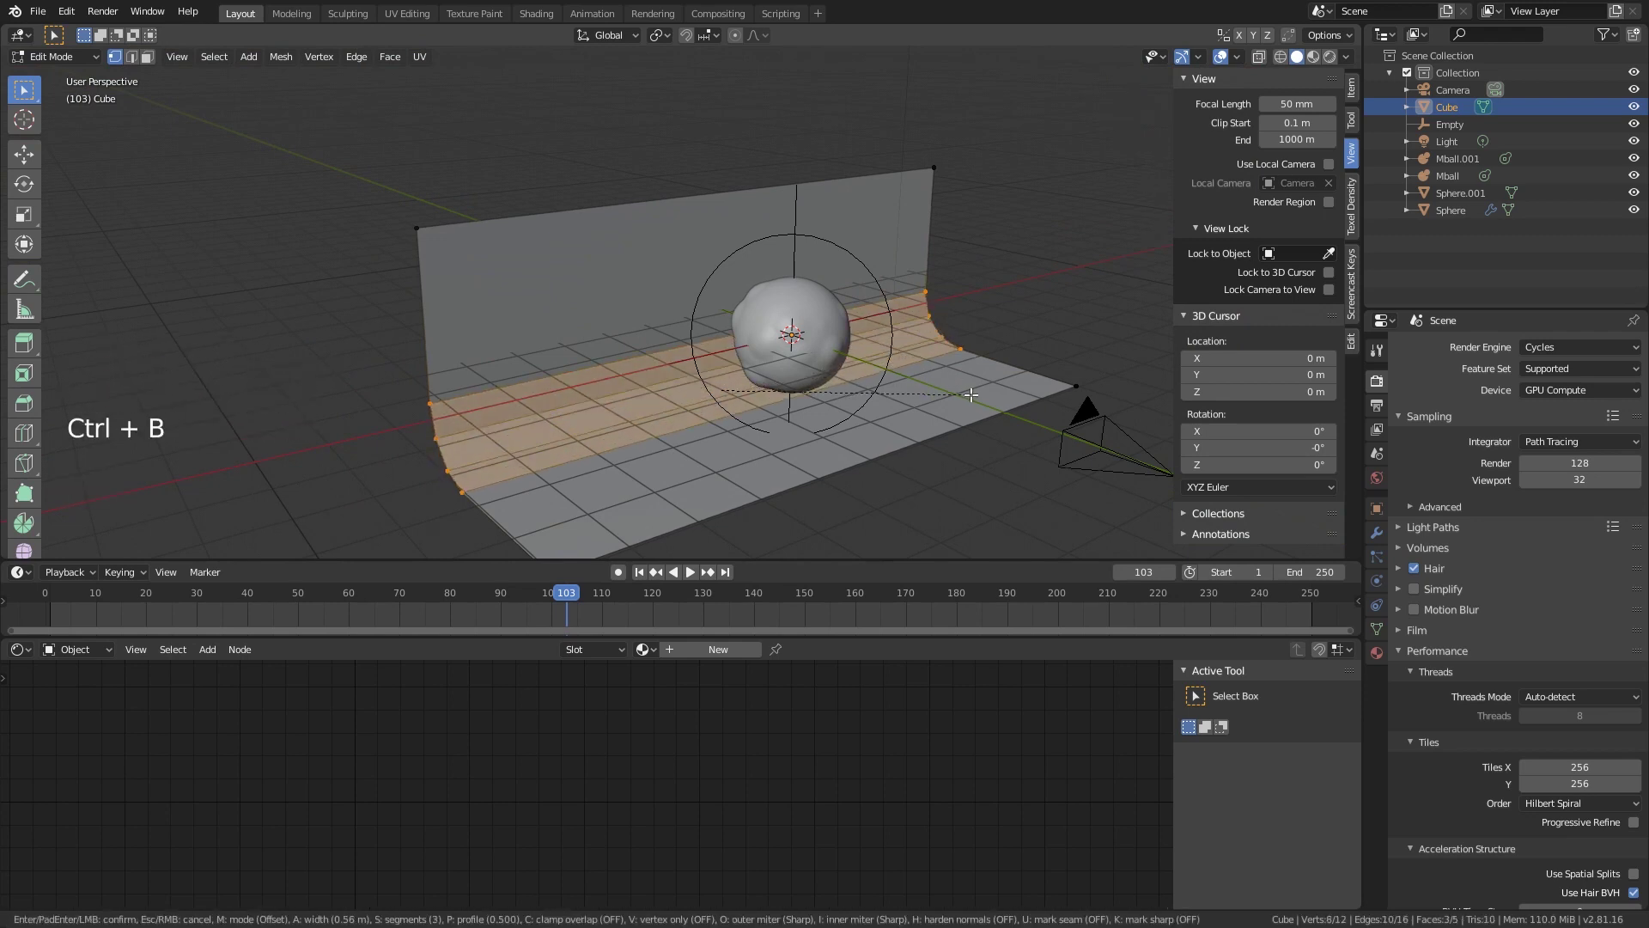
right_click(972, 389)
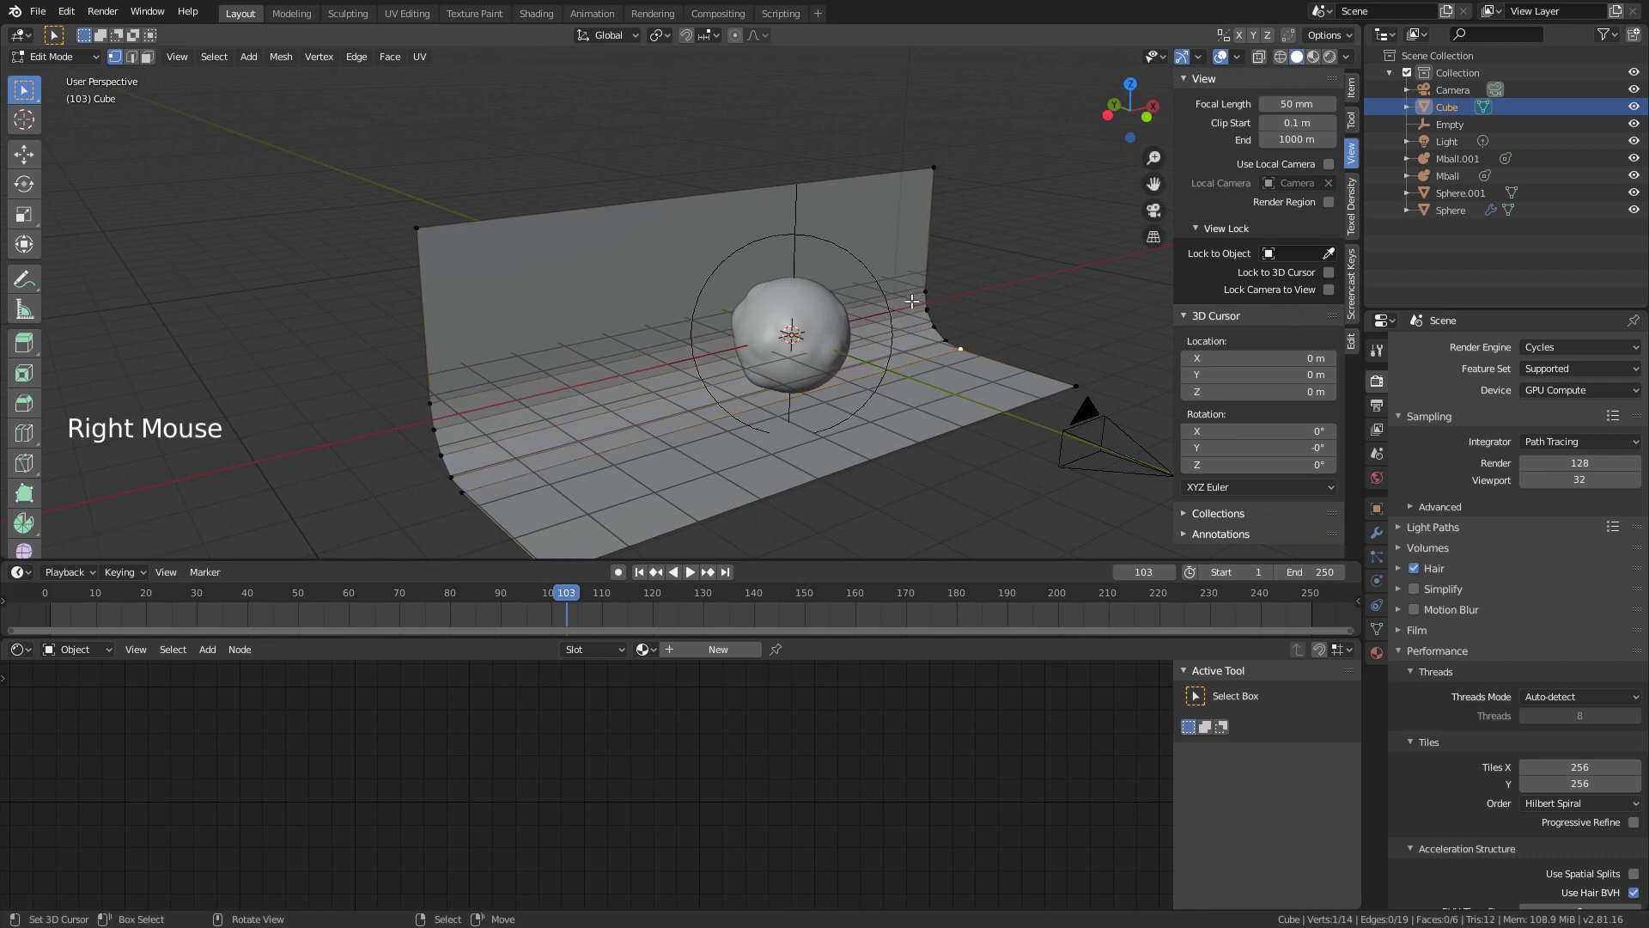
key("Tab")
key("w")
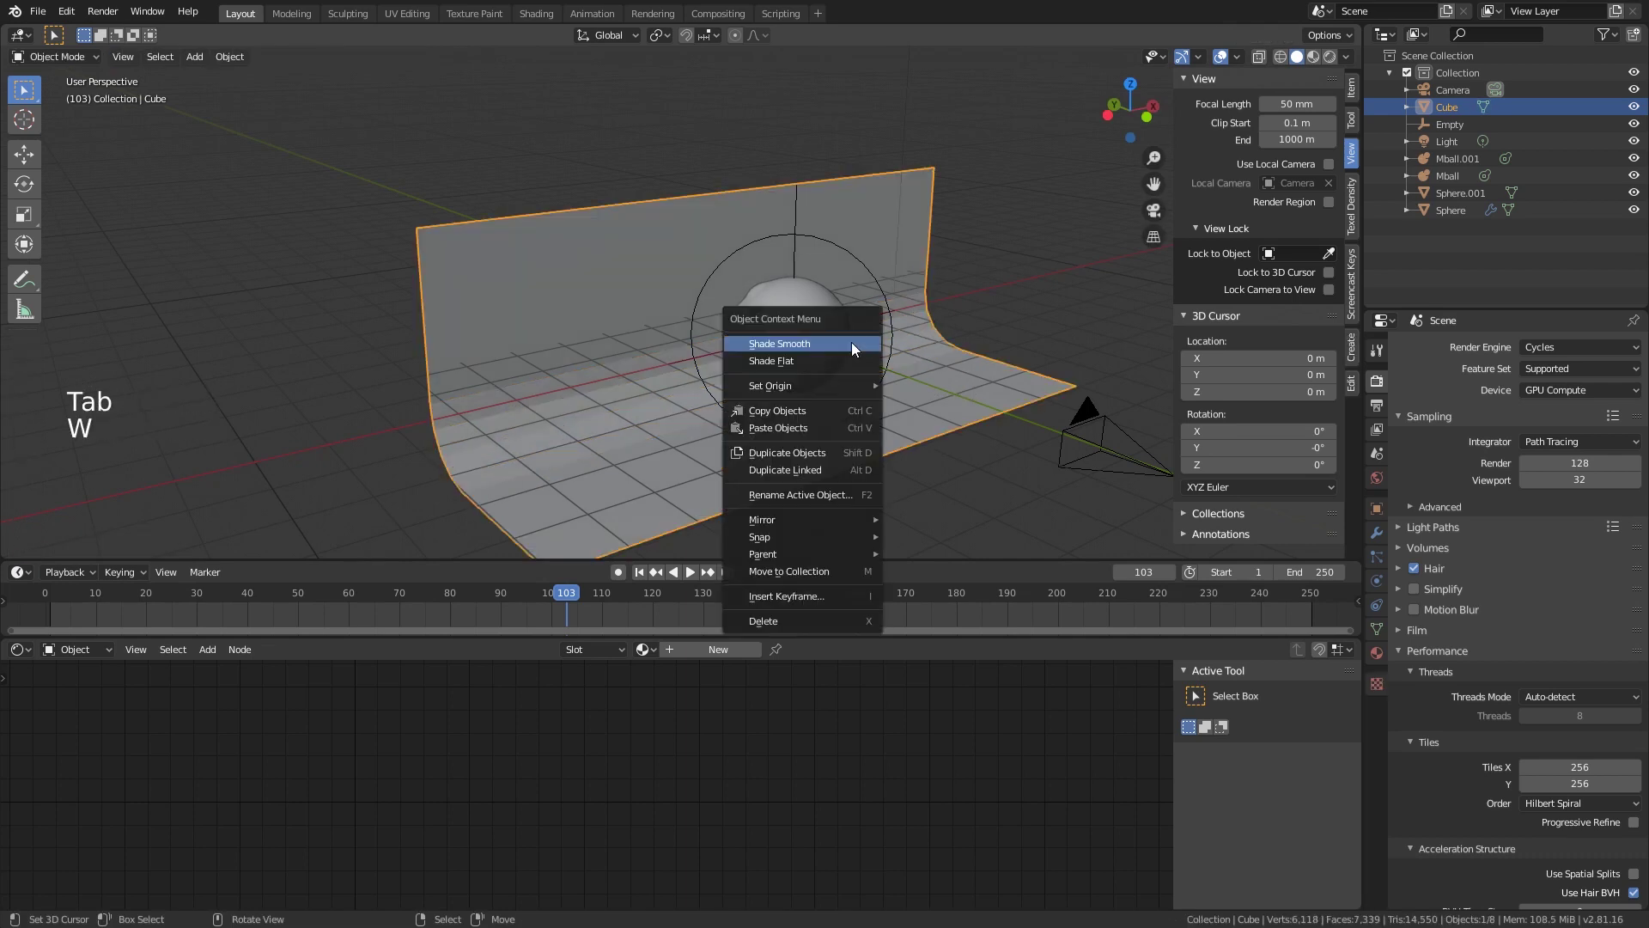
left_click(1377, 540)
Step: Add a Subdivision Surface modifier at viewport level 3 and check the curved backdrop through the camera
left_click(1487, 357)
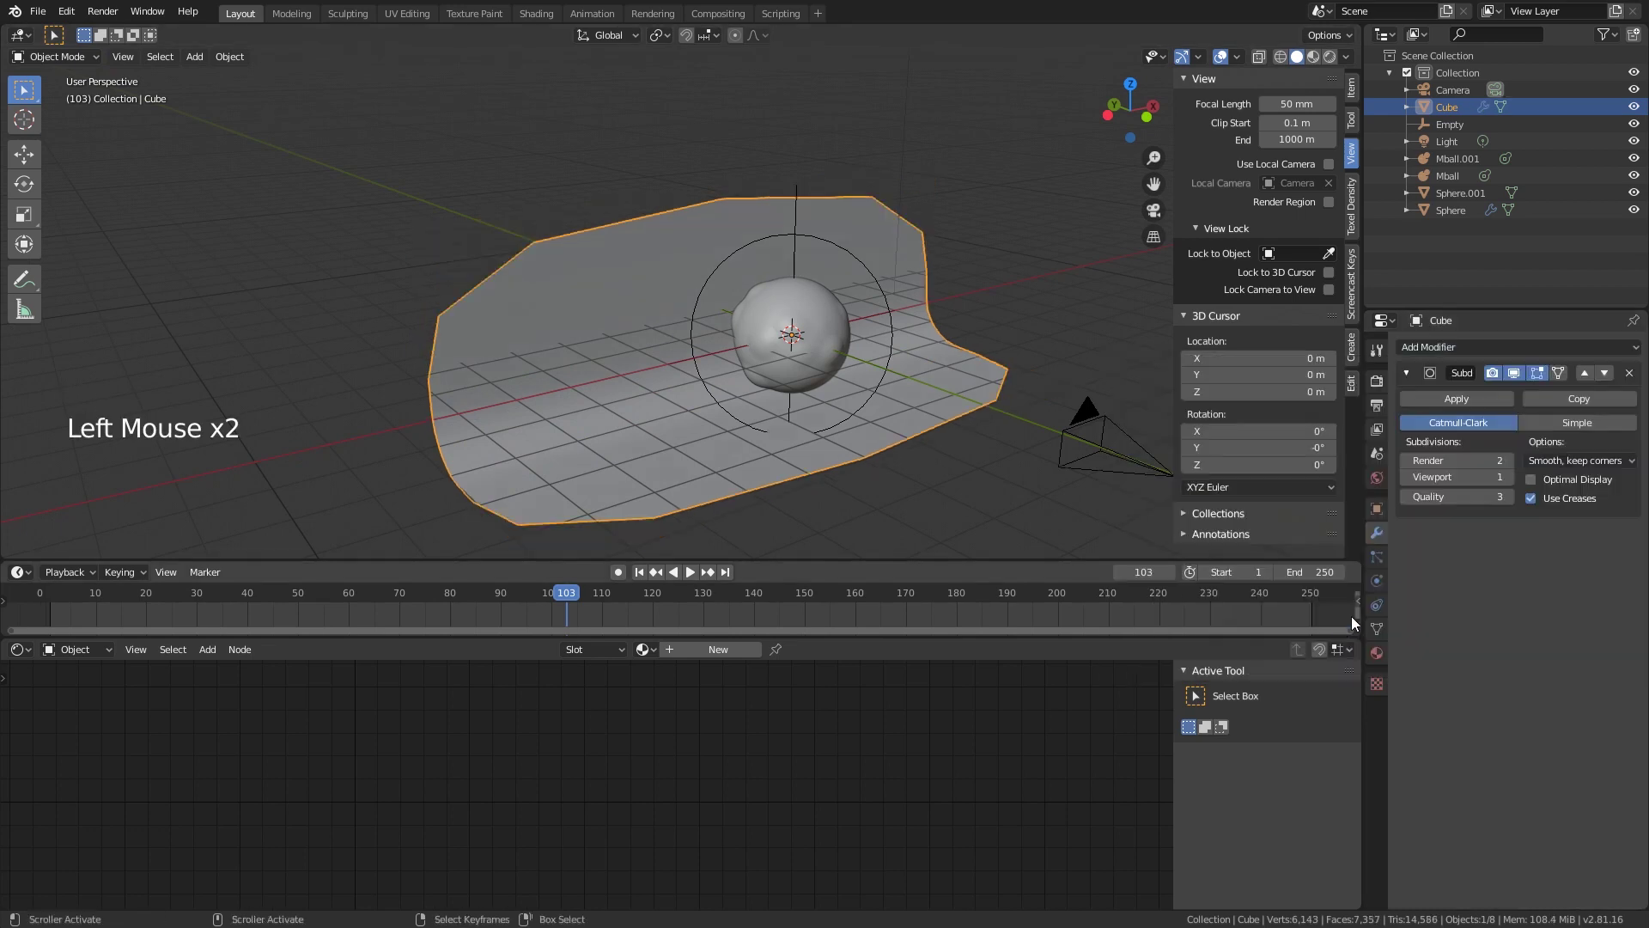
left_click(1514, 481)
left_click(1514, 482)
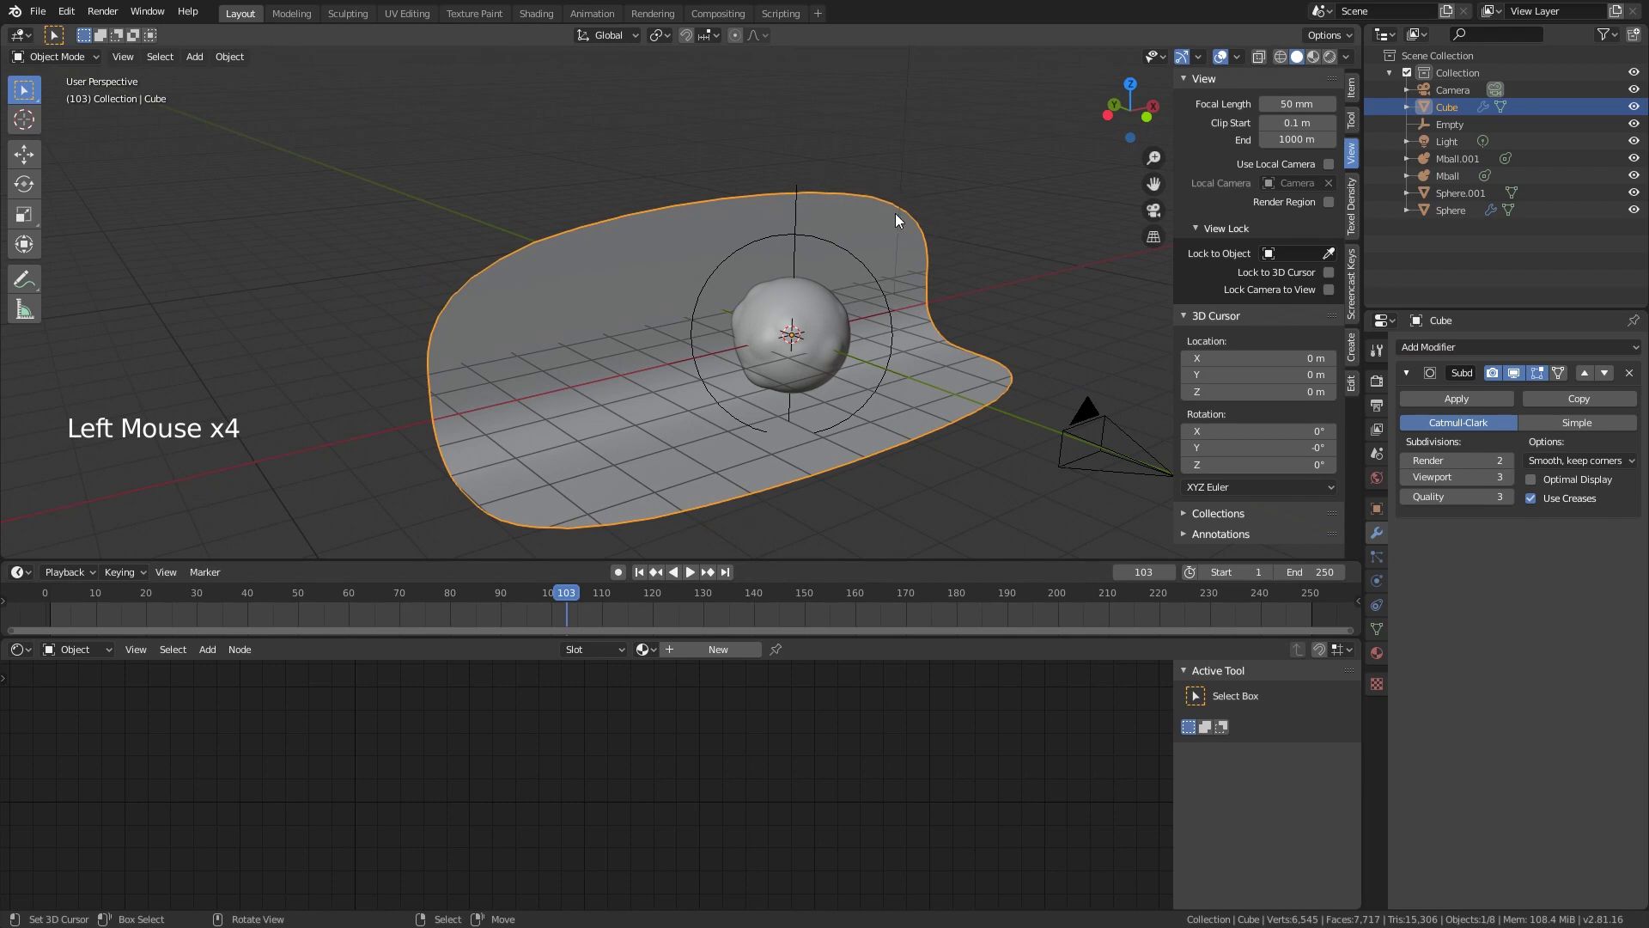
key("KP_0")
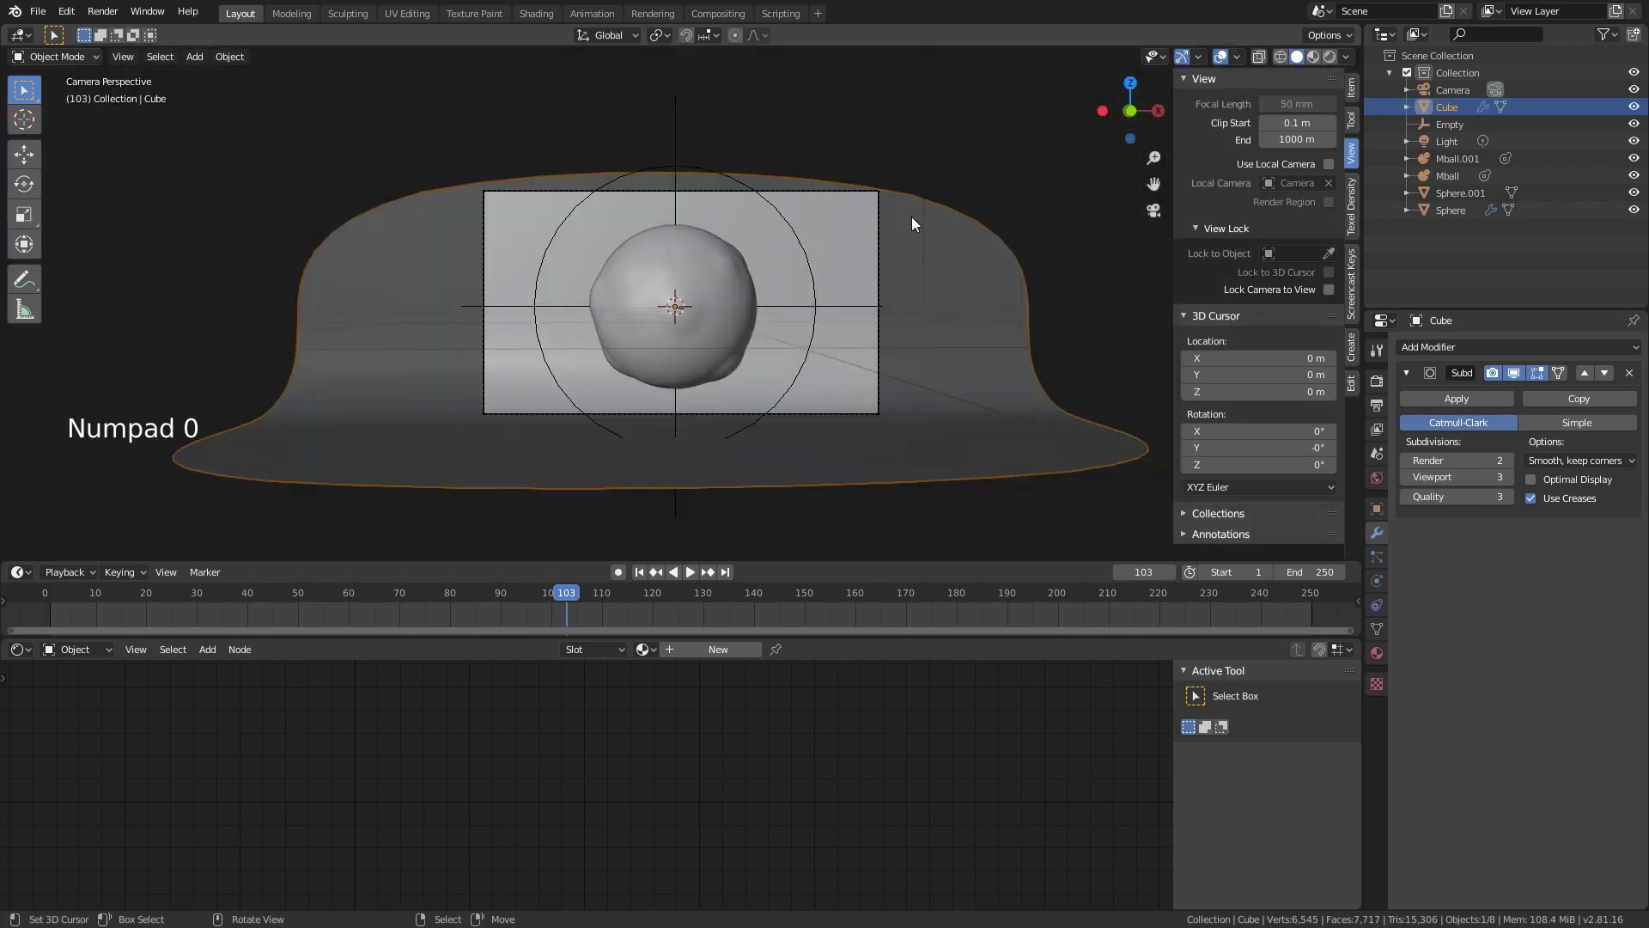
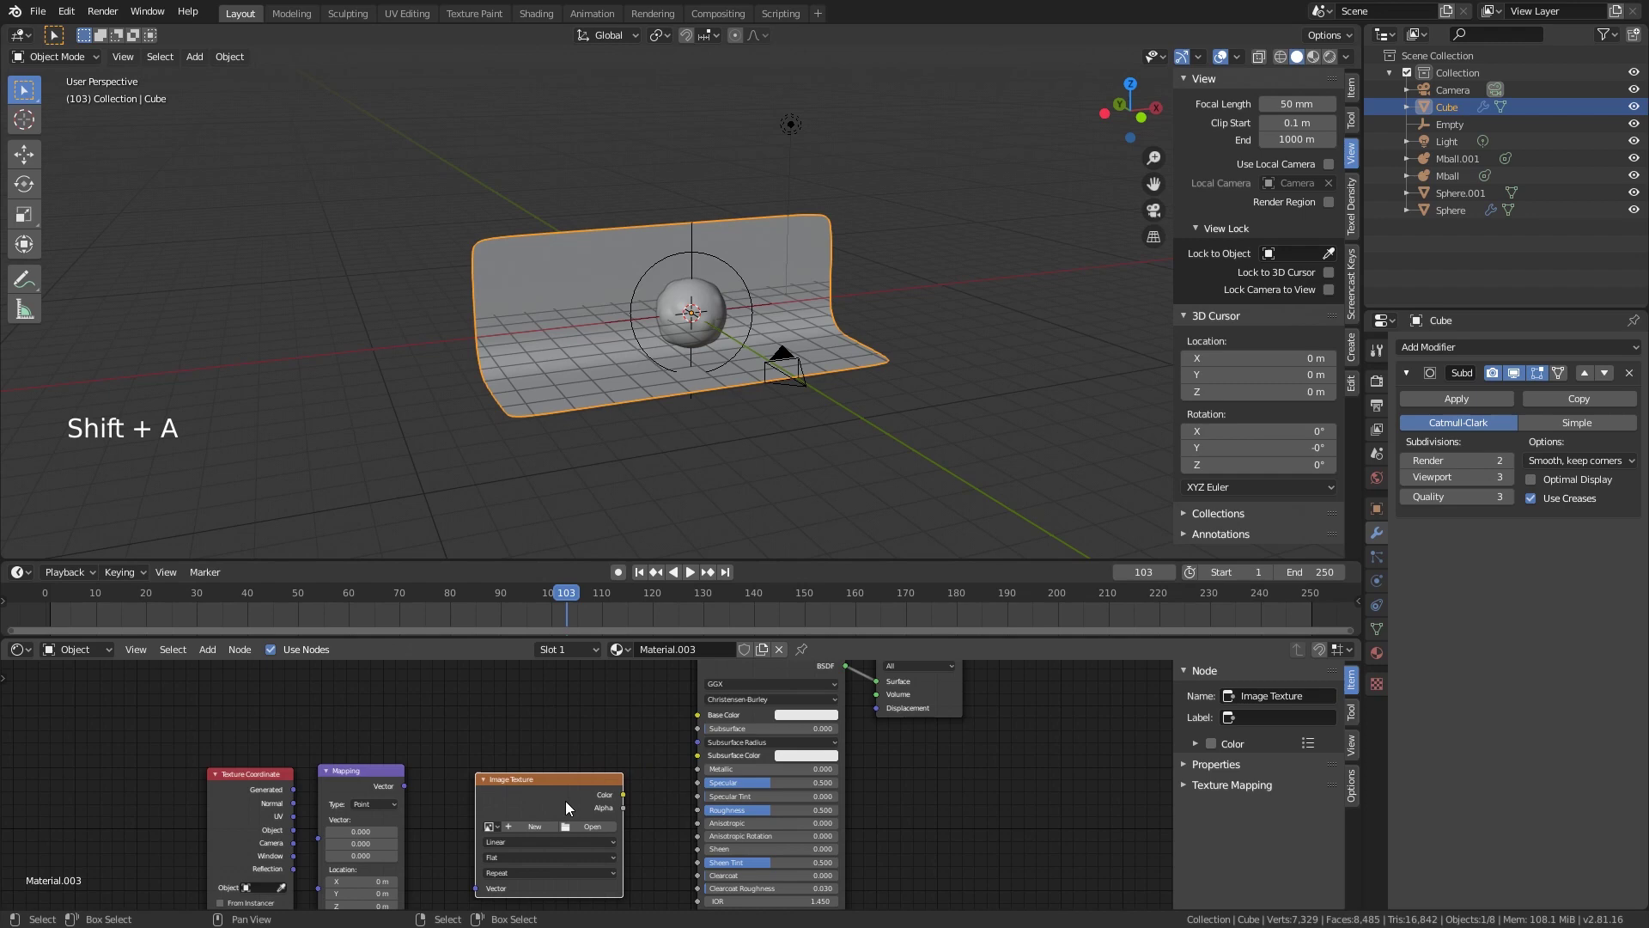
Step: Load the plaster_grey_04_rough_4k JPG into the backdrop material's Image Texture node feeding roughness
scroll("up", 3)
left_click(638, 802)
middle_click(601, 818)
left_click(418, 720)
middle_click(403, 827)
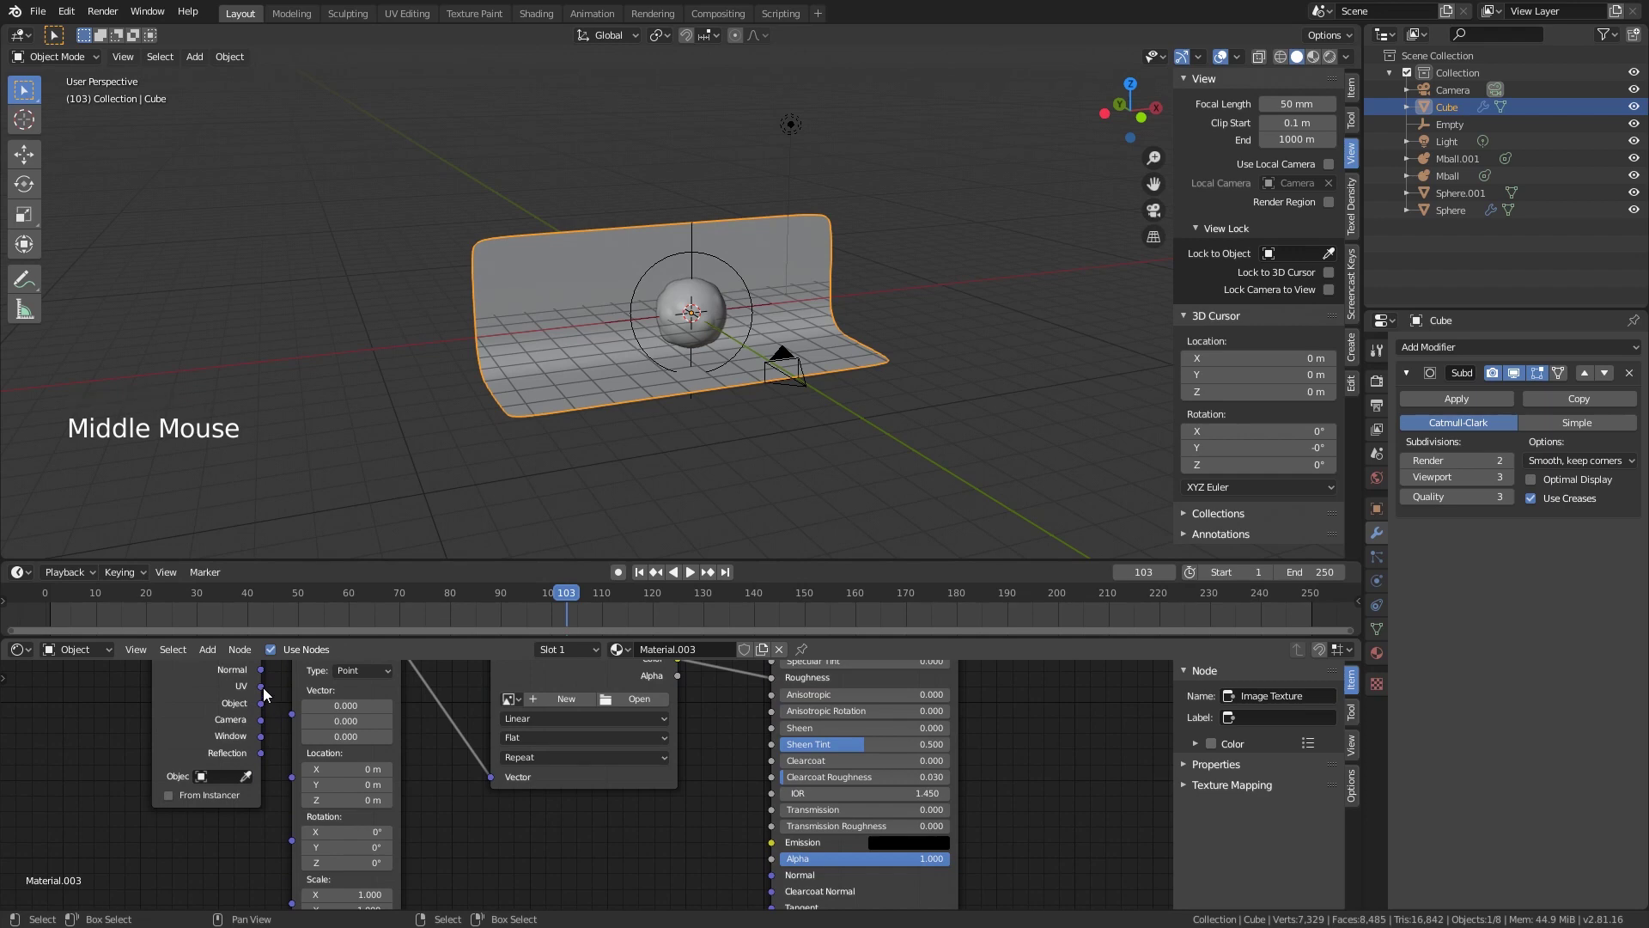
left_click(280, 704)
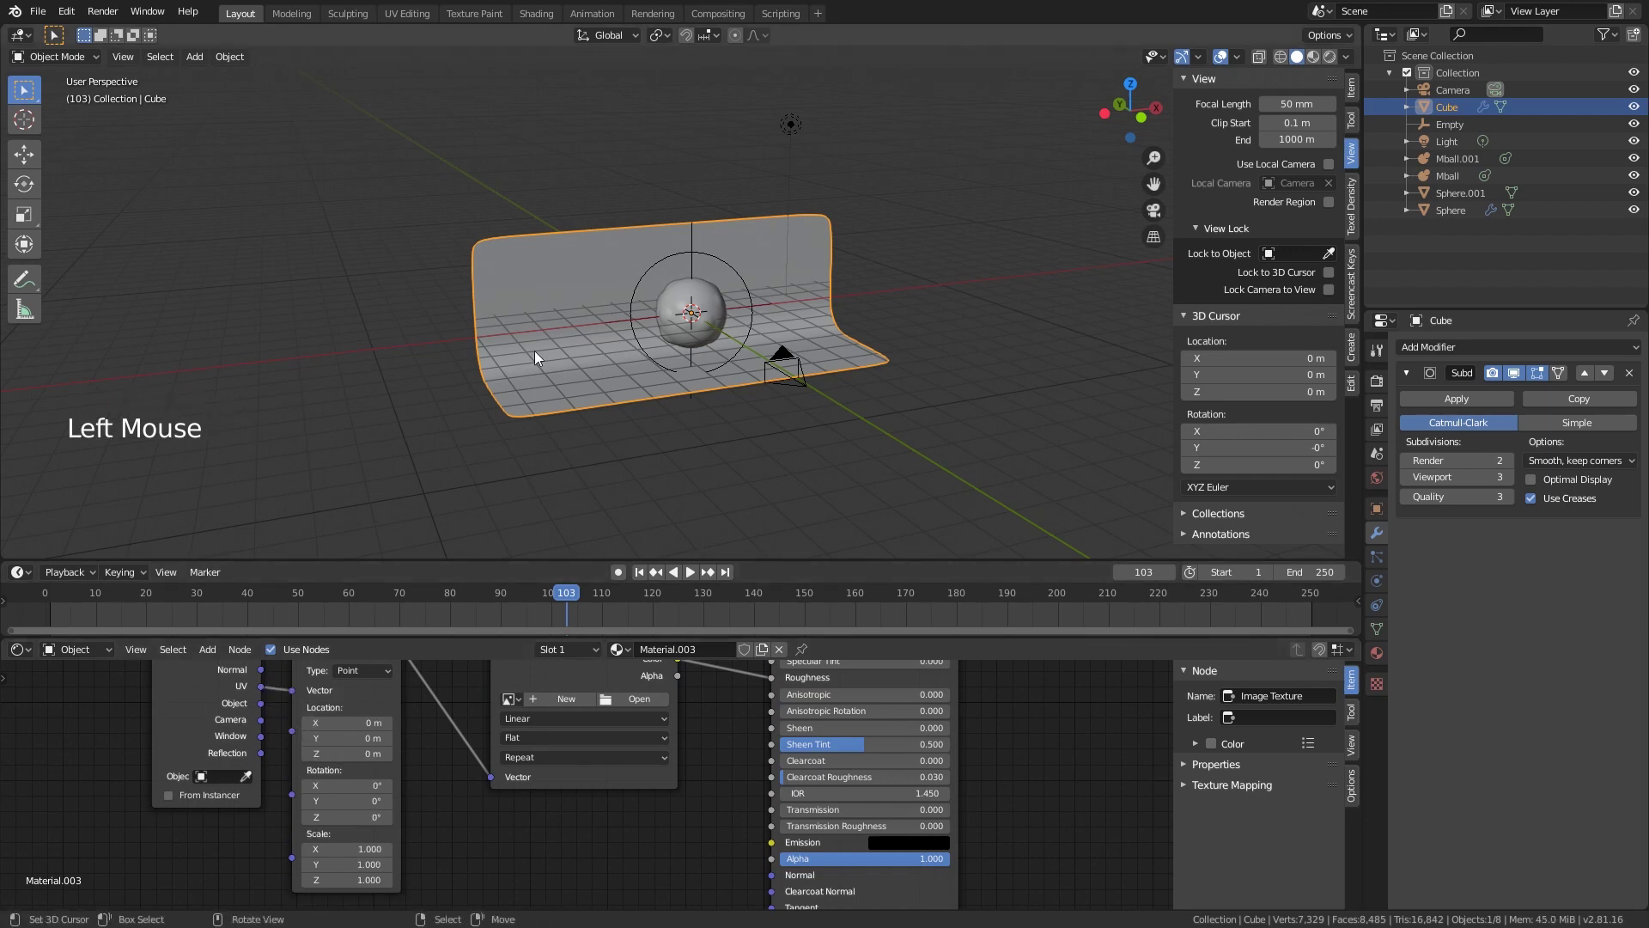
right_click(549, 307)
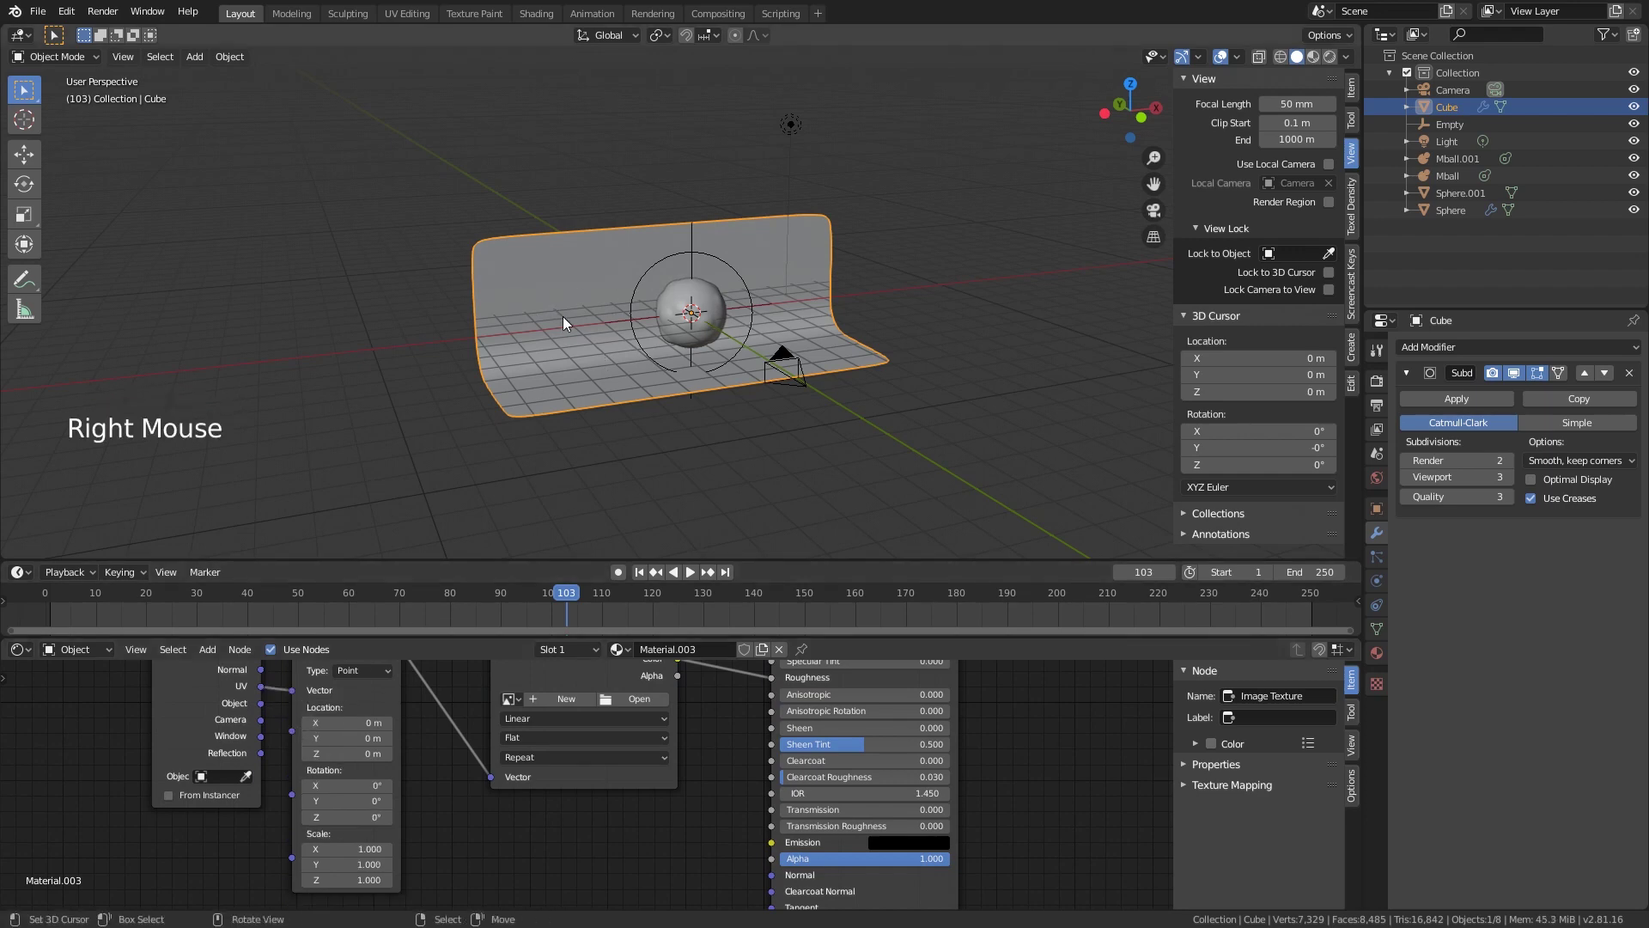
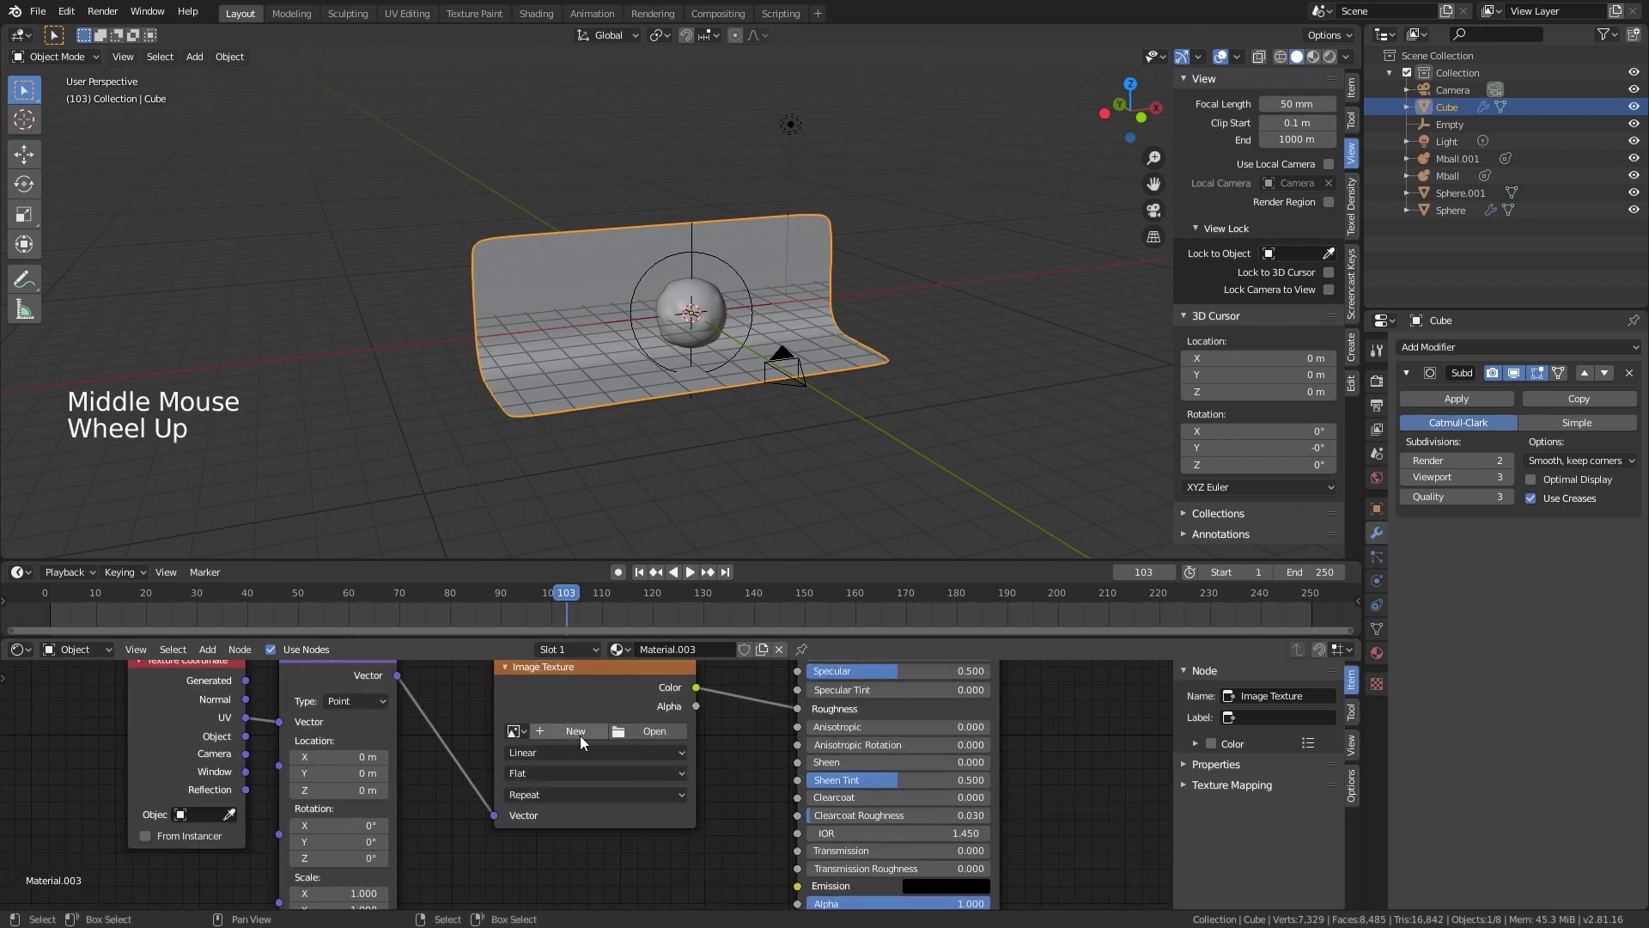
left_click(527, 732)
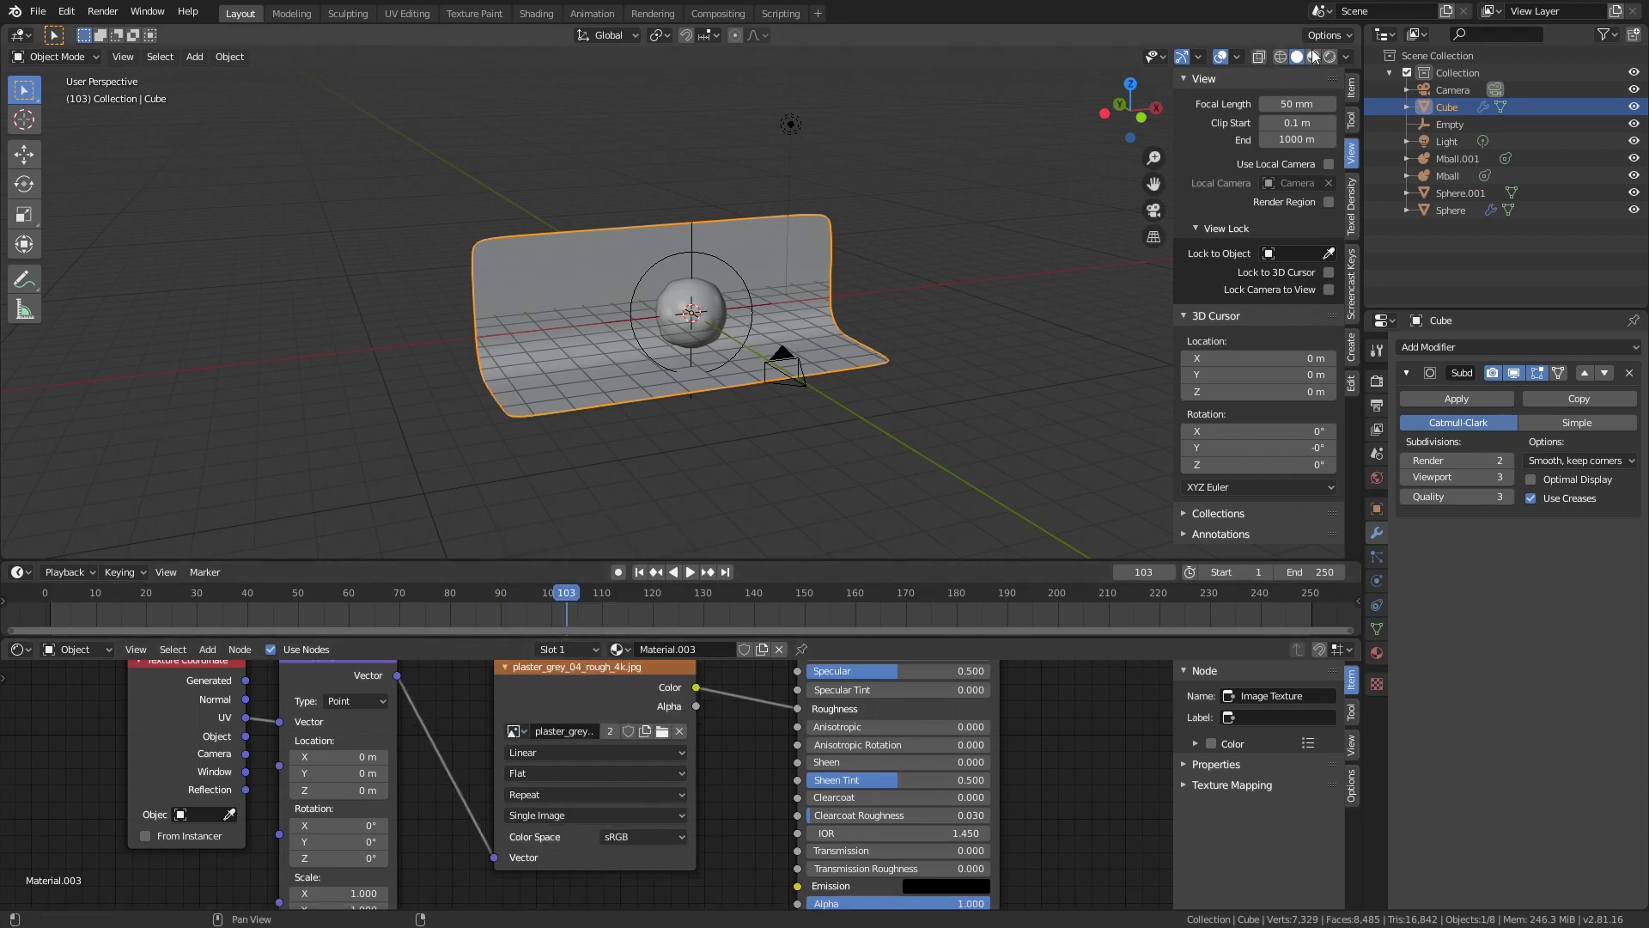
Step: Switch the viewport to Material Preview and move in on the blob against the textured backdrop
left_click(1307, 65)
middle_click(786, 301)
scroll("up", 3)
middle_click(865, 218)
scroll("down", 3)
middle_click(851, 788)
middle_click(944, 738)
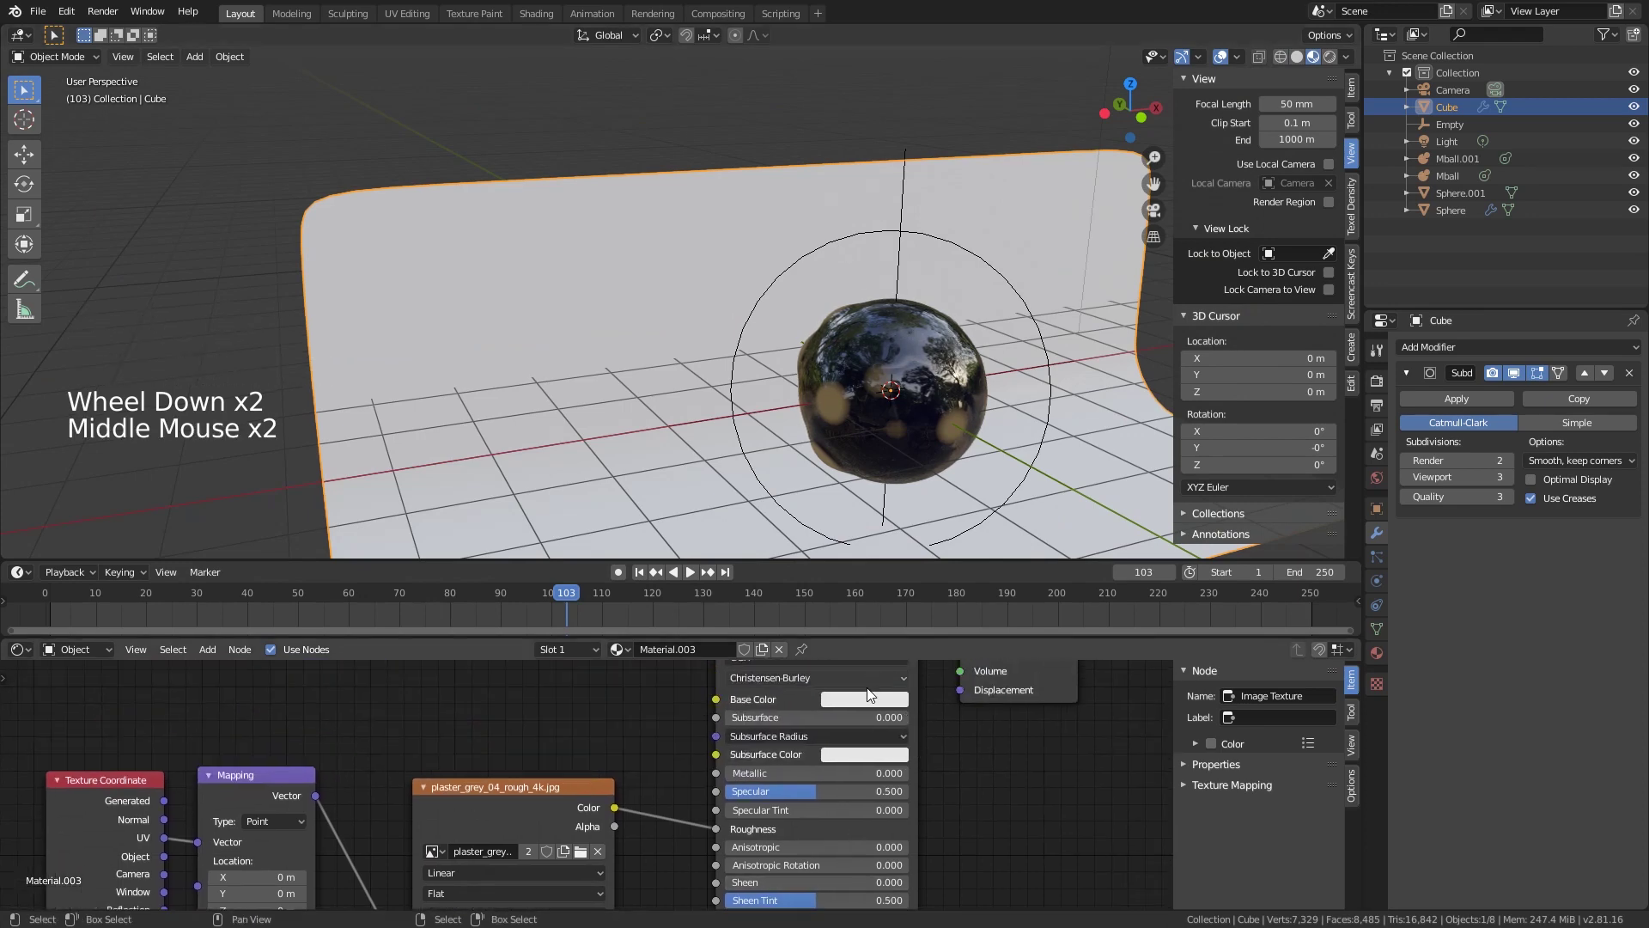
Step: Darken the backdrop's Base Color to a dark concrete tone and view it from the side
left_click(977, 543)
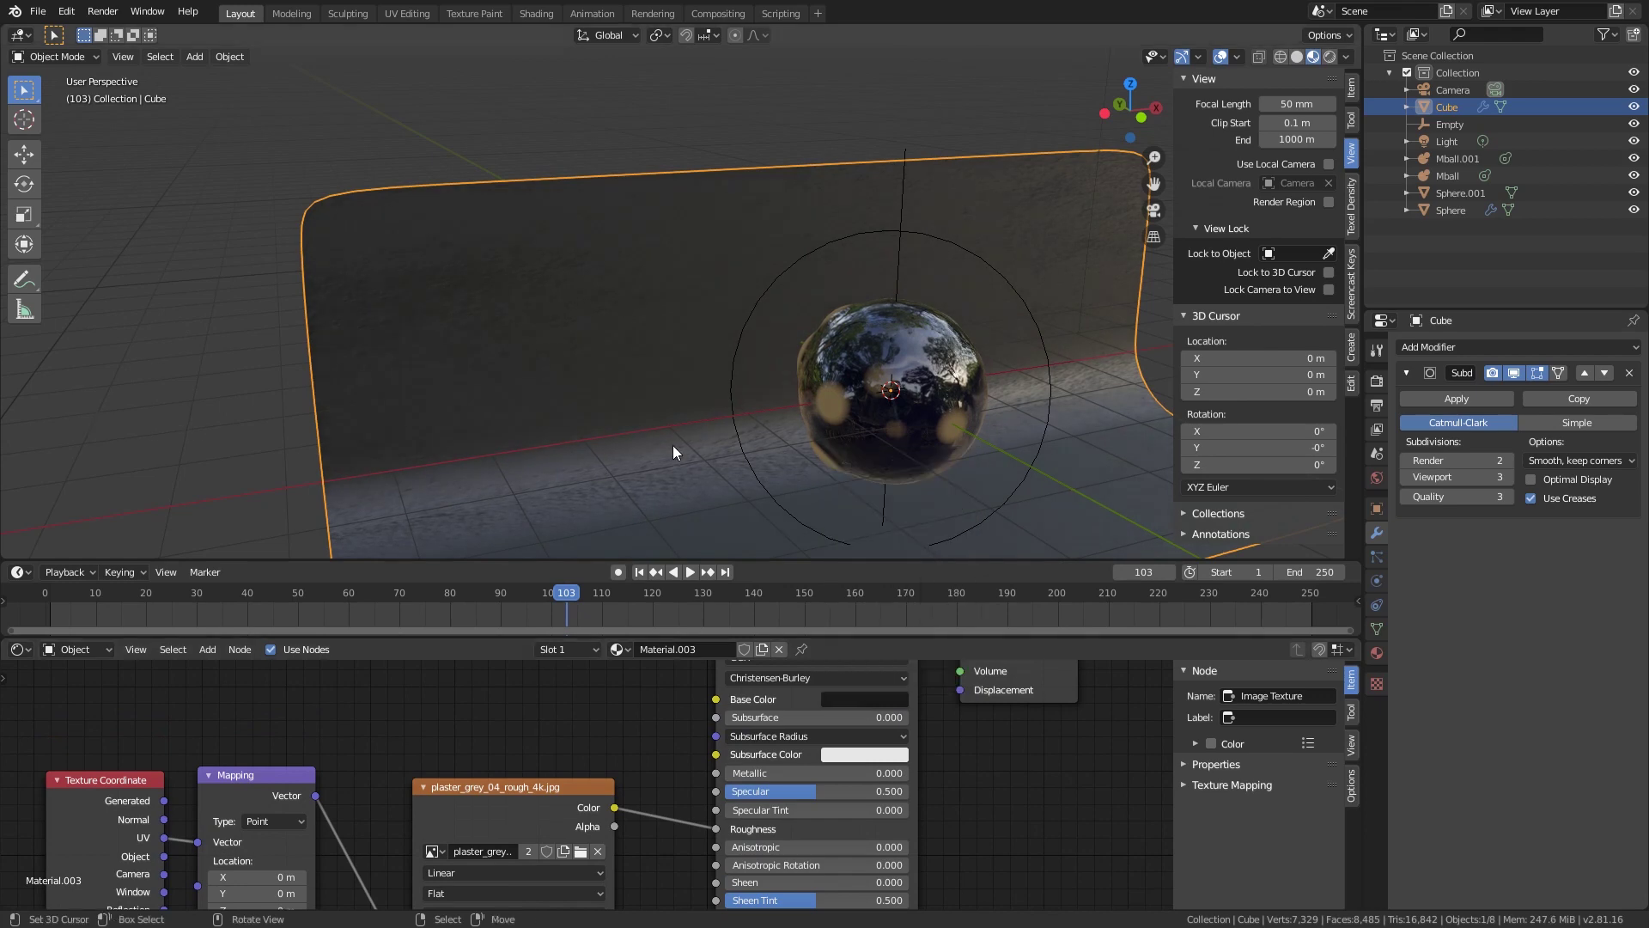
middle_click(612, 414)
scroll("down", 3)
right_click(585, 333)
middle_click(625, 367)
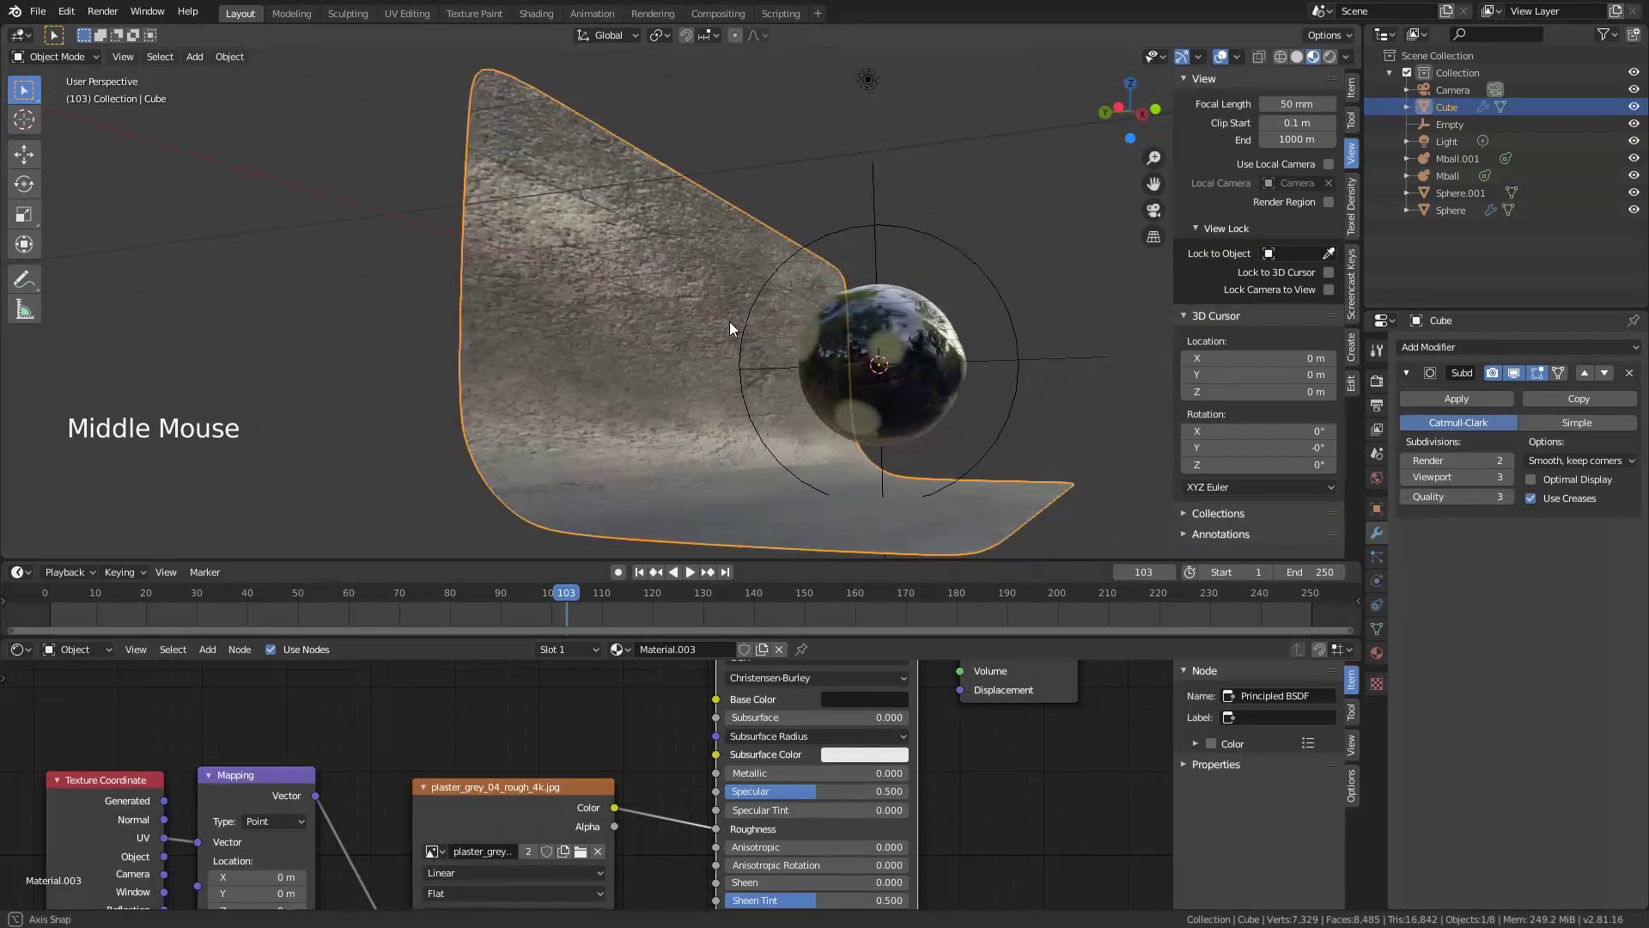
Step: Apply the backdrop's scale, then select all its geometry in Edit Mode and UV unwrap it
key("ctrl+a")
key("ctrl+a")
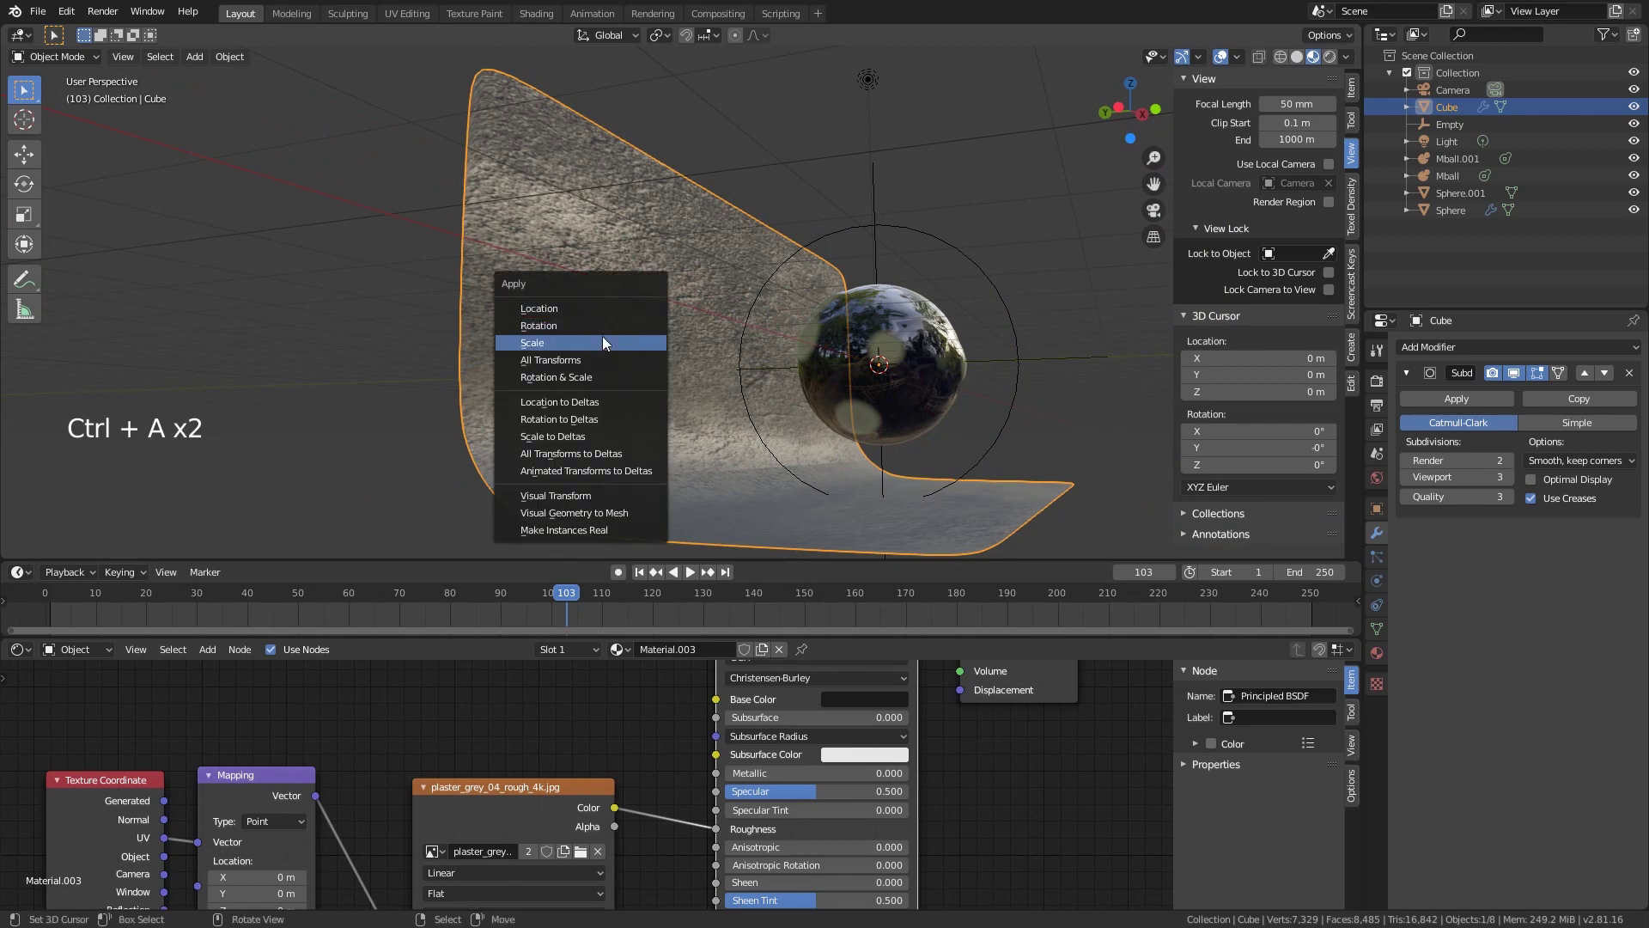
key("Tab")
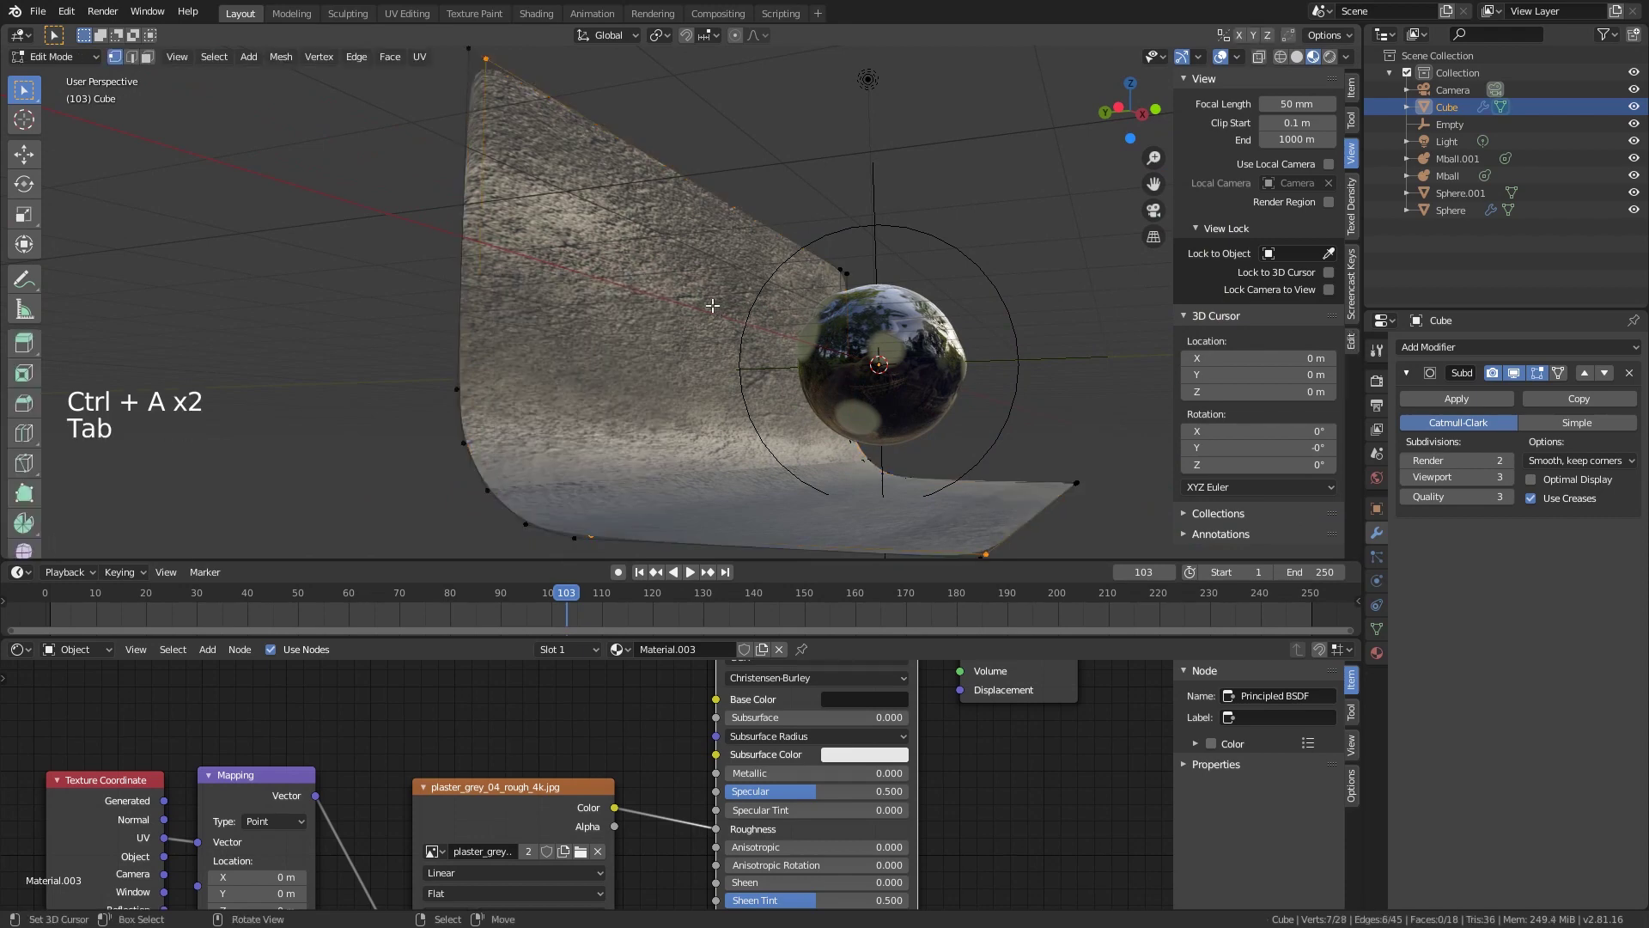
key("a")
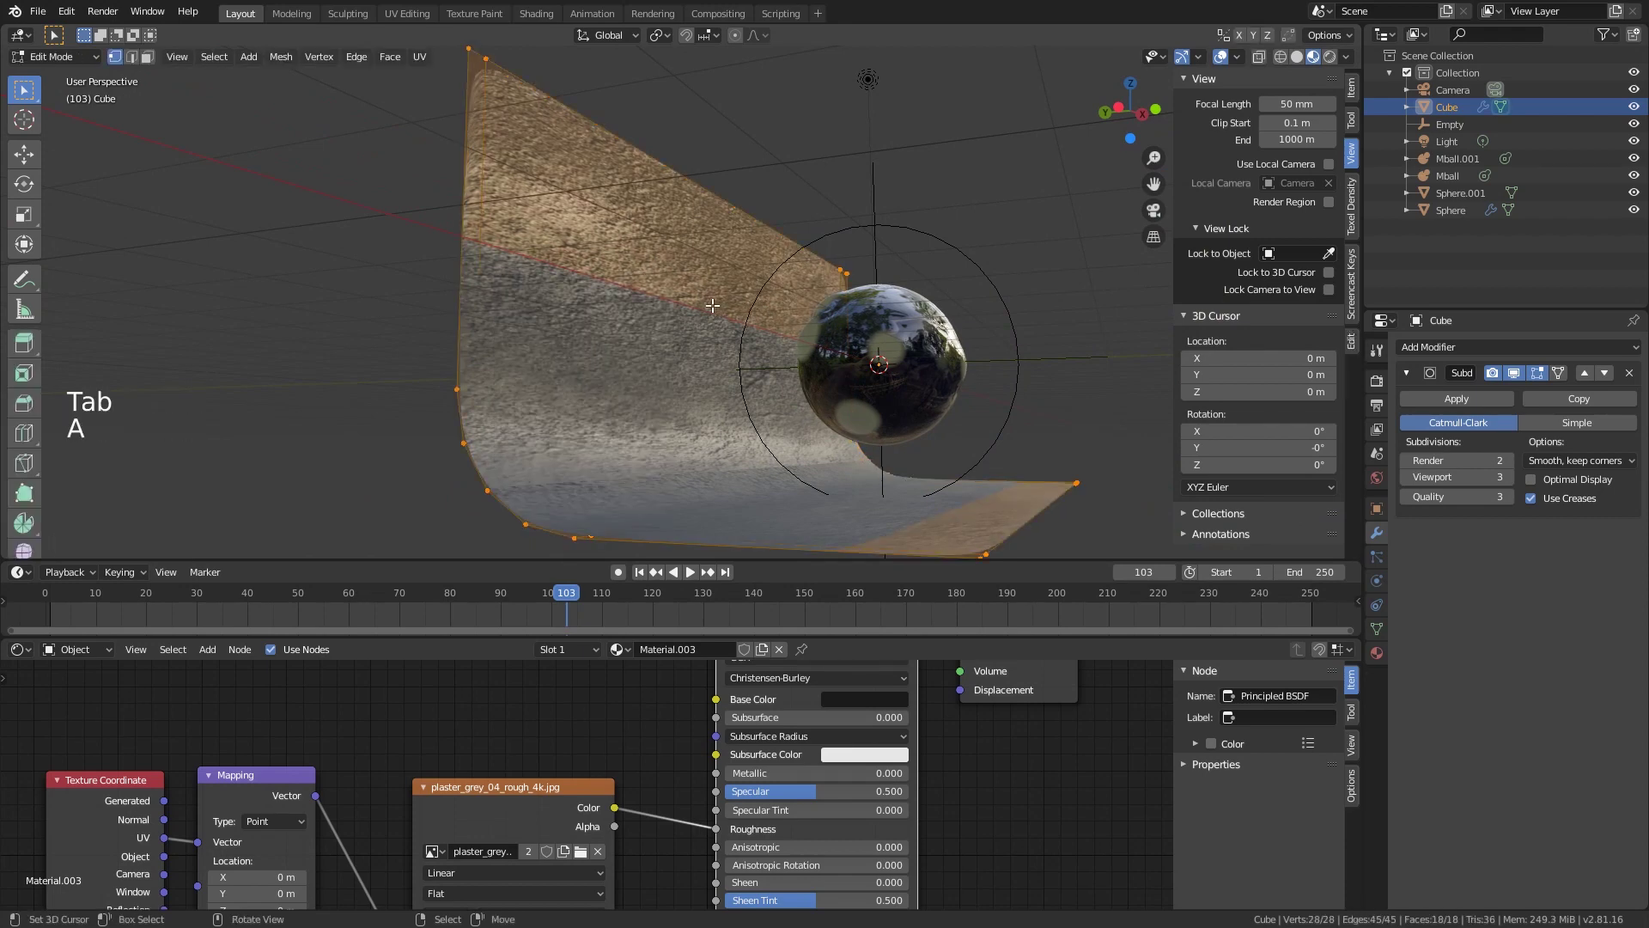
key("u")
key("Tab")
Step: Return to the camera view framing the blob against the plaster-textured backdrop
middle_click(742, 309)
middle_click(744, 305)
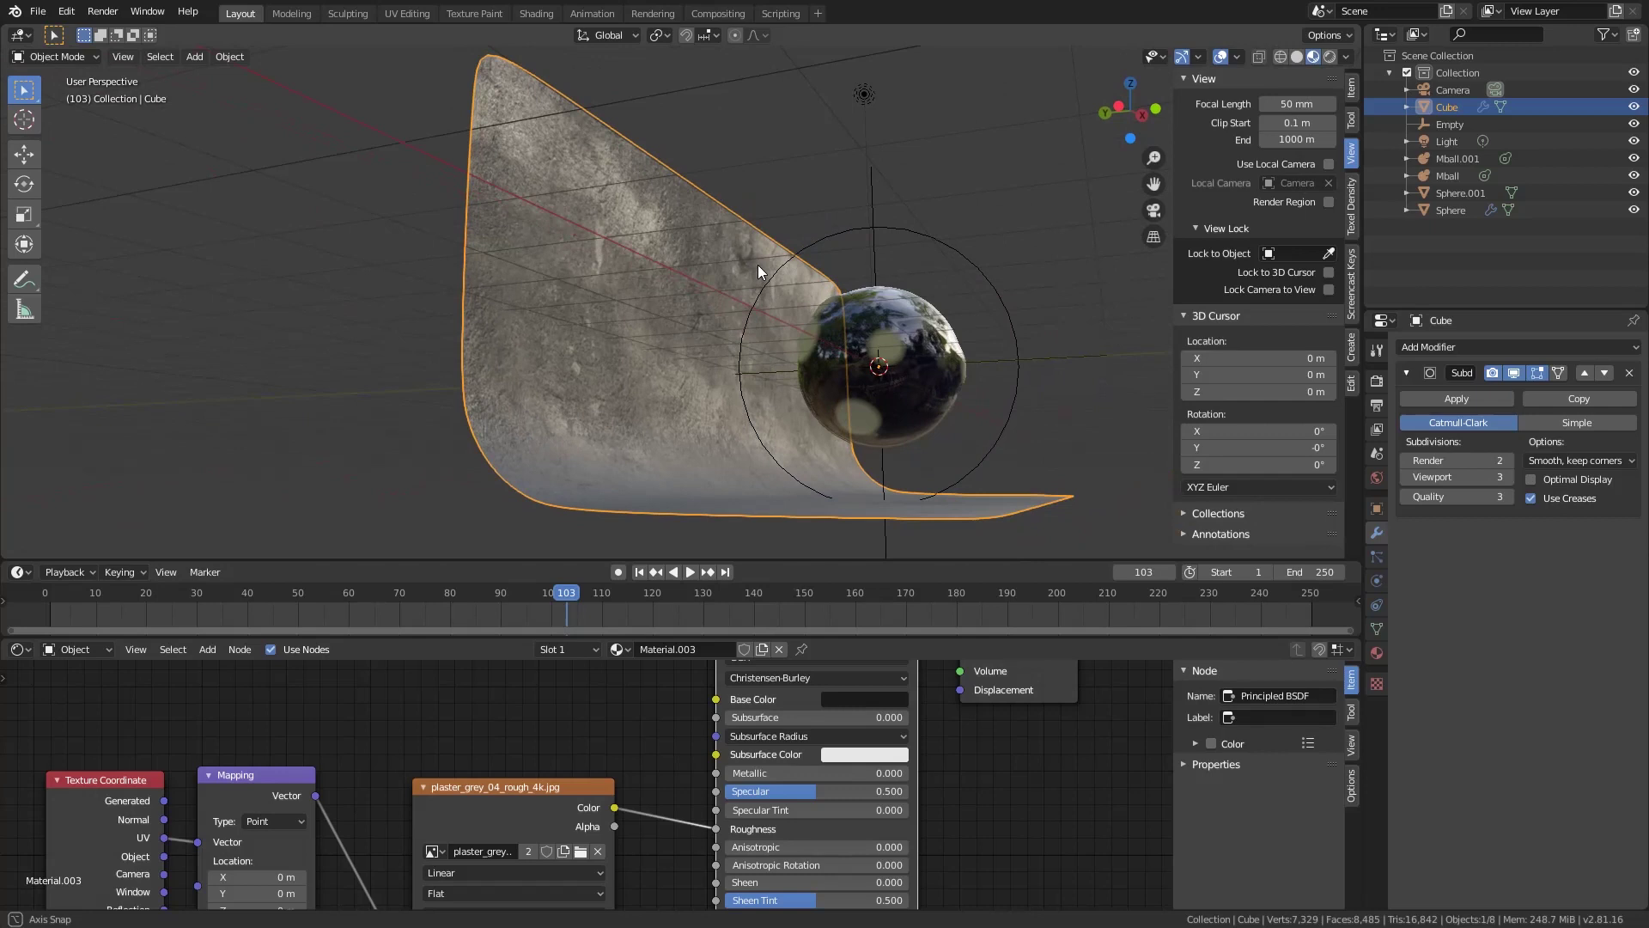
middle_click(546, 730)
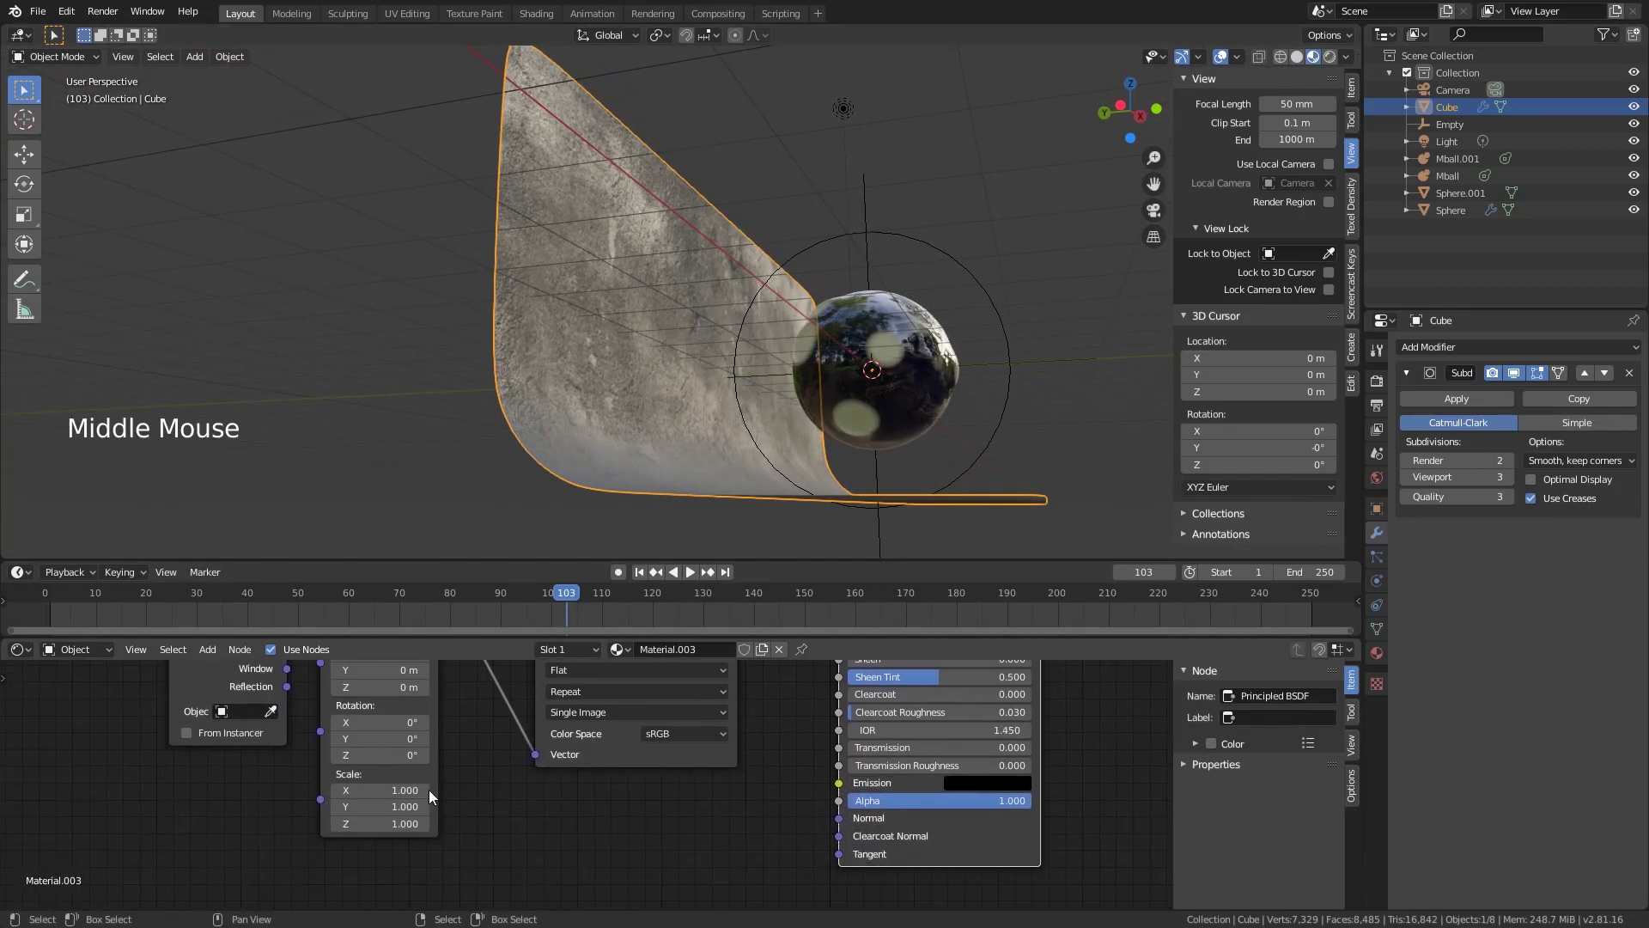
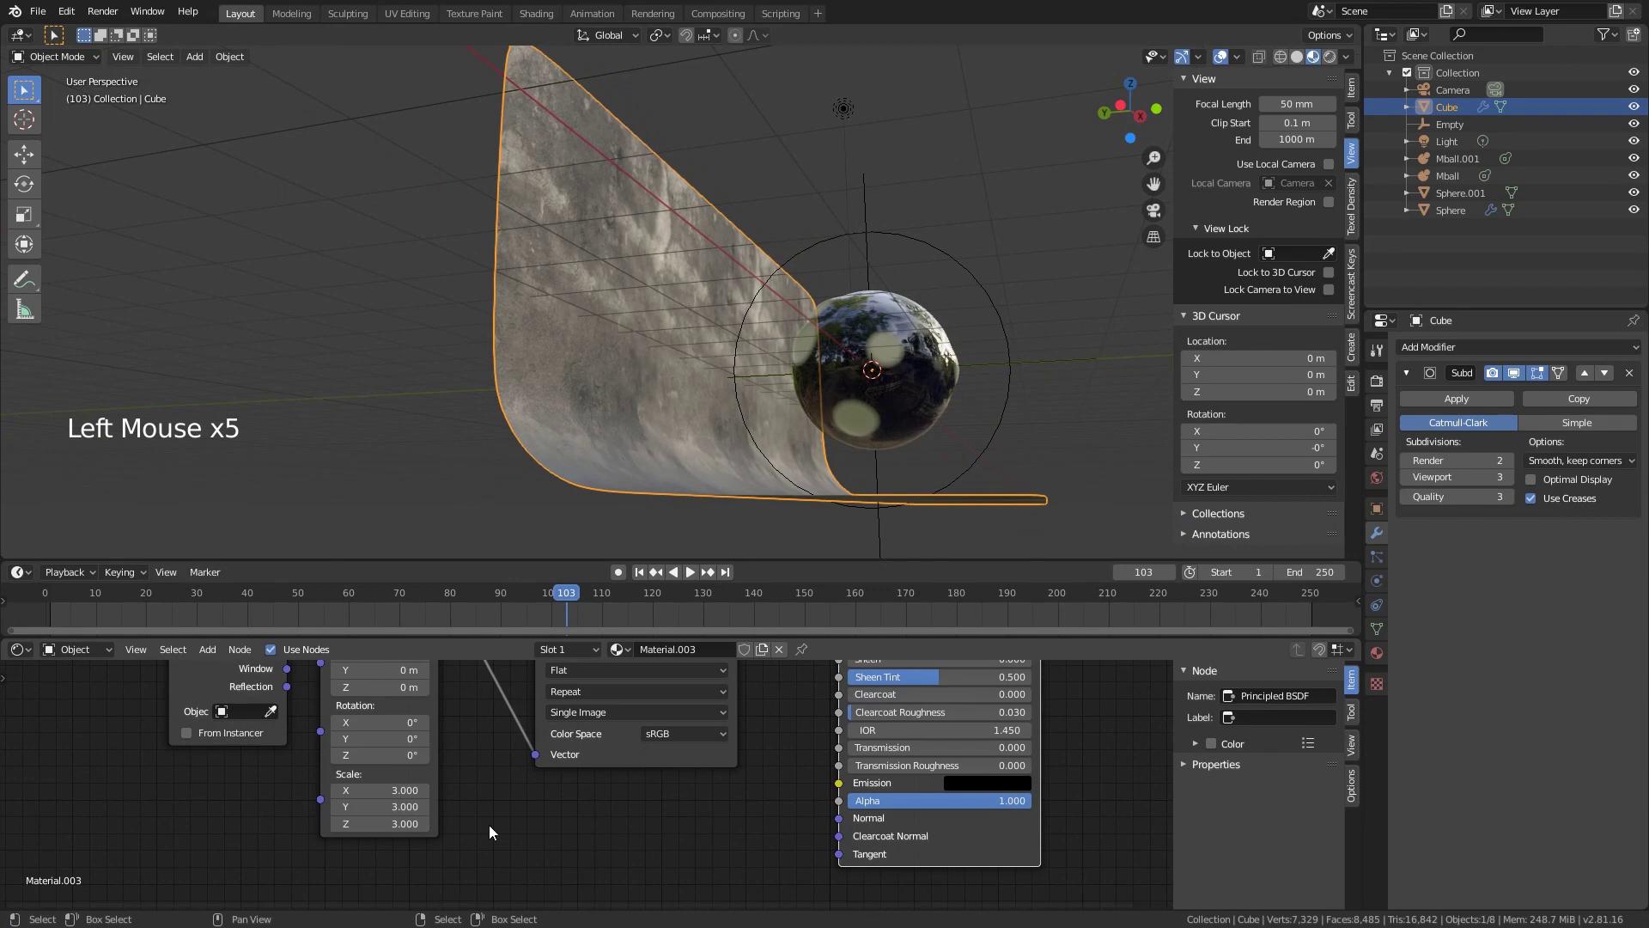
middle_click(866, 422)
key("KP_0")
scroll("up", 3)
scroll("down", 3)
scroll("down", 3)
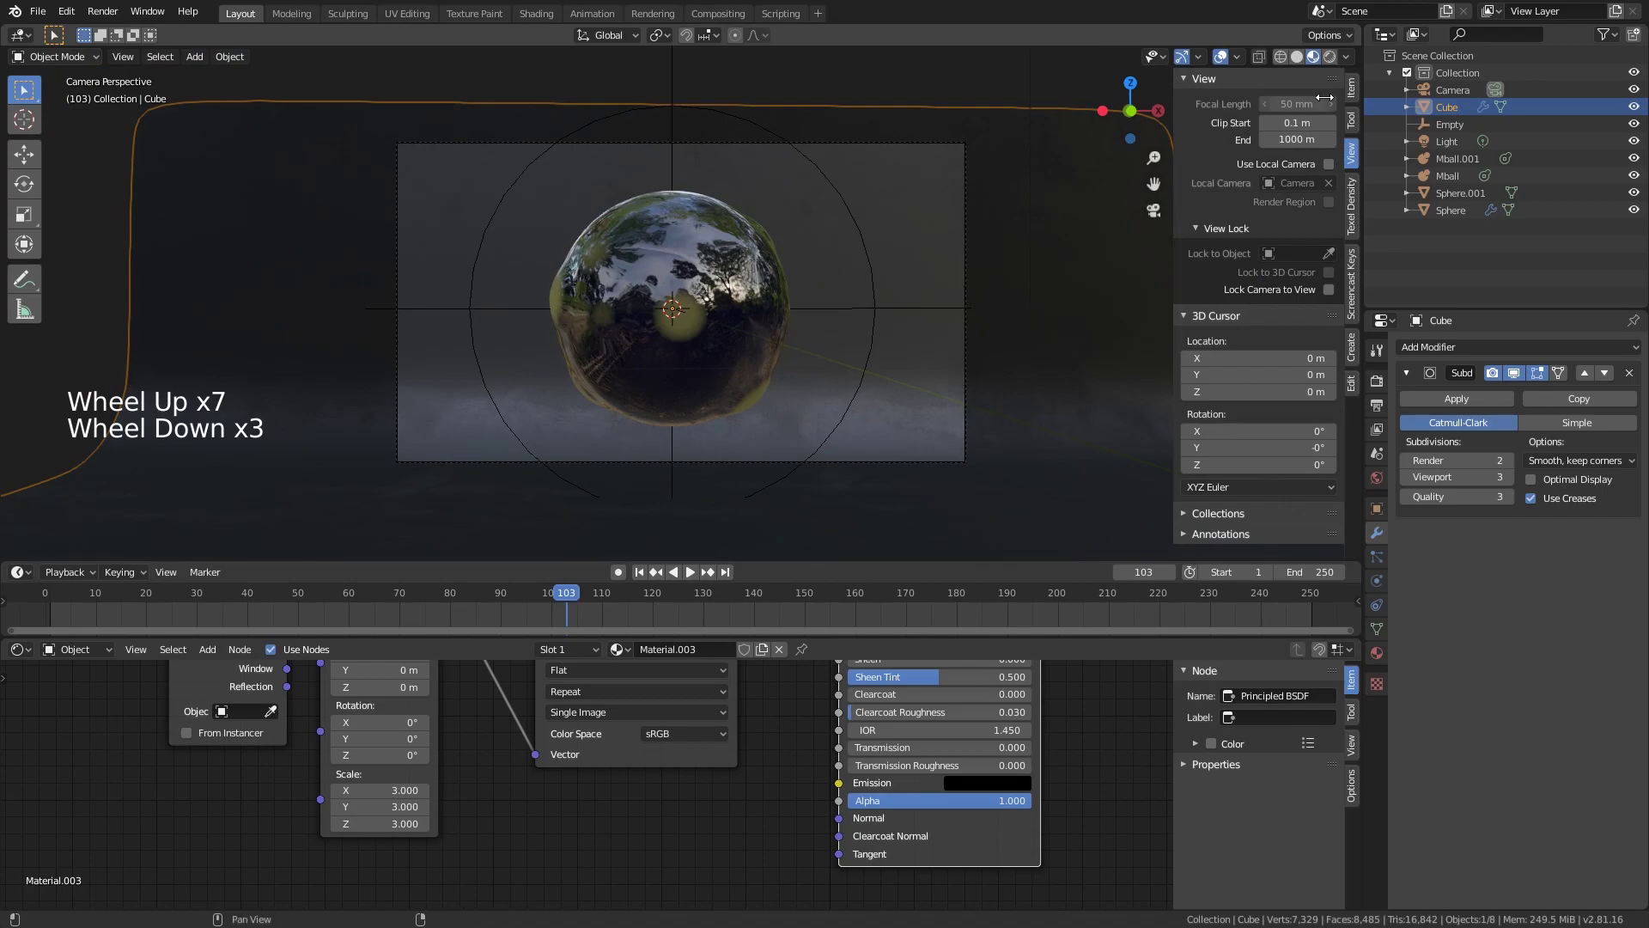
Step: Preview the glossy blob with cyan spots in Rendered shading, then switch back to Solid
left_click(1341, 64)
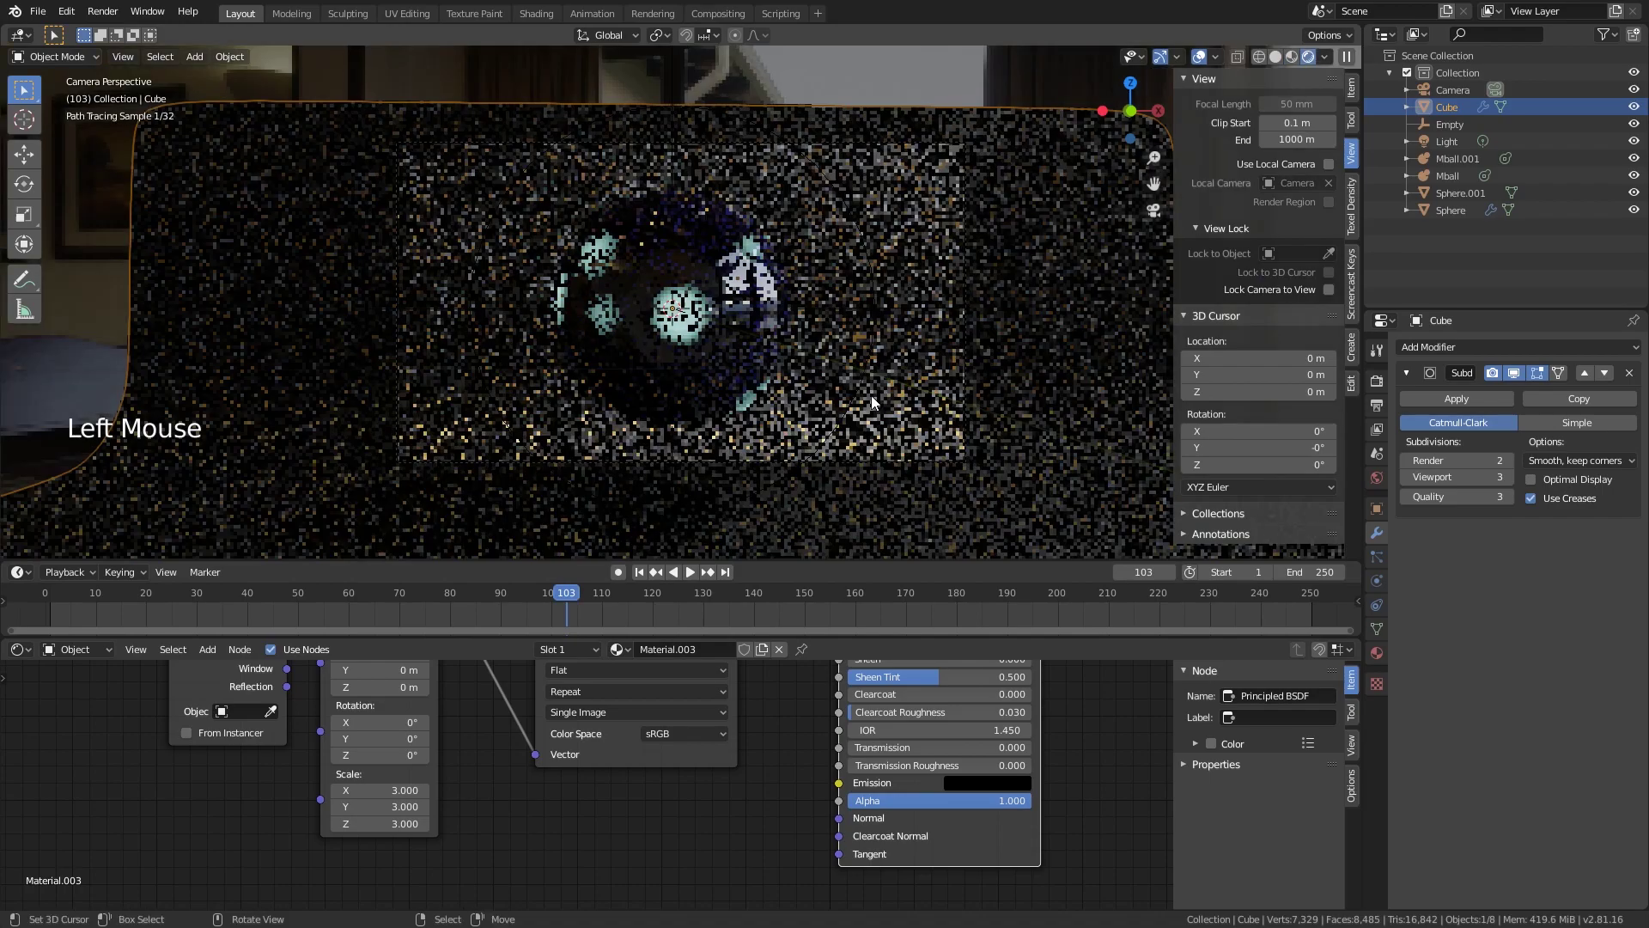
scroll("up", 3)
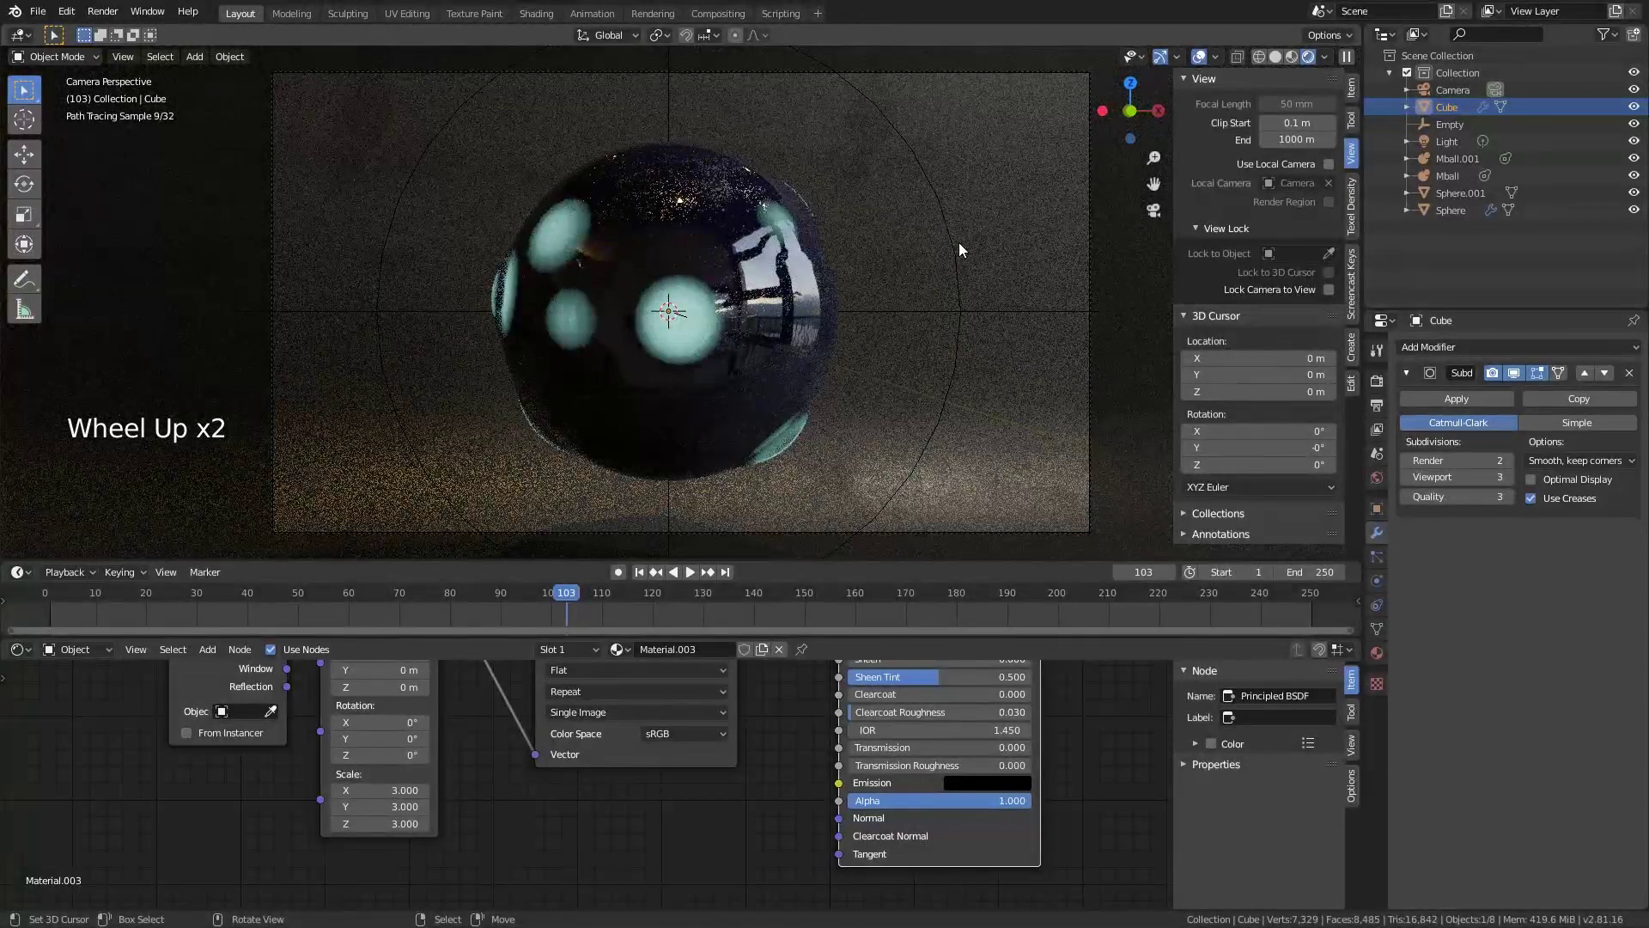
middle_click(834, 775)
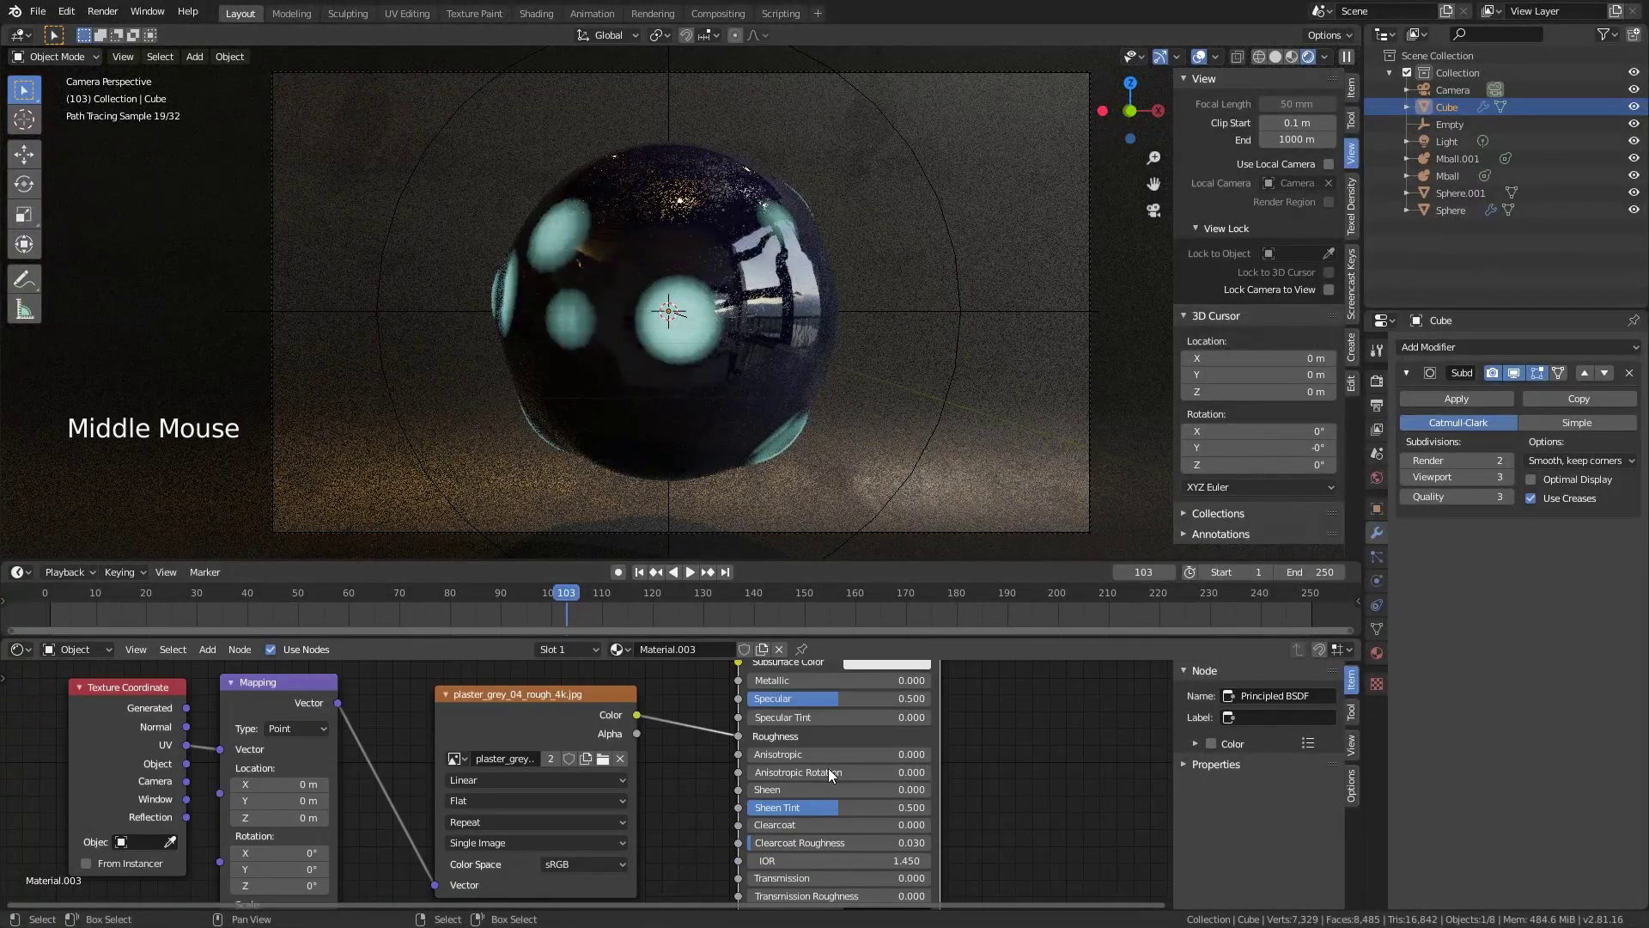
scroll("up", 3)
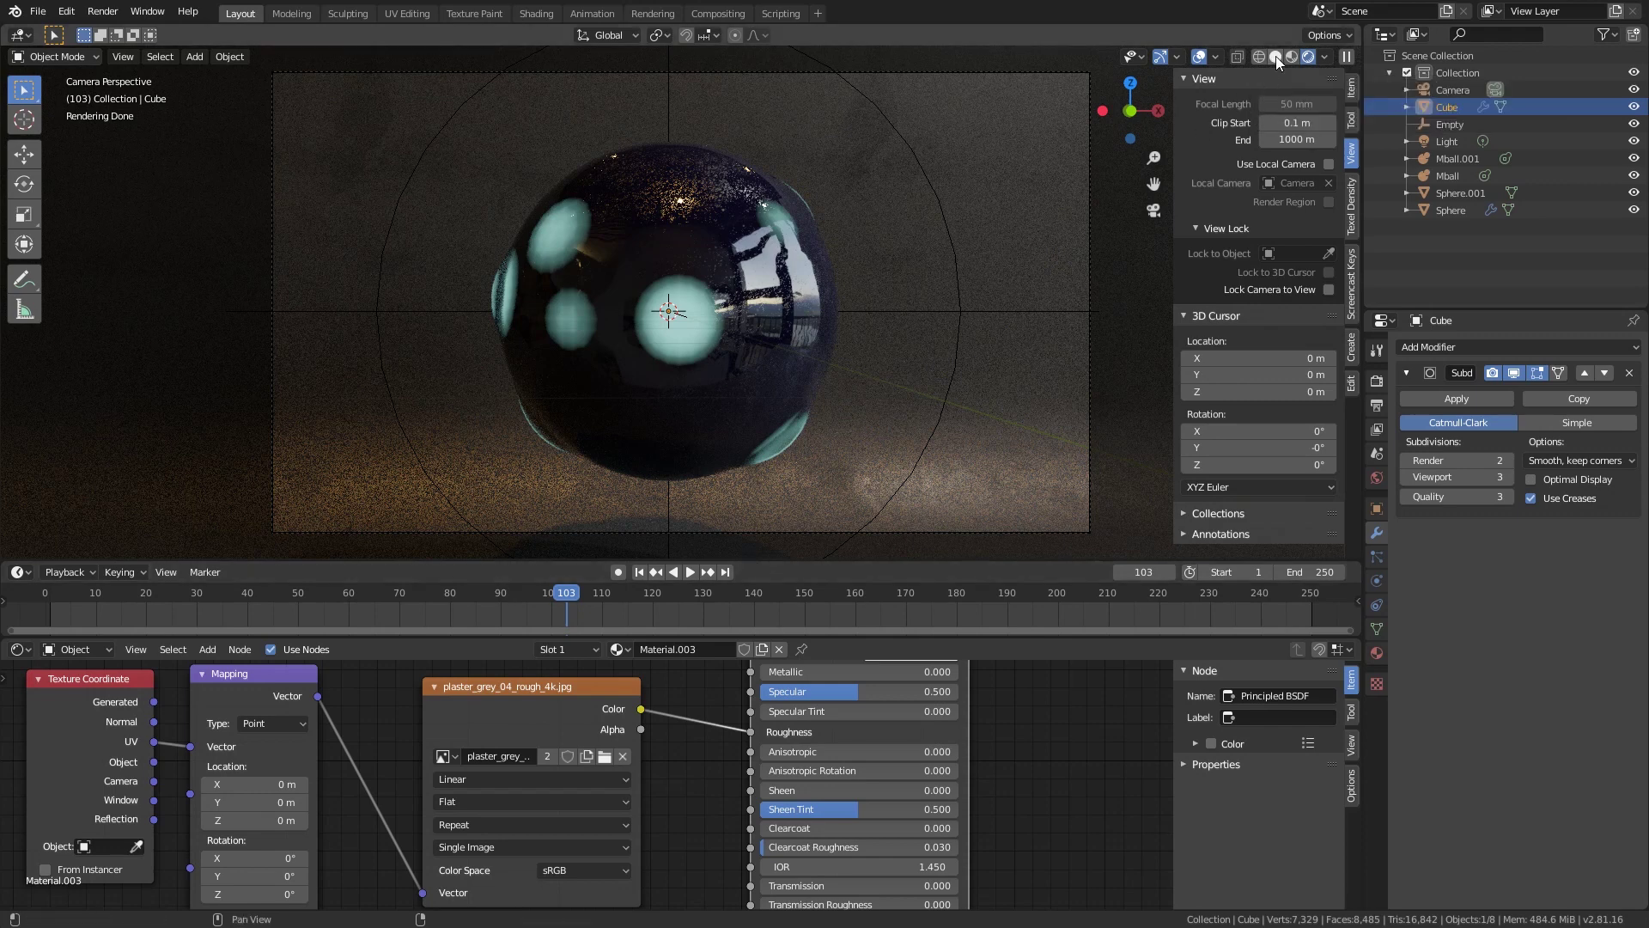
left_click(1282, 63)
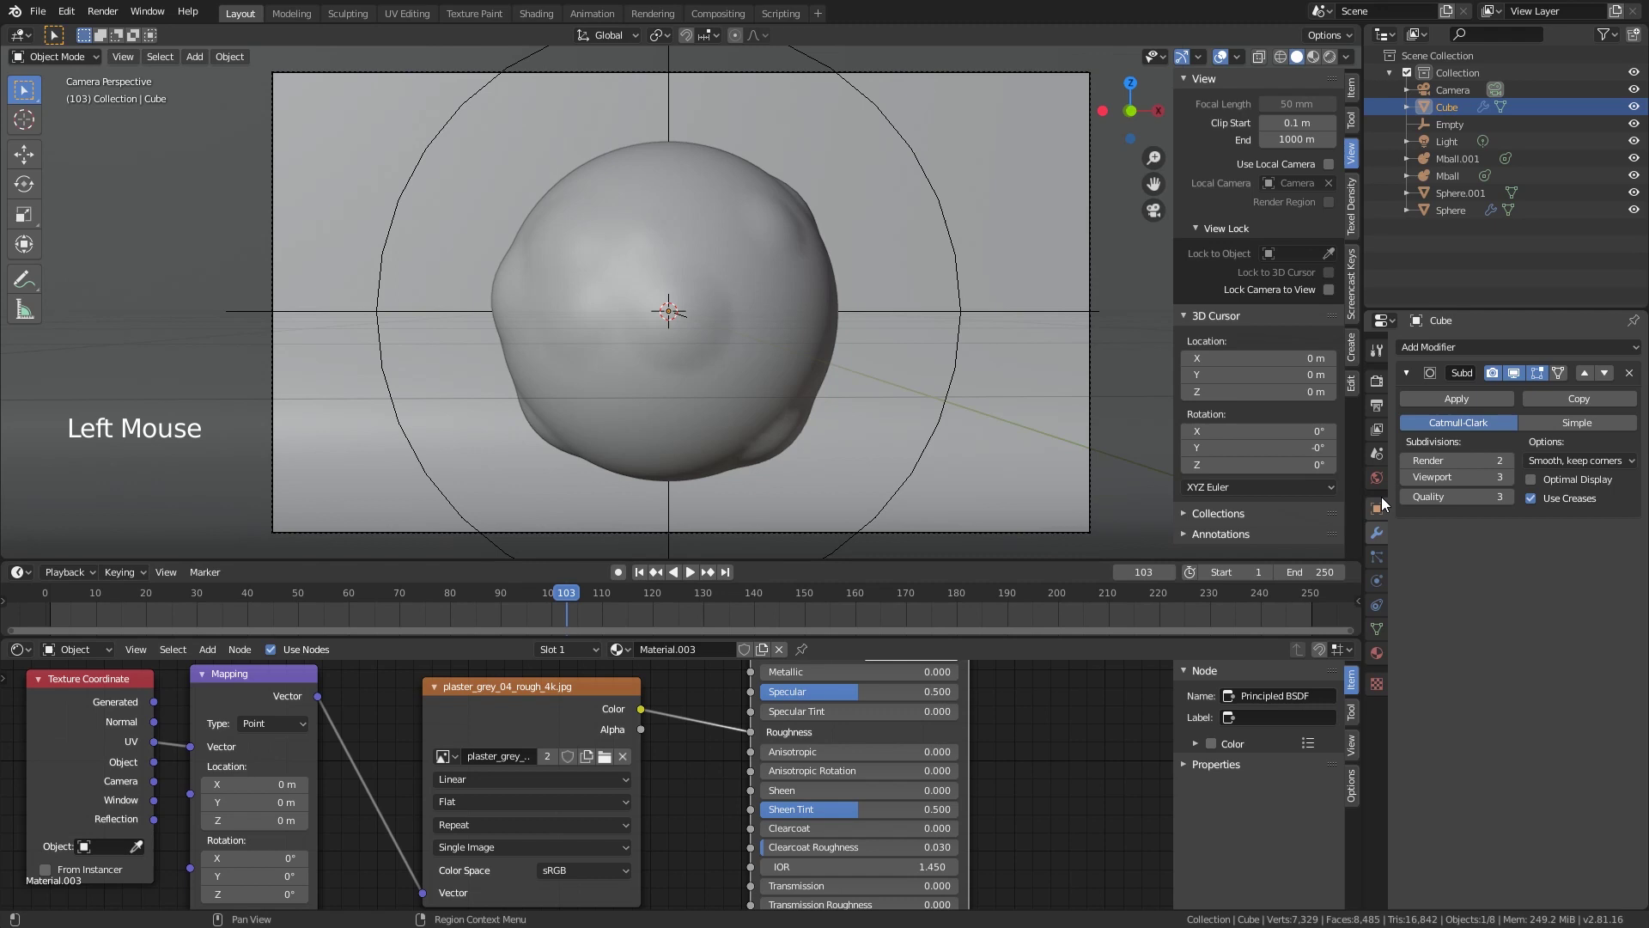
Step: Point the render output to the animation folder in Output Properties
left_click(1382, 417)
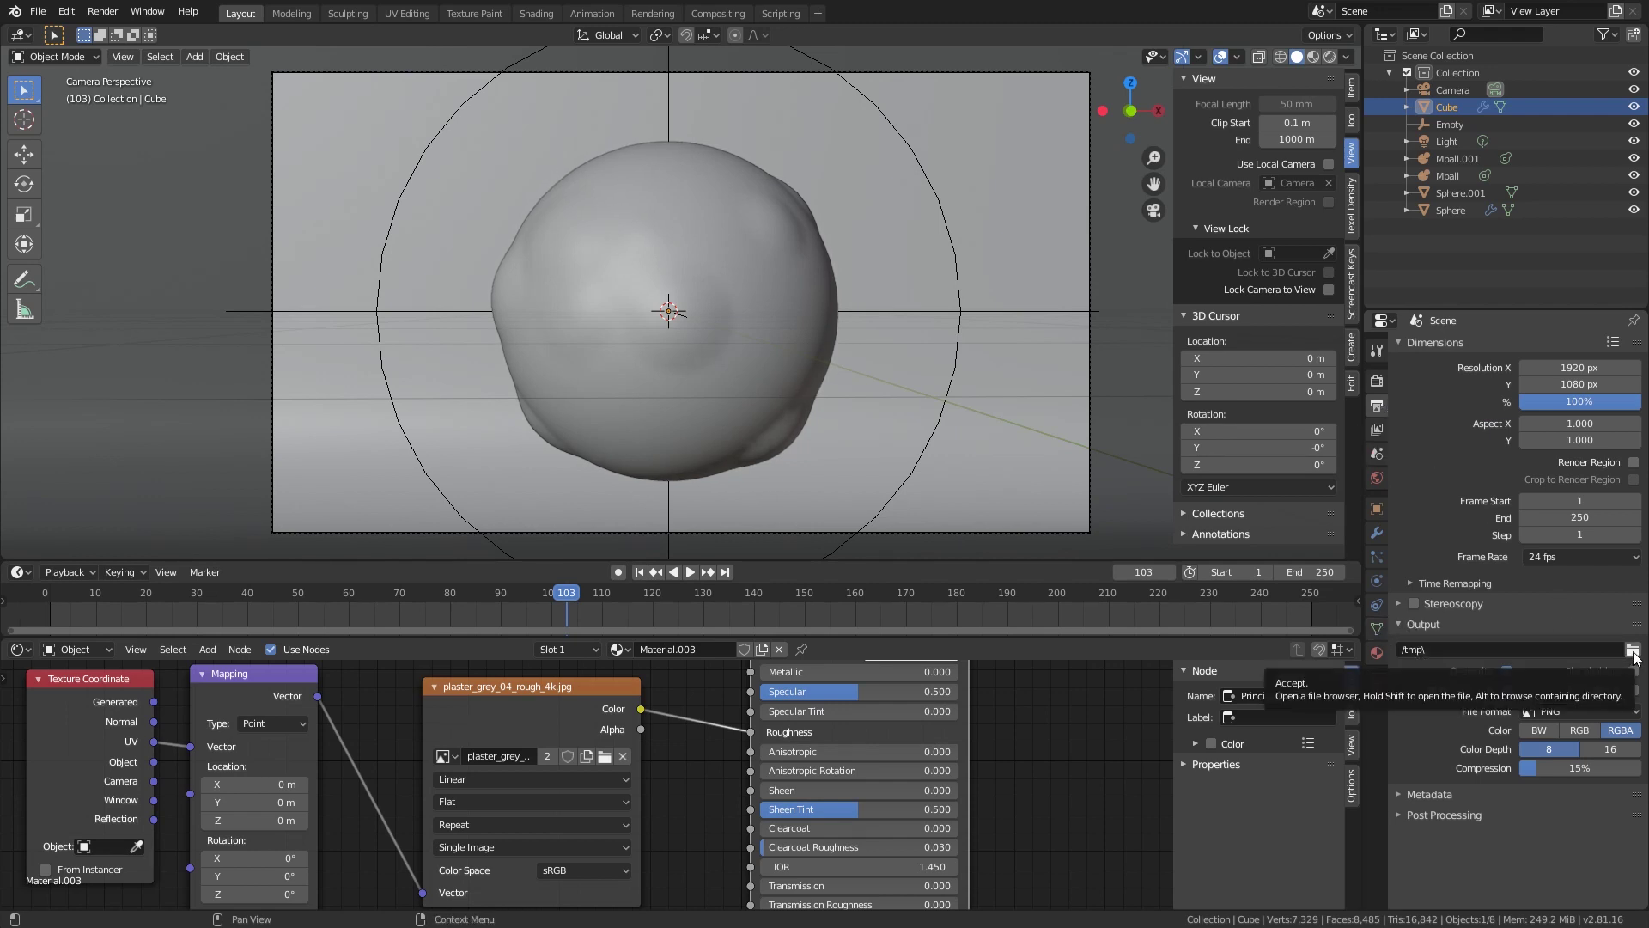
left_click(1640, 661)
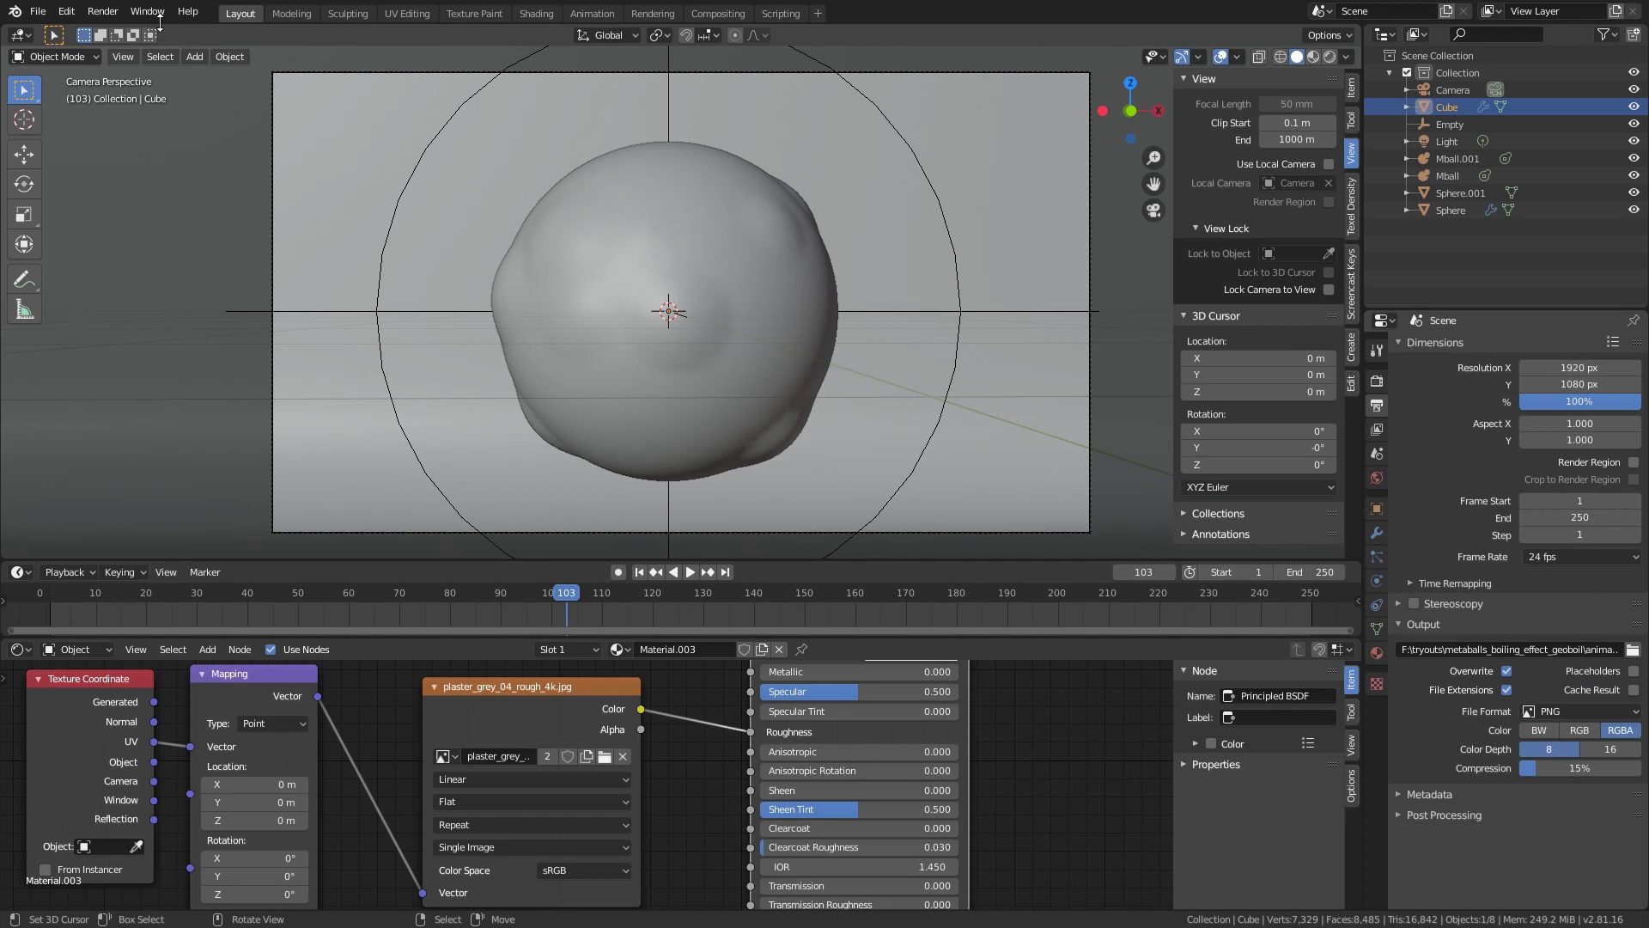
left_click(107, 22)
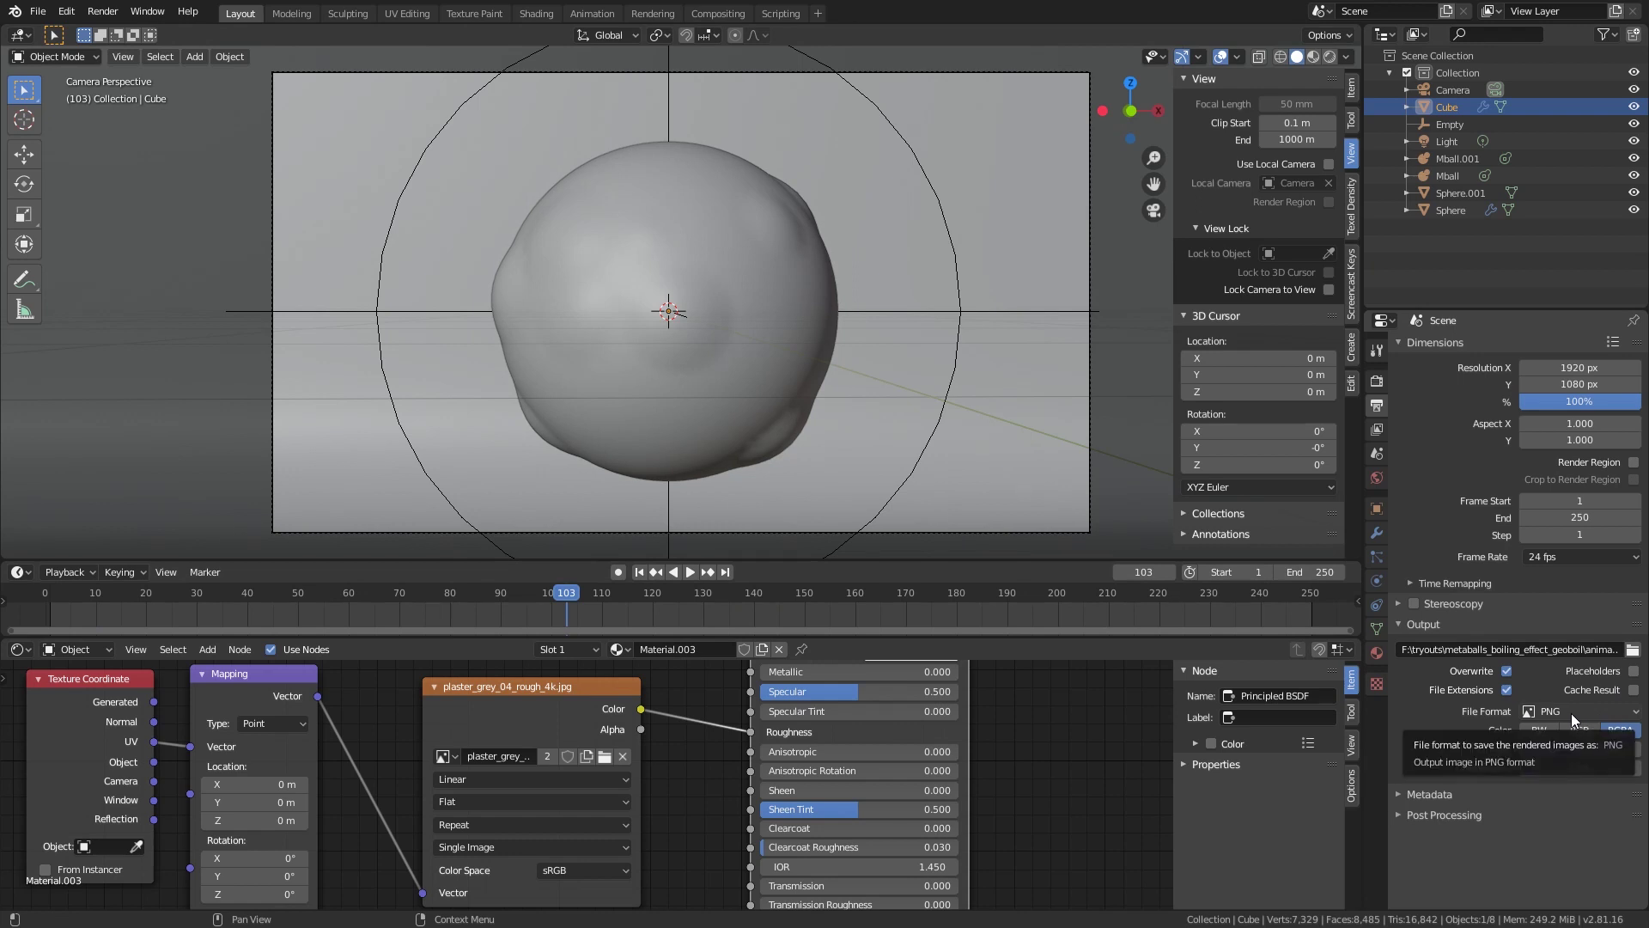
Step: Confirm PNG file format, end the frame range at 100 and bring up the Render menu
left_click(1578, 723)
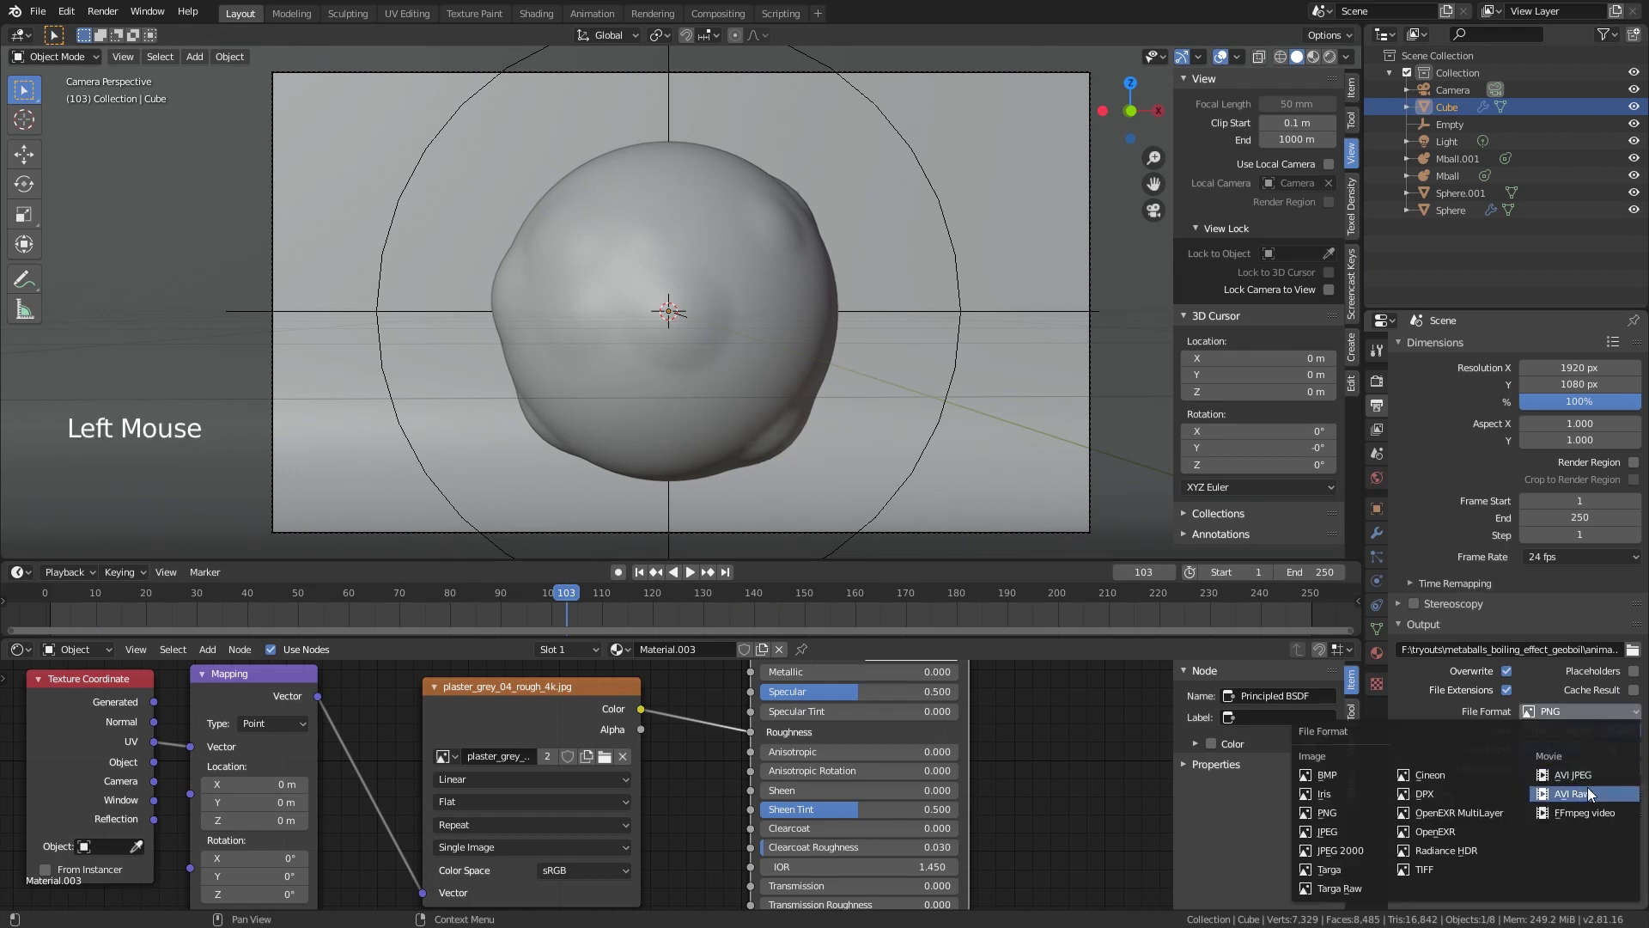
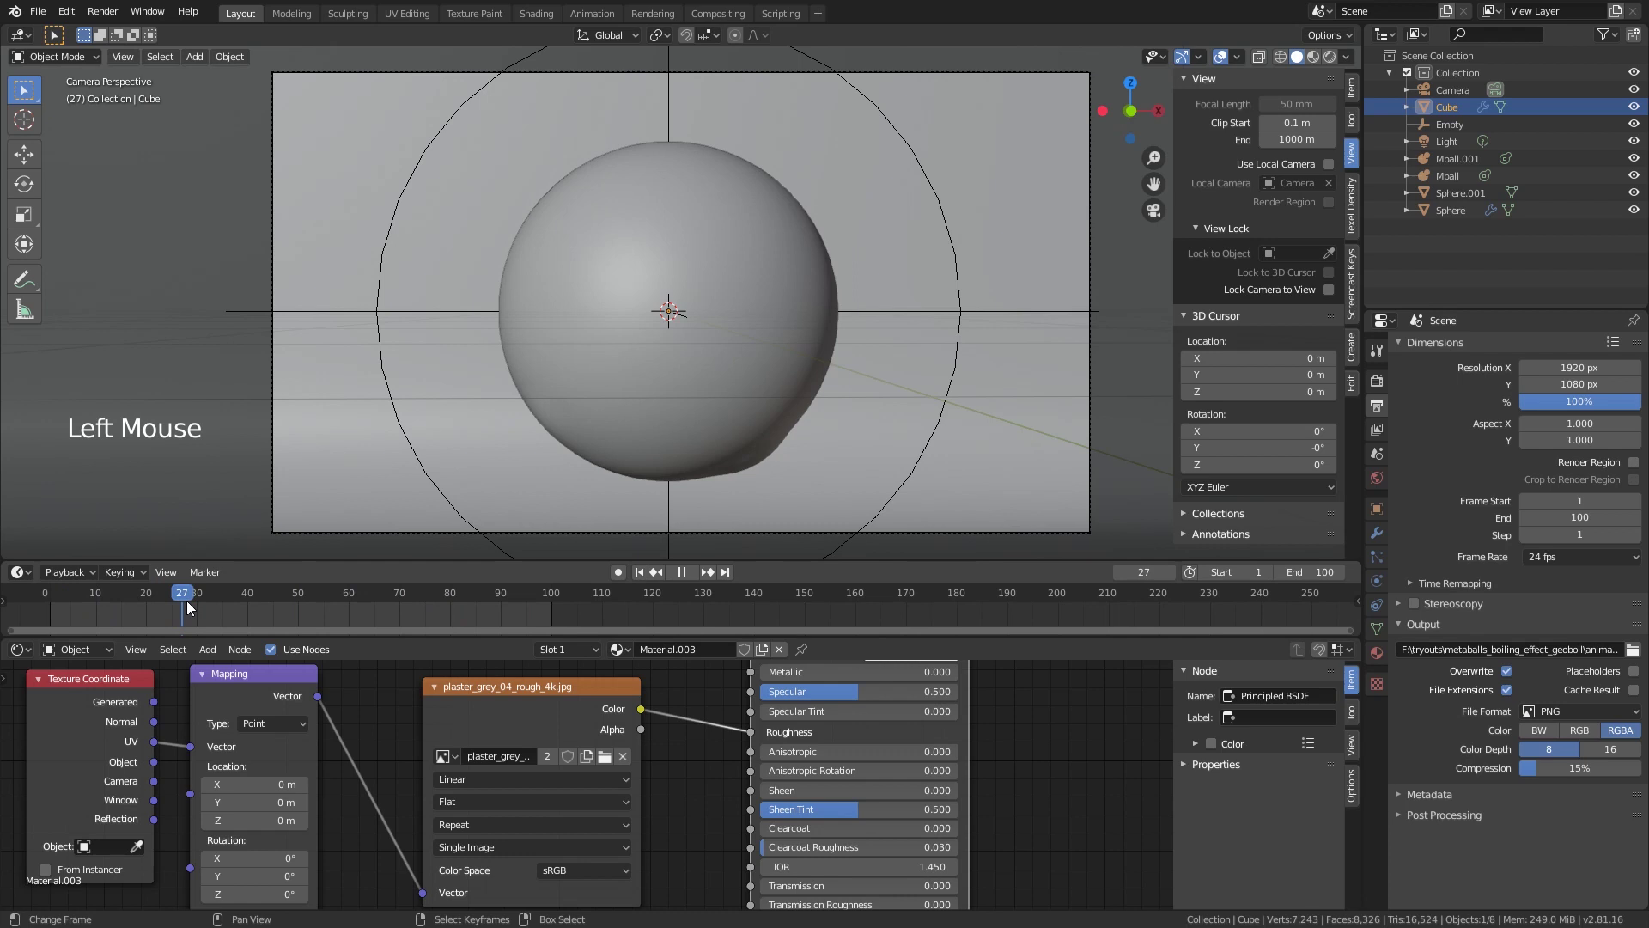
left_click(116, 19)
left_click(118, 24)
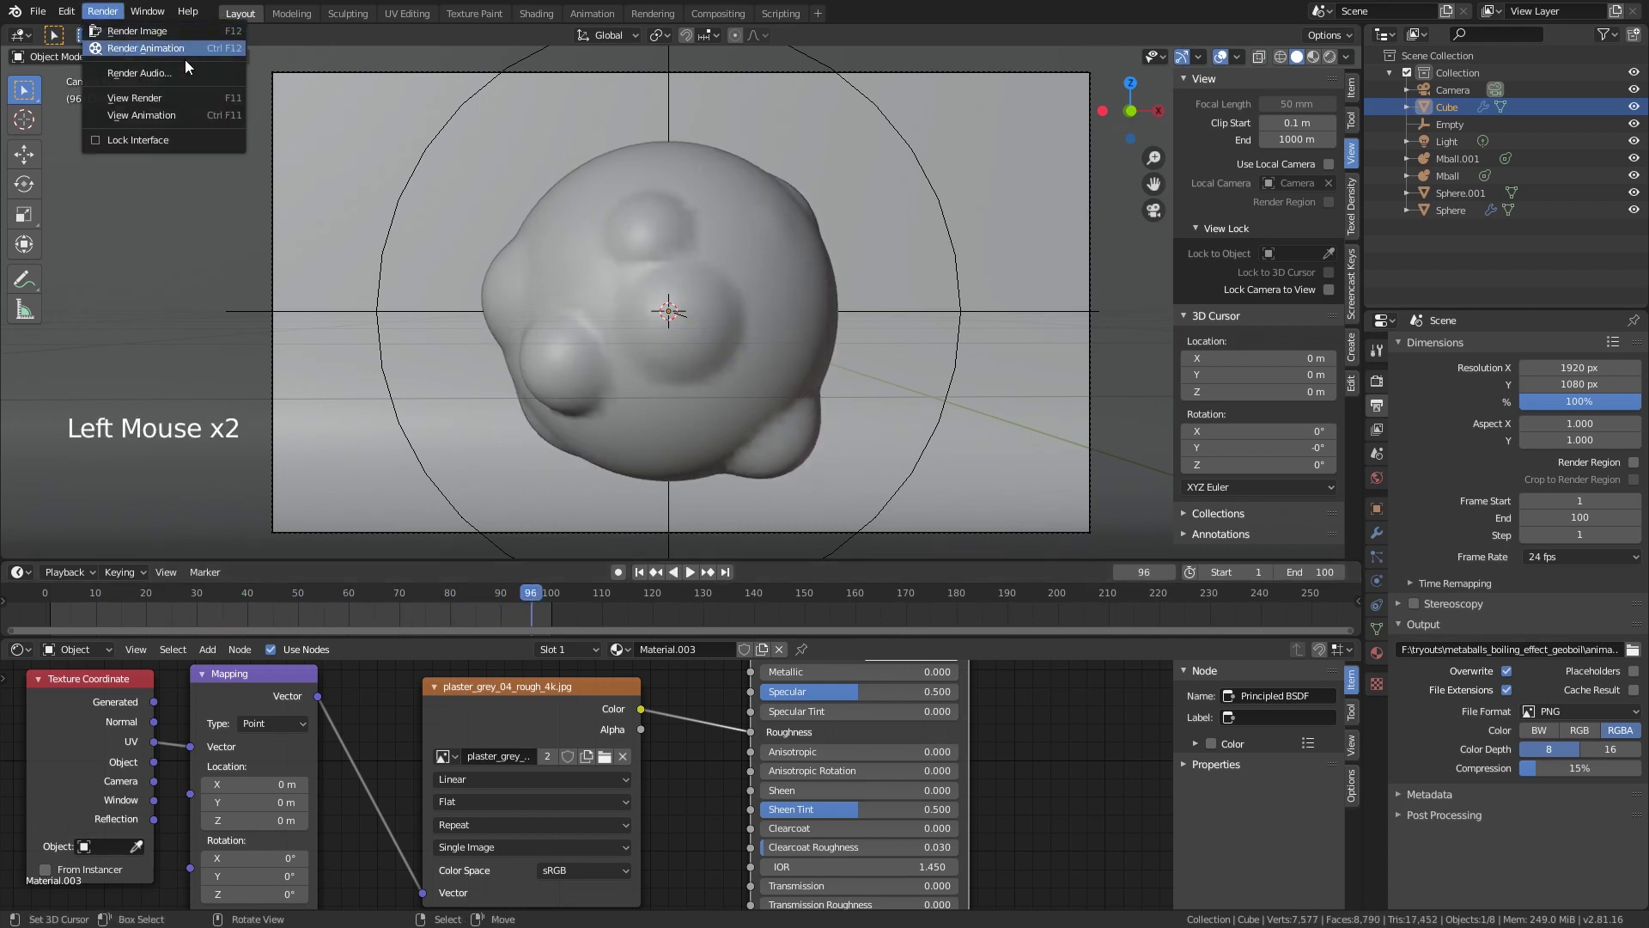